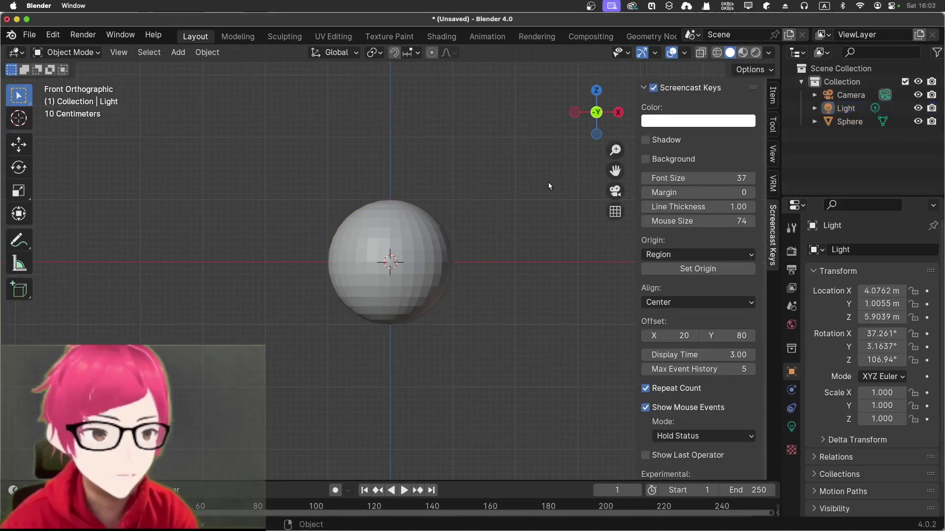
Step: Hide the side panel, show the viewport in wireframe and select the sphere
{"action": "key", "text": "n"}
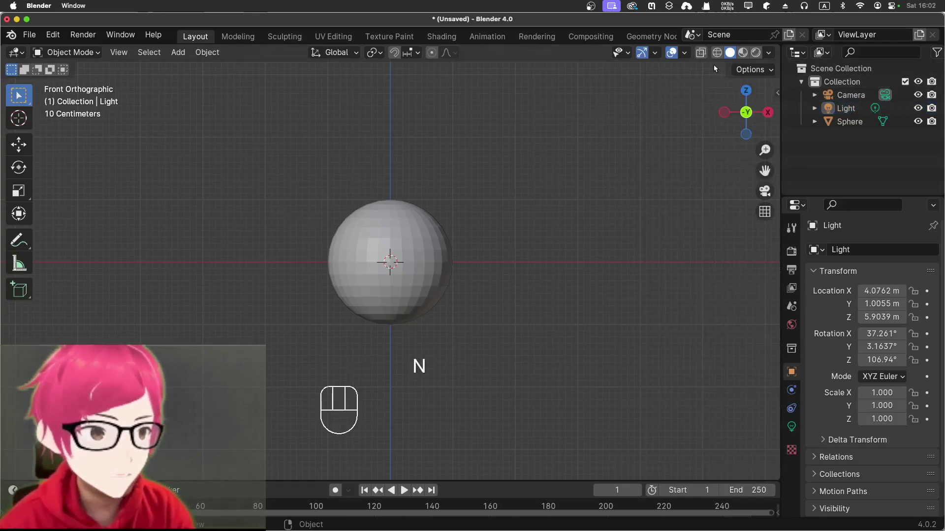
{"action": "left_click", "coordinate": [715, 59]}
{"action": "left_click_drag", "start_coordinate": [434, 312], "coordinate": [510, 358]}
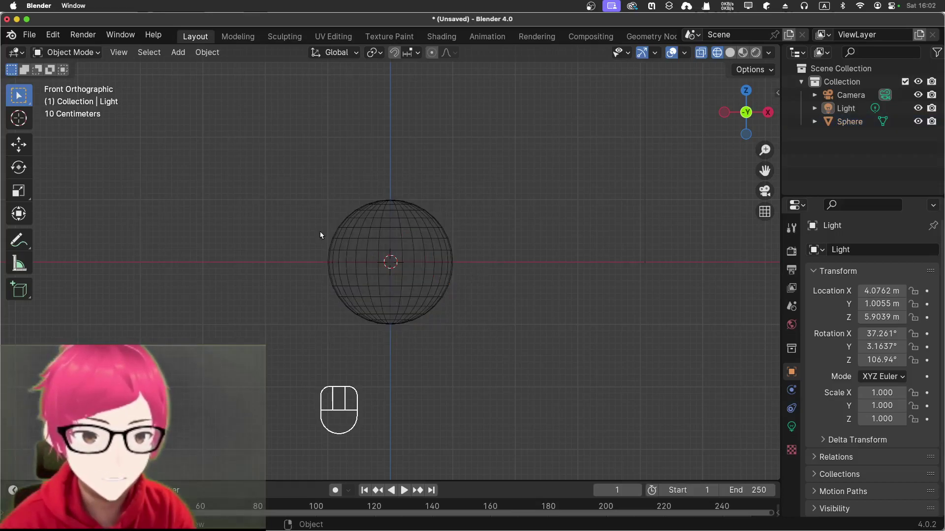
{"action": "left_click", "coordinate": [602, 370]}
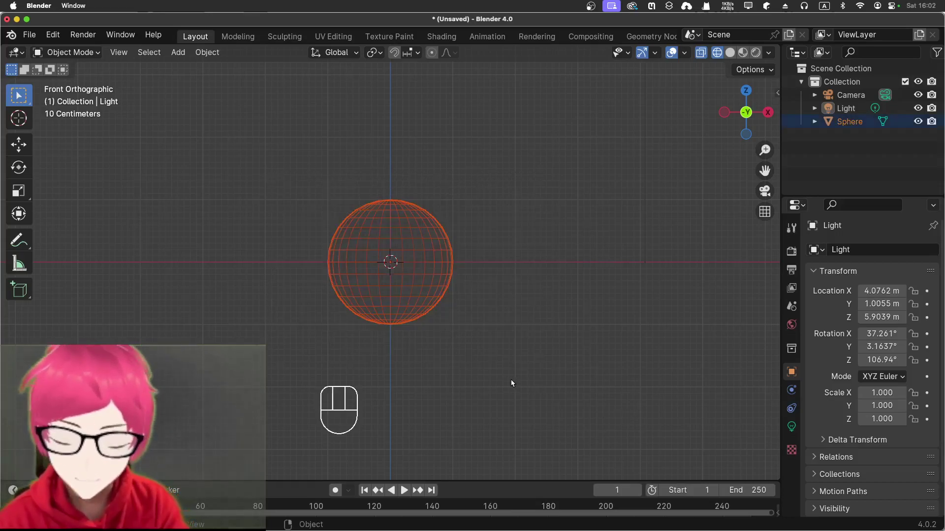
Step: Stretch the sphere along the X axis into a long flat ellipsoid
{"action": "key", "text": "s"}
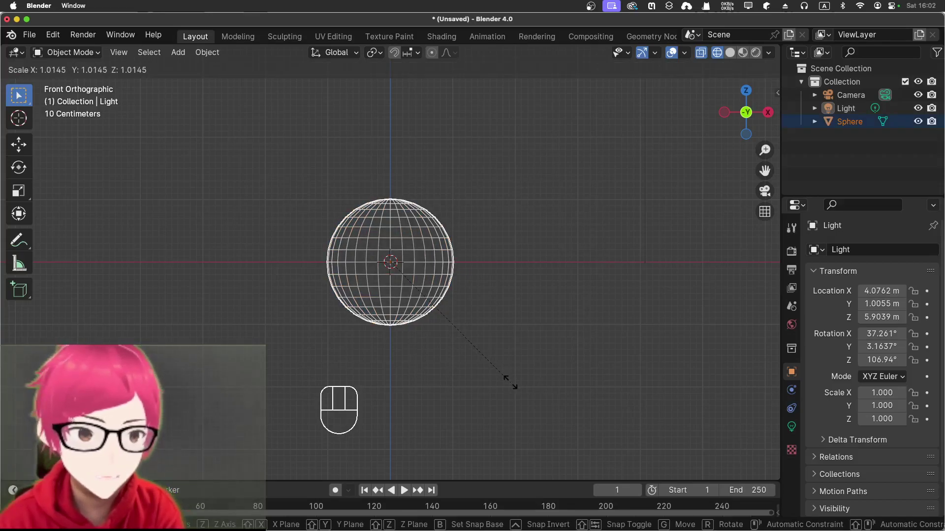
{"action": "key", "text": "x"}
{"action": "key", "text": "z"}
{"action": "key", "text": "x"}
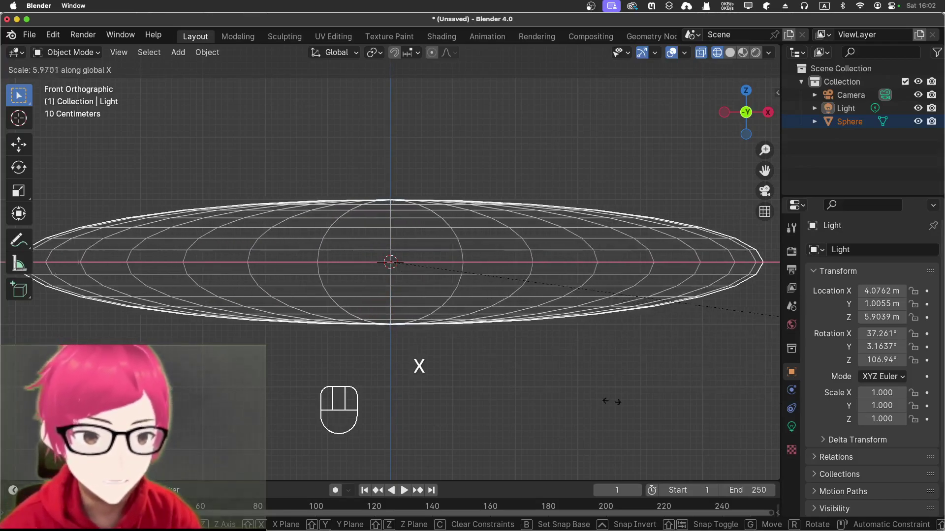
{"action": "left_click", "coordinate": [667, 402]}
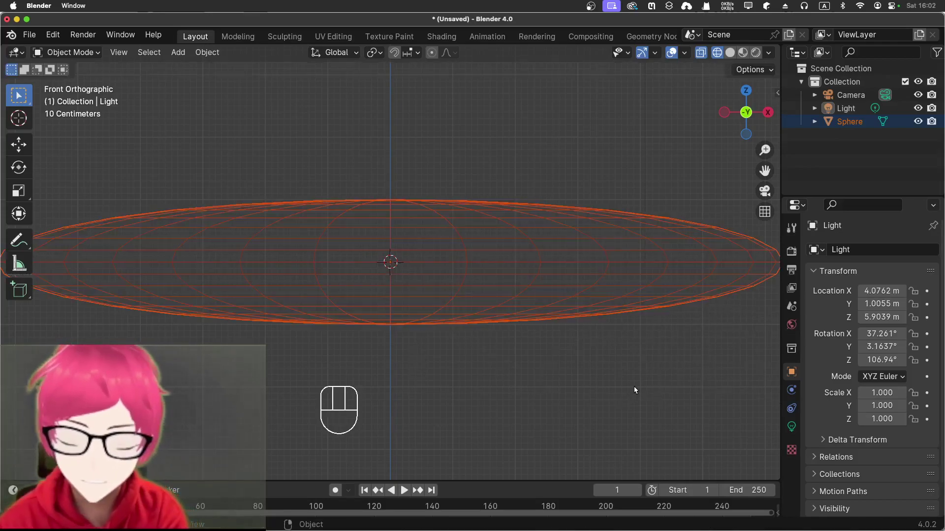
Step: Inspect the stretched shape from the side and abandon a Y-axis scale of all objects
{"action": "key", "text": "s"}
{"action": "key", "text": "z"}
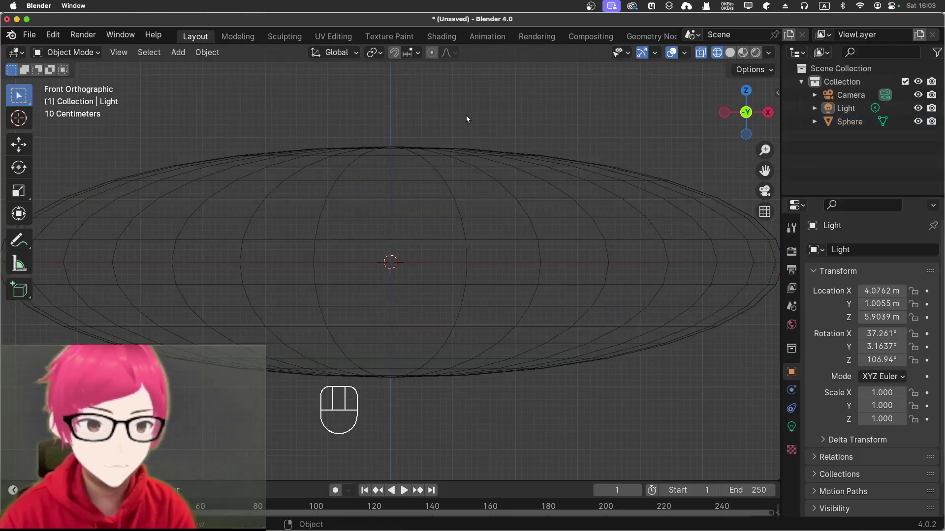
{"action": "left_click_drag", "start_coordinate": [466, 124], "coordinate": [528, 181]}
{"action": "left_click_drag", "start_coordinate": [477, 176], "coordinate": [550, 142]}
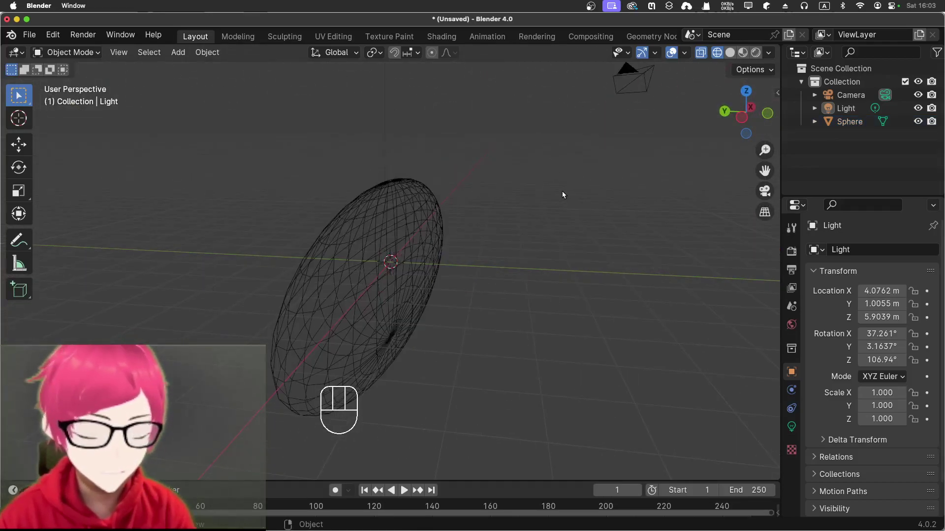
{"action": "key", "text": "KP_3"}
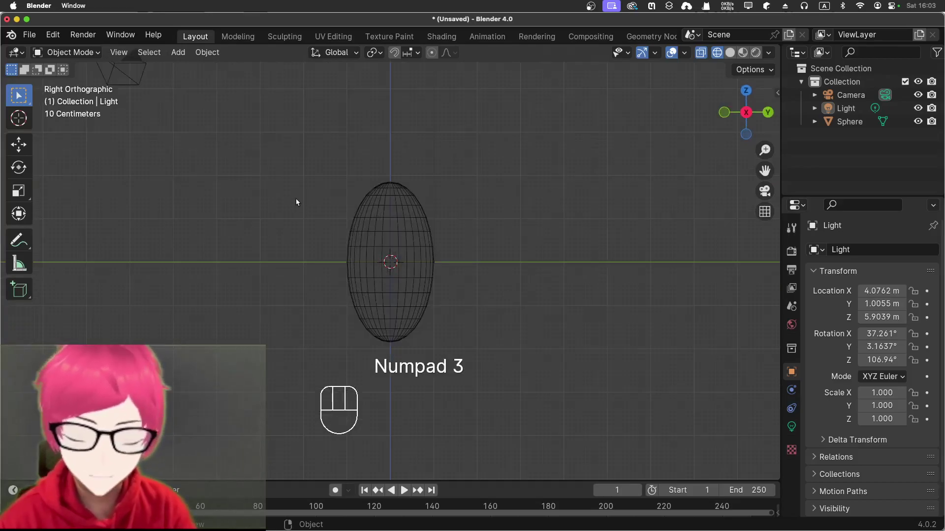
{"action": "key", "text": "a"}
{"action": "key", "text": "s"}
{"action": "key", "text": "y"}
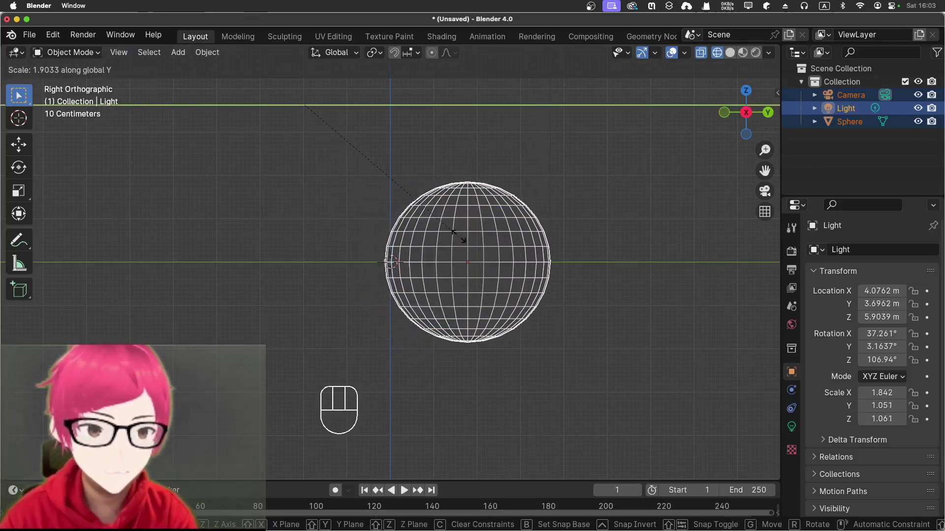
{"action": "right_click", "coordinate": [462, 240]}
{"action": "left_click", "coordinate": [311, 224]}
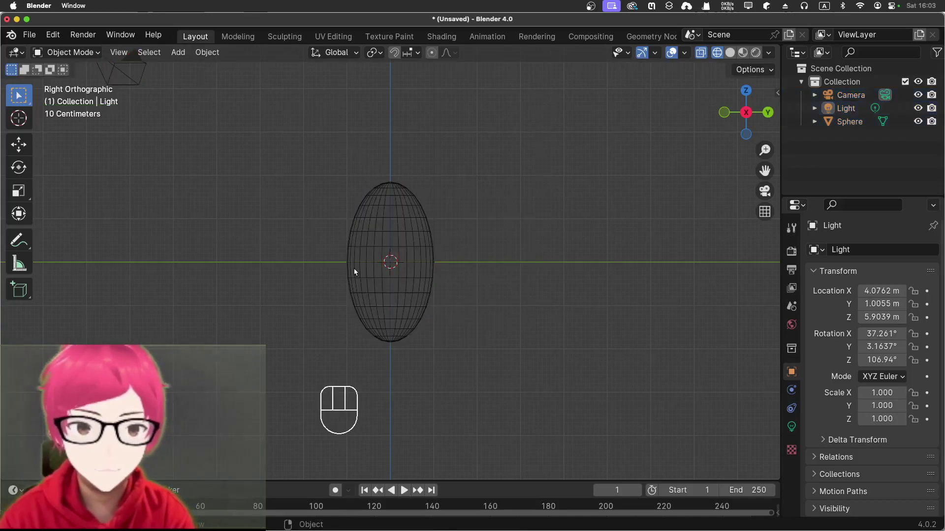
Step: Widen the sphere's mesh along Y in Edit Mode with all vertices selected
{"action": "key", "text": "Tab"}
{"action": "left_click", "coordinate": [224, 159]}
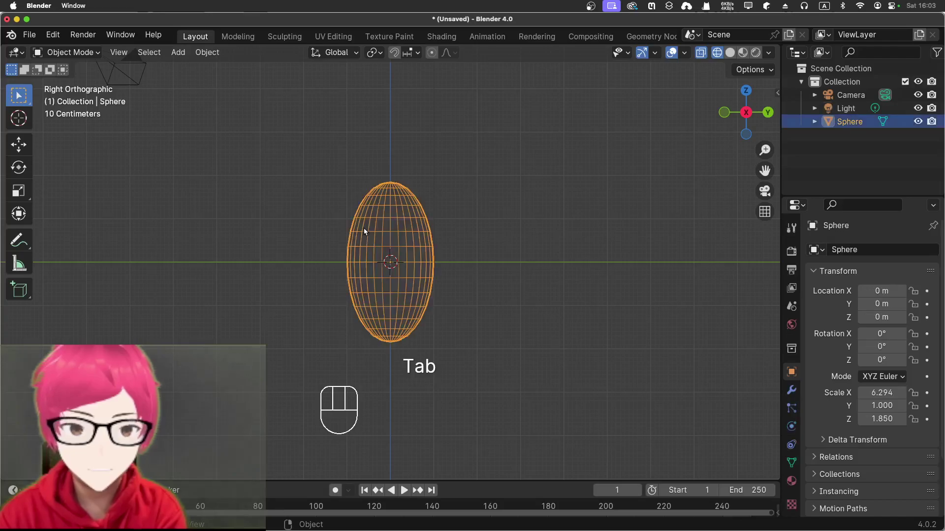
{"action": "key", "text": "Tab"}
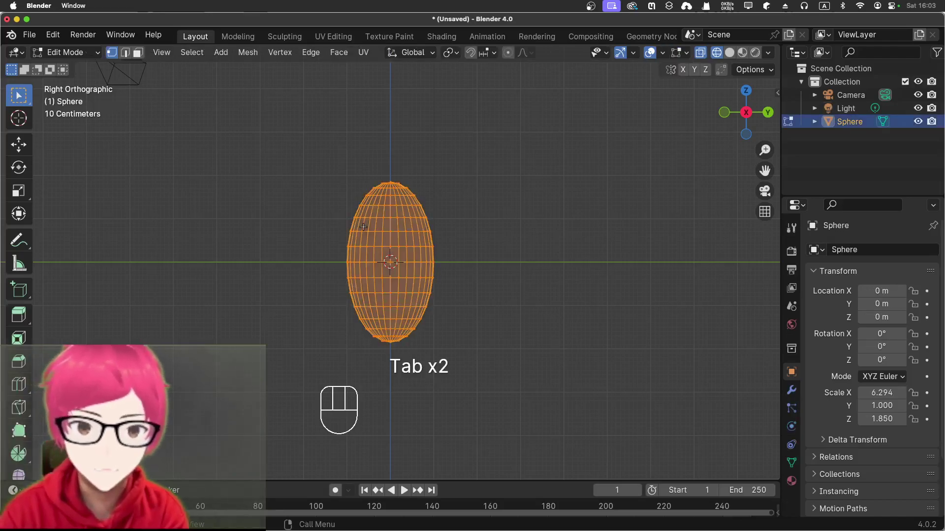
{"action": "key", "text": "a"}
{"action": "key", "text": "s"}
{"action": "key", "text": "y"}
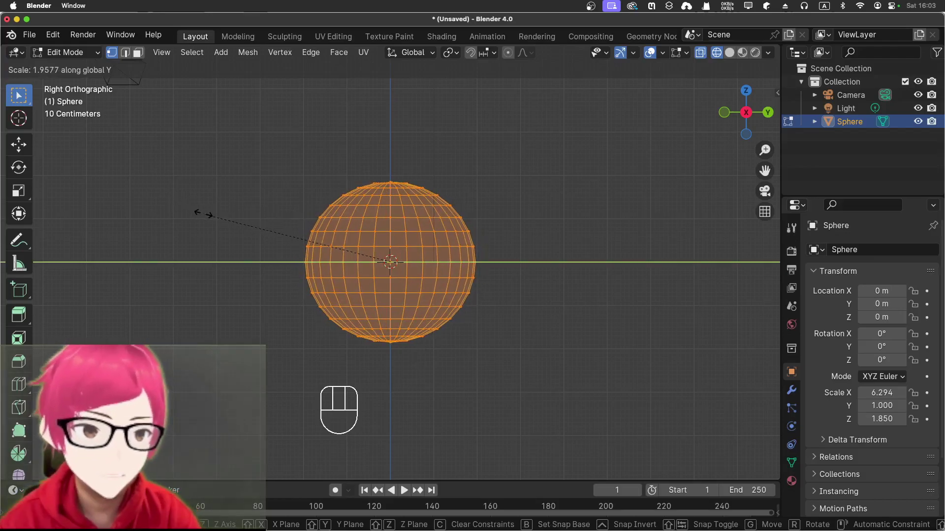
{"action": "left_click", "coordinate": [205, 211]}
Step: Orbit around the oval disc in solid shading to check its shape
{"action": "left_click_drag", "start_coordinate": [155, 192], "coordinate": [214, 186]}
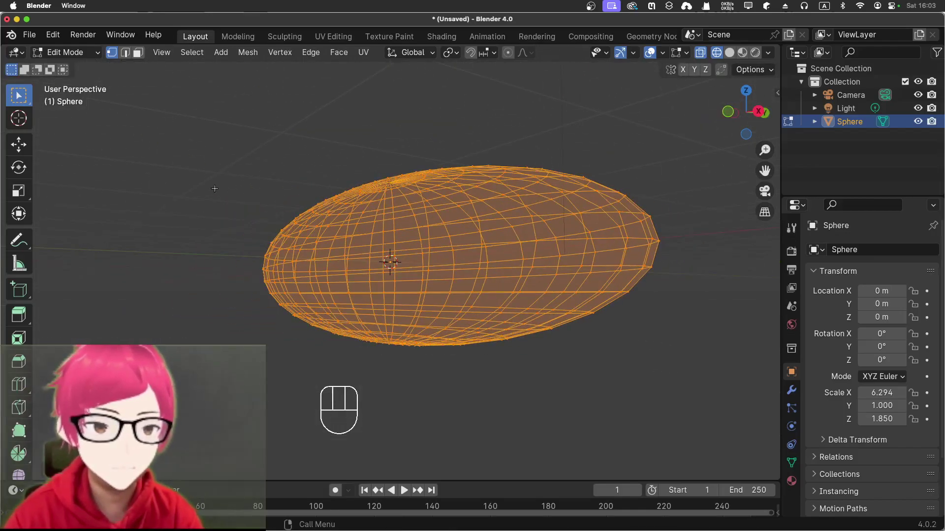
{"action": "left_click", "coordinate": [732, 55]}
{"action": "left_click_drag", "start_coordinate": [240, 135], "coordinate": [345, 182]}
{"action": "left_click_drag", "start_coordinate": [223, 161], "coordinate": [277, 164]}
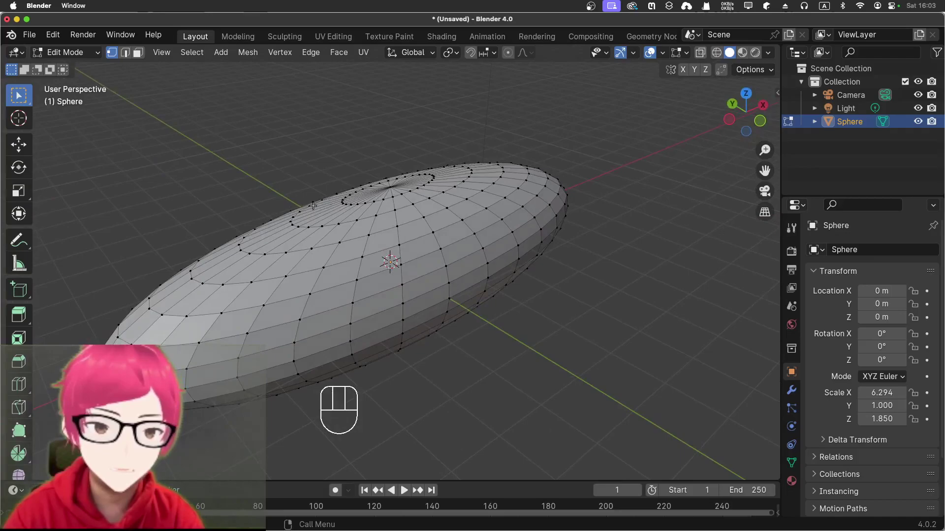
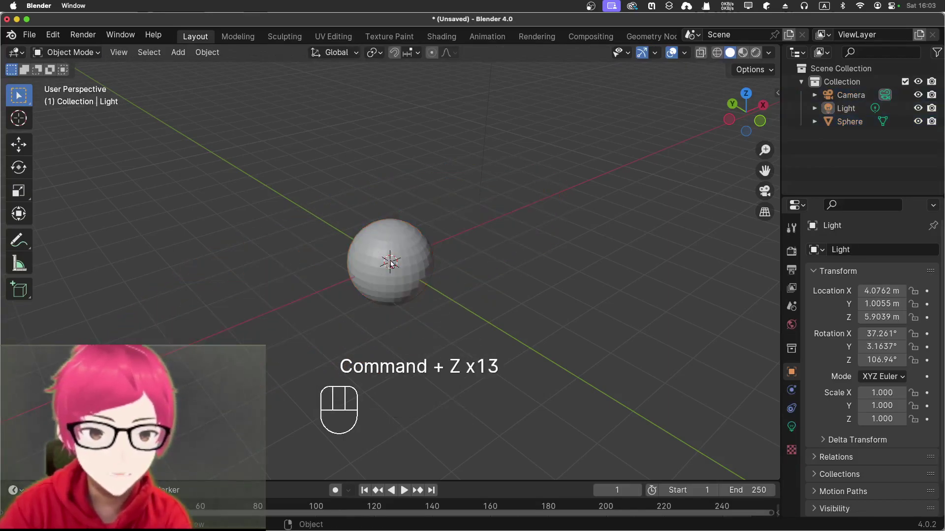
Step: Rotate the sphere 90 degrees on the Y axis from the front view
{"action": "key", "text": "KP_1"}
{"action": "key", "text": "r"}
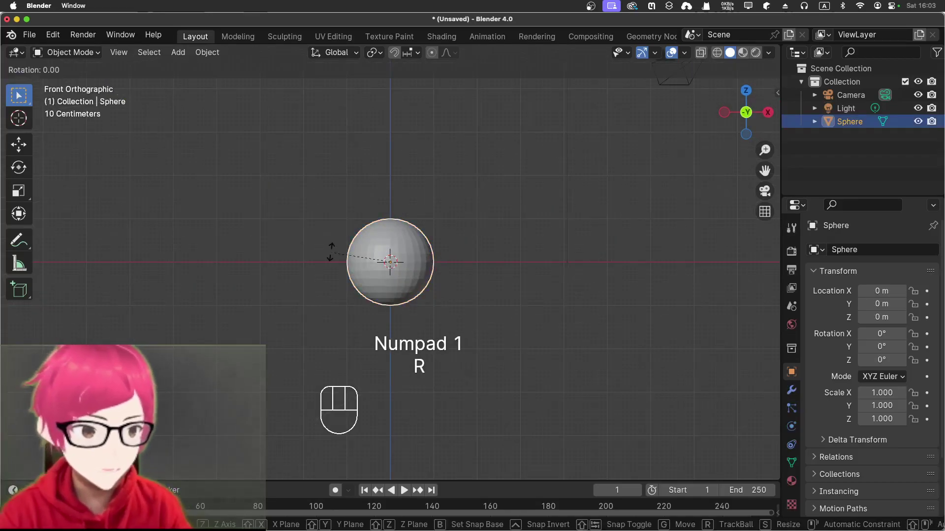
{"action": "key", "text": "y"}
{"action": "key", "text": "KP_9"}
{"action": "key", "text": "KP_0"}
{"action": "key", "text": "Return"}
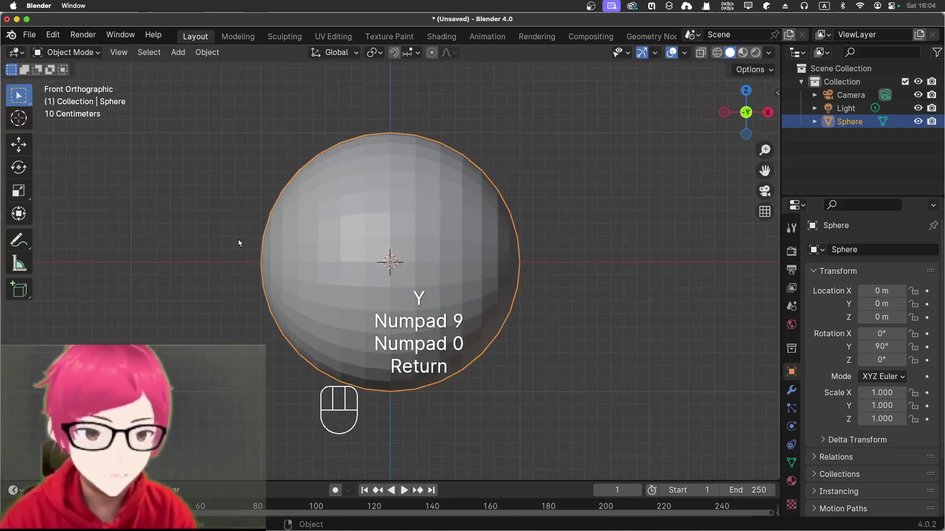
{"action": "left_click_drag", "start_coordinate": [192, 221], "coordinate": [305, 233]}
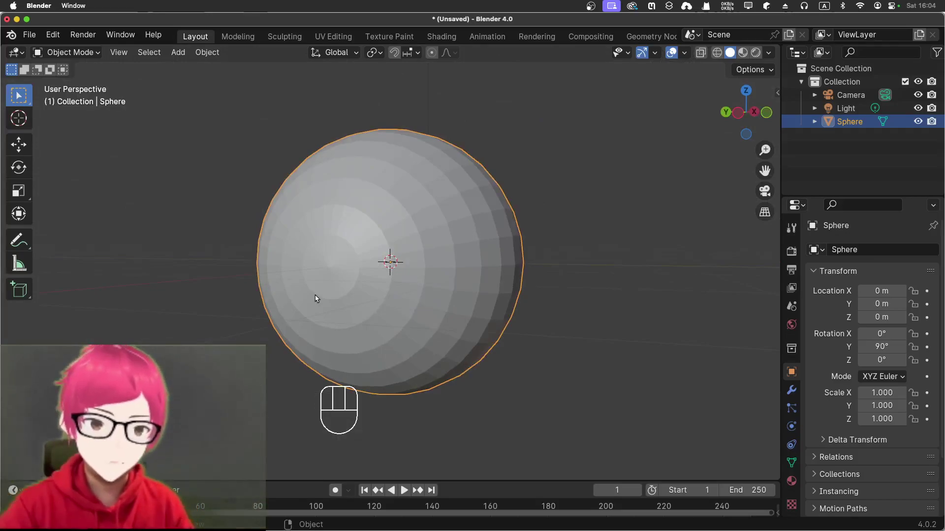
{"action": "key", "text": "KP_1"}
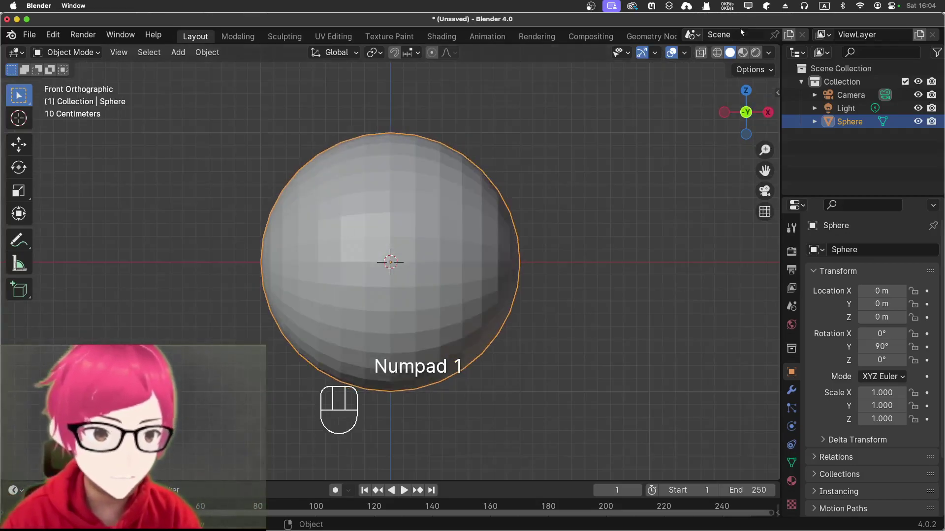
Step: In wireframe, stretch the sphere along X and make it taller along Z
{"action": "left_click", "coordinate": [718, 57]}
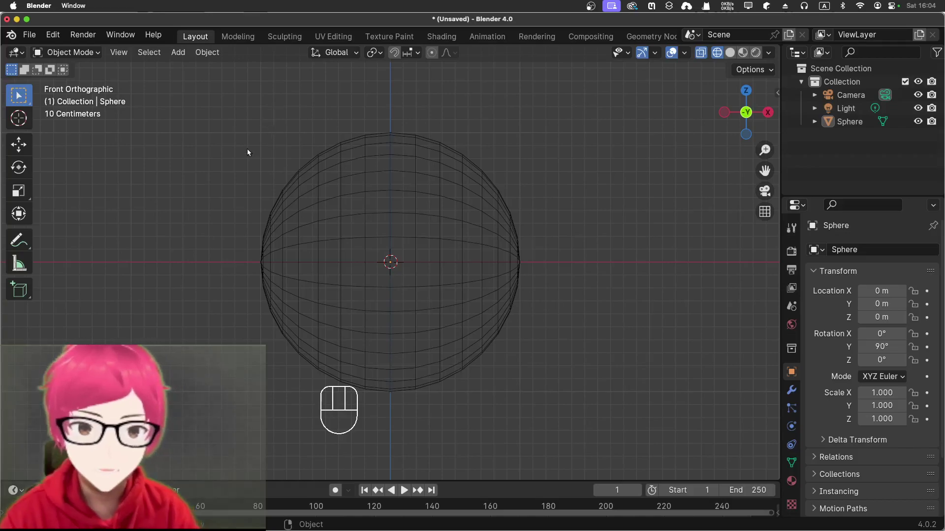
{"action": "left_click", "coordinate": [367, 226]}
{"action": "key", "text": "s"}
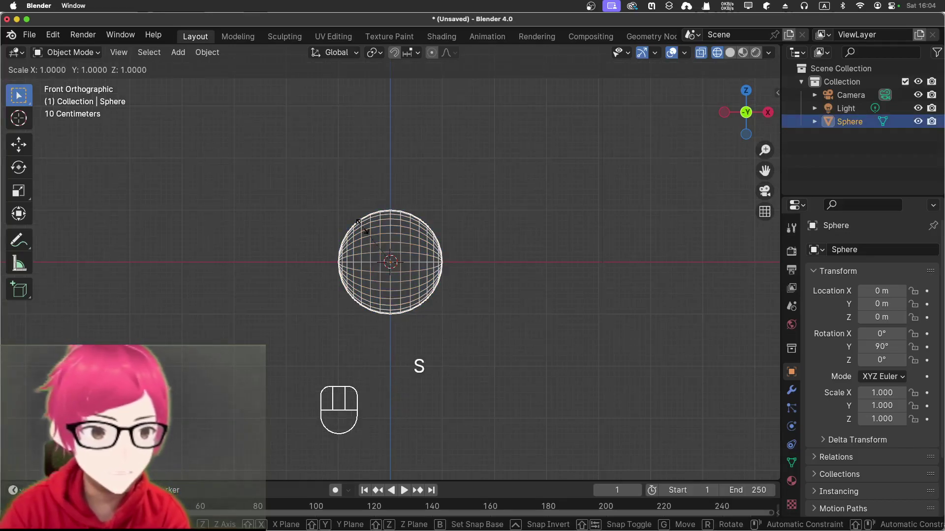
{"action": "key", "text": "x"}
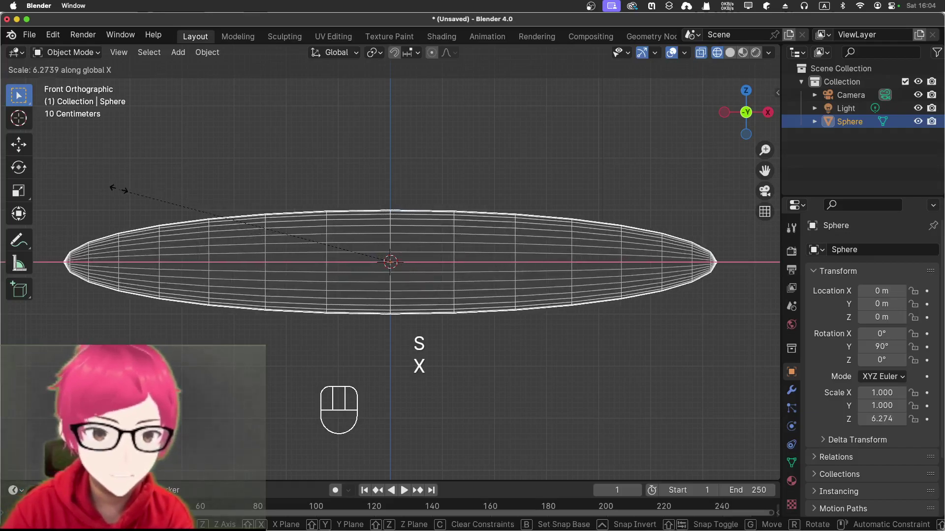
{"action": "left_click", "coordinate": [115, 192]}
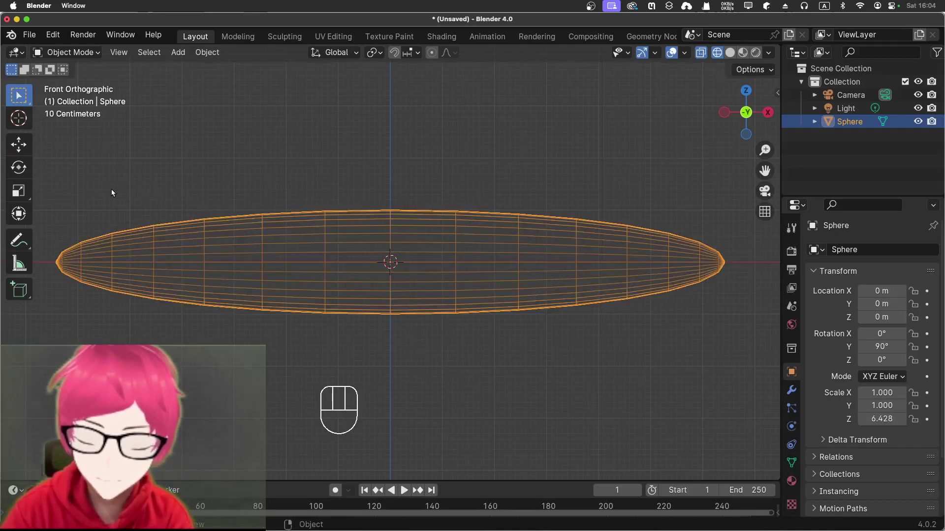
{"action": "key", "text": "s"}
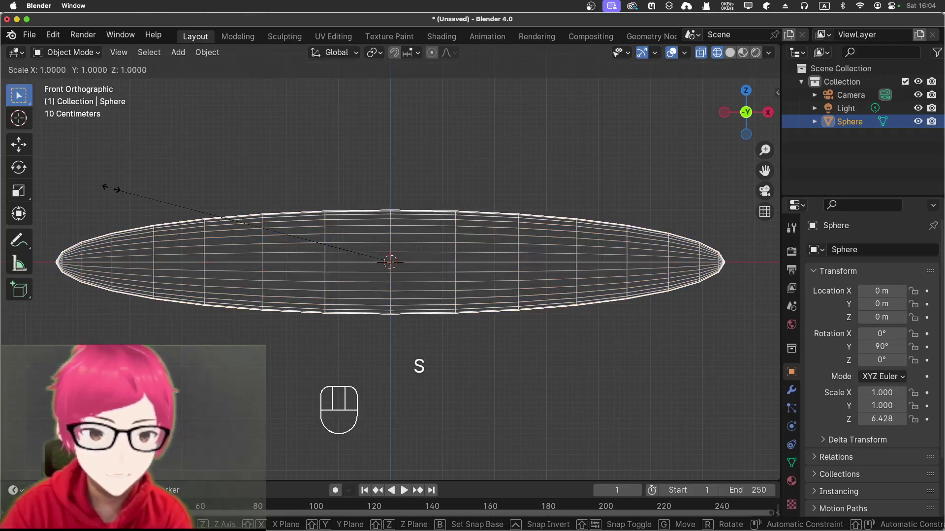
{"action": "key", "text": "z"}
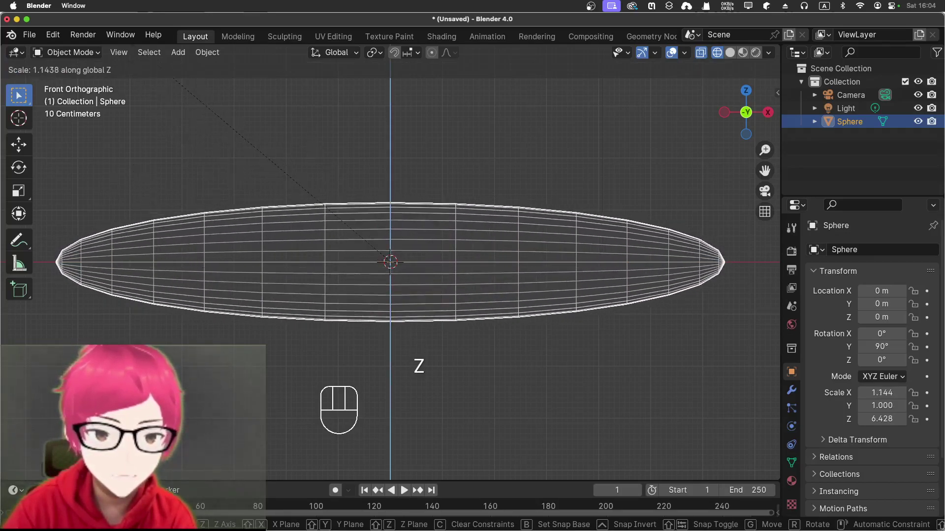
{"action": "left_click", "coordinate": [750, 257]}
Step: From the side view, thicken the ellipsoid along Y to about 1.7 scale
{"action": "left_click", "coordinate": [485, 111]}
{"action": "left_click_drag", "start_coordinate": [471, 121], "coordinate": [576, 136]}
{"action": "left_click_drag", "start_coordinate": [572, 135], "coordinate": [592, 139]}
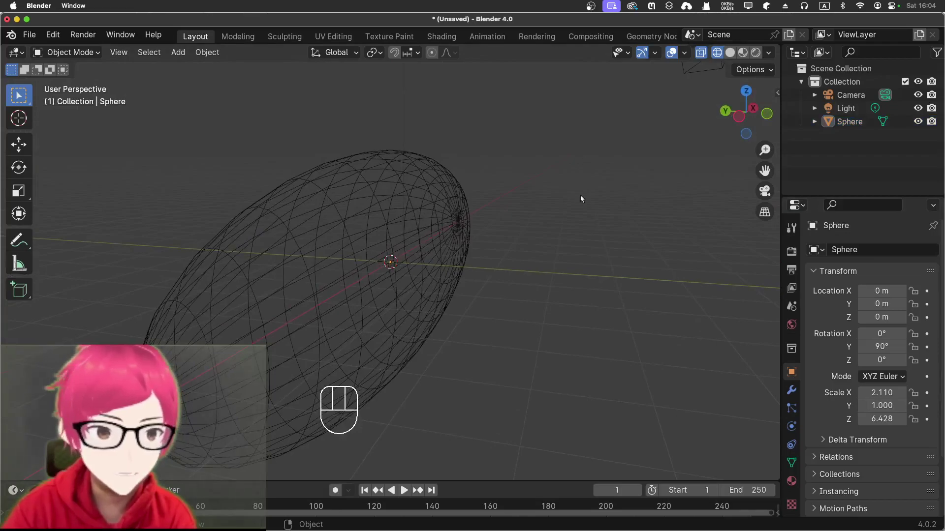
{"action": "key", "text": "KP_3"}
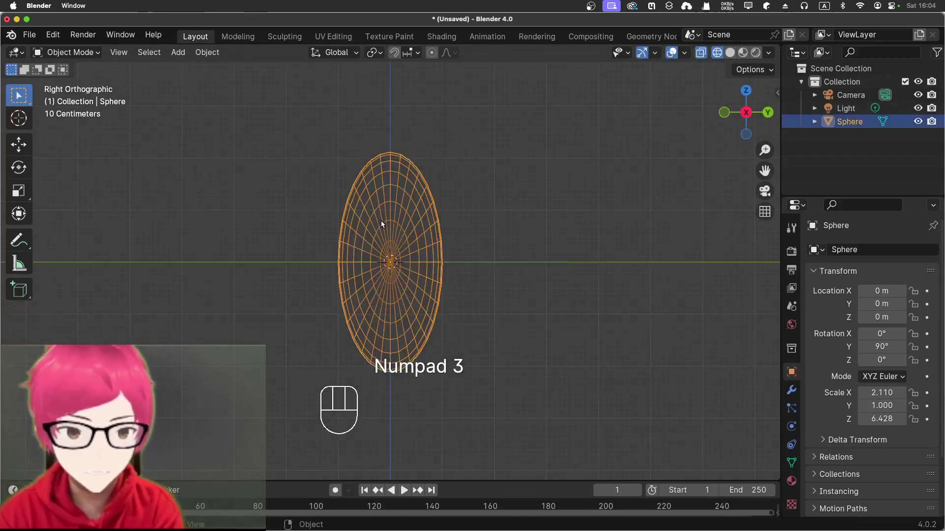
{"action": "key", "text": "s"}
{"action": "key", "text": "y"}
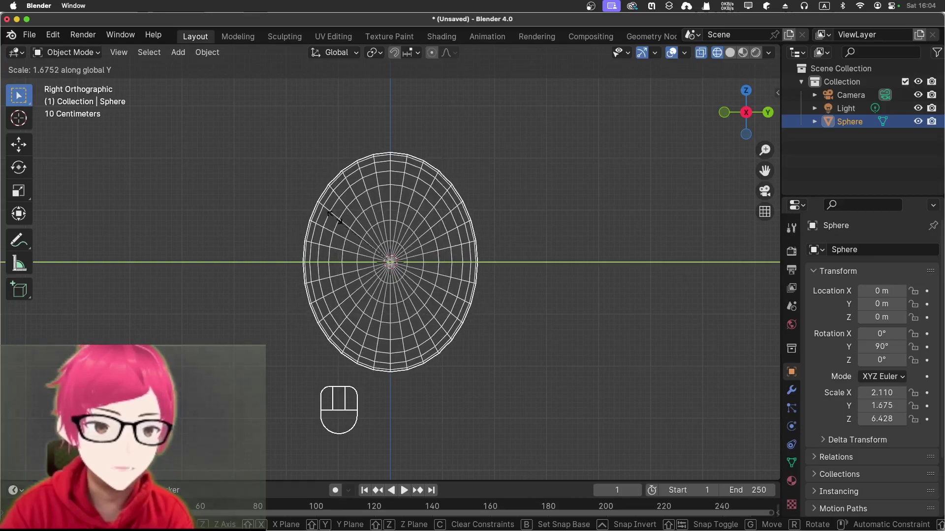
{"action": "left_click", "coordinate": [335, 220]}
Step: Return to the front view and show the egg-shaped balloon as a solid surface
{"action": "left_click_drag", "start_coordinate": [260, 172], "coordinate": [373, 167]}
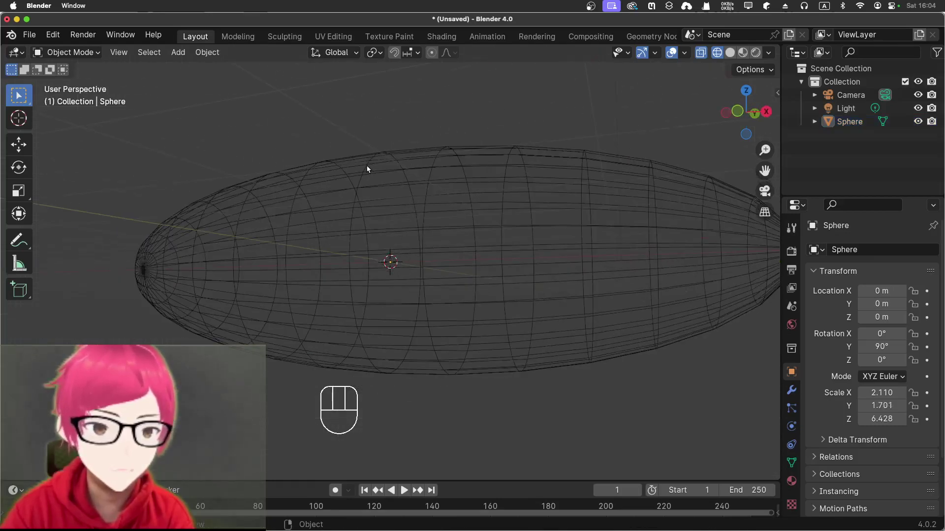
{"action": "left_click_drag", "start_coordinate": [304, 173], "coordinate": [352, 182]}
{"action": "key", "text": "KP_1"}
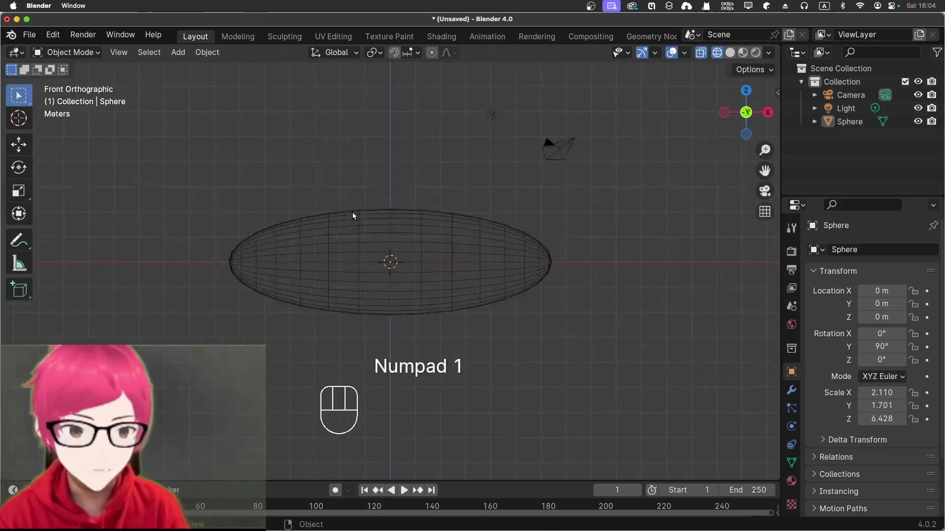
{"action": "left_click", "coordinate": [730, 51]}
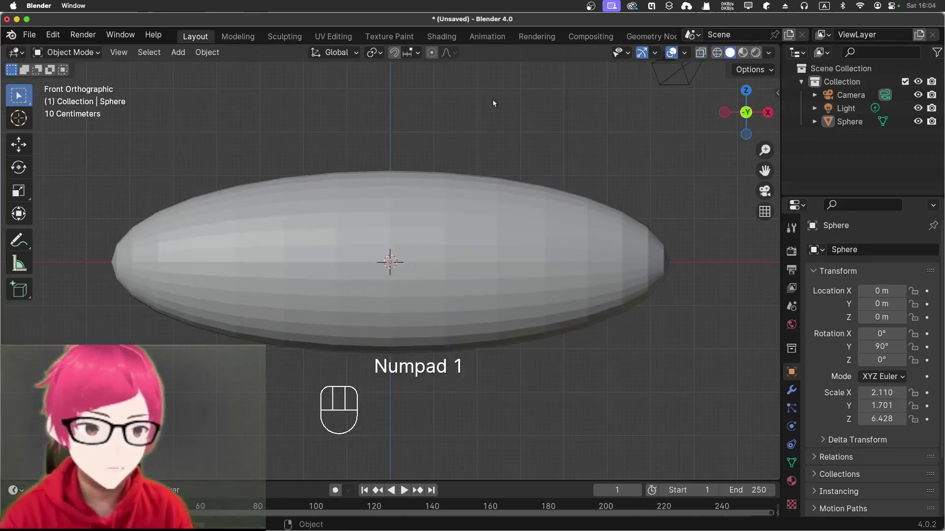
{"action": "left_click_drag", "start_coordinate": [479, 111], "coordinate": [625, 108]}
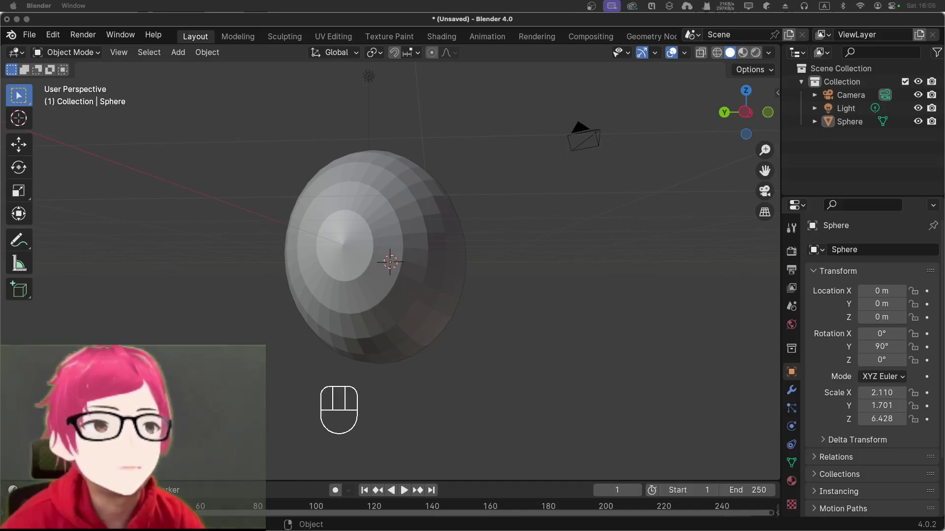
{"action": "left_click_drag", "start_coordinate": [416, 128], "coordinate": [333, 132]}
{"action": "left_click_drag", "start_coordinate": [361, 153], "coordinate": [322, 151]}
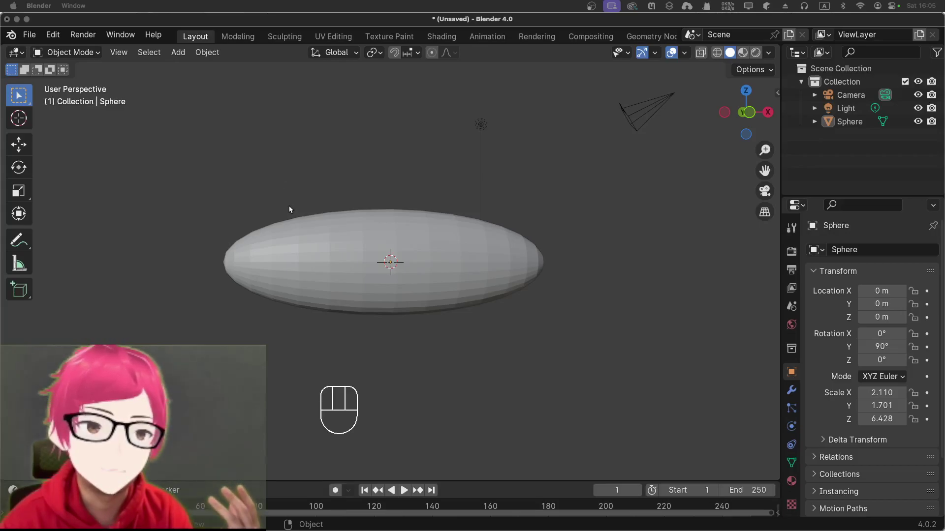
{"action": "left_click_drag", "start_coordinate": [258, 189], "coordinate": [297, 213]}
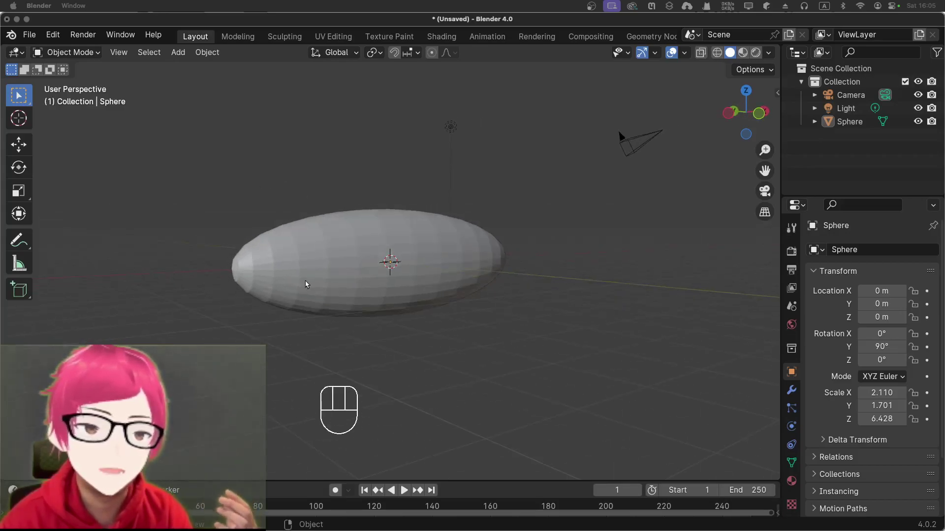
{"action": "left_click_drag", "start_coordinate": [304, 347], "coordinate": [258, 322]}
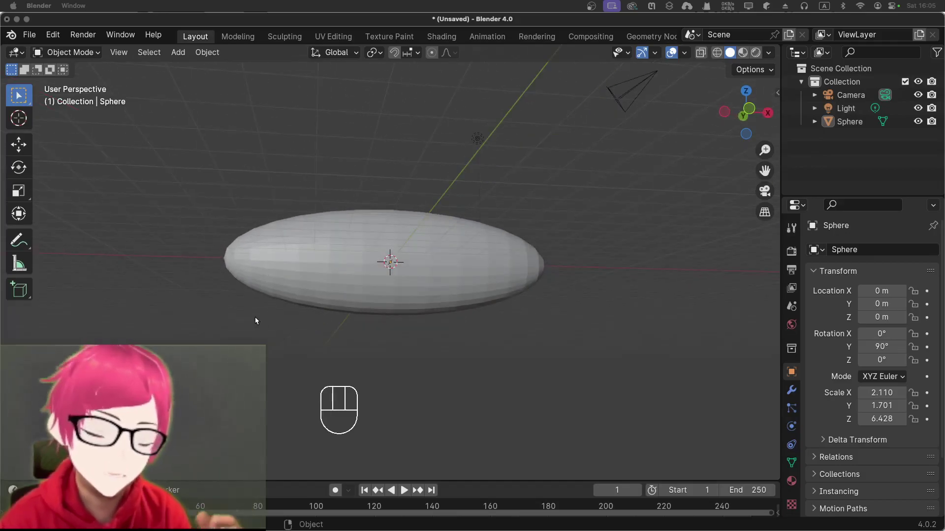
{"action": "left_click", "coordinate": [271, 309]}
{"action": "key", "text": "KP_1"}
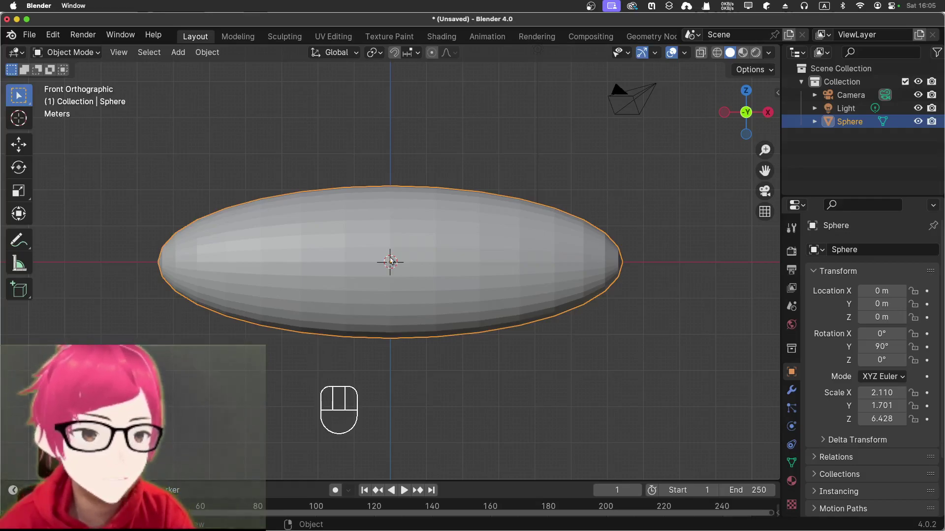
Step: In Edit Mode, try scaling the middle vertex ring, cancel it and enable proportional editing
{"action": "key", "text": "Tab"}
{"action": "left_click", "coordinate": [371, 170]}
{"action": "left_click_drag", "start_coordinate": [380, 148], "coordinate": [409, 328]}
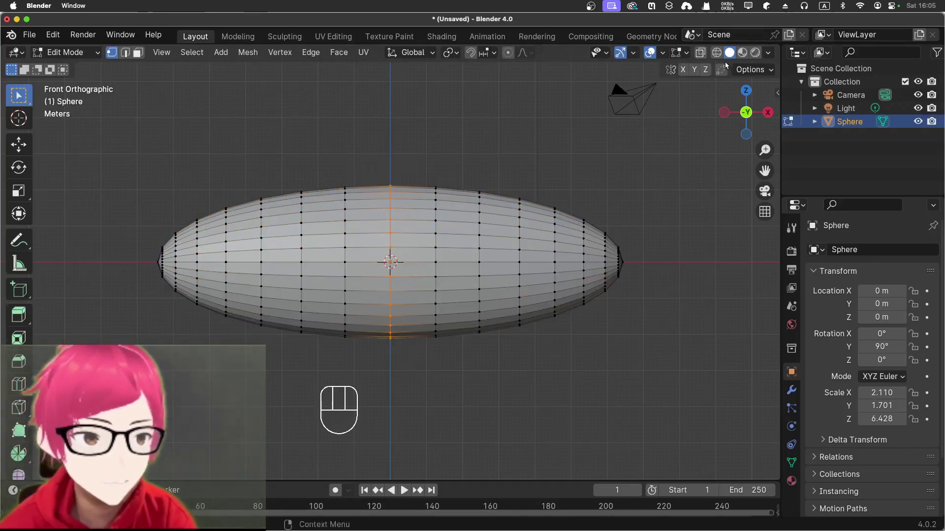
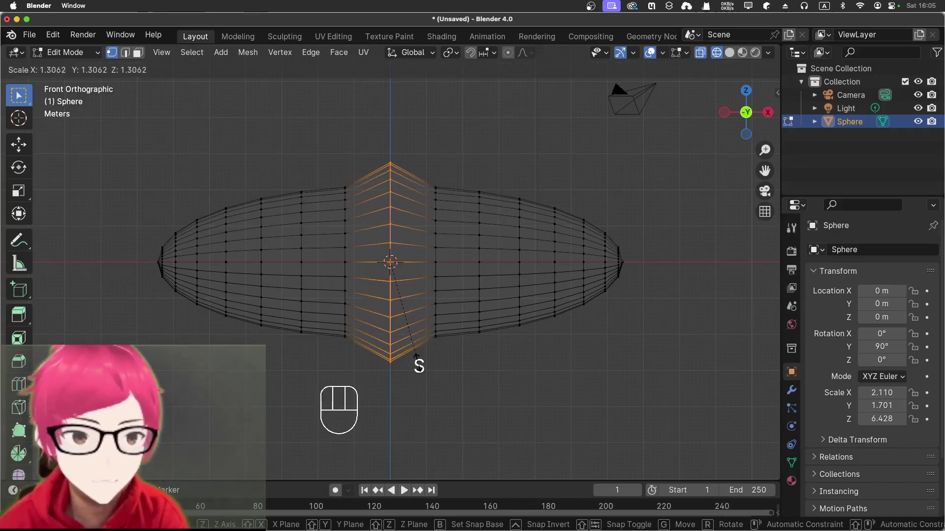
{"action": "right_click", "coordinate": [418, 366]}
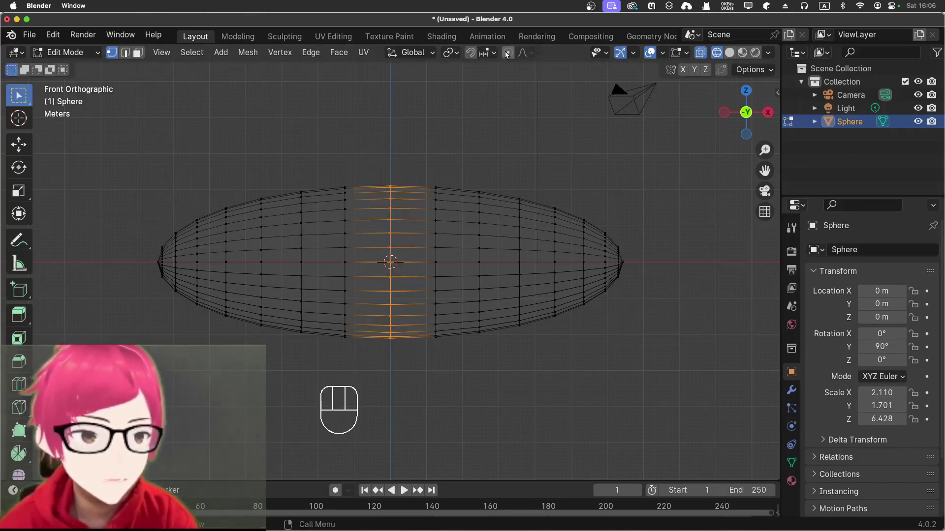
{"action": "left_click", "coordinate": [508, 54]}
Step: Scale the middle ring with soft falloff so the balloon bulges taller through its middle
{"action": "left_click", "coordinate": [384, 146]}
{"action": "left_click_drag", "start_coordinate": [426, 311], "coordinate": [423, 354]}
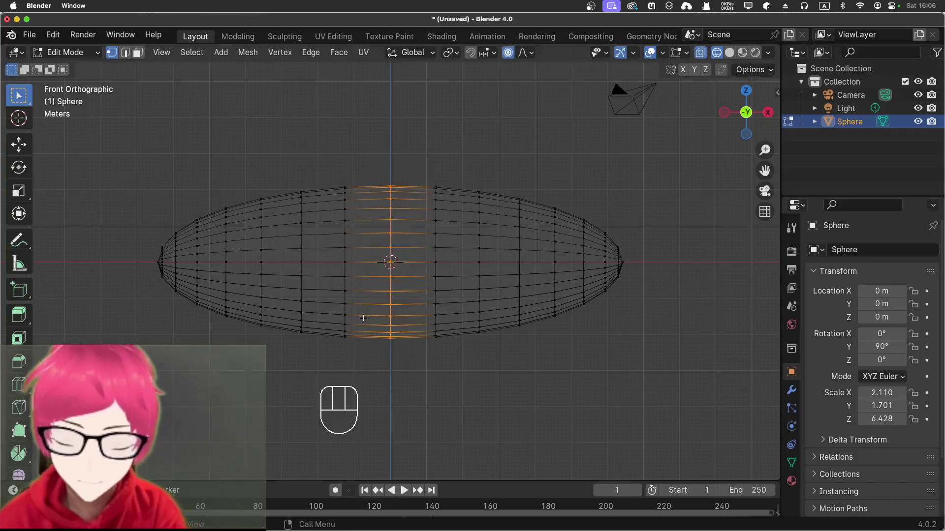
{"action": "key", "text": "s"}
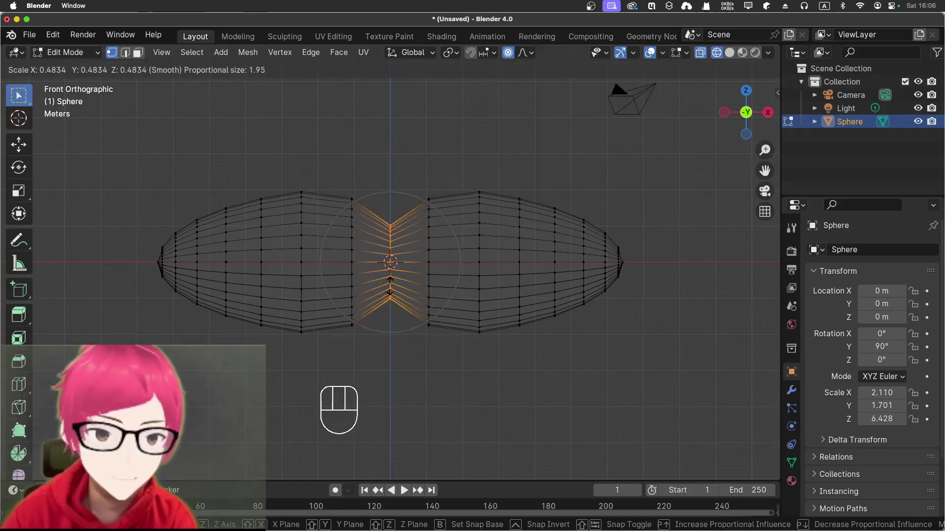
{"action": "key", "text": "s"}
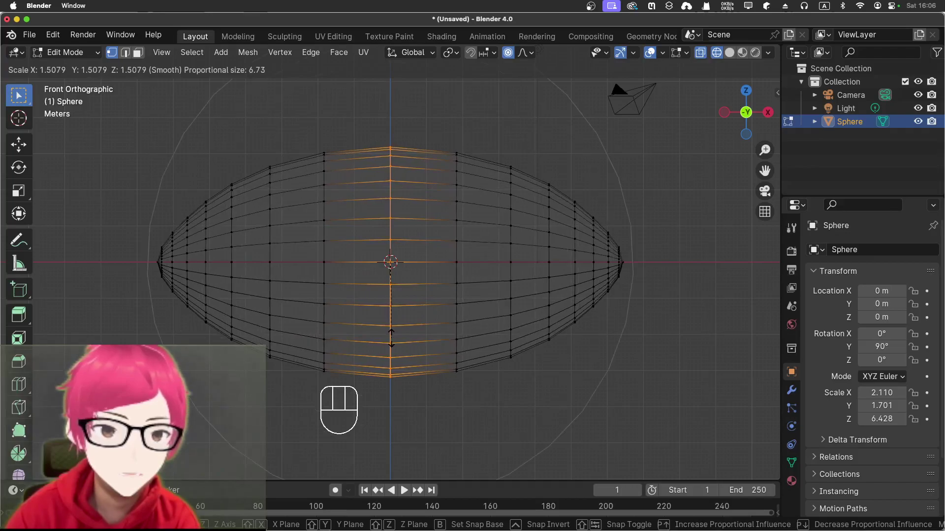
{"action": "left_click", "coordinate": [390, 336]}
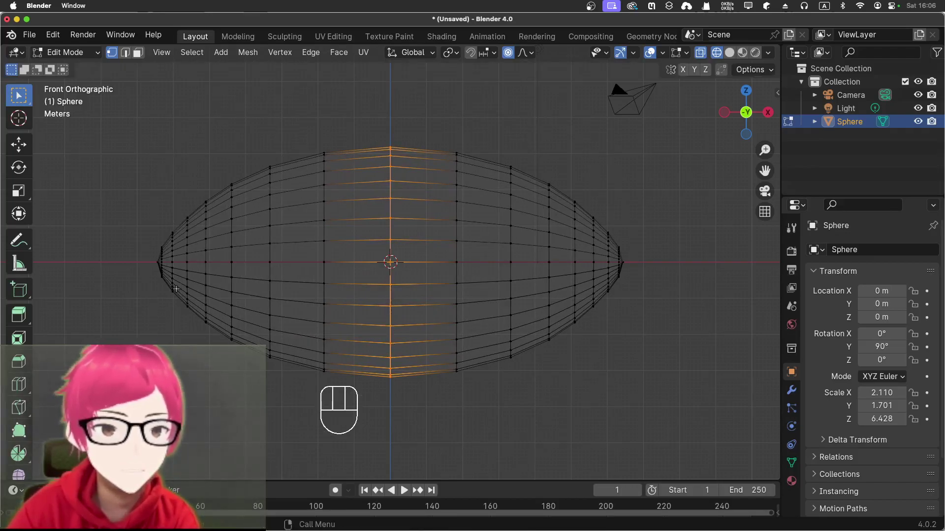
Step: Select the right-tip vertices and scale them proportionally to taper the balloon's end
{"action": "left_click", "coordinate": [120, 294]}
{"action": "left_click_drag", "start_coordinate": [128, 294], "coordinate": [141, 287]}
{"action": "left_click_drag", "start_coordinate": [573, 376], "coordinate": [473, 384]}
{"action": "key", "text": "KP_1"}
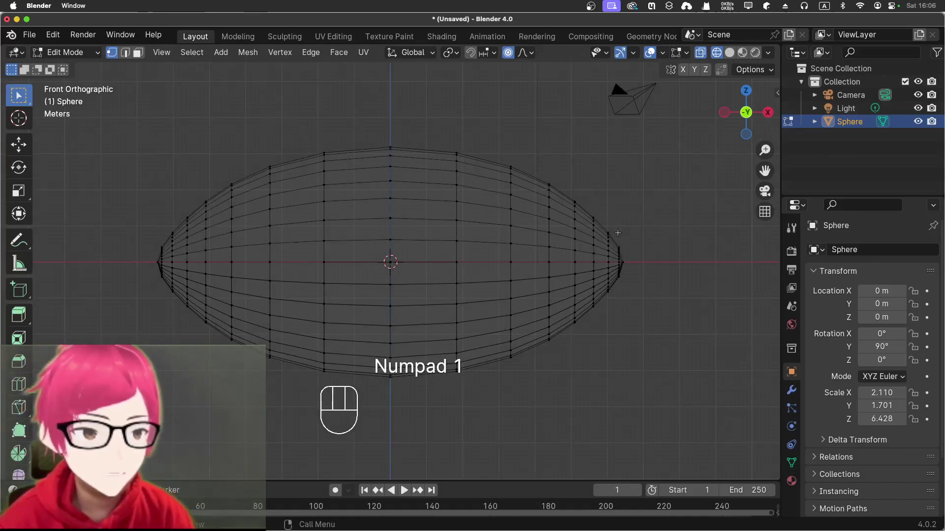
{"action": "left_click_drag", "start_coordinate": [613, 218], "coordinate": [646, 299]}
{"action": "key", "text": "s"}
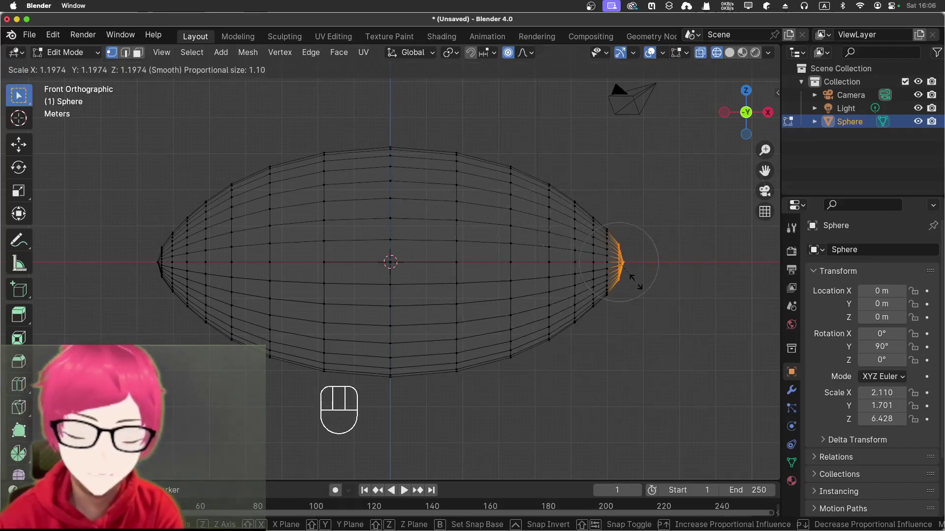
{"action": "key", "text": "s"}
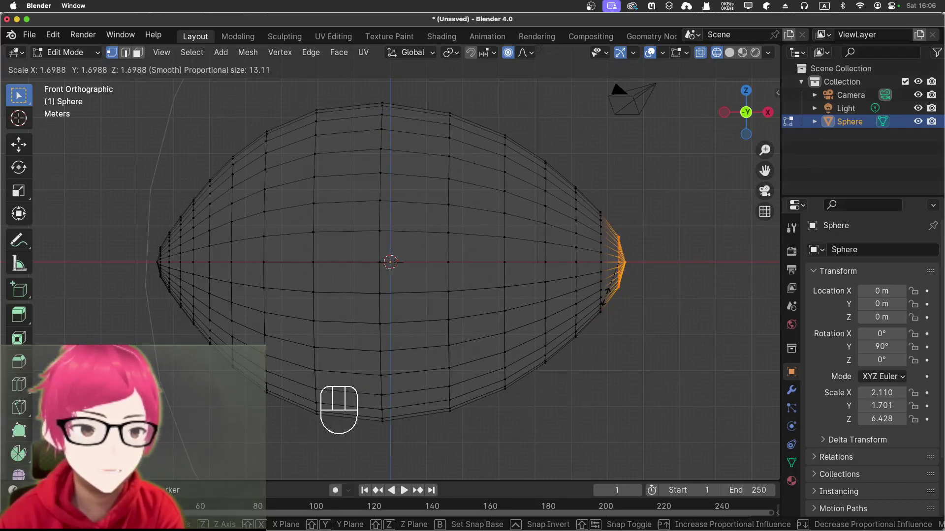
{"action": "left_click", "coordinate": [604, 294]}
Step: Orbit around the balloon to inspect the reshaped form
{"action": "left_click_drag", "start_coordinate": [629, 328], "coordinate": [661, 322]}
{"action": "left_click_drag", "start_coordinate": [653, 322], "coordinate": [713, 311]}
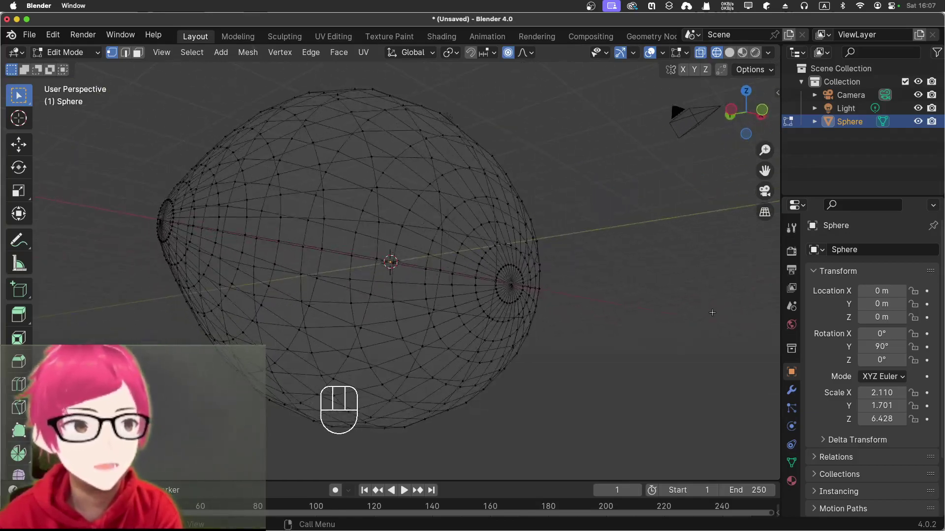
{"action": "left_click_drag", "start_coordinate": [596, 307], "coordinate": [535, 317]}
Step: Show the balloon in solid shading back in Object Mode and look it over from all sides
{"action": "middle_click", "coordinate": [636, 319]}
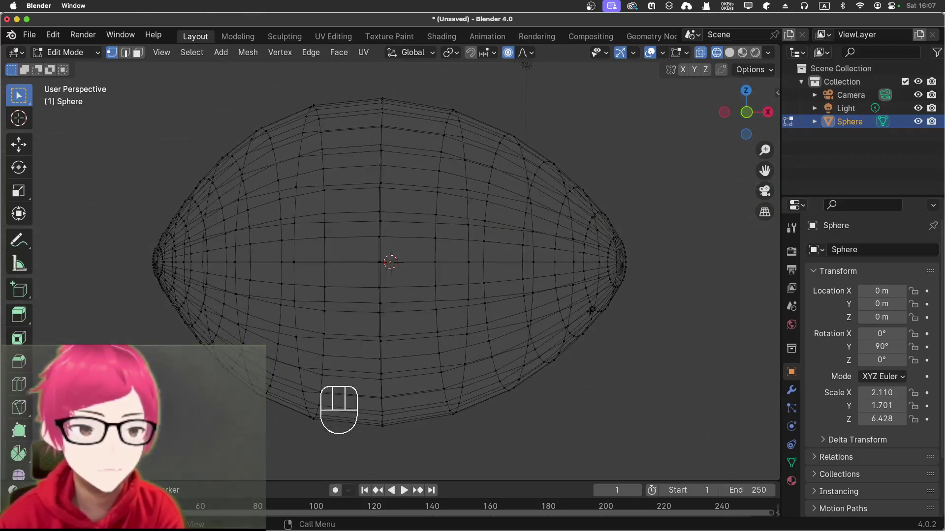
{"action": "left_click", "coordinate": [735, 59]}
{"action": "left_click", "coordinate": [650, 224]}
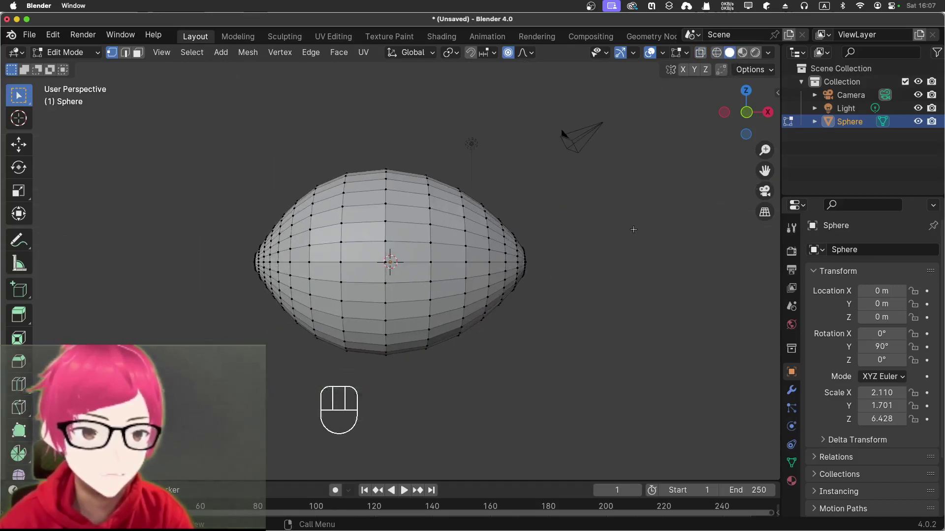
{"action": "left_click_drag", "start_coordinate": [631, 228], "coordinate": [625, 235]}
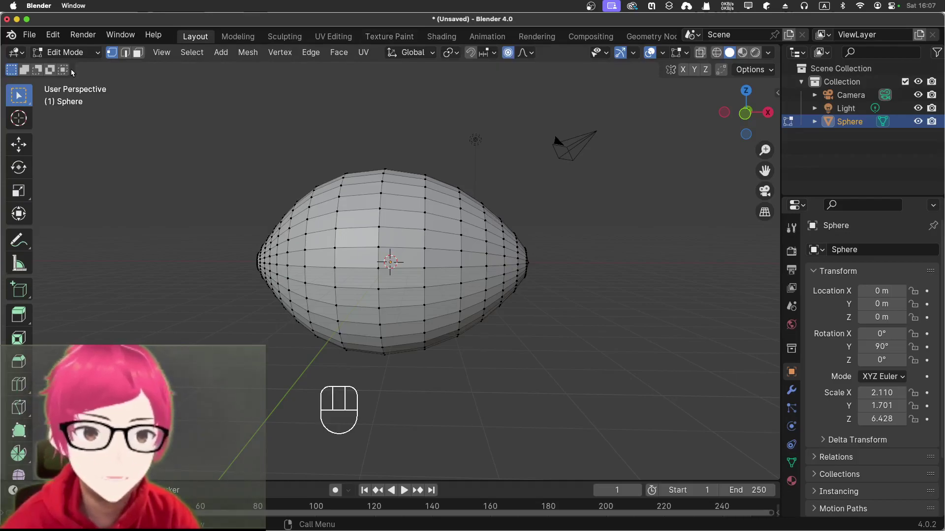
{"action": "left_click_drag", "start_coordinate": [96, 57], "coordinate": [229, 176]}
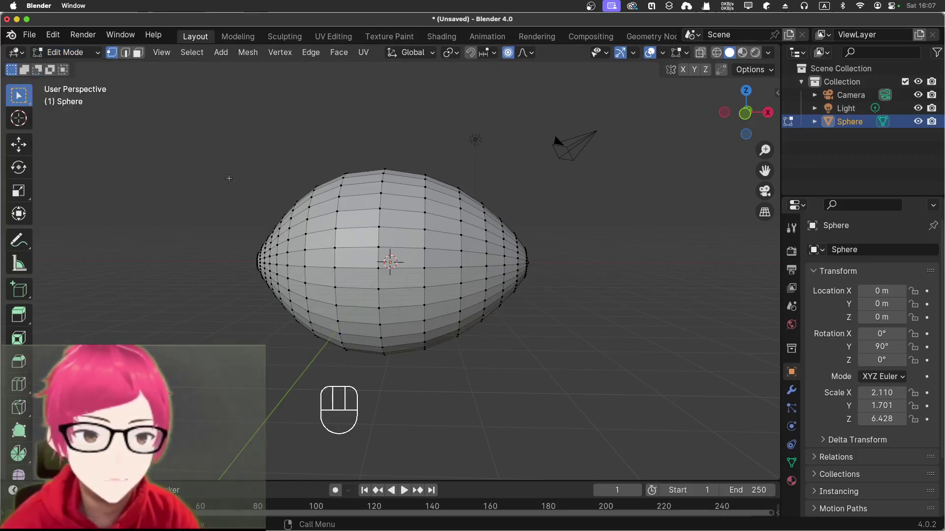
{"action": "left_click_drag", "start_coordinate": [97, 53], "coordinate": [94, 74]}
{"action": "left_click_drag", "start_coordinate": [203, 180], "coordinate": [297, 204]}
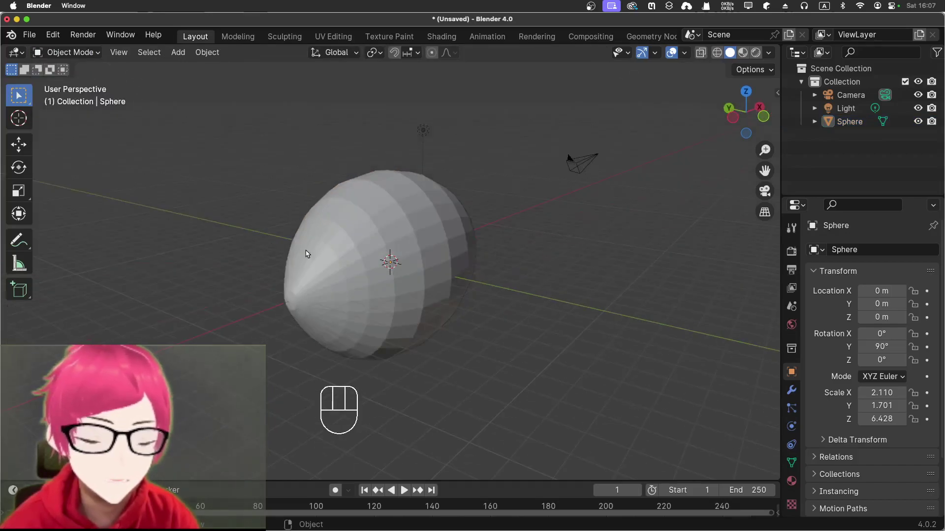
{"action": "left_click_drag", "start_coordinate": [257, 239], "coordinate": [219, 224]}
{"action": "left_click_drag", "start_coordinate": [309, 238], "coordinate": [308, 243]}
Step: Apply Shade Smooth to the balloon from its context menu
{"action": "right_click", "coordinate": [430, 232]}
{"action": "left_click_drag", "start_coordinate": [536, 289], "coordinate": [497, 265]}
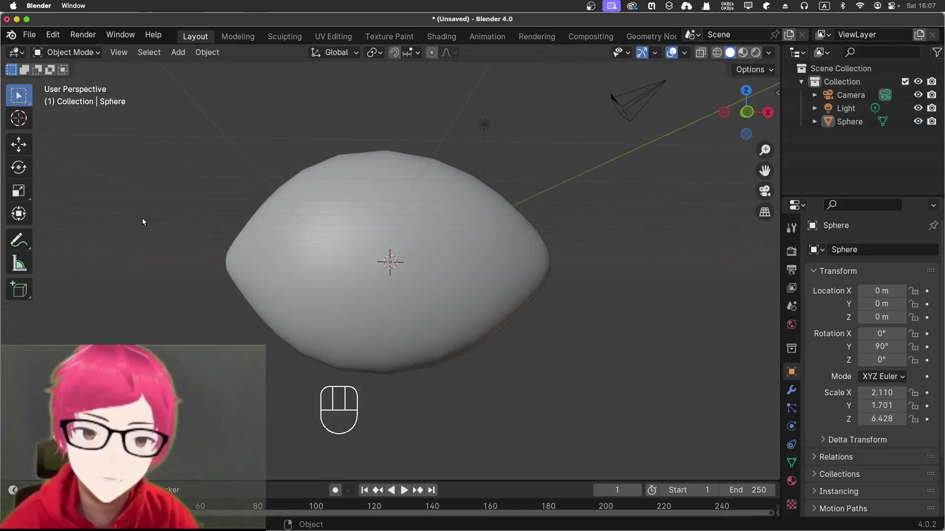
{"action": "left_click", "coordinate": [148, 221]}
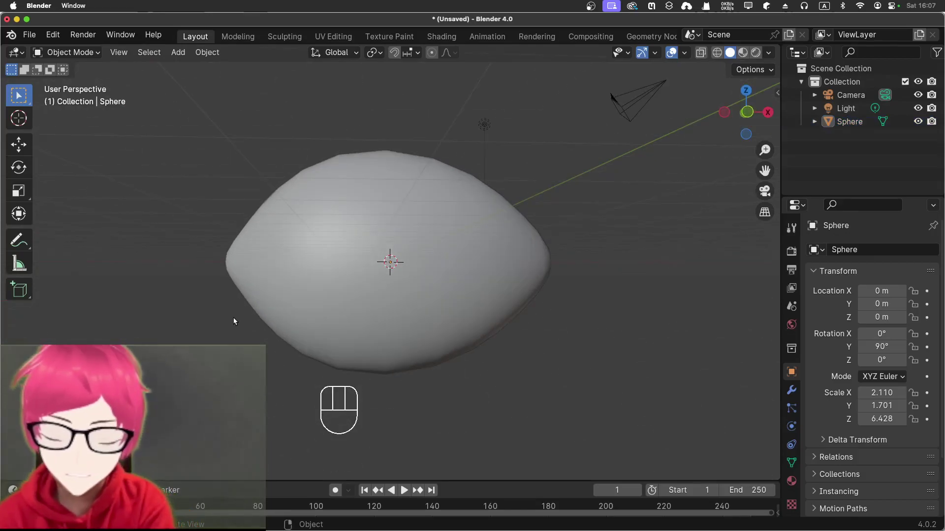
Step: Add a cube and move it down along Z well below the balloon
{"action": "key", "text": "shift+a"}
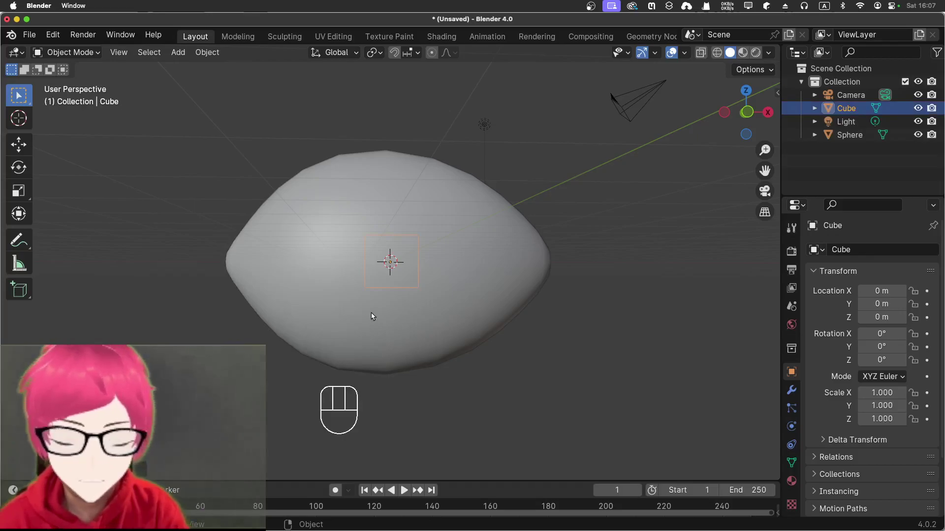
{"action": "key", "text": "g"}
{"action": "key", "text": "z"}
{"action": "left_click", "coordinate": [341, 481]}
{"action": "left_click_drag", "start_coordinate": [497, 429], "coordinate": [435, 405]}
{"action": "left_click_drag", "start_coordinate": [491, 403], "coordinate": [551, 426]}
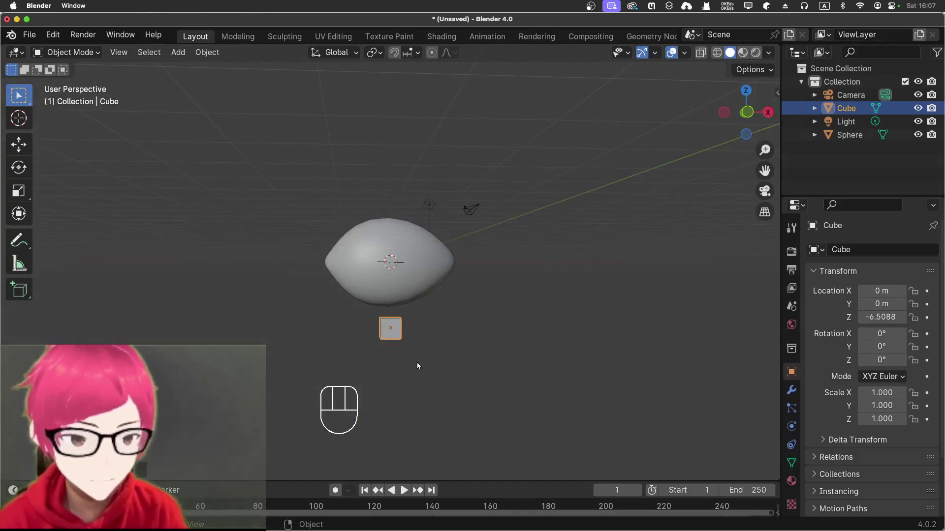
{"action": "key", "text": "KP_Decimal"}
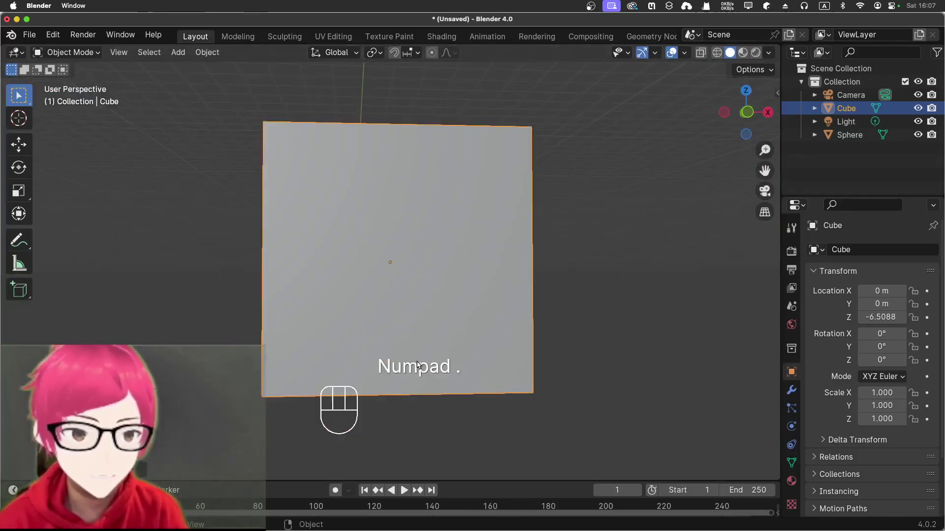
Step: In wireframe front view, stretch the cube along X into a long hull of about 6.1 scale
{"action": "left_click", "coordinate": [718, 59]}
{"action": "left_click_drag", "start_coordinate": [665, 129], "coordinate": [661, 142]}
{"action": "left_click", "coordinate": [762, 209]}
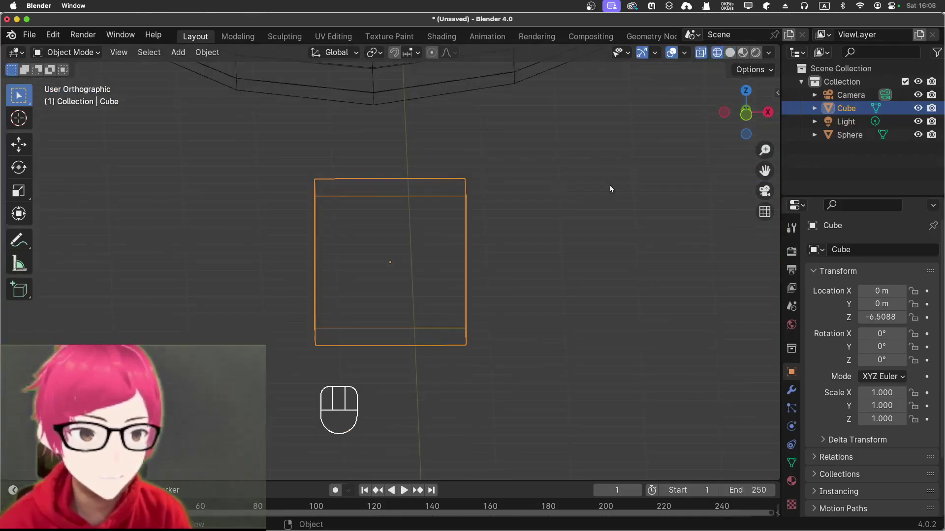
{"action": "left_click_drag", "start_coordinate": [626, 187], "coordinate": [634, 176]}
{"action": "middle_click", "coordinate": [628, 176]}
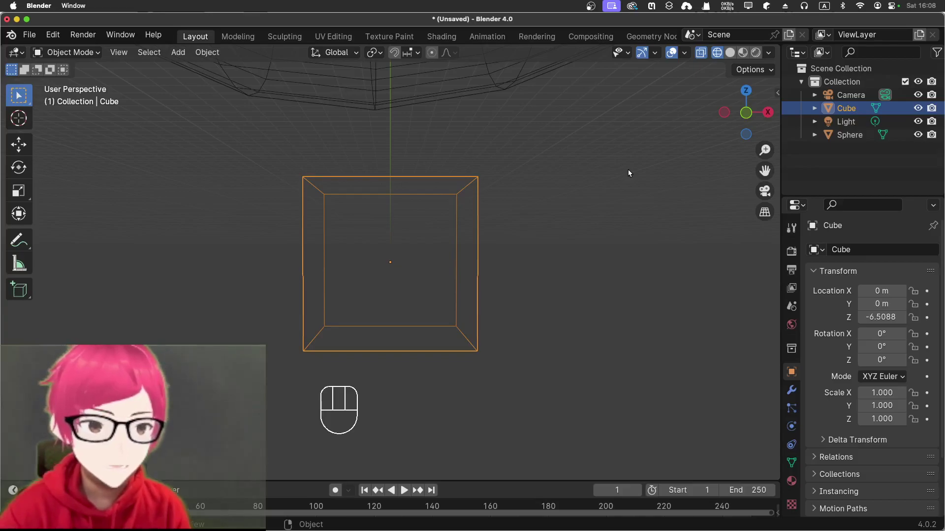
{"action": "key", "text": "KP_1"}
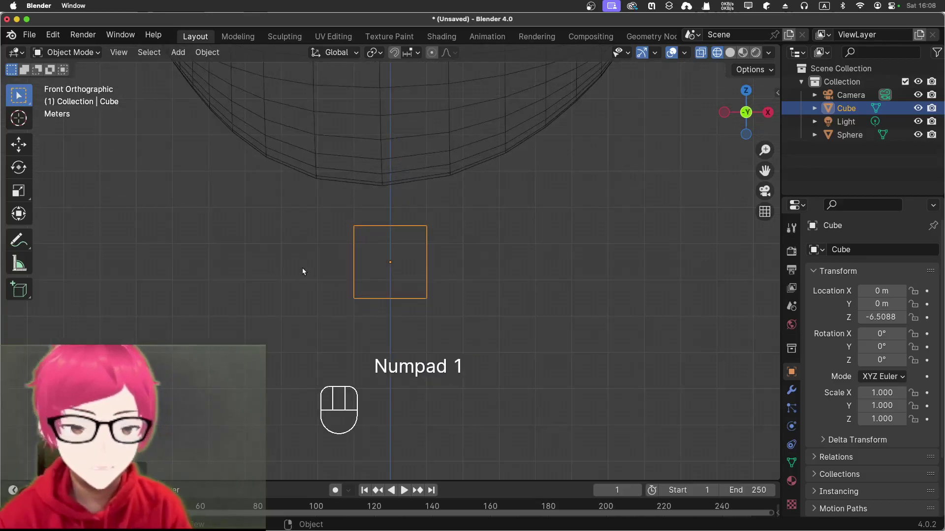
{"action": "key", "text": "s"}
{"action": "key", "text": "x"}
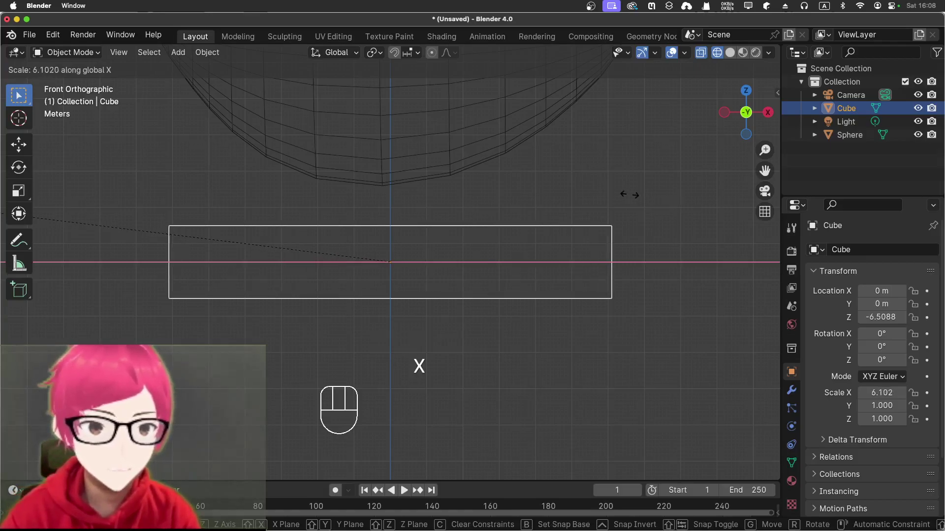
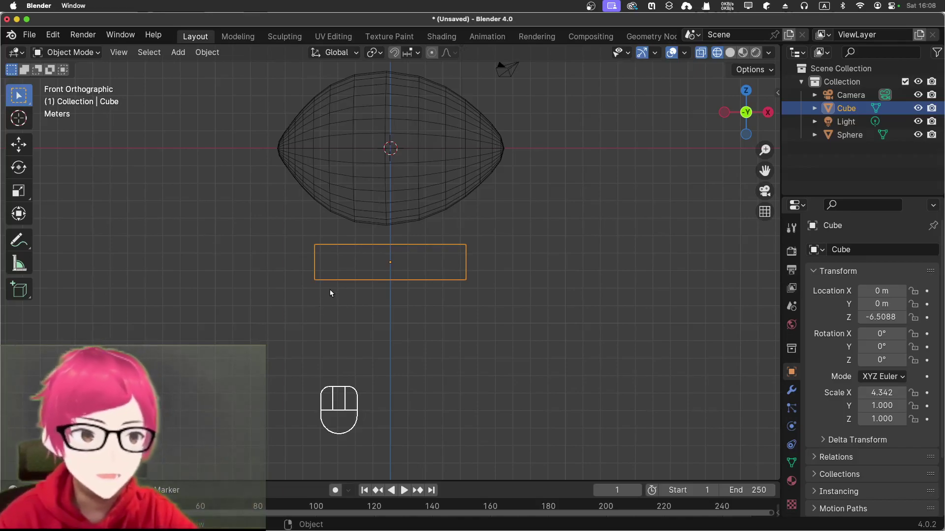
Step: In Edit Mode with face select, pick the hull's left end face and return to front view
{"action": "left_click_drag", "start_coordinate": [241, 285], "coordinate": [397, 288]}
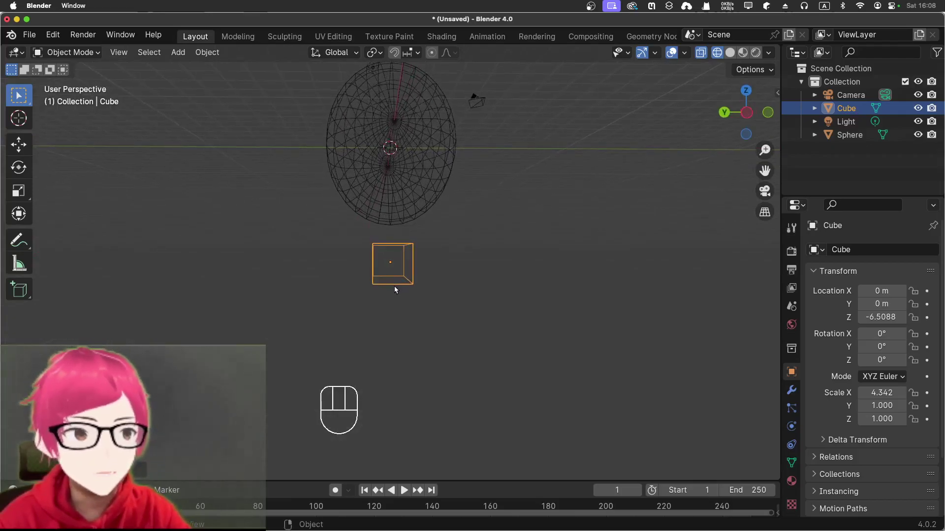
{"action": "key", "text": "KP_1"}
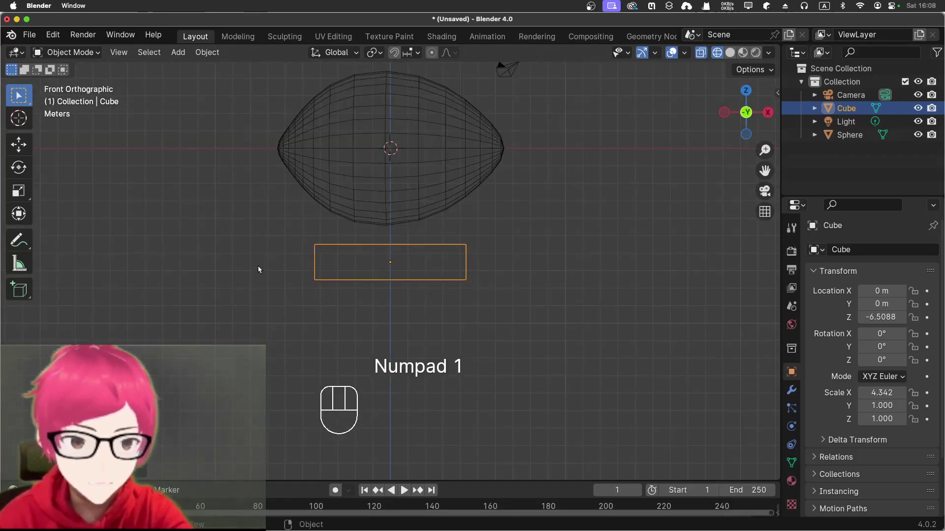
{"action": "key", "text": "Tab"}
{"action": "left_click_drag", "start_coordinate": [244, 254], "coordinate": [310, 270]}
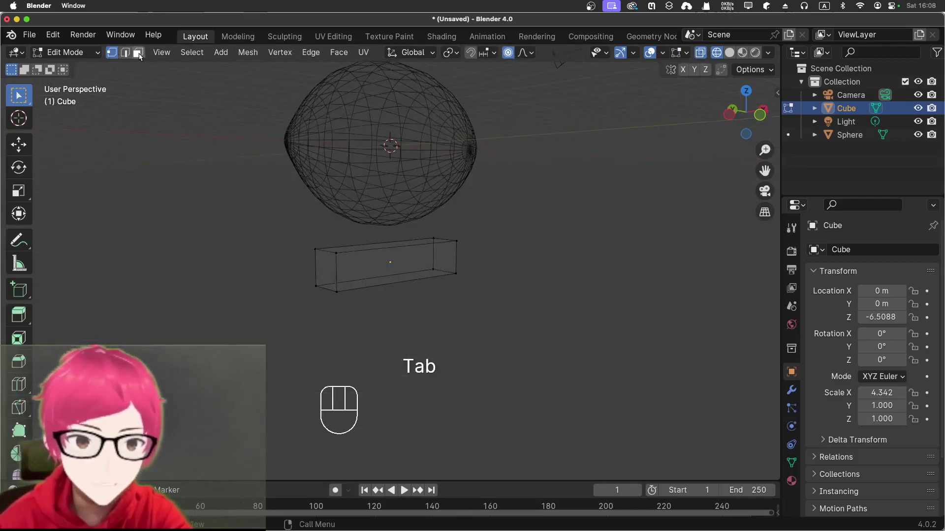
{"action": "left_click", "coordinate": [143, 56]}
{"action": "left_click", "coordinate": [325, 266]}
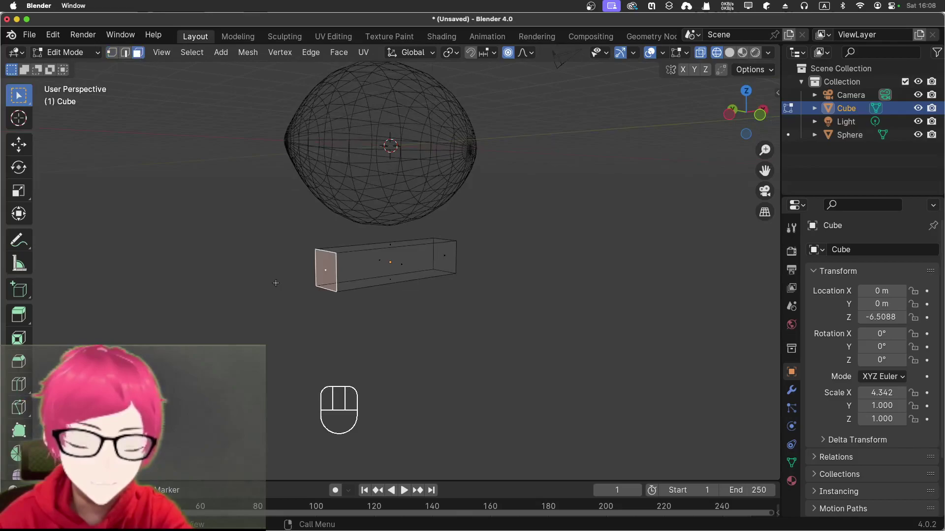
{"action": "key", "text": "KP_3"}
{"action": "key", "text": "KP_1"}
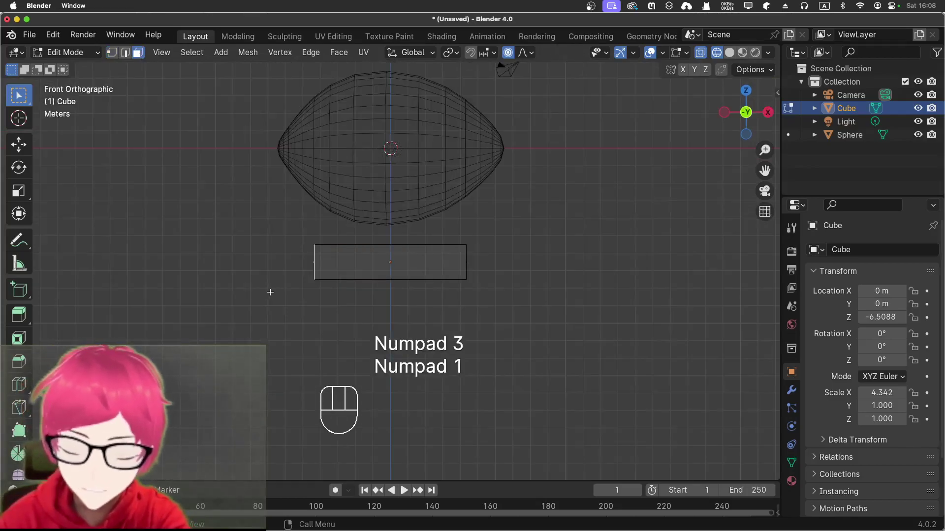
Step: Extrude the left end twice, shrinking each new face into a narrow bow spike, then disable proportional editing
{"action": "key", "text": "e"}
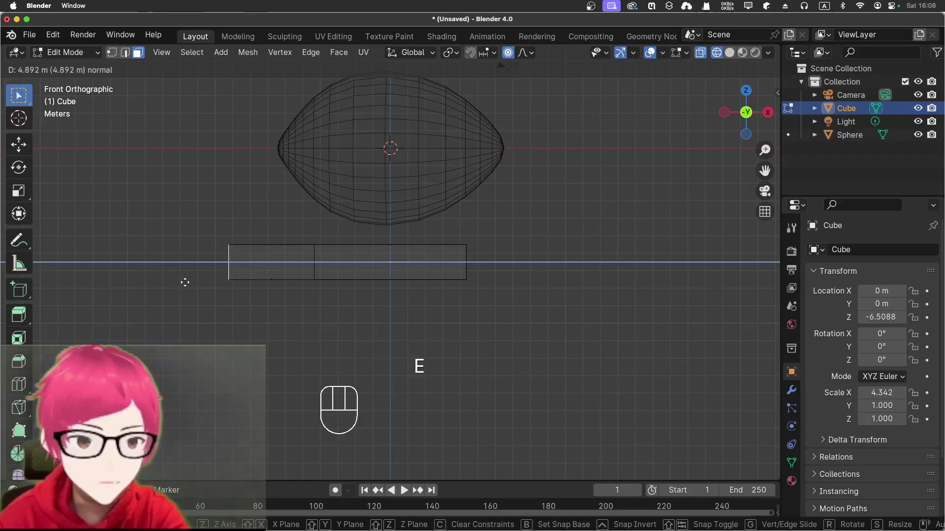
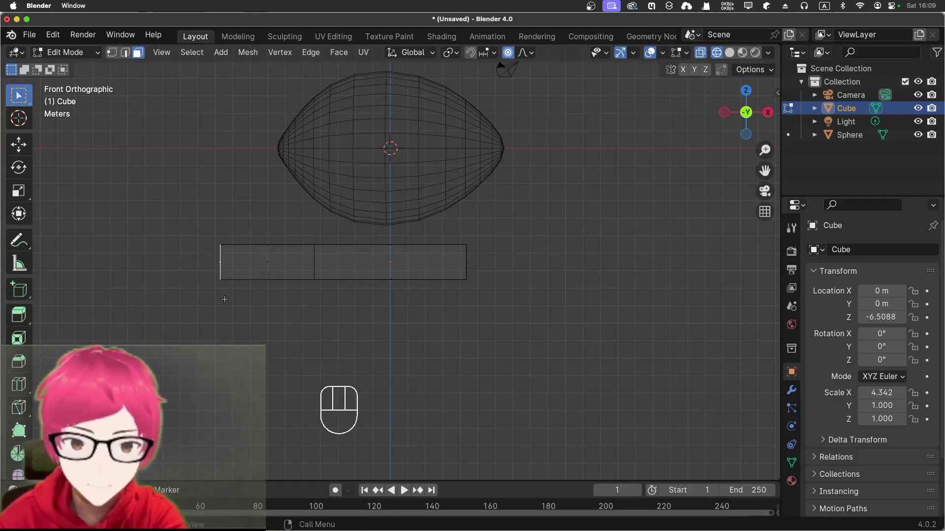
{"action": "key", "text": "s"}
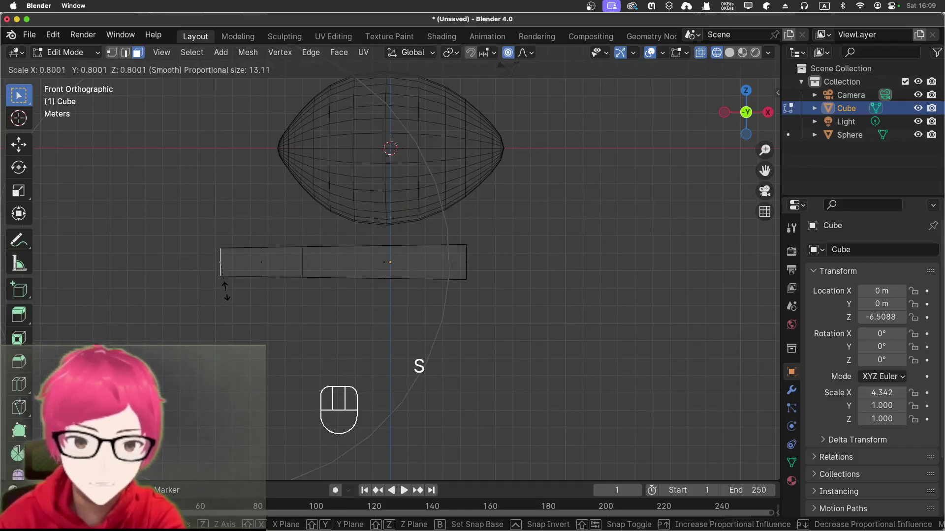
{"action": "left_click", "coordinate": [226, 286]}
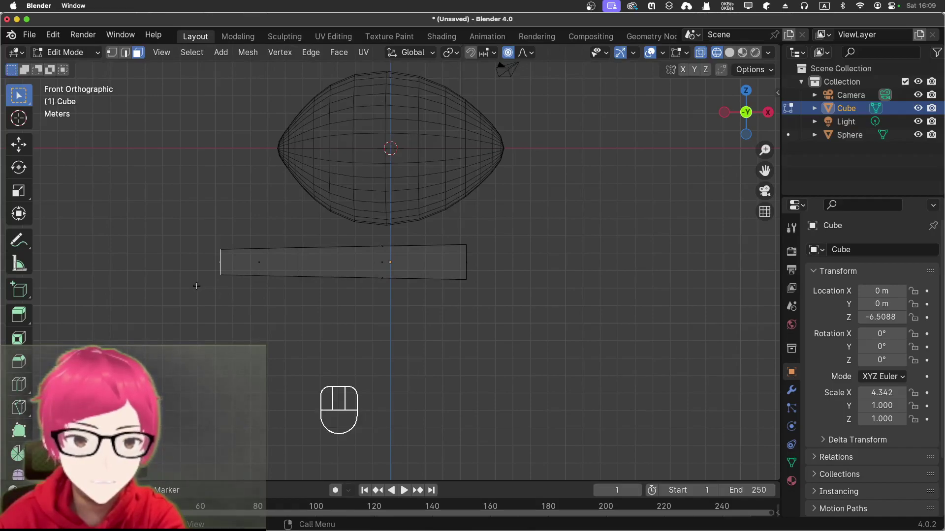
{"action": "left_click_drag", "start_coordinate": [195, 284], "coordinate": [225, 287]}
{"action": "key", "text": "KP_1"}
{"action": "key", "text": "e"}
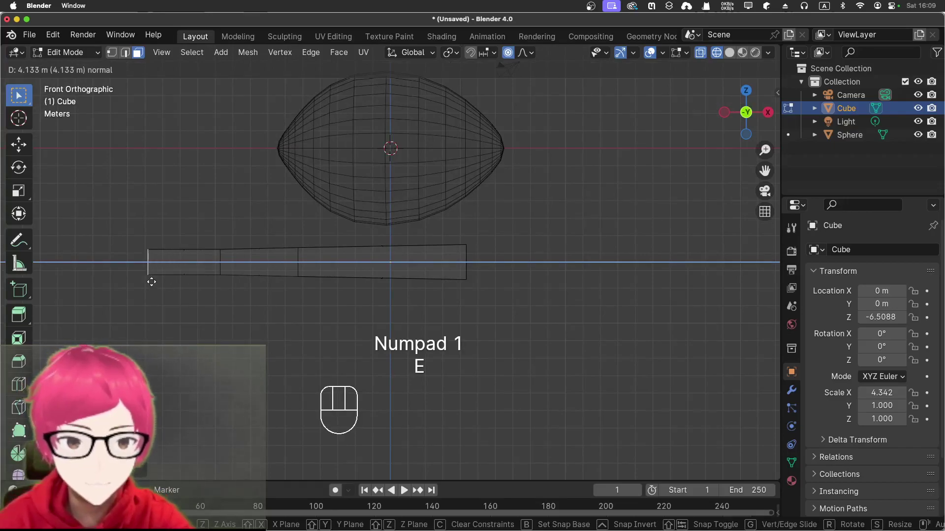
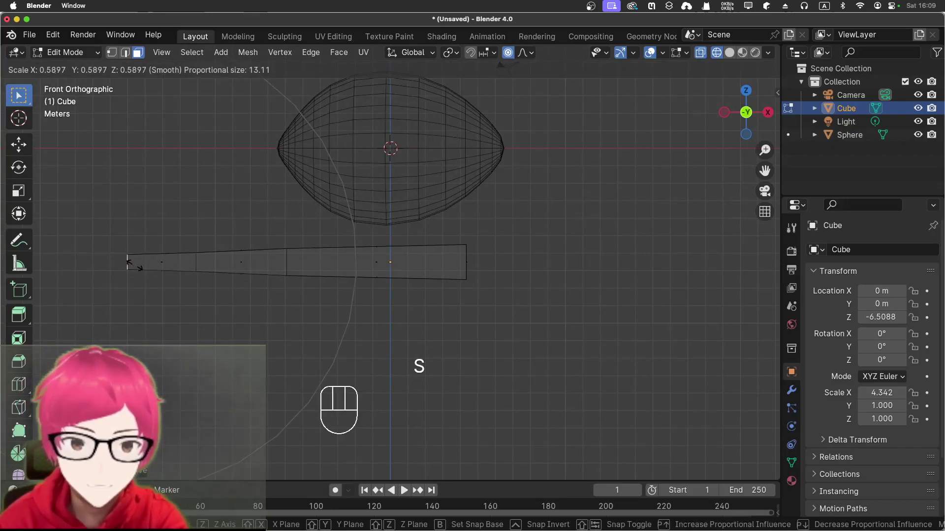
{"action": "left_click", "coordinate": [133, 263]}
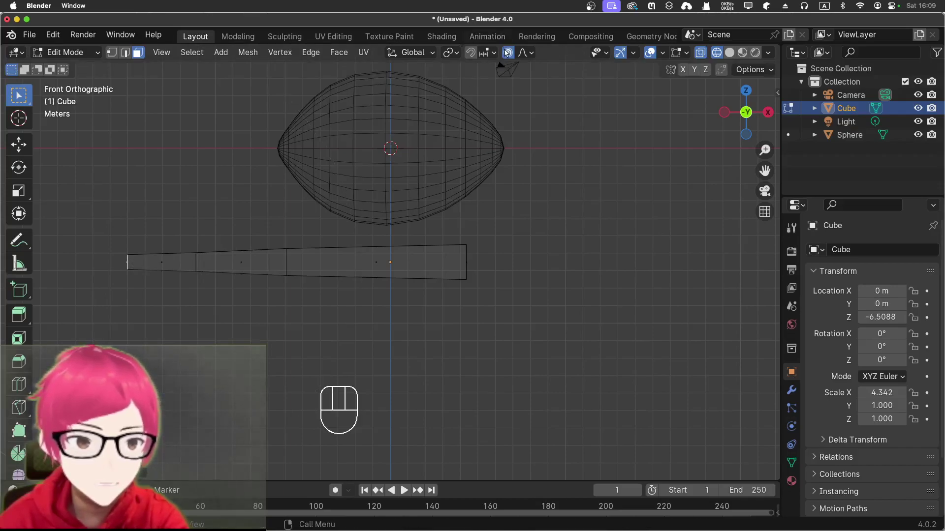
{"action": "left_click", "coordinate": [511, 57]}
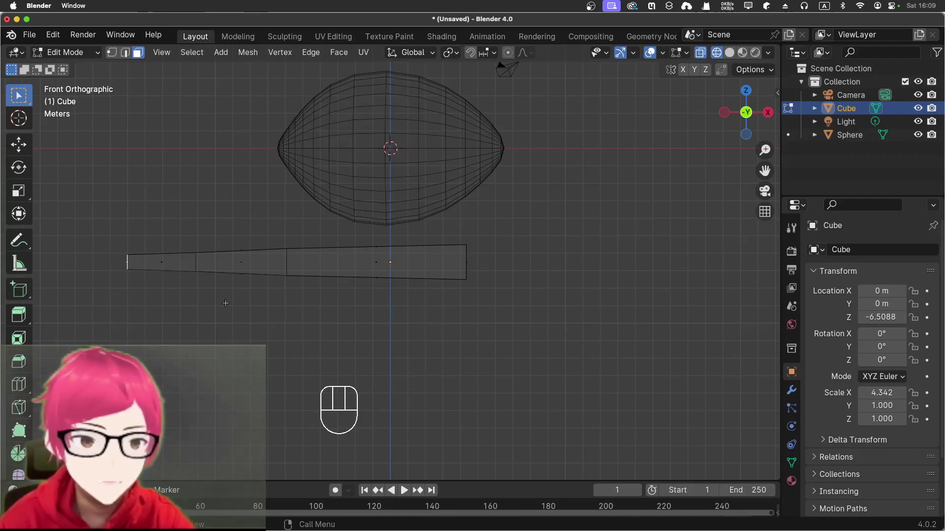
Step: Extrude the hull's right end face outward for an extra segment and inspect the result
{"action": "left_click_drag", "start_coordinate": [547, 290], "coordinate": [501, 289]}
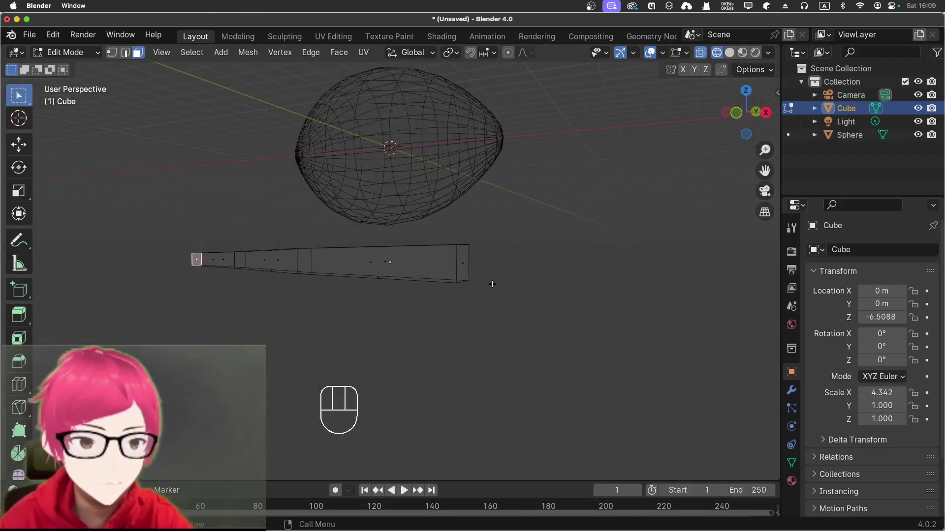
{"action": "key", "text": "KP_1"}
{"action": "key", "text": "e"}
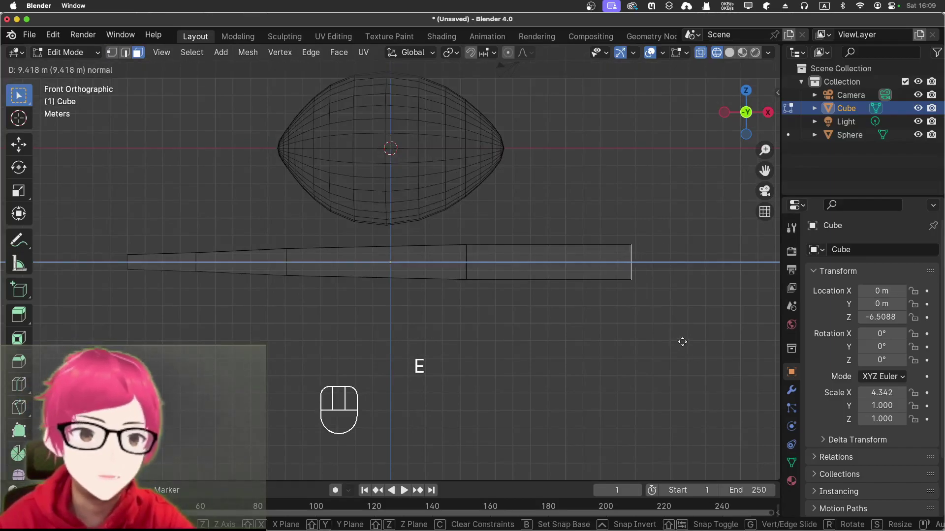
{"action": "left_click", "coordinate": [682, 339]}
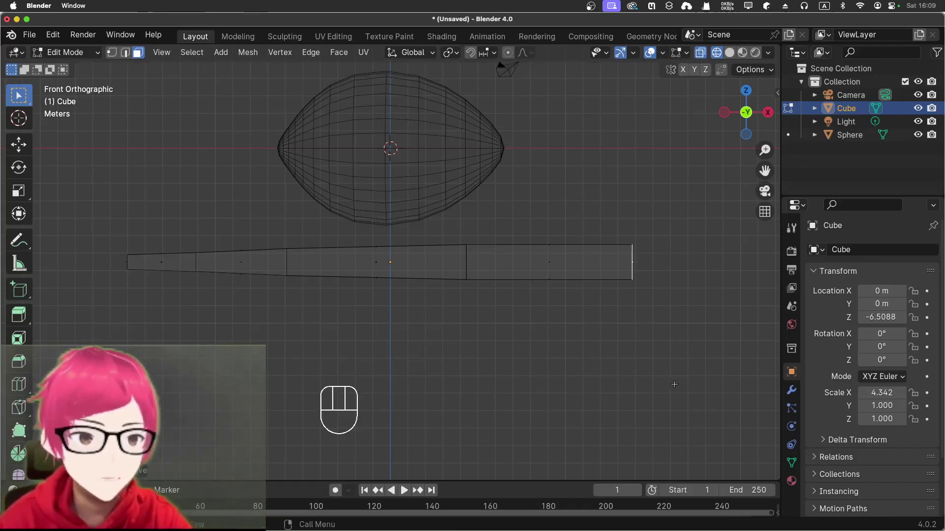
{"action": "left_click_drag", "start_coordinate": [664, 390], "coordinate": [658, 354]}
{"action": "left_click_drag", "start_coordinate": [538, 396], "coordinate": [659, 430]}
{"action": "left_click_drag", "start_coordinate": [491, 292], "coordinate": [453, 301]}
Step: In Object Mode side view, scale the hull along Y into a broad flat deck
{"action": "key", "text": "Tab"}
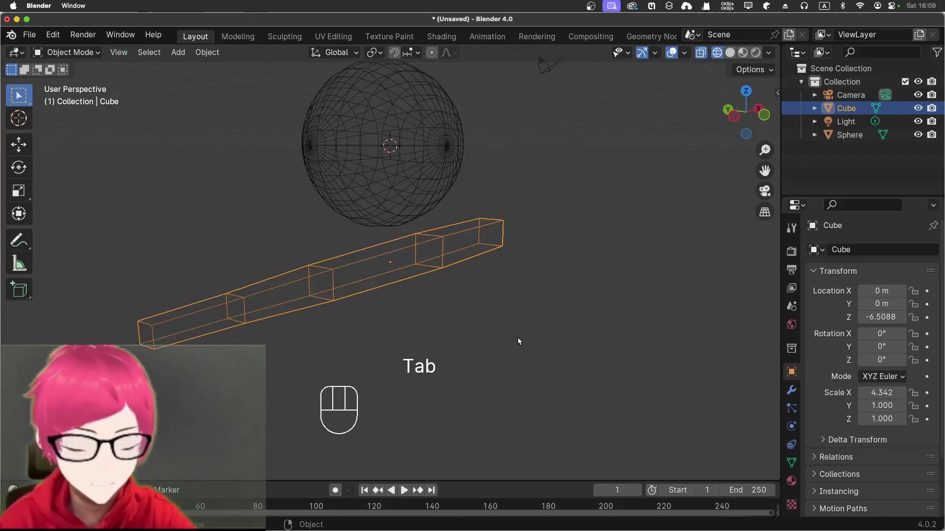
{"action": "key", "text": "KP_3"}
{"action": "key", "text": "s"}
{"action": "key", "text": "y"}
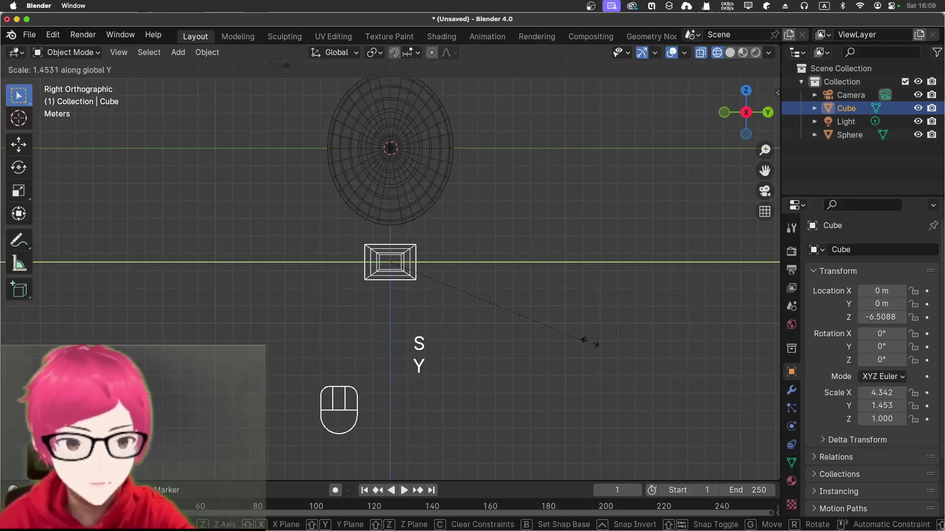
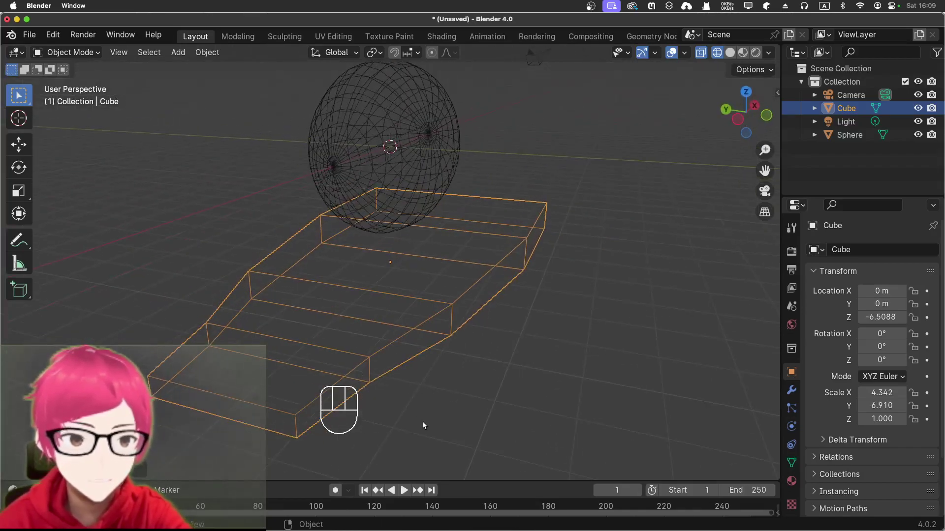
{"action": "left_click_drag", "start_coordinate": [455, 393], "coordinate": [461, 350]}
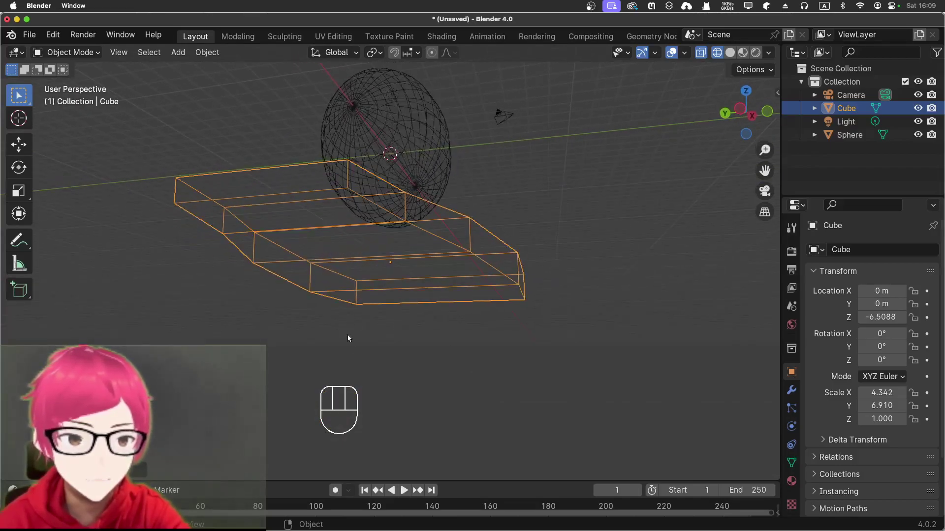
Step: Reselect the hull, re-enter Edit Mode and orbit toward its underside faces
{"action": "left_click", "coordinate": [413, 376]}
{"action": "left_click", "coordinate": [287, 242]}
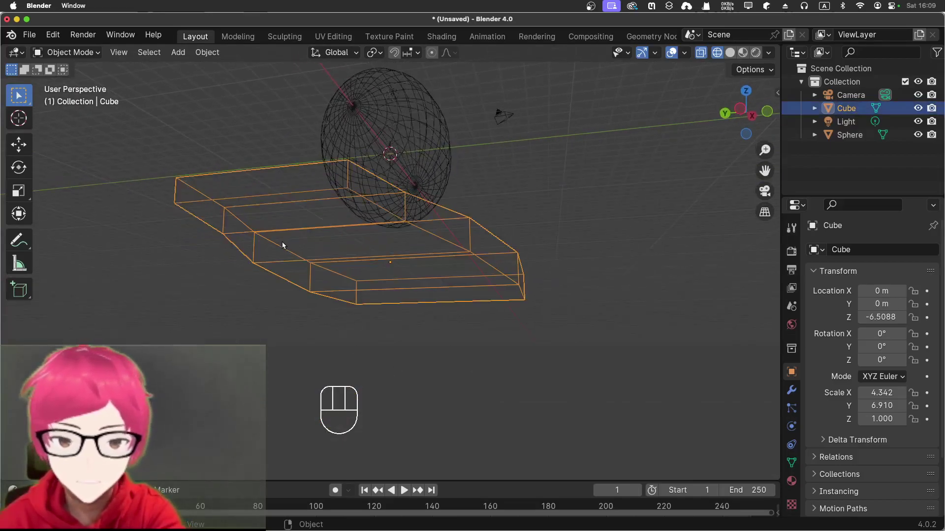
{"action": "key", "text": "Tab"}
{"action": "left_click_drag", "start_coordinate": [285, 329], "coordinate": [264, 331]}
Step: Select the four faces along the hull's underside
{"action": "left_click", "coordinate": [517, 285]}
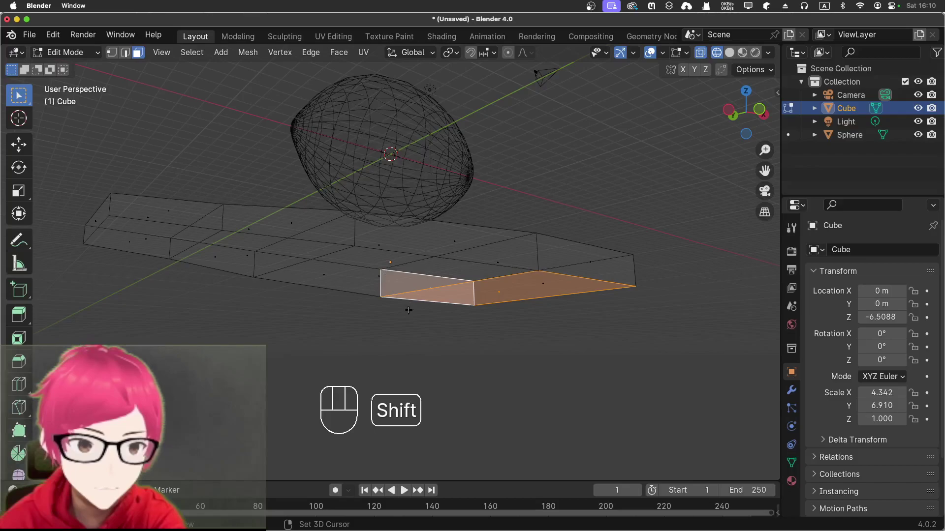
{"action": "left_click_drag", "start_coordinate": [466, 368], "coordinate": [432, 340]}
{"action": "left_click", "coordinate": [715, 56]}
{"action": "left_click", "coordinate": [717, 57]}
{"action": "left_click", "coordinate": [704, 56]}
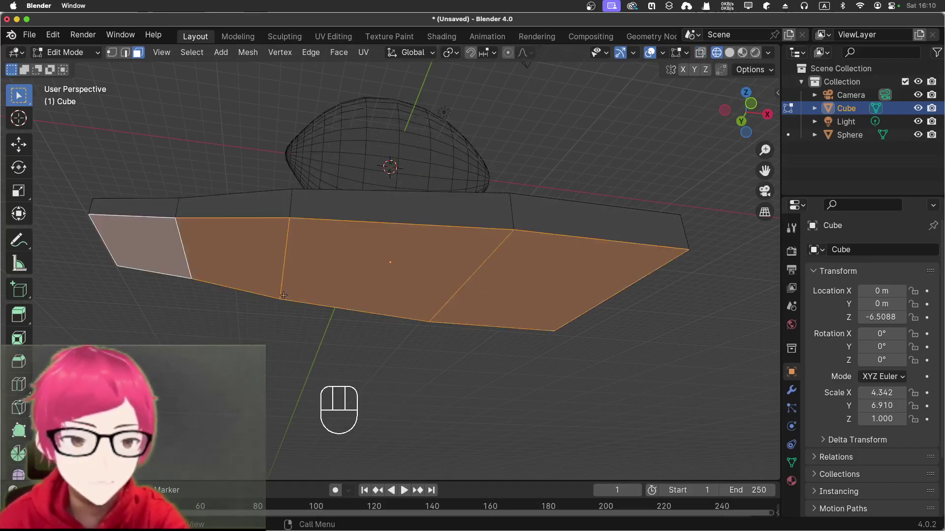
Step: Extrude the underside faces straight down about 2.7 m and begin narrowing them along X
{"action": "key", "text": "w"}
{"action": "key", "text": "e"}
{"action": "key", "text": "z"}
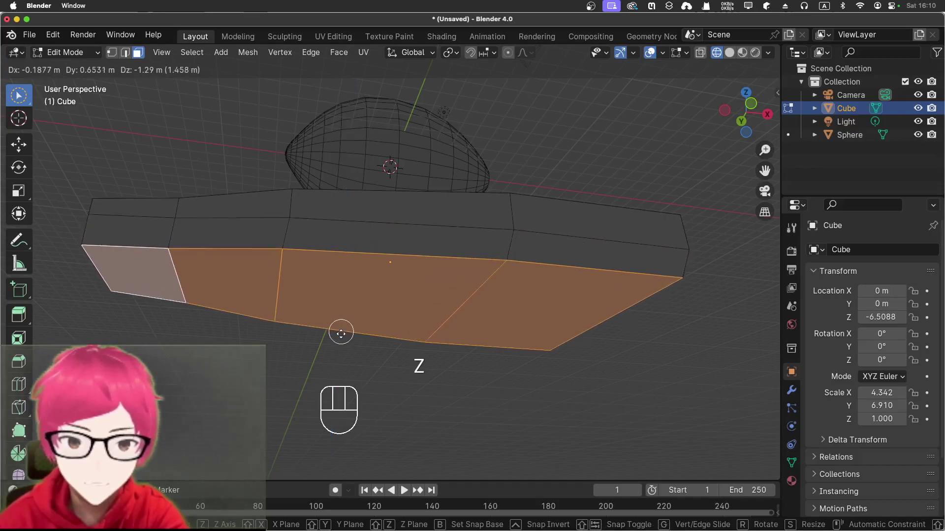
{"action": "key", "text": "z"}
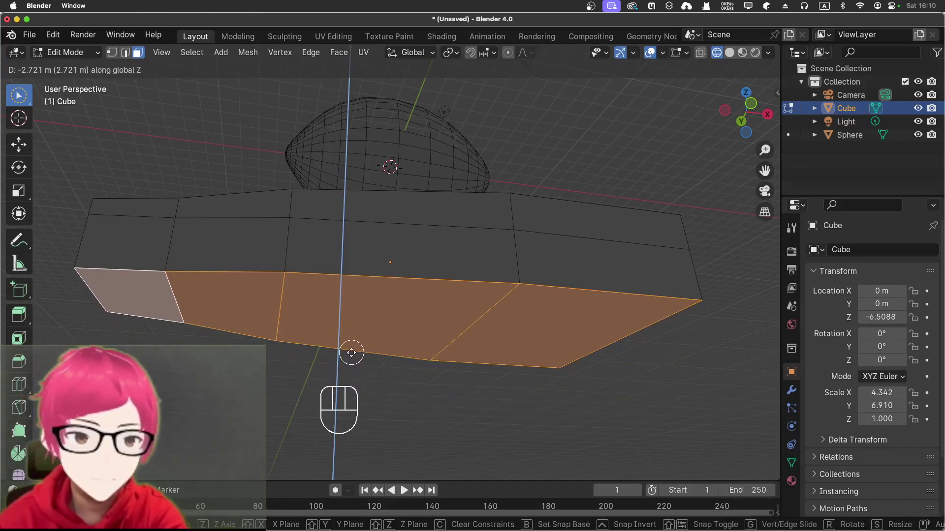
{"action": "left_click", "coordinate": [351, 350]}
{"action": "key", "text": "s"}
{"action": "key", "text": "x"}
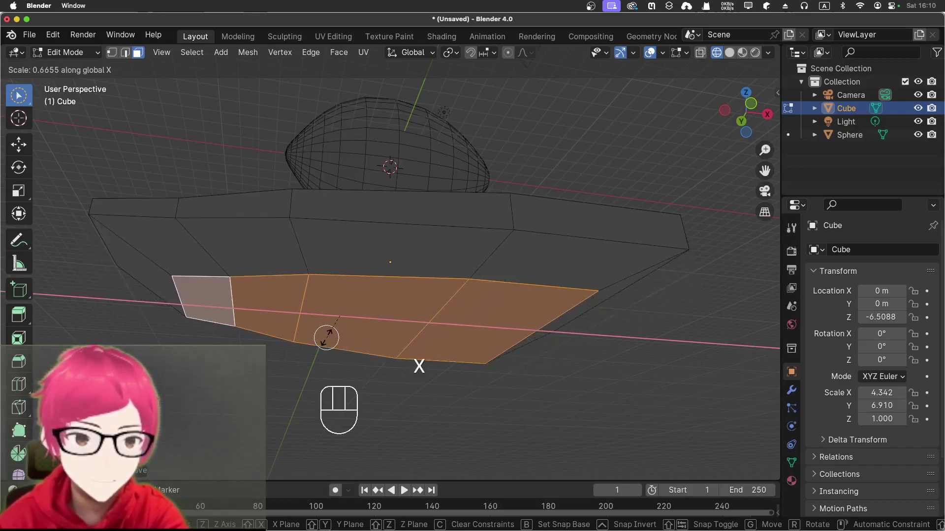
Step: Confirm the narrowed lower section and inspect the hull from several sides, ending in front view
{"action": "left_click", "coordinate": [329, 328]}
{"action": "left_click_drag", "start_coordinate": [489, 382], "coordinate": [477, 411]}
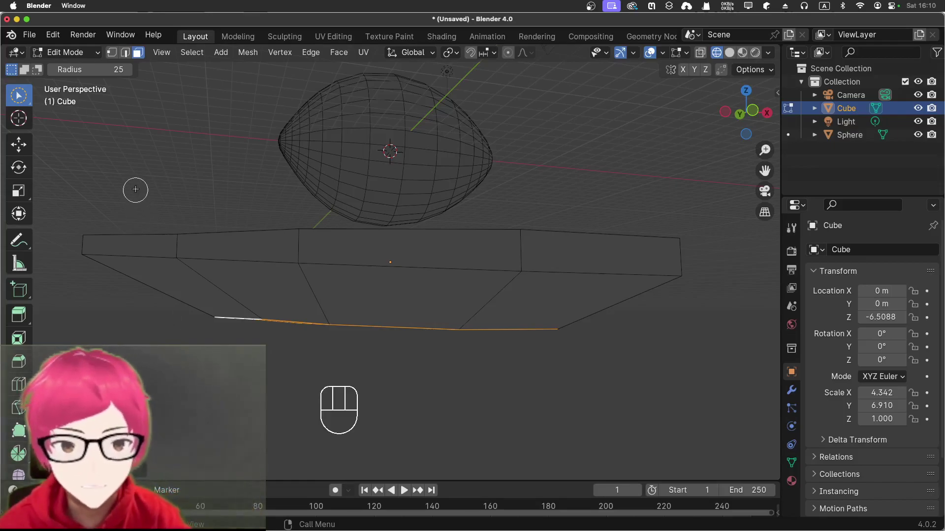
{"action": "left_click_drag", "start_coordinate": [138, 186], "coordinate": [160, 192]}
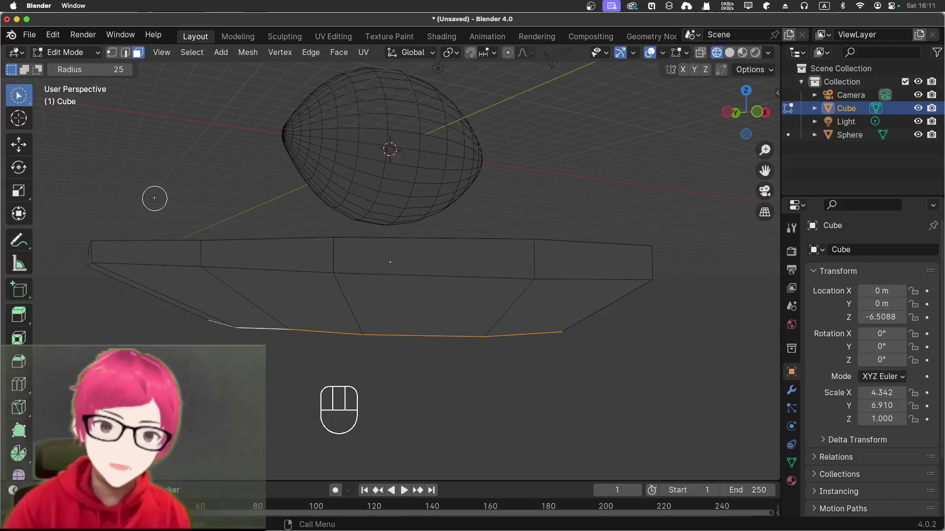
{"action": "left_click_drag", "start_coordinate": [182, 185], "coordinate": [216, 212]}
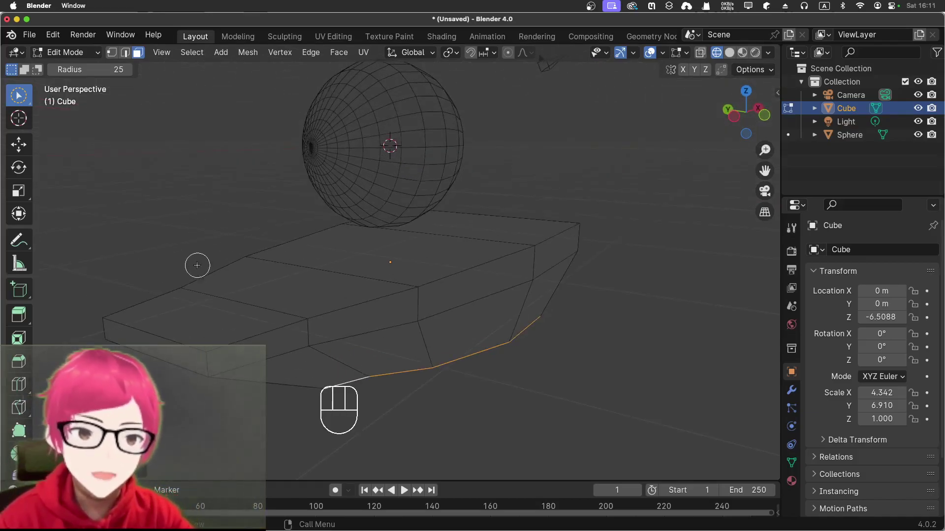
{"action": "left_click_drag", "start_coordinate": [134, 224], "coordinate": [141, 200]}
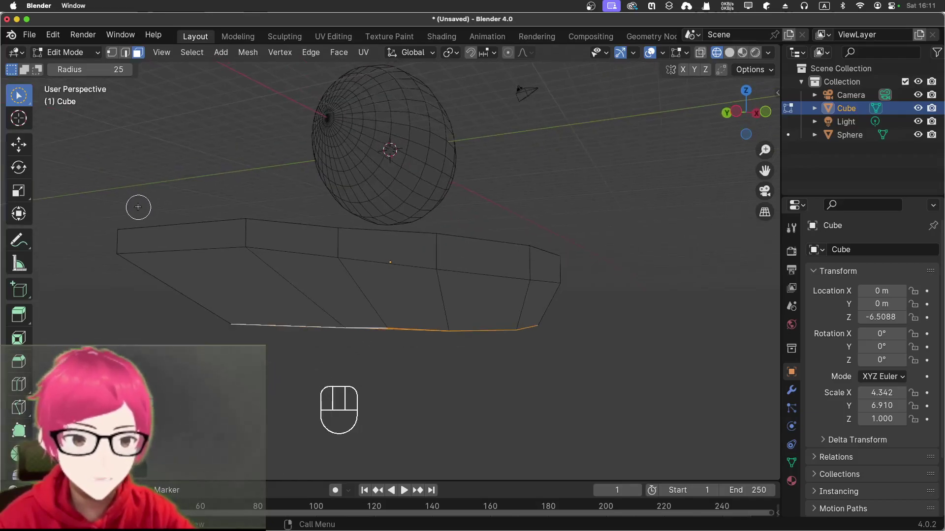
{"action": "key", "text": "KP_1"}
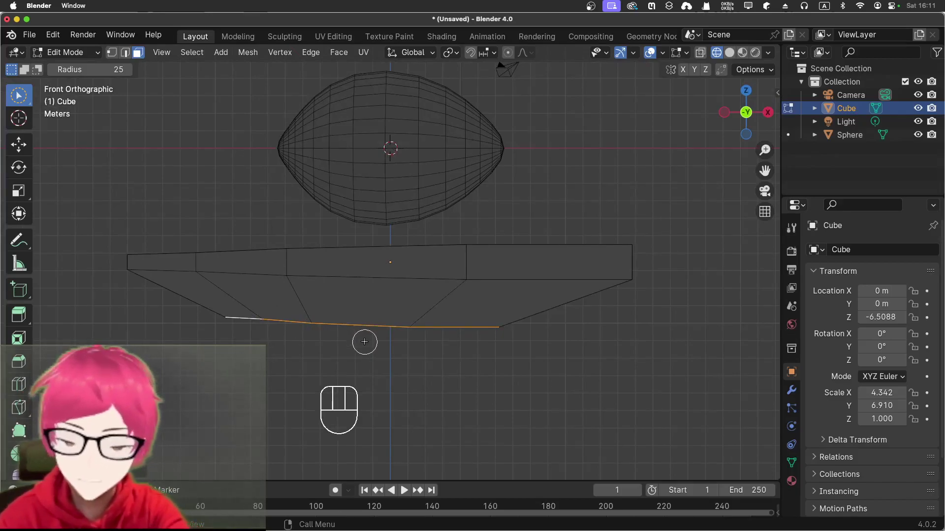
Step: Move the lower hull vertices vertically and narrow them along X to about half width
{"action": "key", "text": "e"}
{"action": "key", "text": "z"}
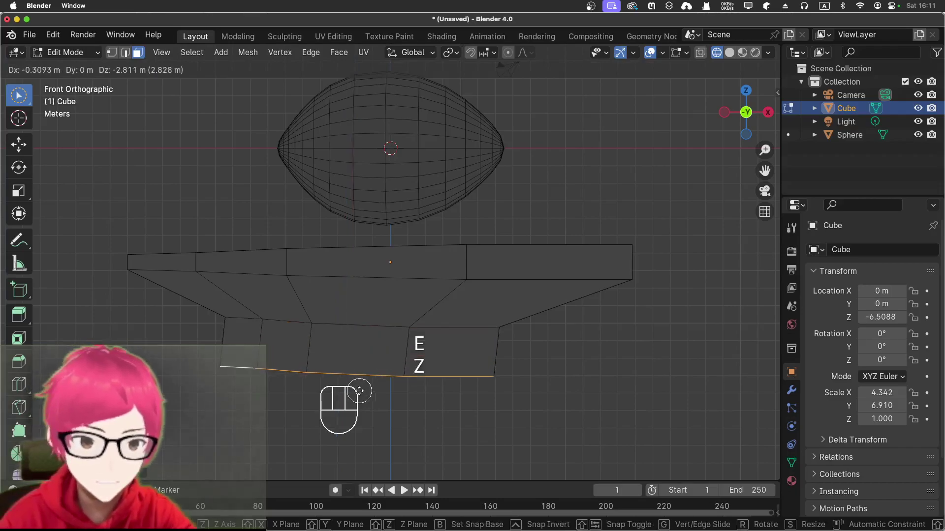
{"action": "key", "text": "z"}
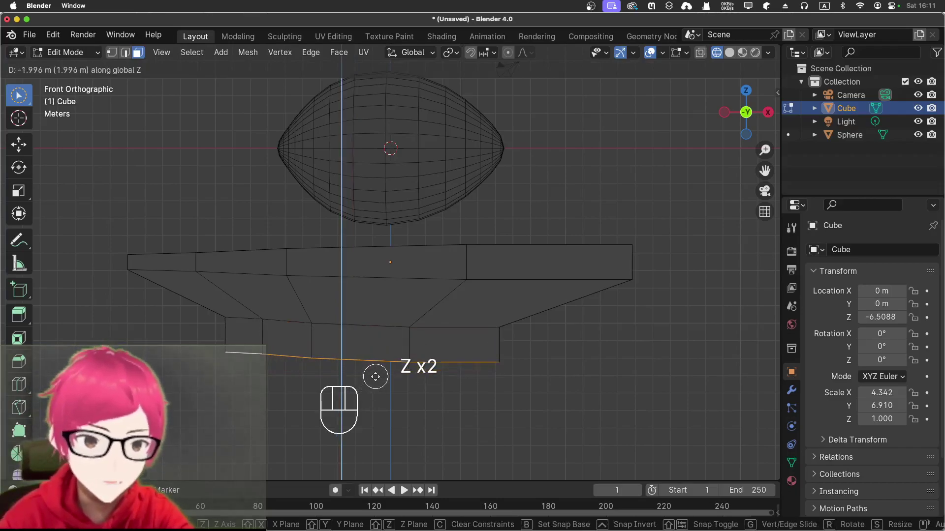
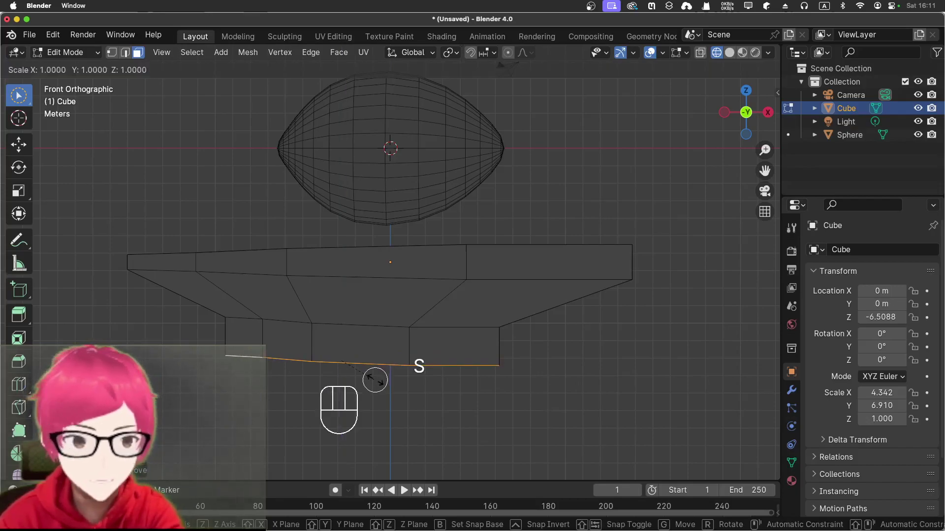
{"action": "key", "text": "x"}
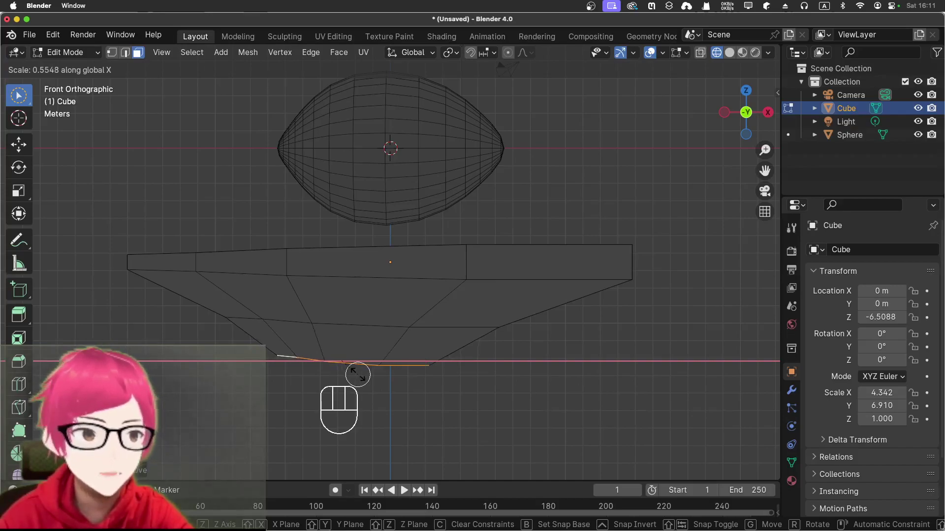
{"action": "left_click", "coordinate": [357, 372]}
Step: Nudge the lower vertices into place and check the tapered keel from underneath
{"action": "key", "text": "g"}
{"action": "left_click_drag", "start_coordinate": [393, 367], "coordinate": [453, 346]}
{"action": "left_click_drag", "start_coordinate": [512, 392], "coordinate": [513, 378]}
{"action": "left_click", "coordinate": [508, 387]}
{"action": "left_click_drag", "start_coordinate": [494, 405], "coordinate": [433, 391]}
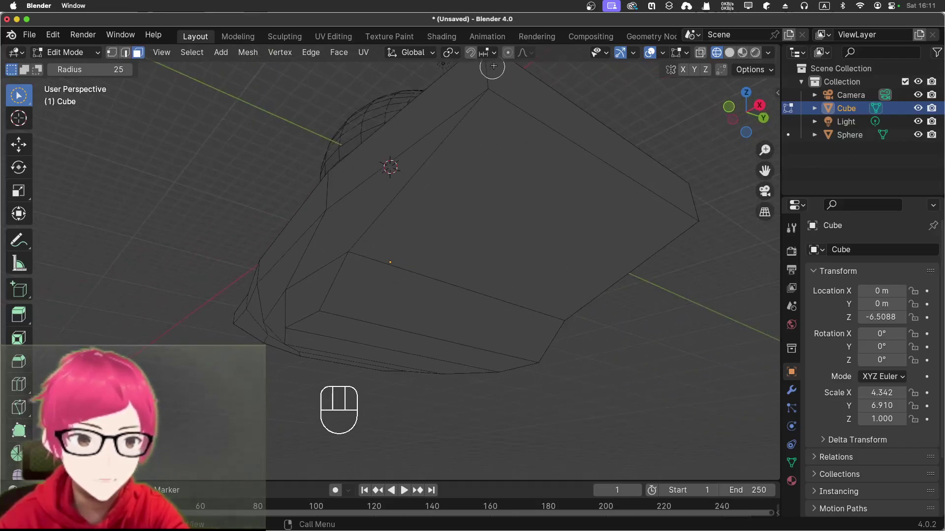
Step: Select the hull's underside edges and move them inward from the front view
{"action": "left_click", "coordinate": [506, 56]}
{"action": "left_click", "coordinate": [512, 54]}
{"action": "left_click", "coordinate": [124, 57]}
{"action": "left_click", "coordinate": [459, 294]}
{"action": "left_click_drag", "start_coordinate": [542, 354], "coordinate": [579, 373]}
{"action": "key", "text": "KP_1"}
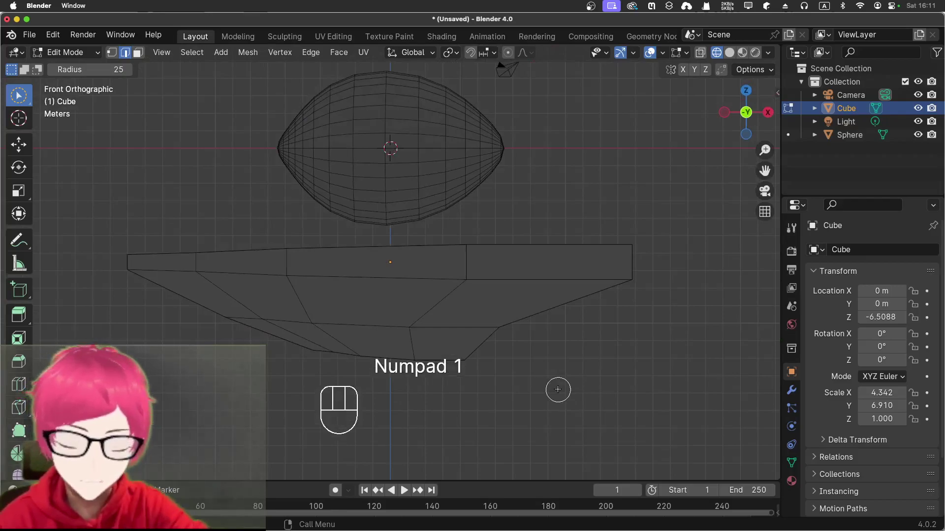
{"action": "key", "text": "g"}
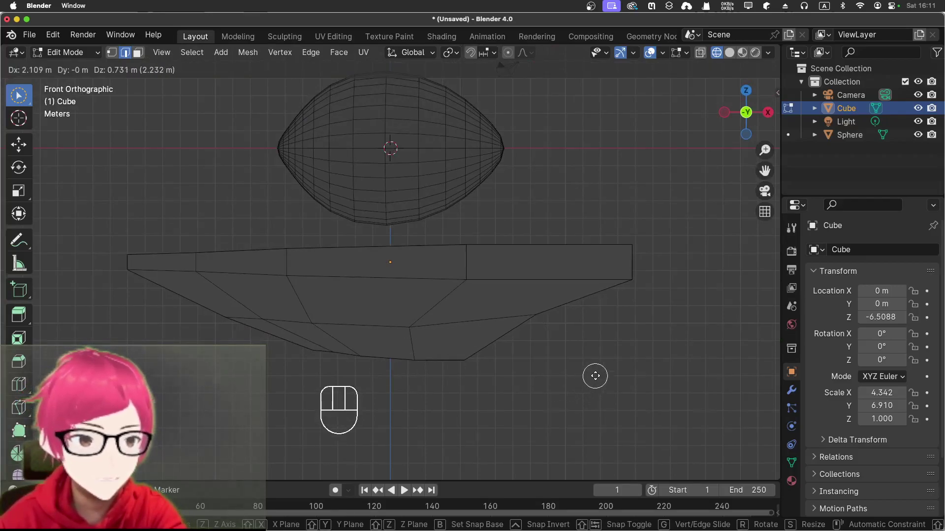
{"action": "left_click", "coordinate": [596, 370]}
{"action": "left_click", "coordinate": [394, 347]}
{"action": "left_click", "coordinate": [504, 384]}
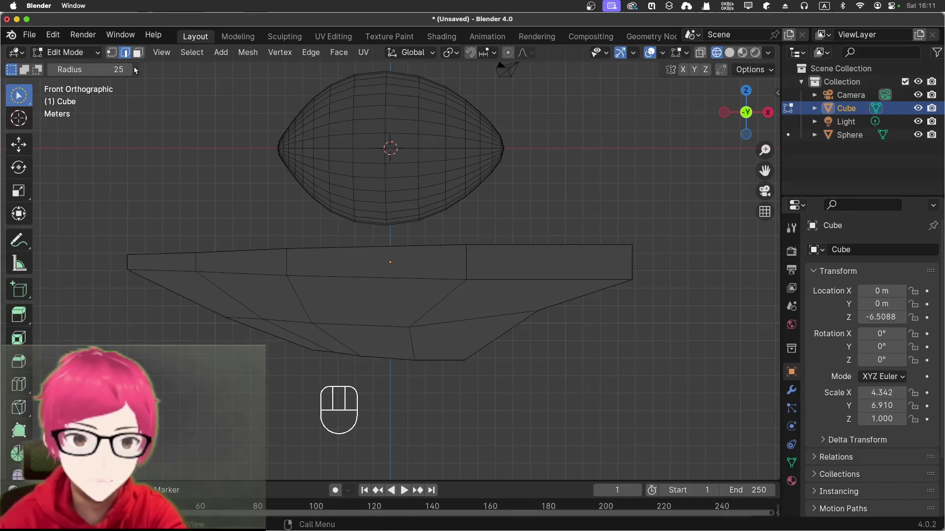
Step: With vertex select and X-ray on, box-select the underside vertices and move them further in
{"action": "left_click", "coordinate": [703, 56]}
{"action": "left_click_drag", "start_coordinate": [687, 334], "coordinate": [679, 326]}
{"action": "key", "text": "KP_1"}
{"action": "left_click", "coordinate": [114, 50]}
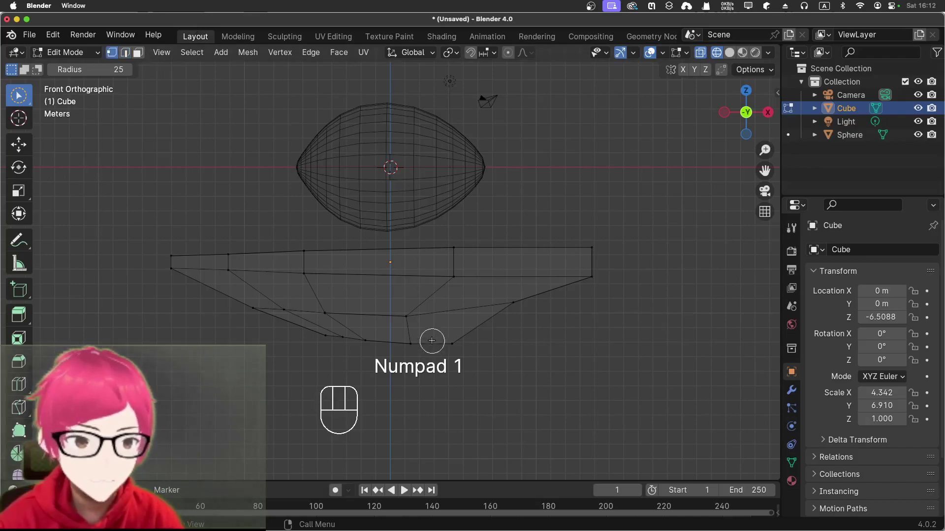
{"action": "left_click", "coordinate": [421, 339]}
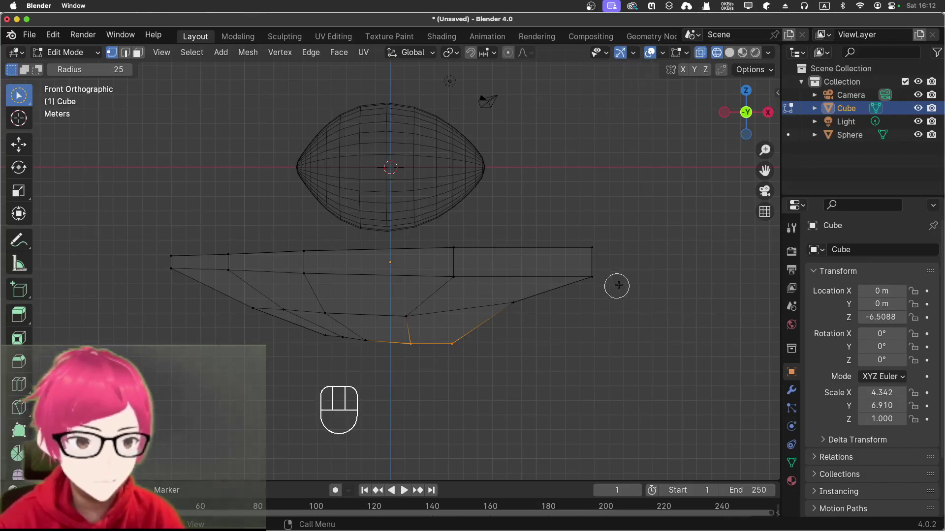
{"action": "left_click_drag", "start_coordinate": [614, 358], "coordinate": [615, 332]}
{"action": "key", "text": "KP_1"}
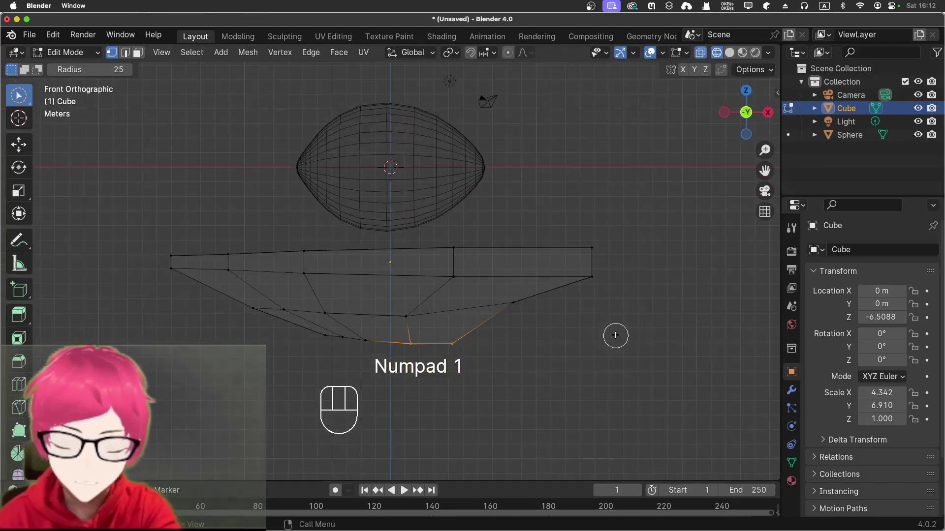
{"action": "key", "text": "g"}
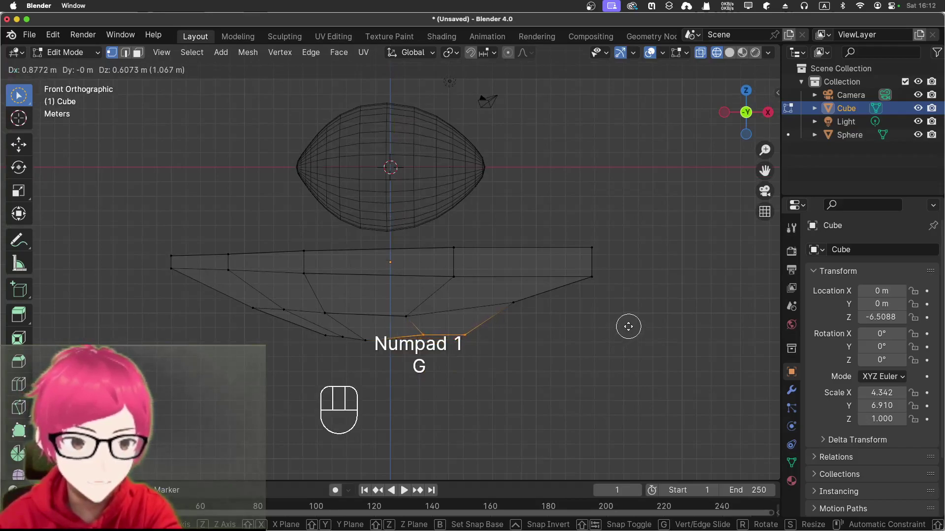
{"action": "left_click", "coordinate": [631, 327]}
Step: Make a final vertex adjustment and return the hull to Object Mode, shown solid under the balloon
{"action": "left_click", "coordinate": [420, 366]}
{"action": "left_click", "coordinate": [426, 342]}
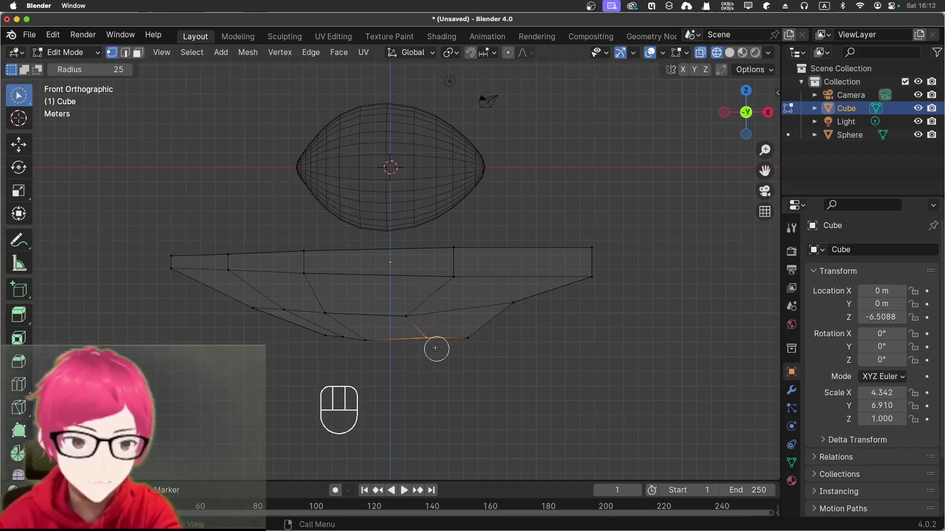
{"action": "key", "text": "g"}
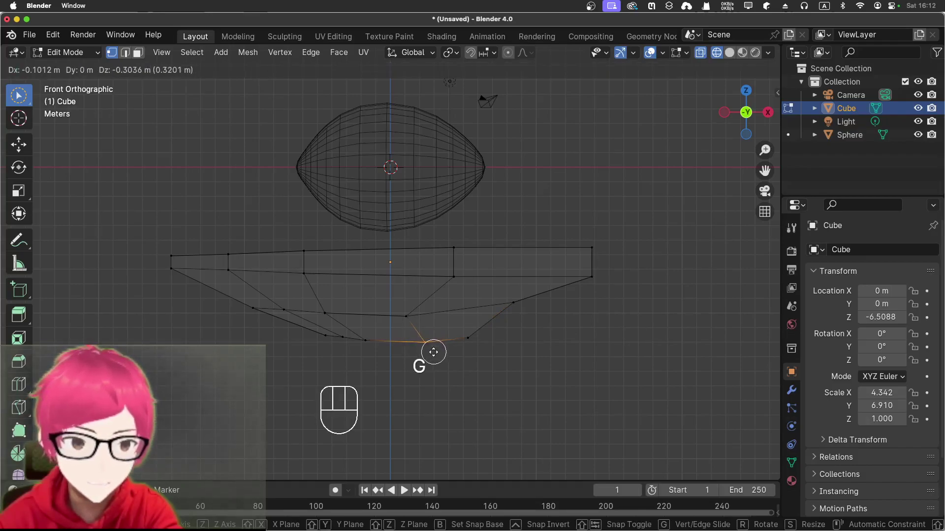
{"action": "left_click", "coordinate": [433, 349]}
{"action": "left_click", "coordinate": [477, 372]}
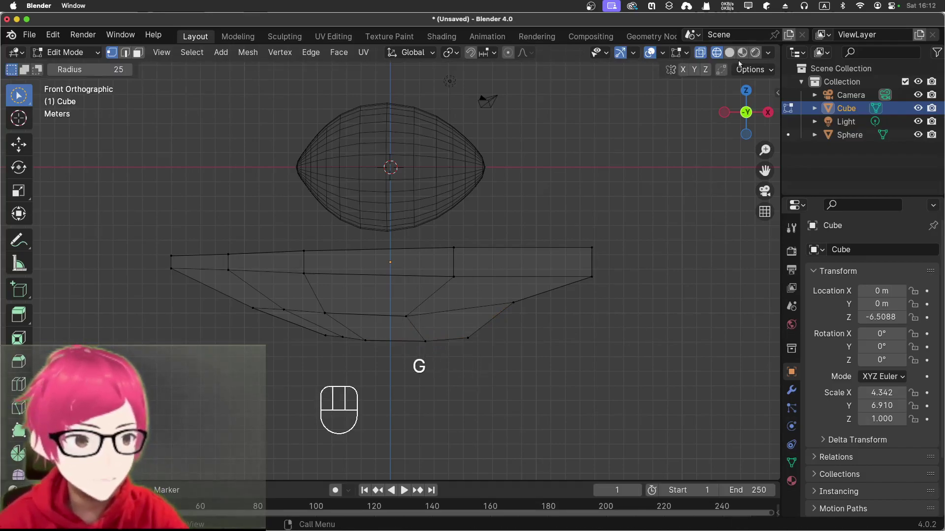
{"action": "left_click", "coordinate": [99, 76]}
{"action": "left_click_drag", "start_coordinate": [134, 188], "coordinate": [239, 216]}
Step: Inspect the hull and balloon from several angles, undoing the last two changes
{"action": "left_click_drag", "start_coordinate": [317, 302], "coordinate": [307, 293]}
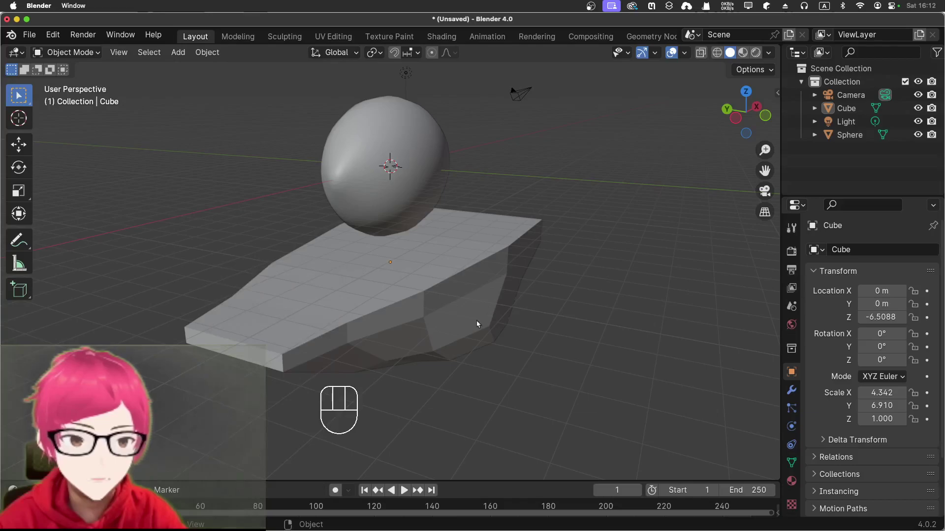
{"action": "left_click_drag", "start_coordinate": [534, 313], "coordinate": [583, 341]}
{"action": "left_click_drag", "start_coordinate": [582, 341], "coordinate": [537, 299]}
{"action": "key", "text": "super+z"}
{"action": "key", "text": "super+z"}
{"action": "left_click", "coordinate": [612, 226]}
{"action": "left_click_drag", "start_coordinate": [522, 180], "coordinate": [505, 217]}
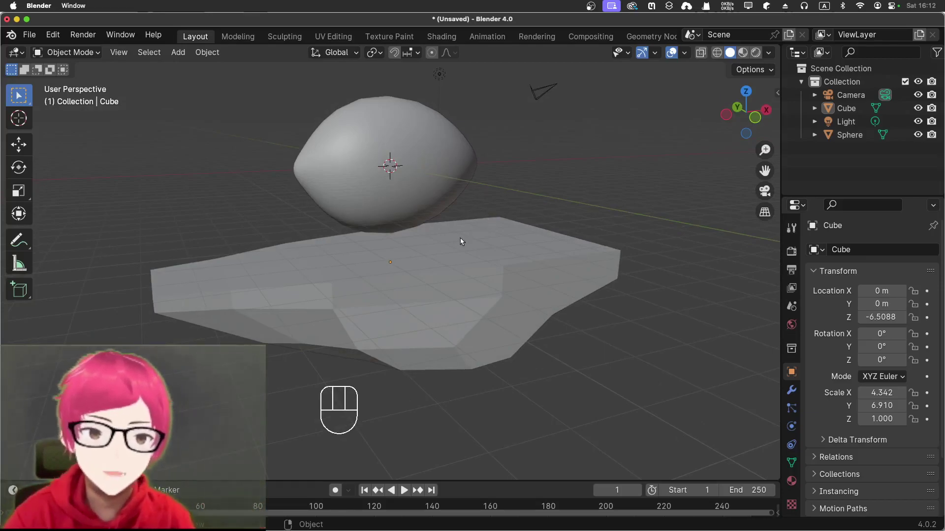
{"action": "left_click_drag", "start_coordinate": [661, 255], "coordinate": [770, 230]}
Step: From the right side view, select the hull and switch it back into Edit Mode
{"action": "key", "text": "KP_3"}
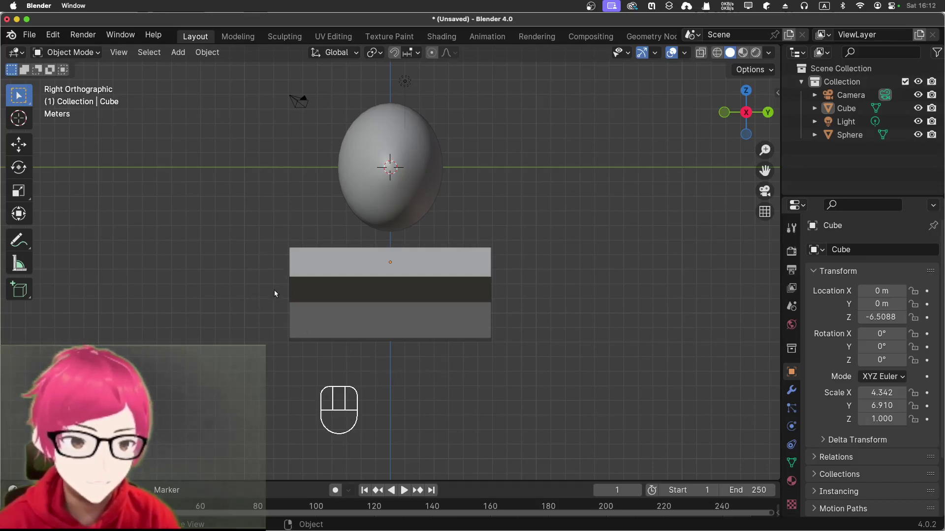
{"action": "left_click_drag", "start_coordinate": [250, 289], "coordinate": [500, 285]}
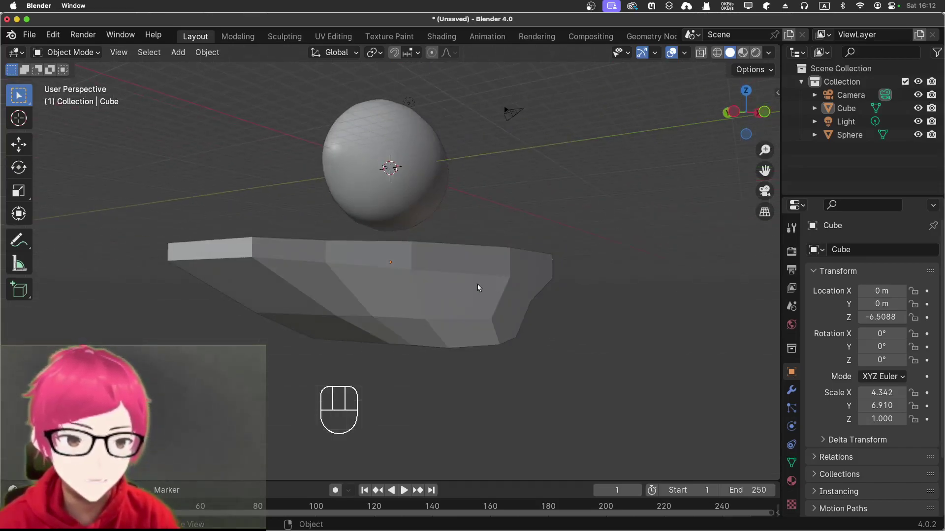
{"action": "key", "text": "KP_3"}
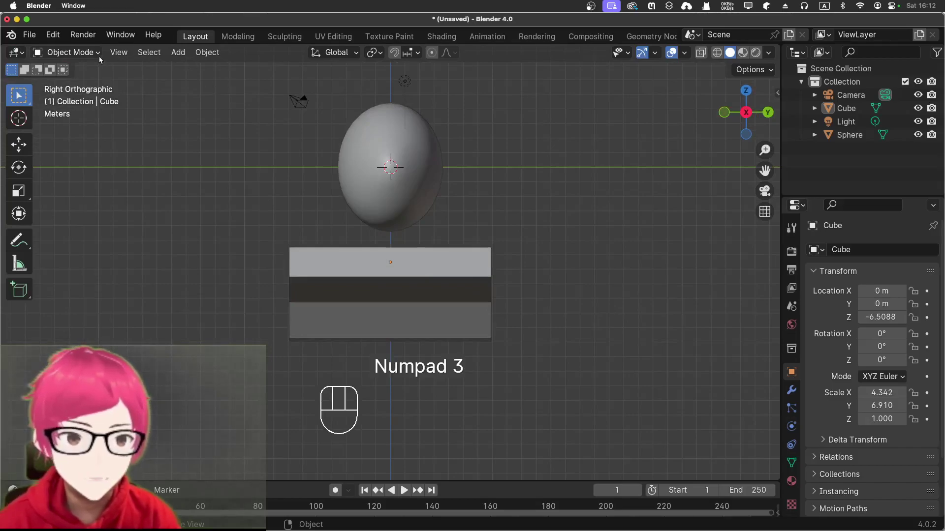
{"action": "left_click", "coordinate": [365, 289]}
{"action": "left_click_drag", "start_coordinate": [93, 56], "coordinate": [90, 77]}
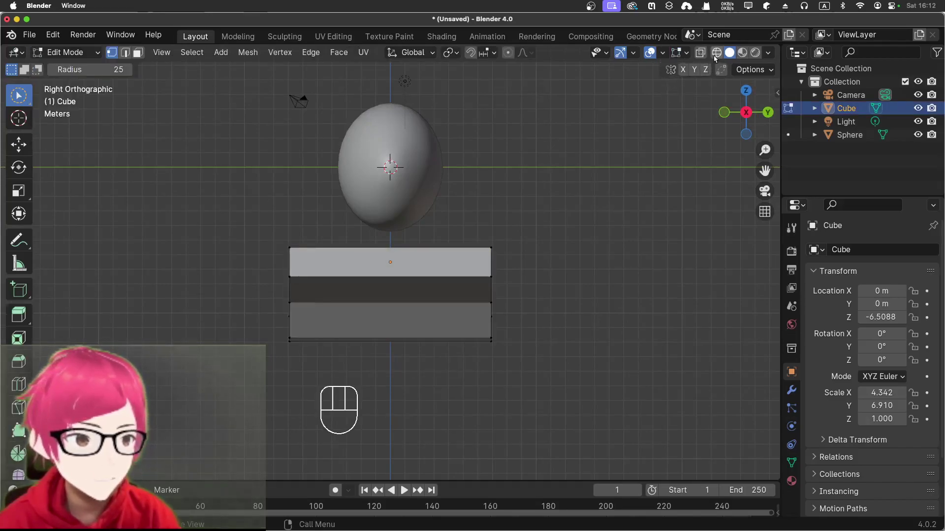
Step: Show the meshes see-through in X-ray and look around the hull
{"action": "left_click", "coordinate": [716, 56]}
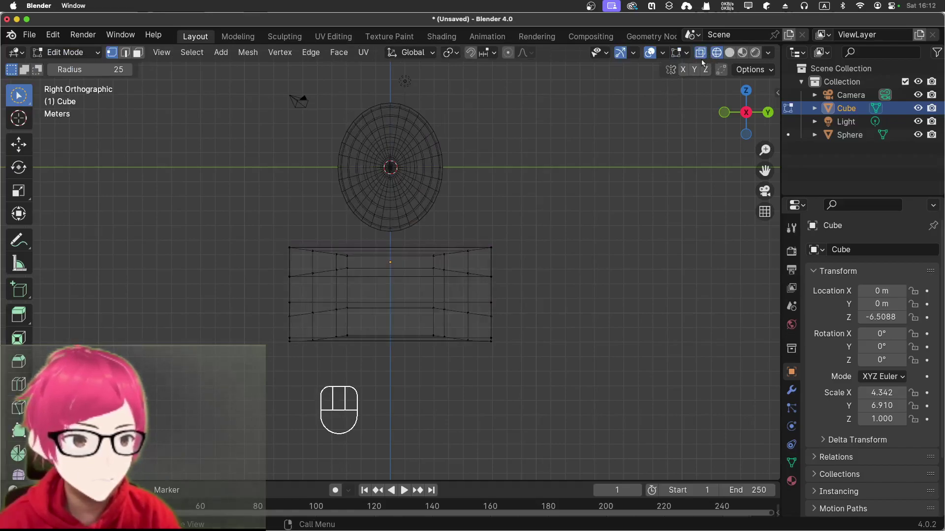
{"action": "left_click", "coordinate": [580, 344]}
{"action": "left_click_drag", "start_coordinate": [561, 337], "coordinate": [649, 325]}
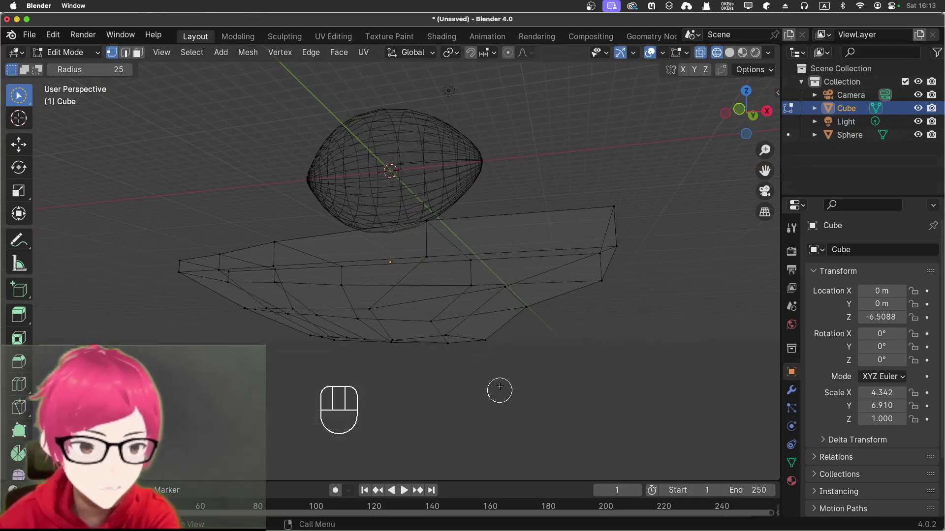
{"action": "left_click_drag", "start_coordinate": [496, 384], "coordinate": [498, 391]}
{"action": "left_click", "coordinate": [444, 347]}
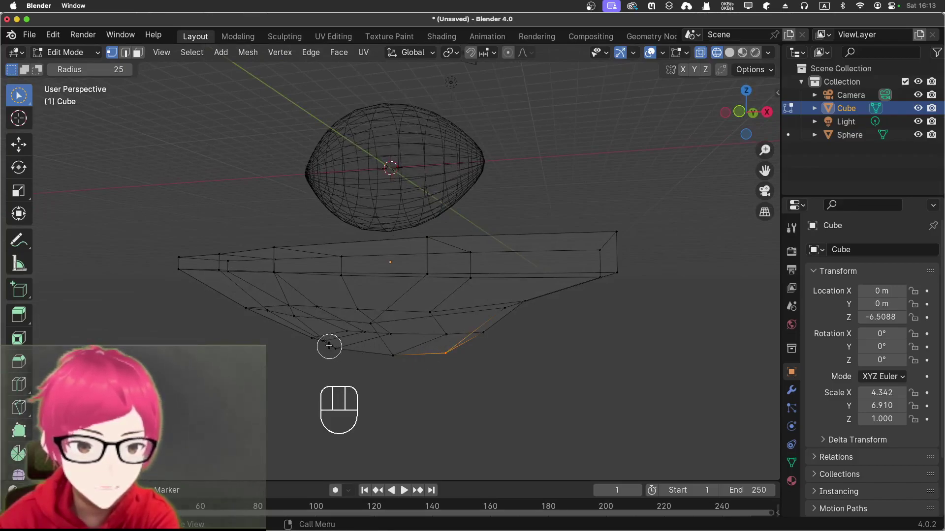
{"action": "left_click", "coordinate": [328, 343]}
{"action": "left_click", "coordinate": [418, 363]}
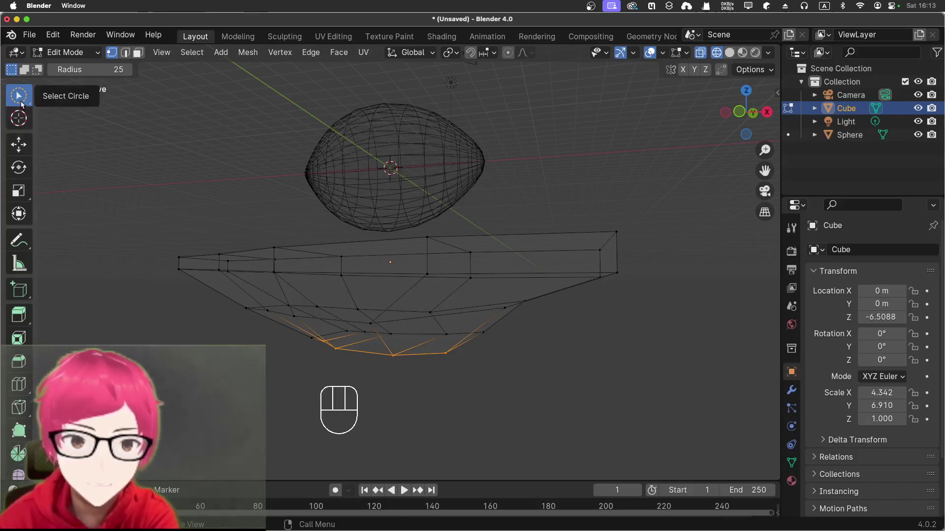
Step: Box-select the middle band of hull vertices and faces
{"action": "left_click_drag", "start_coordinate": [26, 100], "coordinate": [94, 130]}
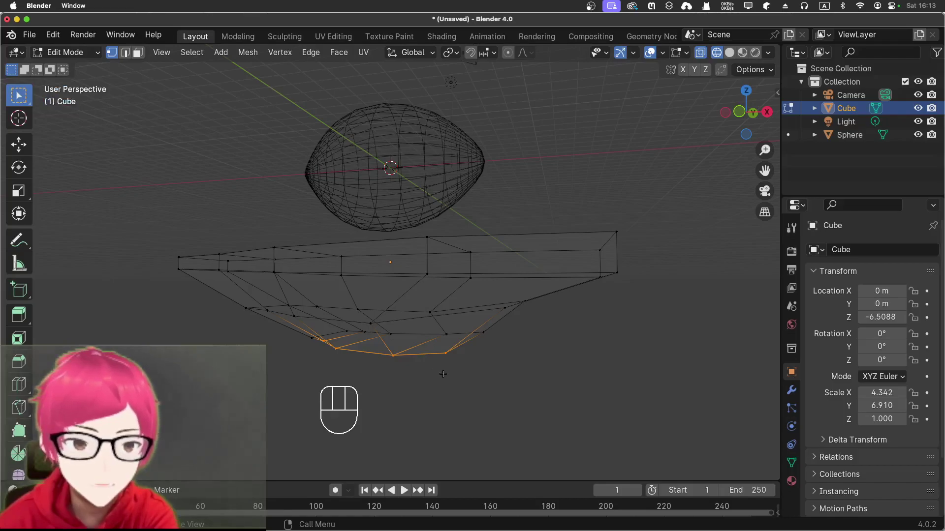
{"action": "left_click_drag", "start_coordinate": [452, 385], "coordinate": [395, 392]}
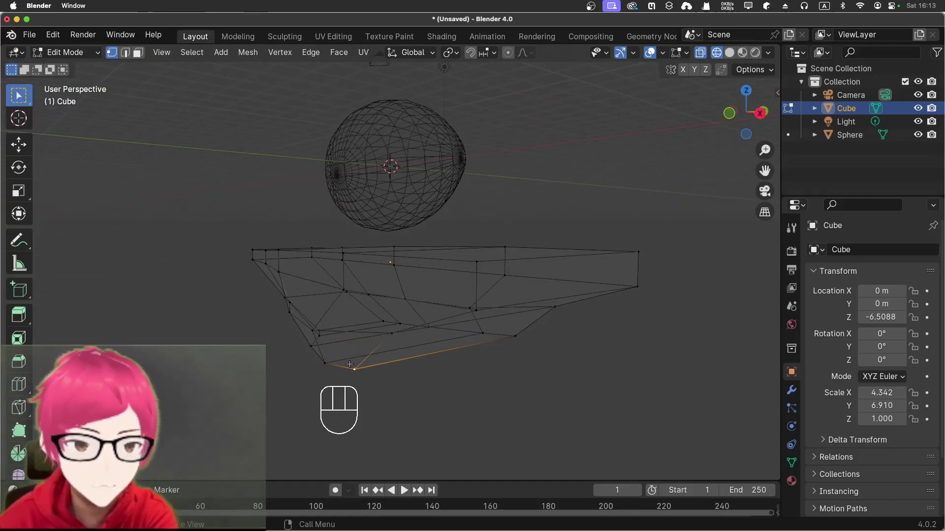
{"action": "left_click_drag", "start_coordinate": [302, 340], "coordinate": [369, 382]}
{"action": "left_click_drag", "start_coordinate": [437, 392], "coordinate": [275, 393]}
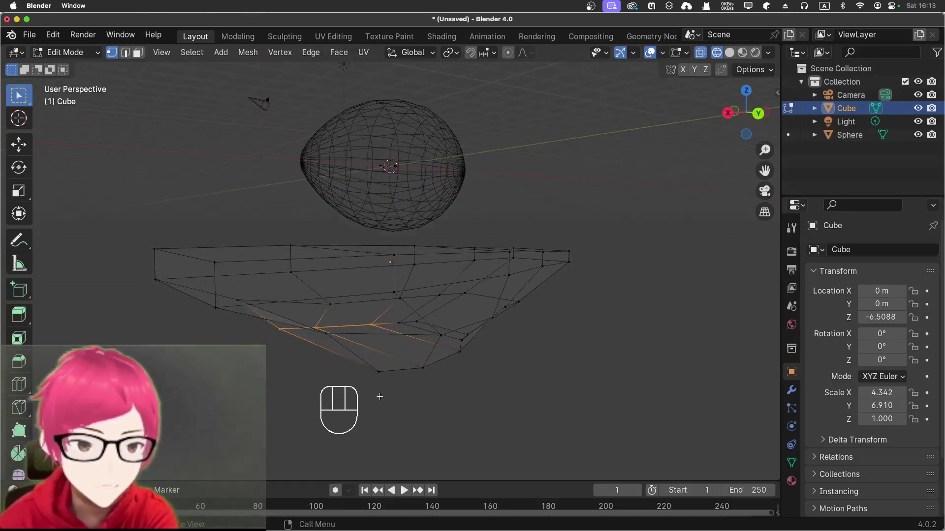
{"action": "left_click_drag", "start_coordinate": [448, 406], "coordinate": [411, 406]}
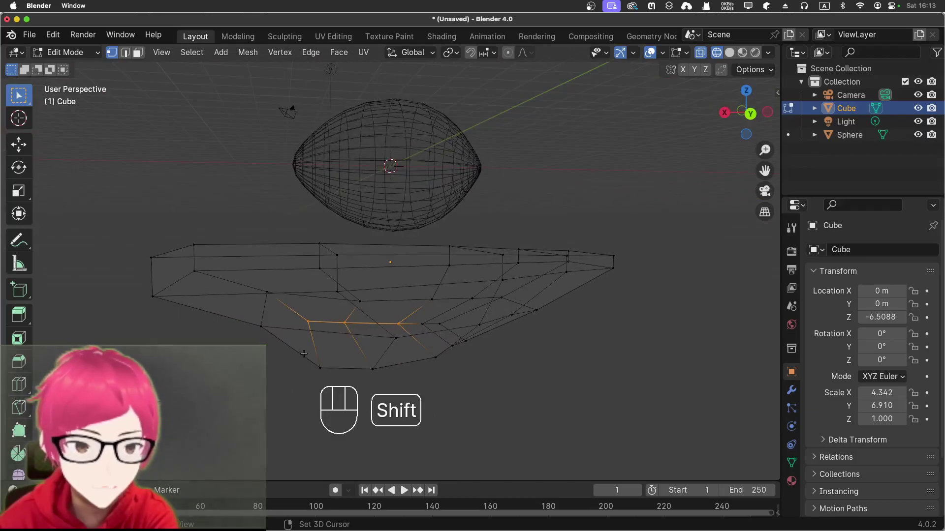
{"action": "left_click", "coordinate": [304, 349]}
{"action": "left_click_drag", "start_coordinate": [342, 369], "coordinate": [444, 385]}
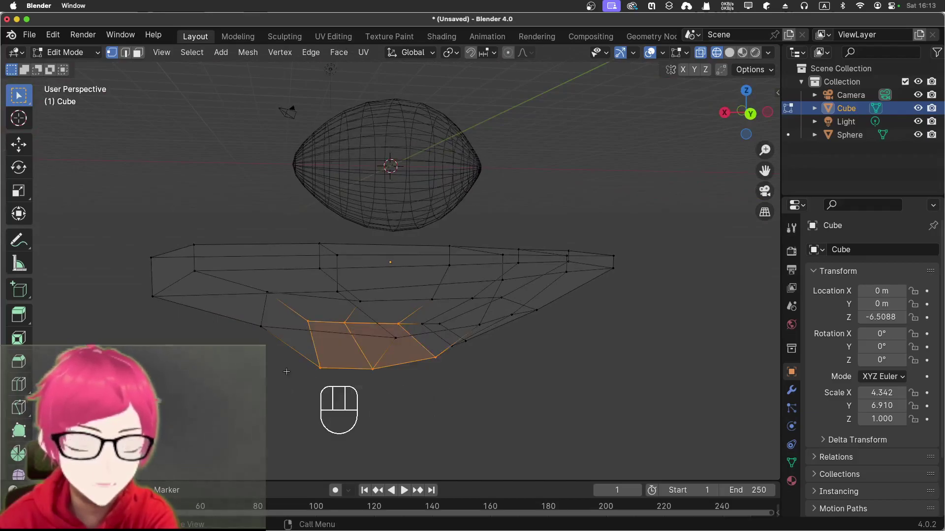
{"action": "left_click_drag", "start_coordinate": [237, 384], "coordinate": [368, 425]}
Step: From the top view, scale the middle band narrower along Y
{"action": "key", "text": "KP_7"}
{"action": "key", "text": "s"}
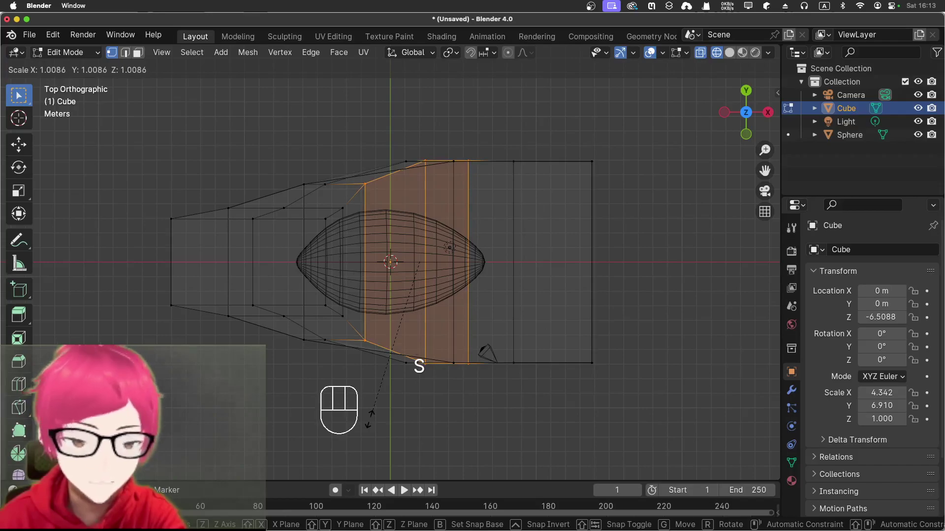
{"action": "key", "text": "y"}
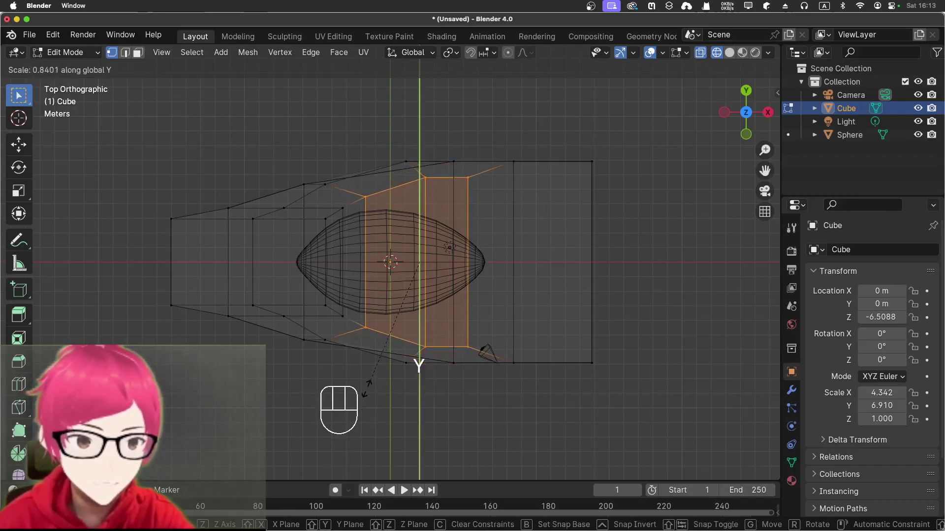
{"action": "left_click", "coordinate": [366, 385]}
Step: Inspect the keel from below and pick underside vertices and edges while orbiting
{"action": "left_click_drag", "start_coordinate": [612, 433], "coordinate": [559, 238]}
{"action": "left_click_drag", "start_coordinate": [619, 366], "coordinate": [545, 366]}
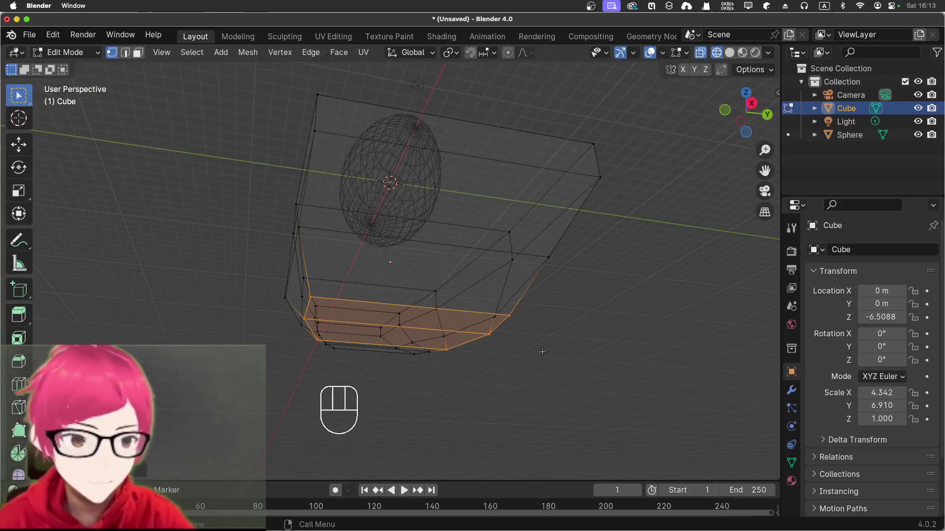
{"action": "left_click_drag", "start_coordinate": [535, 339], "coordinate": [534, 370]}
{"action": "left_click_drag", "start_coordinate": [534, 370], "coordinate": [526, 379]}
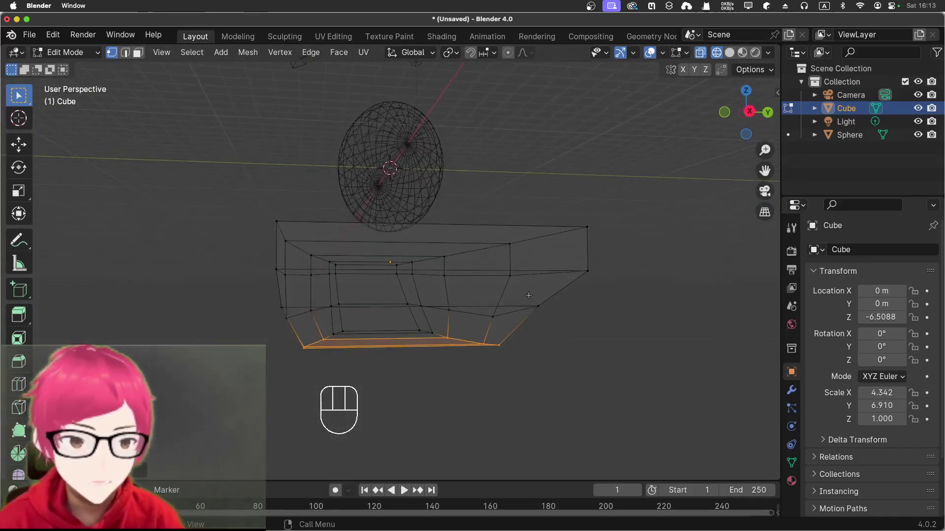
{"action": "left_click", "coordinate": [526, 296]}
{"action": "left_click_drag", "start_coordinate": [537, 307], "coordinate": [548, 315]}
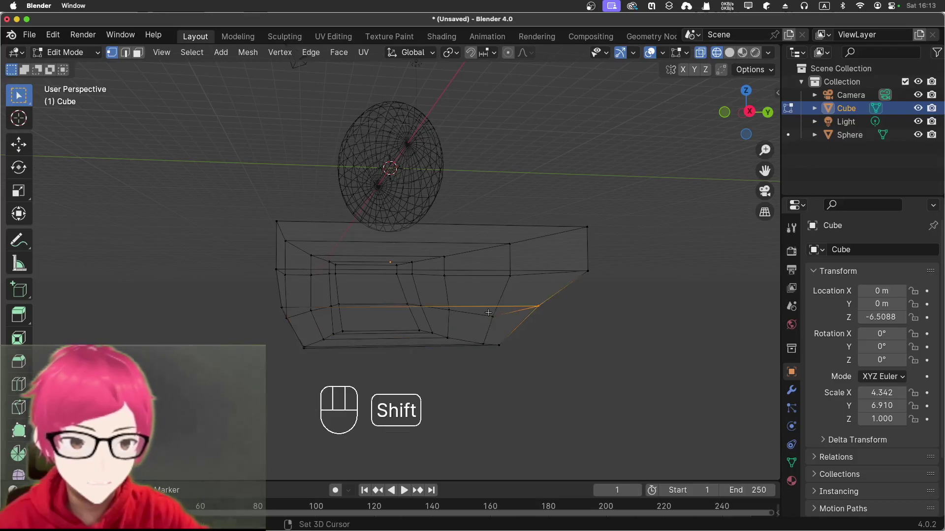
{"action": "left_click", "coordinate": [495, 316]}
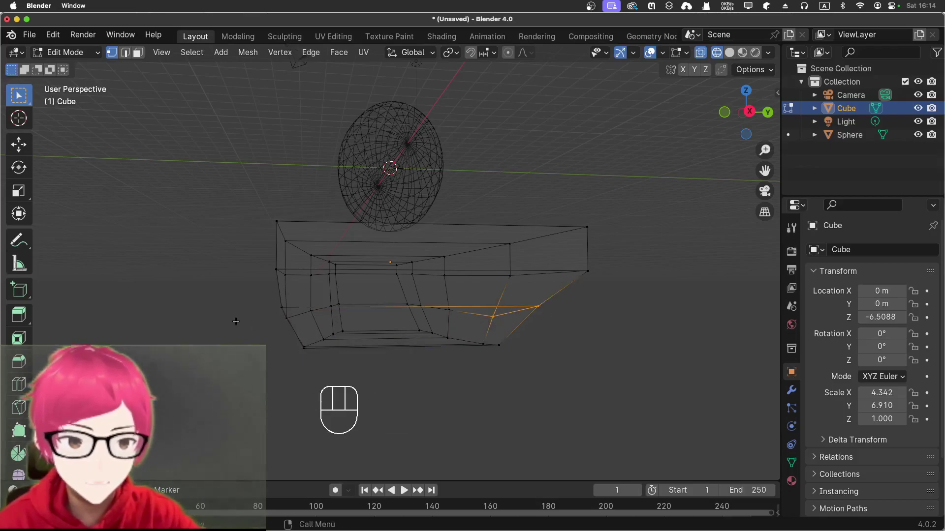
{"action": "left_click_drag", "start_coordinate": [233, 318], "coordinate": [306, 331]}
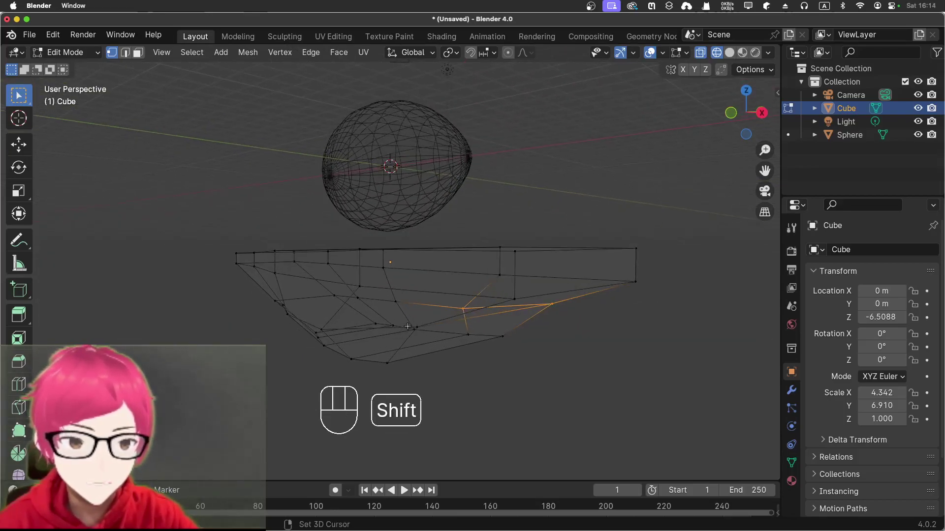
{"action": "left_click_drag", "start_coordinate": [412, 319], "coordinate": [427, 327]}
{"action": "left_click", "coordinate": [448, 371]}
{"action": "left_click_drag", "start_coordinate": [451, 365], "coordinate": [245, 368]}
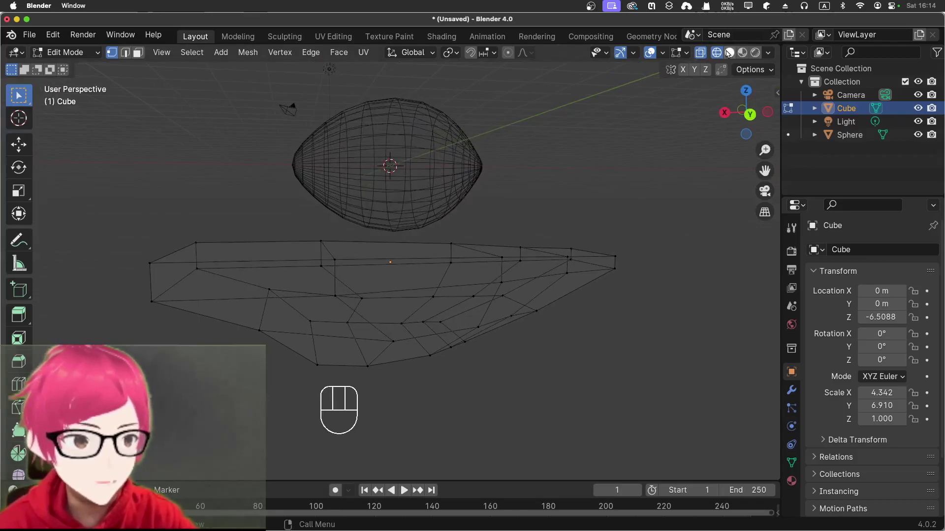
Step: Clear the selection and line up a straight-on front view of the hull
{"action": "left_click", "coordinate": [697, 52]}
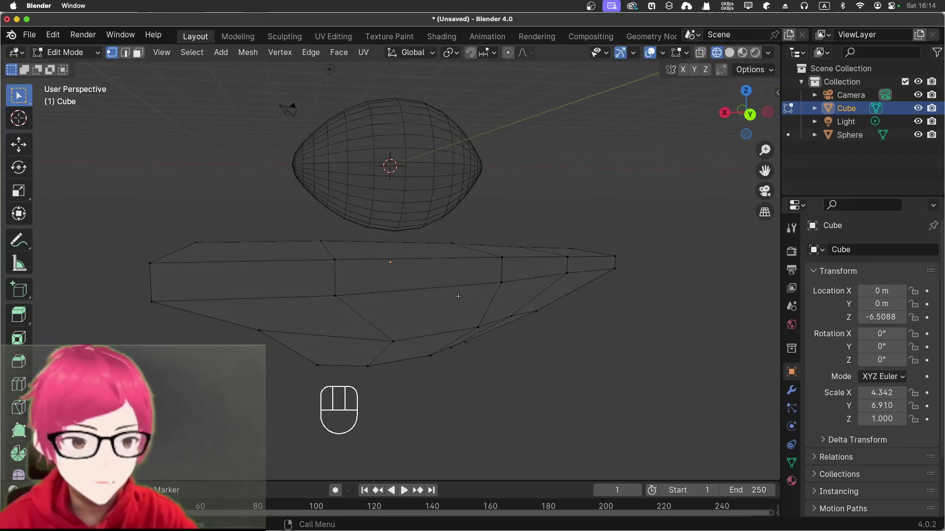
{"action": "left_click_drag", "start_coordinate": [369, 329], "coordinate": [385, 331]}
{"action": "left_click_drag", "start_coordinate": [388, 329], "coordinate": [406, 321]}
{"action": "left_click_drag", "start_coordinate": [421, 318], "coordinate": [441, 334]}
{"action": "left_click_drag", "start_coordinate": [468, 300], "coordinate": [431, 288]}
{"action": "left_click_drag", "start_coordinate": [318, 318], "coordinate": [570, 319]}
{"action": "left_click_drag", "start_coordinate": [306, 300], "coordinate": [341, 312]}
Step: Select the bottom vertices of the keel
{"action": "left_click", "coordinate": [356, 323]}
{"action": "left_click", "coordinate": [372, 330]}
{"action": "left_click_drag", "start_coordinate": [575, 378], "coordinate": [366, 359]}
{"action": "left_click", "coordinate": [434, 317]}
{"action": "left_click_drag", "start_coordinate": [470, 385], "coordinate": [585, 393]}
Step: Scale the keel vertices slightly narrower along Y and check the taper
{"action": "key", "text": "s"}
{"action": "key", "text": "y"}
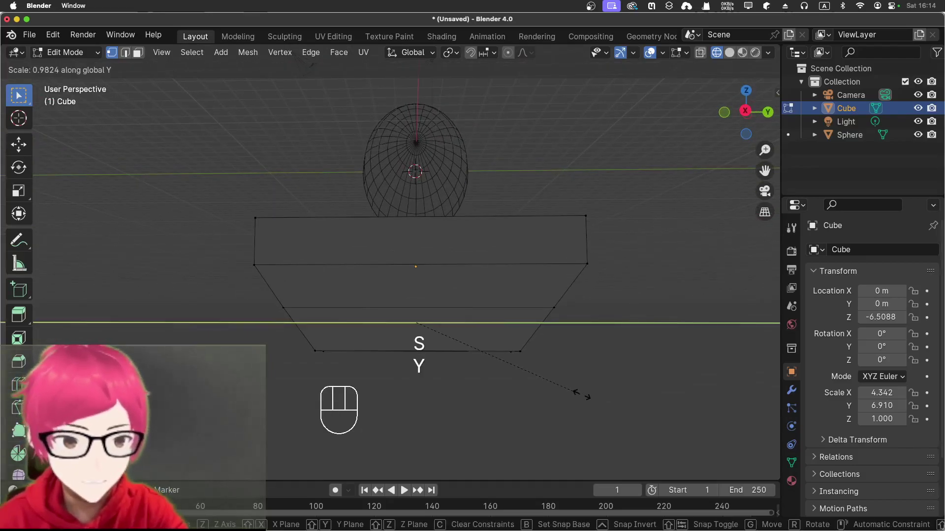
{"action": "left_click", "coordinate": [561, 388]}
{"action": "left_click_drag", "start_coordinate": [447, 370], "coordinate": [520, 362]}
{"action": "left_click_drag", "start_coordinate": [479, 323], "coordinate": [484, 330]}
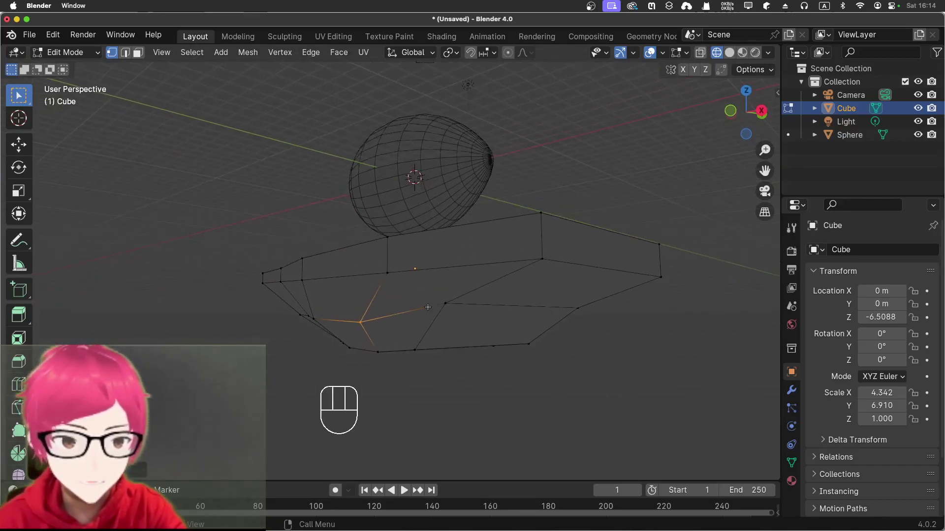
{"action": "left_click_drag", "start_coordinate": [381, 337], "coordinate": [503, 315]}
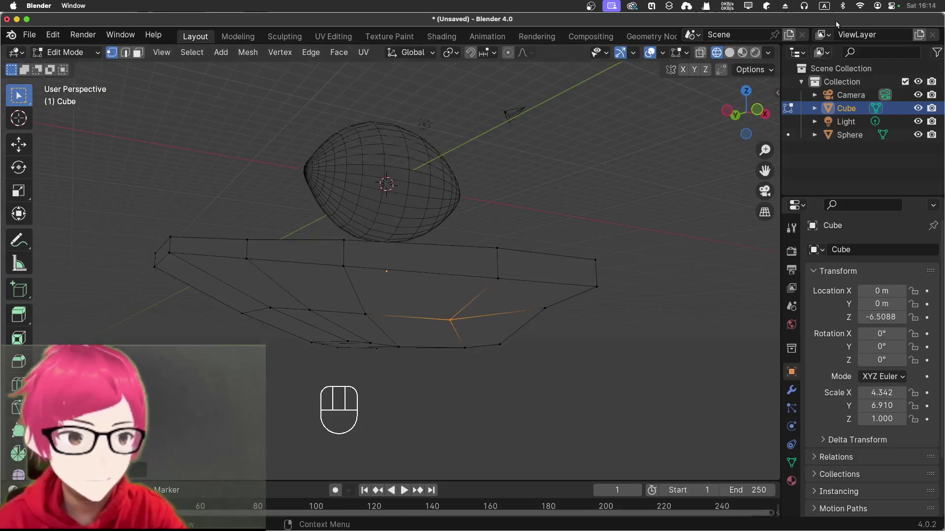
Step: Turn off X-ray, select the hull's deck faces in Face mode and hide the balloon sphere
{"action": "left_click", "coordinate": [731, 53]}
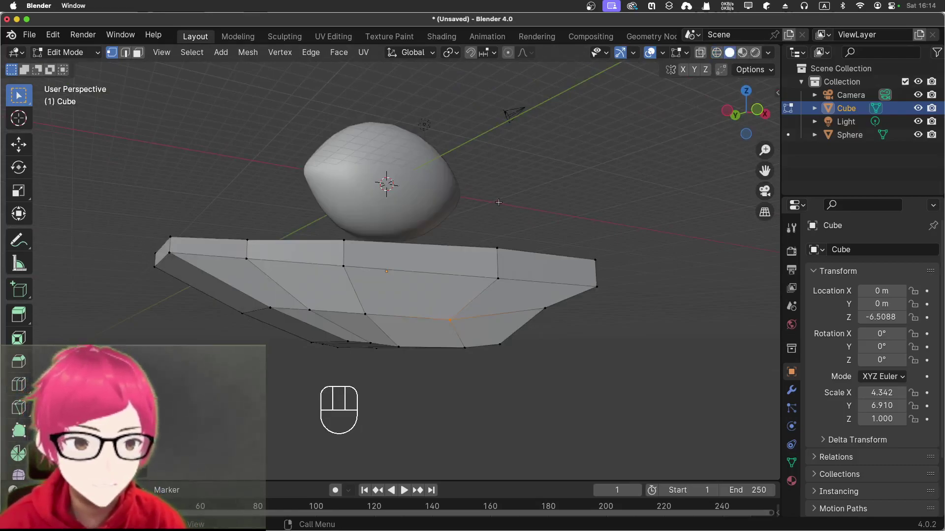
{"action": "left_click_drag", "start_coordinate": [509, 197], "coordinate": [514, 230]}
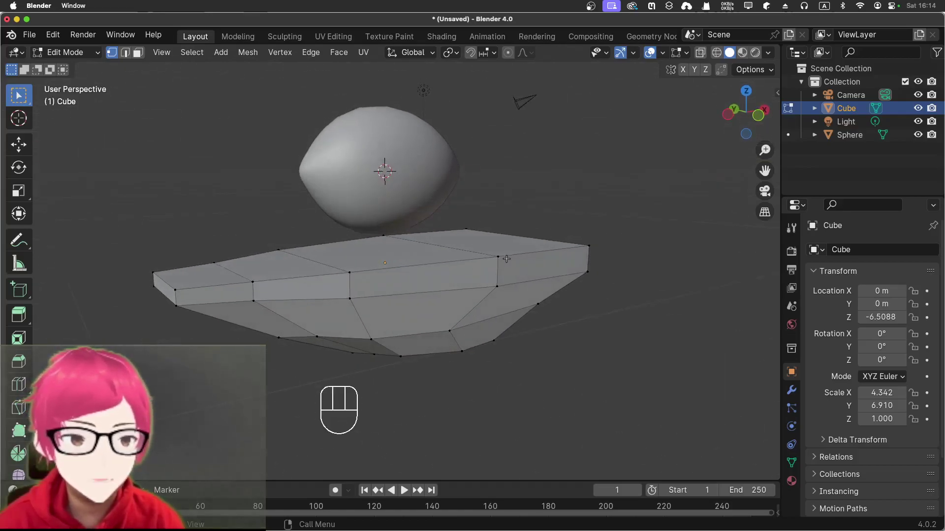
{"action": "left_click", "coordinate": [145, 58]}
{"action": "left_click", "coordinate": [589, 189]}
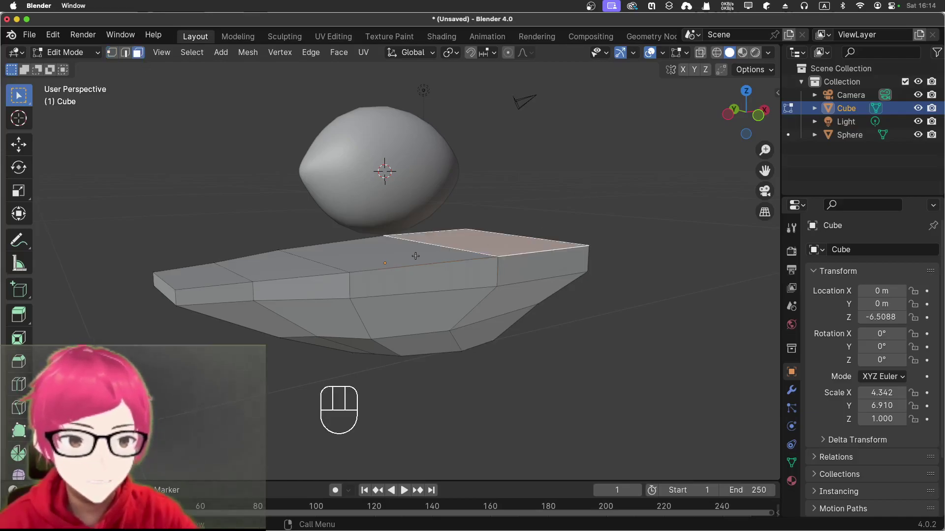
{"action": "left_click", "coordinate": [414, 251]}
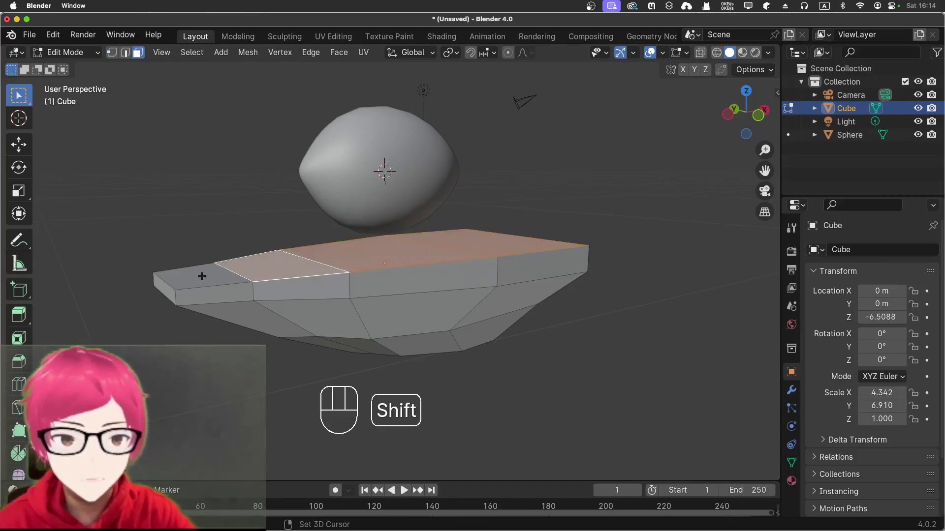
{"action": "left_click", "coordinate": [201, 273]}
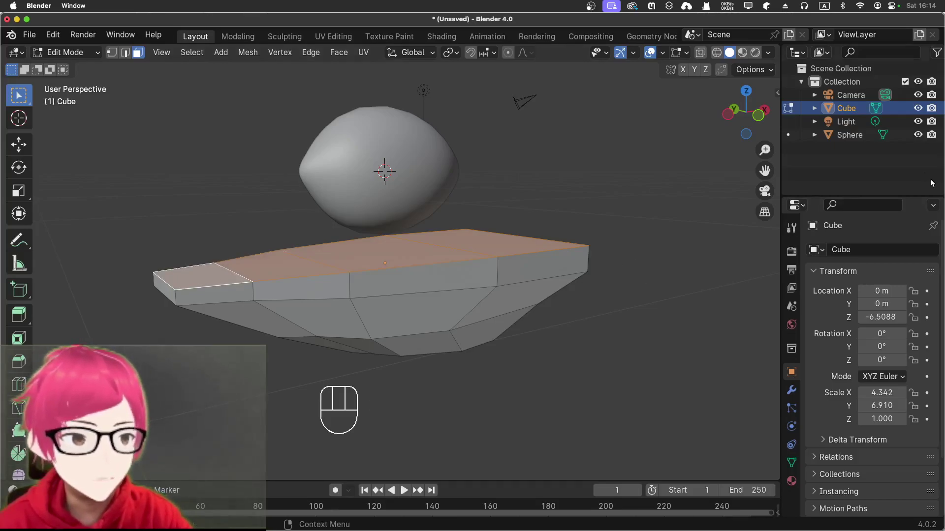
{"action": "left_click", "coordinate": [922, 136]}
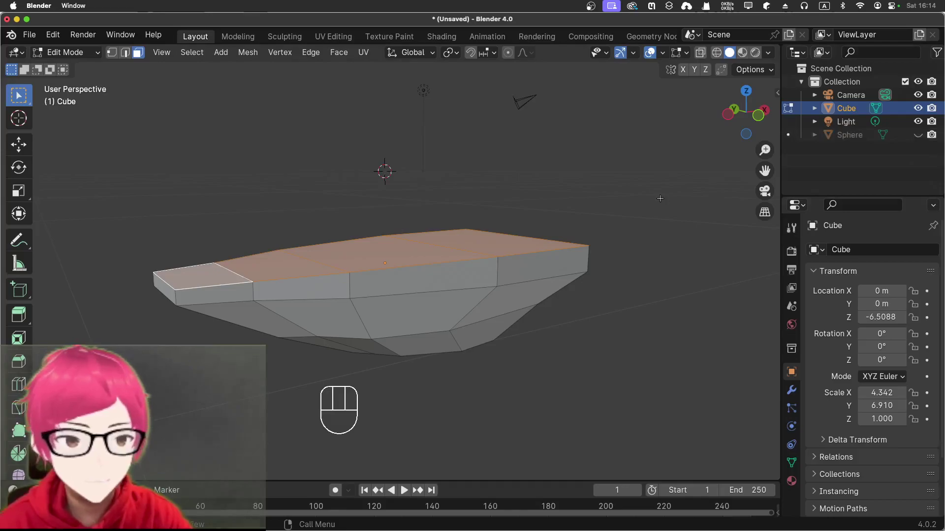
{"action": "left_click_drag", "start_coordinate": [656, 204], "coordinate": [654, 209]}
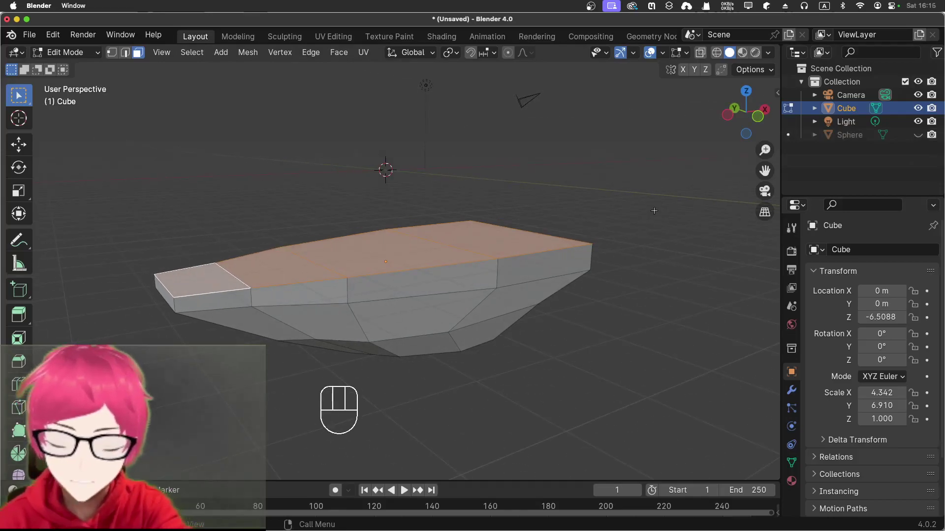
Step: Extrude the deck upward along Z and scale it inward with Shift+Z, giving sloped upper sides
{"action": "key", "text": "e"}
{"action": "key", "text": "z"}
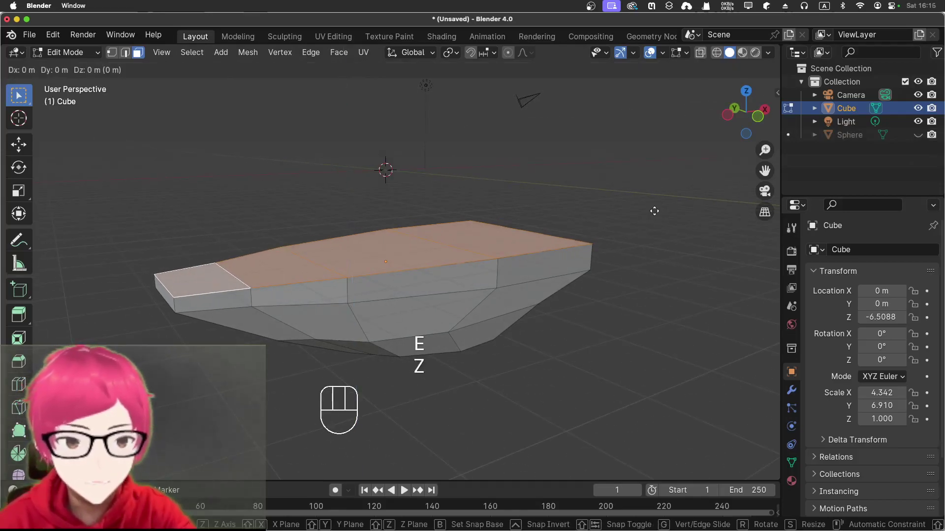
{"action": "key", "text": "z"}
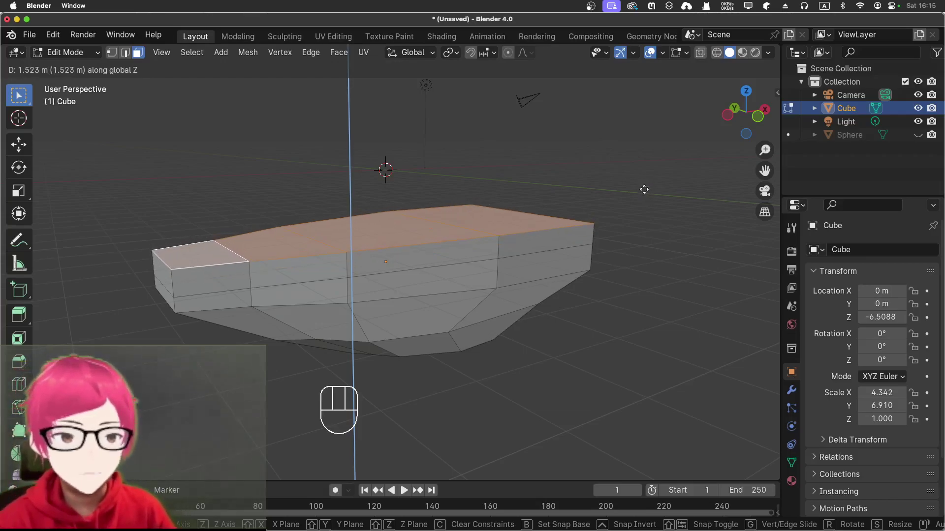
{"action": "left_click", "coordinate": [639, 191]}
{"action": "key", "text": "s"}
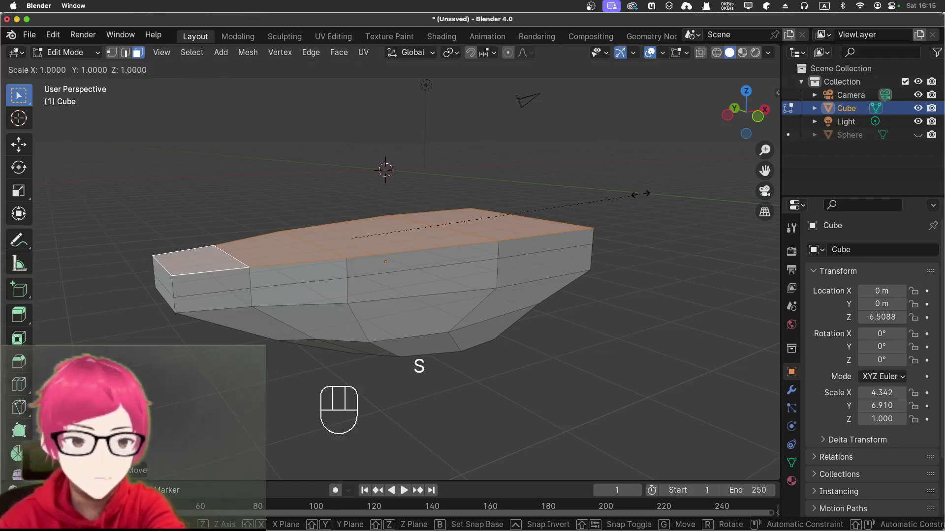
{"action": "key", "text": "shift+z"}
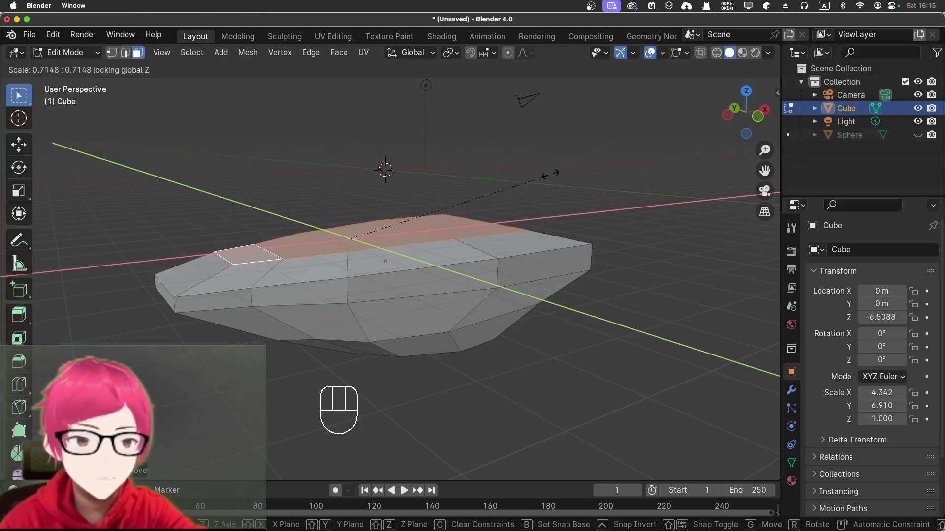
{"action": "left_click", "coordinate": [540, 170]}
{"action": "left_click_drag", "start_coordinate": [611, 206], "coordinate": [624, 207]}
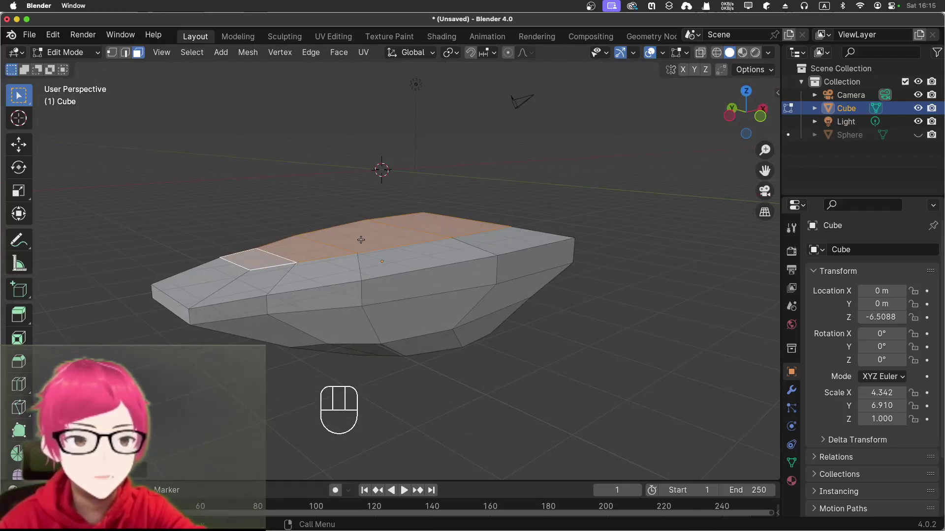
{"action": "left_click_drag", "start_coordinate": [568, 199], "coordinate": [553, 208]}
{"action": "left_click_drag", "start_coordinate": [597, 203], "coordinate": [544, 194]}
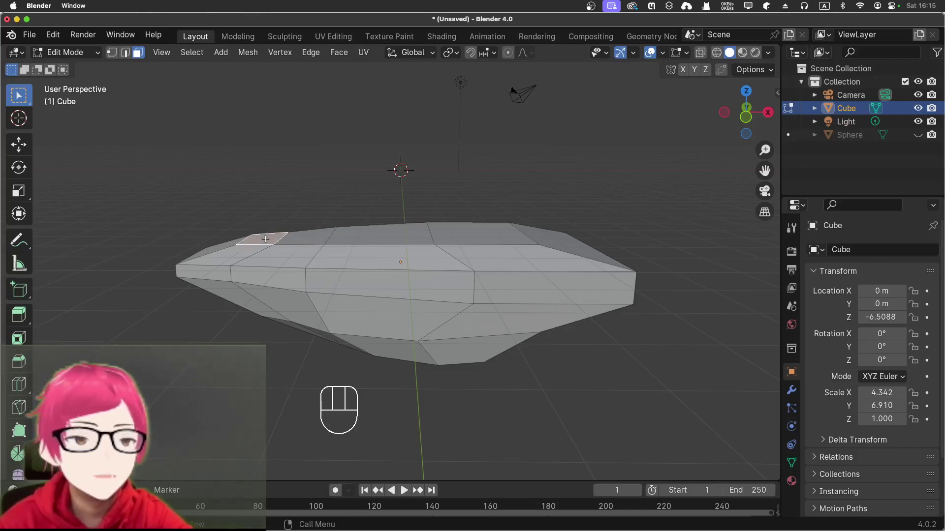
Step: Extrude a deck face into a cabin block, then inset and extrude a smaller second tier on top
{"action": "left_click_drag", "start_coordinate": [294, 172], "coordinate": [383, 198]}
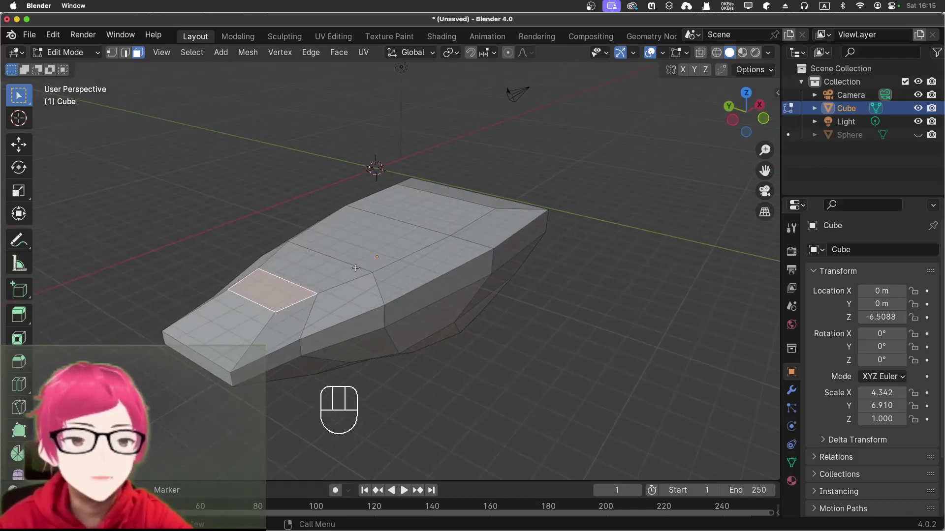
{"action": "left_click", "coordinate": [324, 269]}
{"action": "key", "text": "e"}
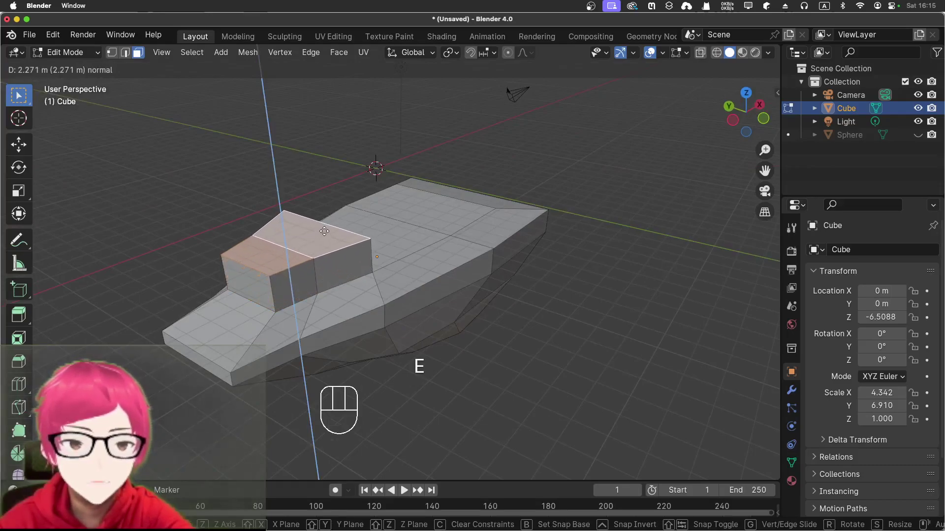
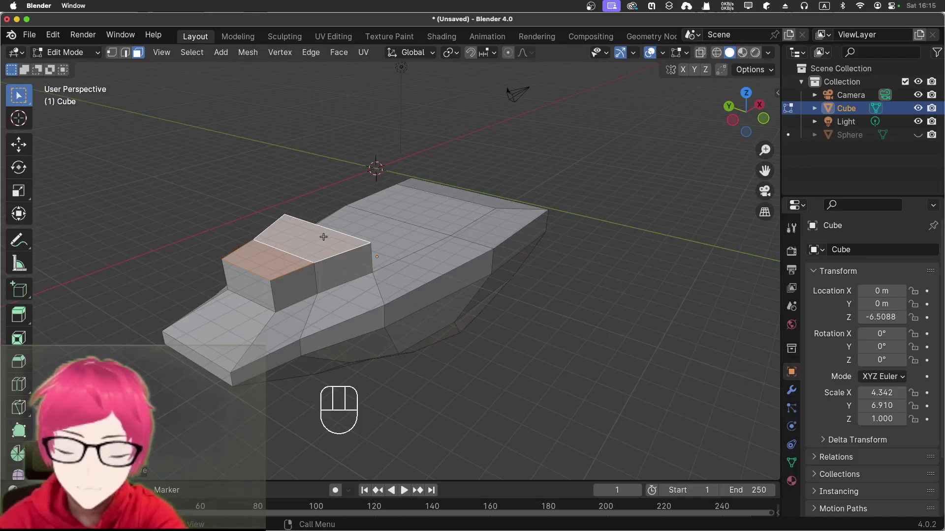
{"action": "key", "text": "e"}
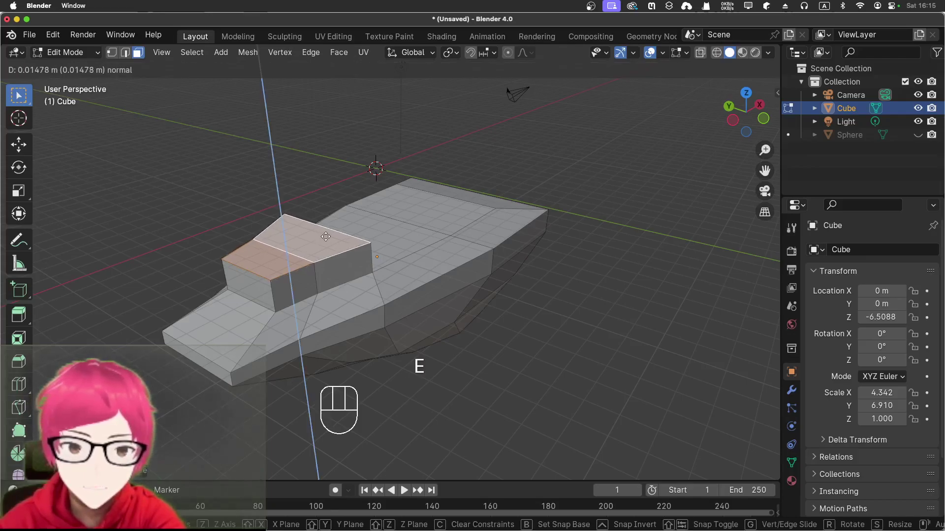
{"action": "key", "text": "s"}
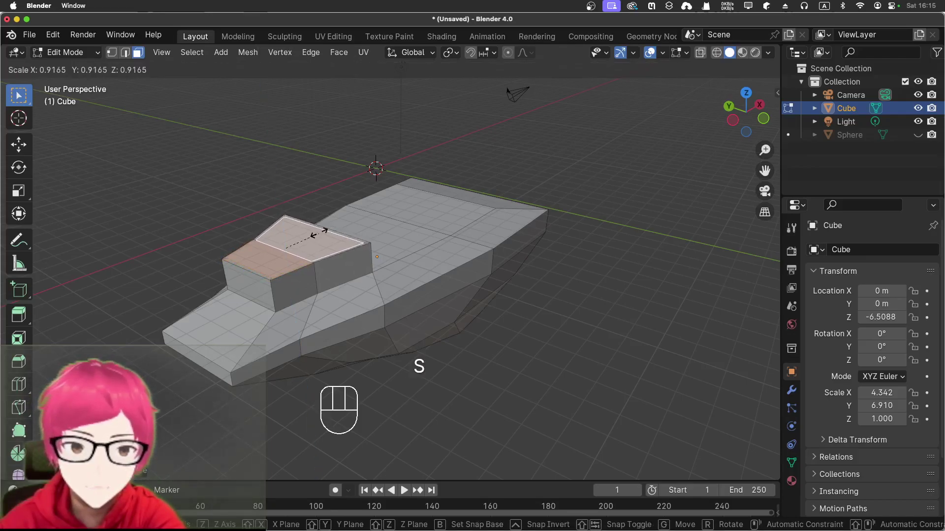
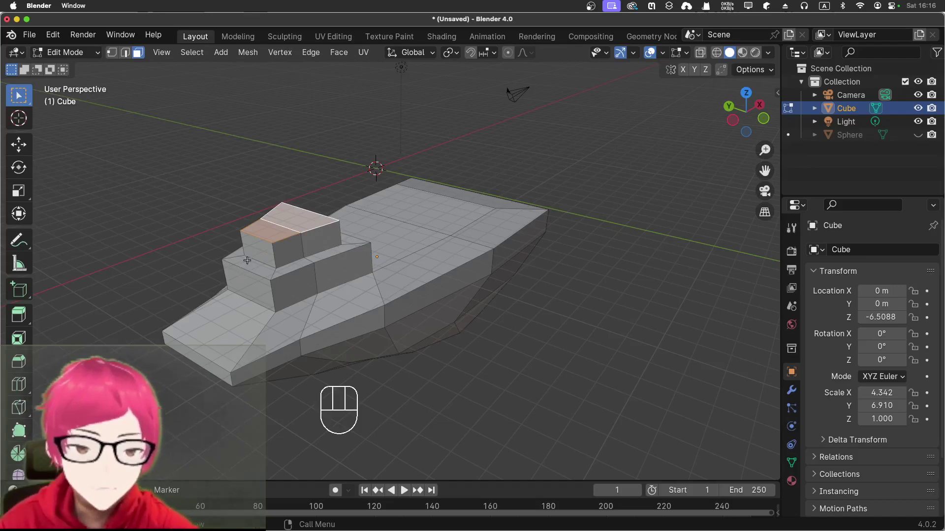
{"action": "left_click_drag", "start_coordinate": [396, 321], "coordinate": [372, 292]}
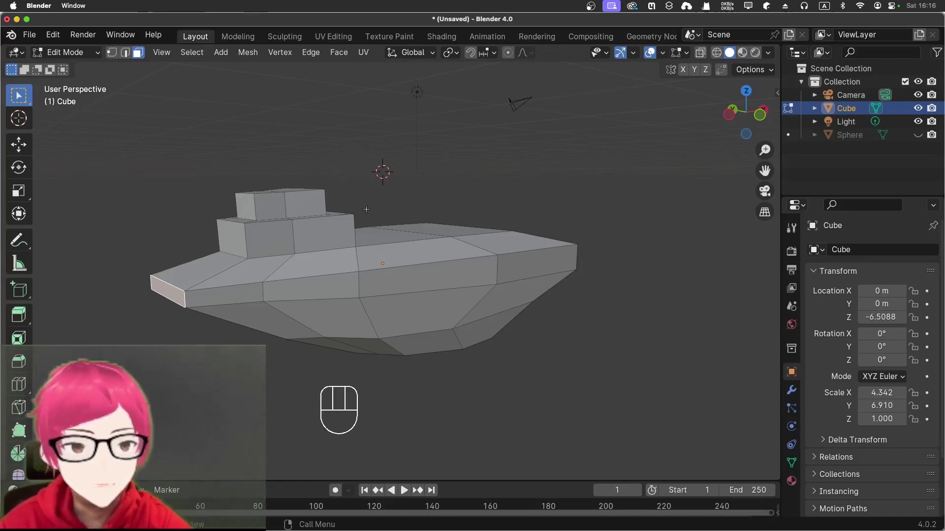
Step: Slide the rear block's top face back along X to slant it, then extrude it straight up
{"action": "left_click_drag", "start_coordinate": [439, 225], "coordinate": [423, 233]}
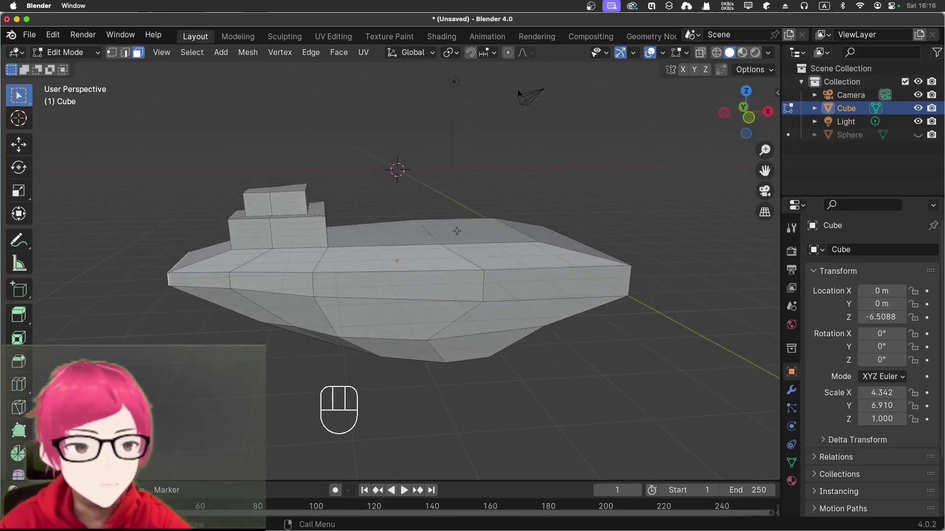
{"action": "left_click_drag", "start_coordinate": [553, 234], "coordinate": [525, 229]}
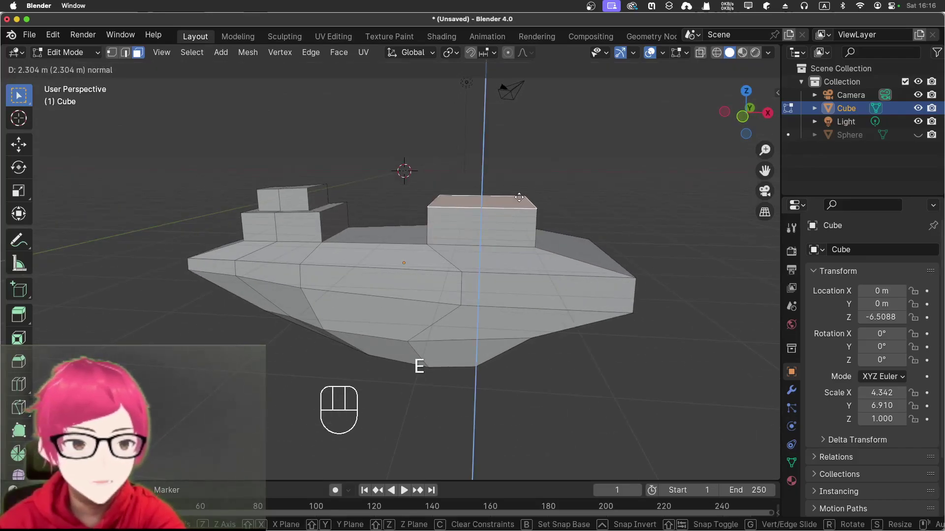
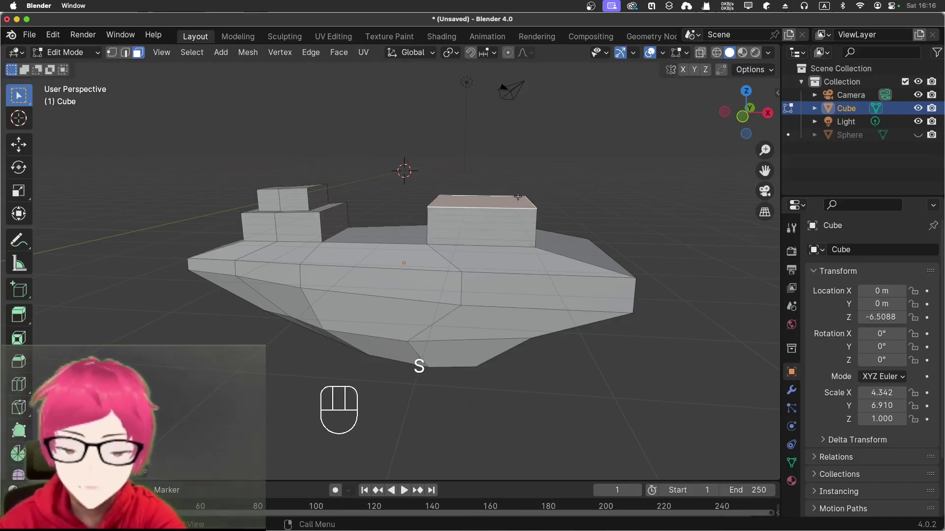
{"action": "key", "text": "g"}
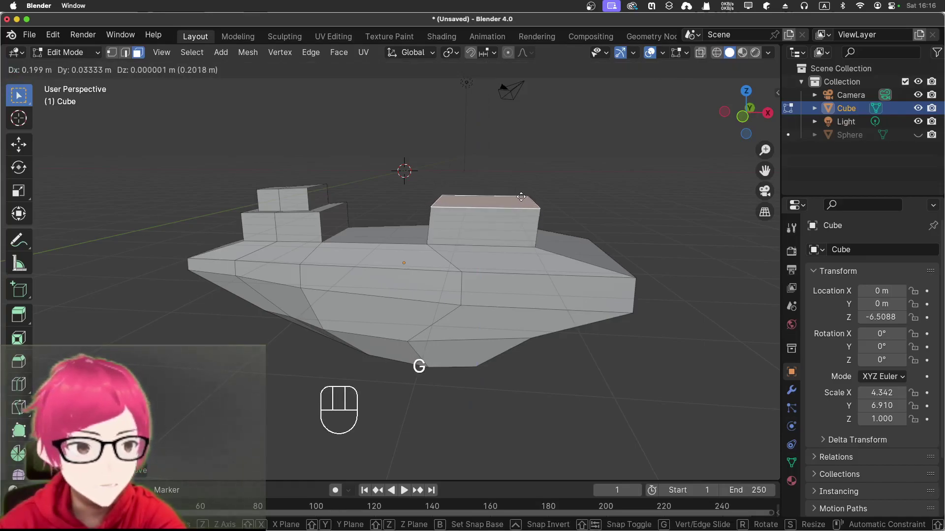
{"action": "key", "text": "x"}
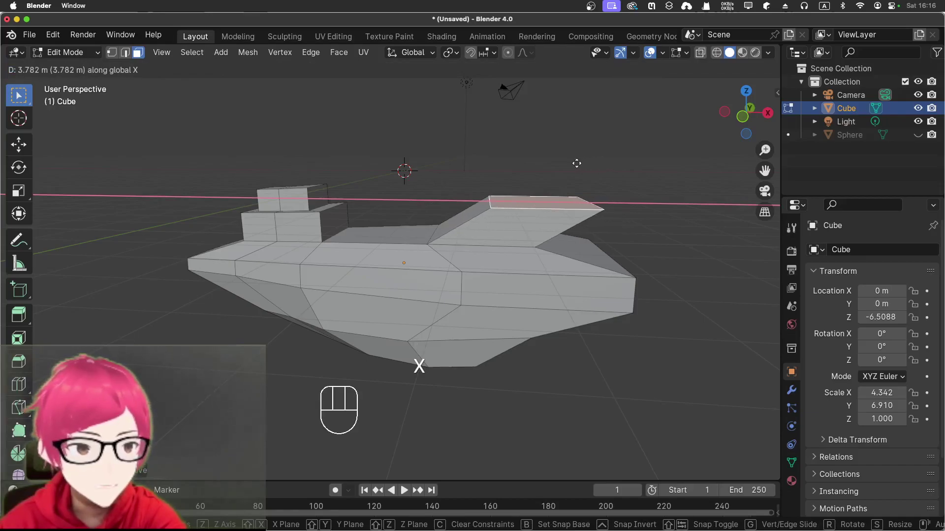
{"action": "left_click", "coordinate": [570, 160]}
{"action": "key", "text": "s"}
{"action": "left_click", "coordinate": [576, 162]}
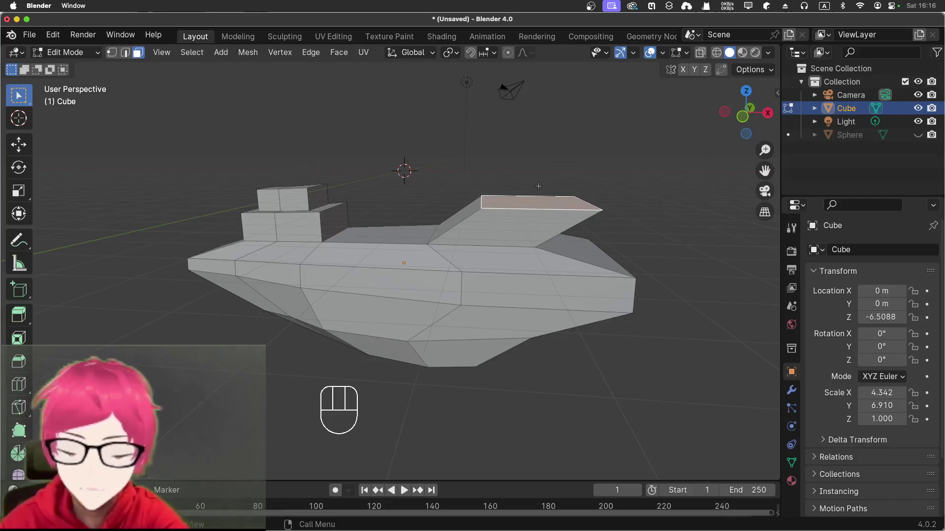
{"action": "key", "text": "e"}
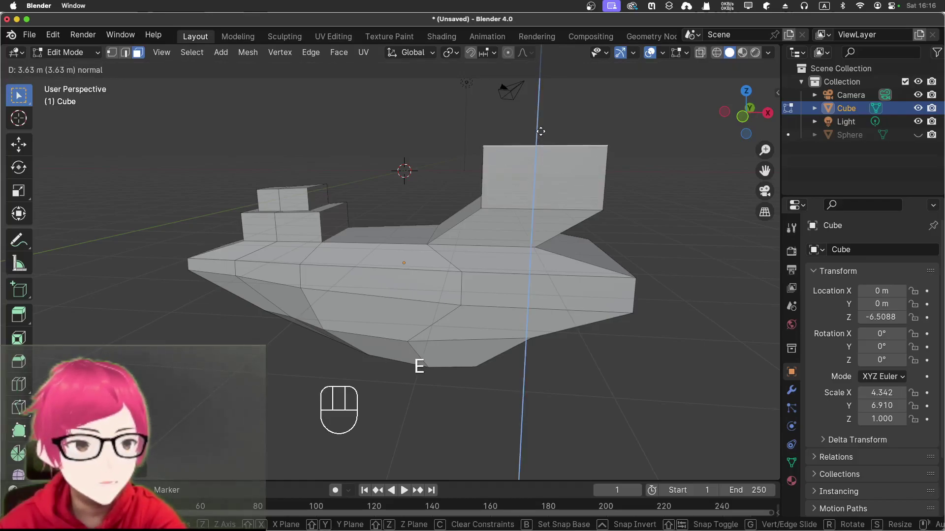
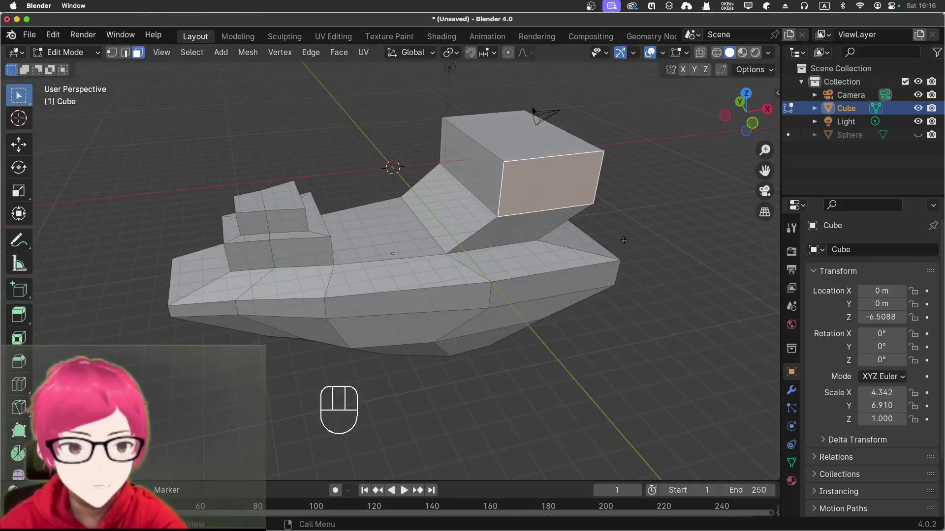
Step: With Y mesh symmetry enabled, move a side face outward to widen the tall box evenly
{"action": "left_click_drag", "start_coordinate": [629, 238], "coordinate": [413, 227]}
{"action": "left_click", "coordinate": [454, 238]}
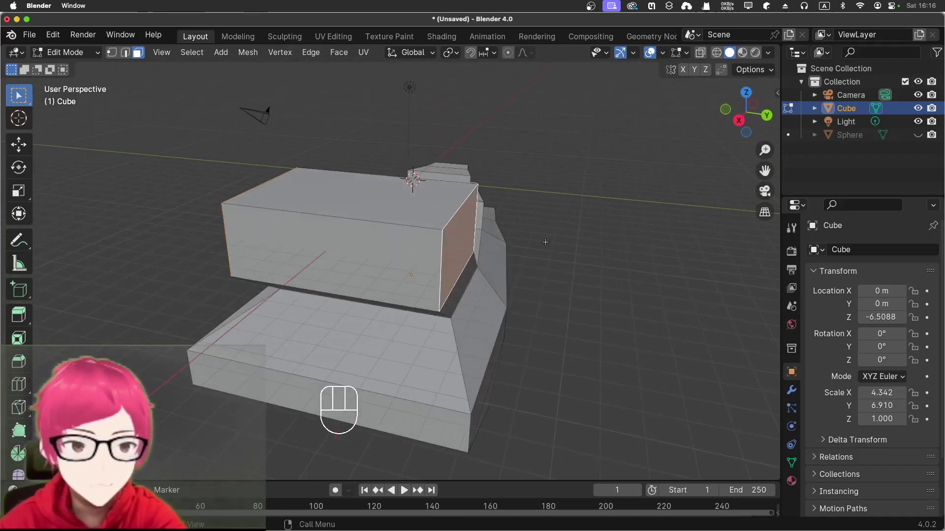
{"action": "left_click_drag", "start_coordinate": [548, 243], "coordinate": [601, 239]}
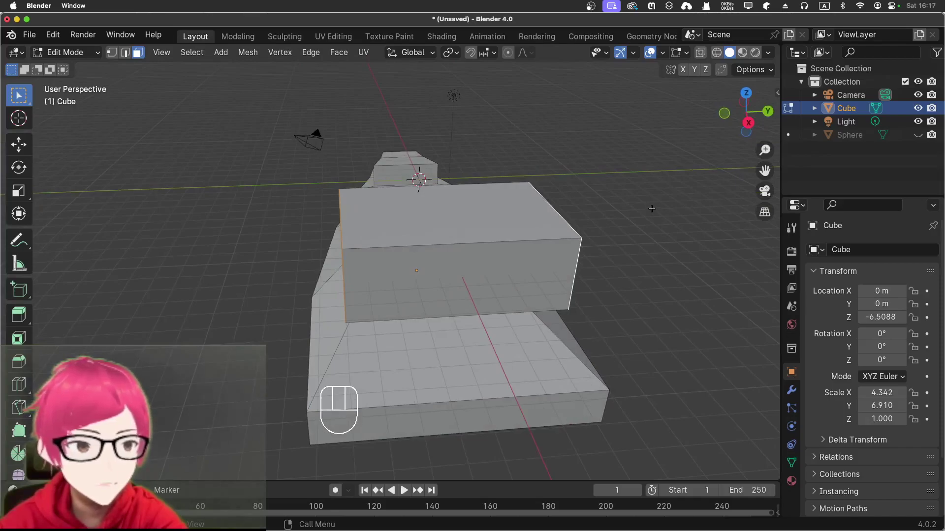
{"action": "left_click_drag", "start_coordinate": [320, 214], "coordinate": [350, 200]}
{"action": "left_click", "coordinate": [395, 204]}
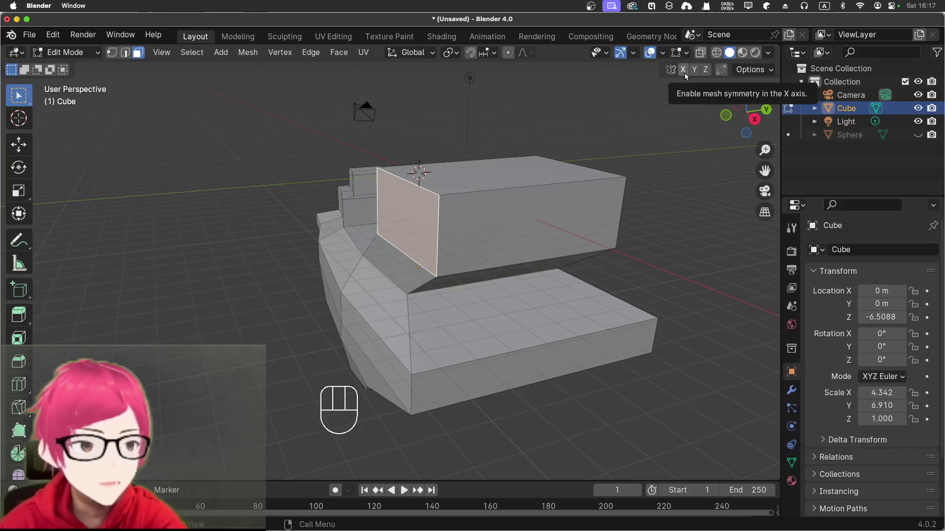
{"action": "left_click", "coordinate": [695, 75]}
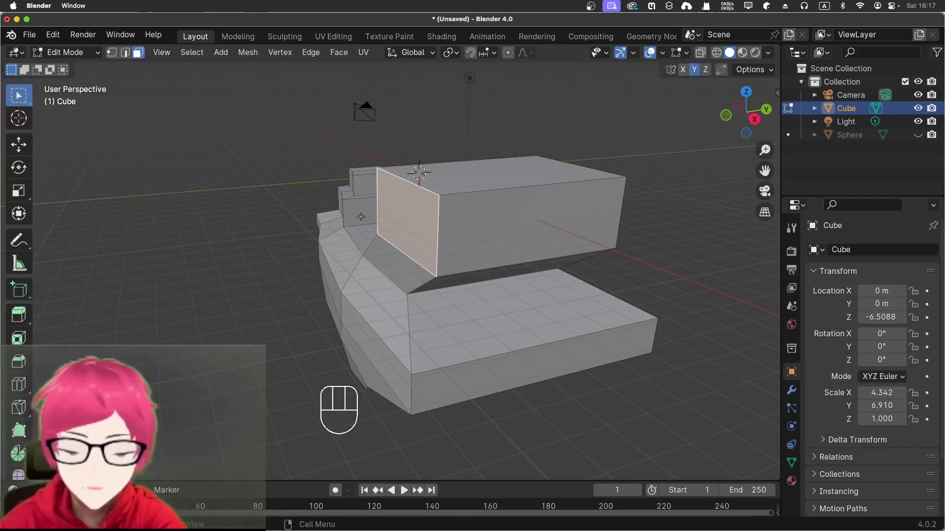
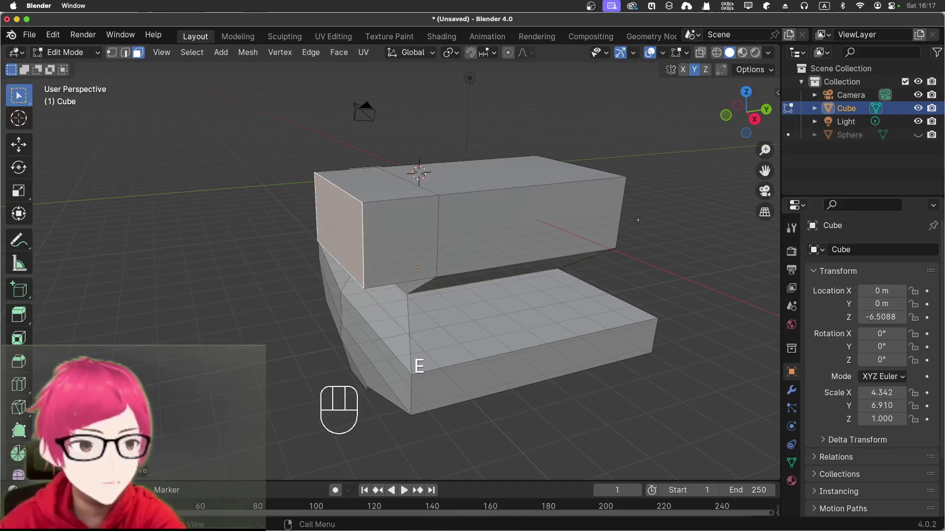
{"action": "left_click_drag", "start_coordinate": [625, 222], "coordinate": [536, 224]}
Step: Inspect the widened box from around and from directly above (numpad 7)
{"action": "left_click_drag", "start_coordinate": [538, 228], "coordinate": [609, 209]}
{"action": "key", "text": "super+z"}
{"action": "left_click_drag", "start_coordinate": [654, 258], "coordinate": [637, 274]}
{"action": "left_click_drag", "start_coordinate": [567, 254], "coordinate": [542, 262]}
{"action": "left_click", "coordinate": [481, 244]}
{"action": "left_click_drag", "start_coordinate": [375, 237], "coordinate": [407, 232]}
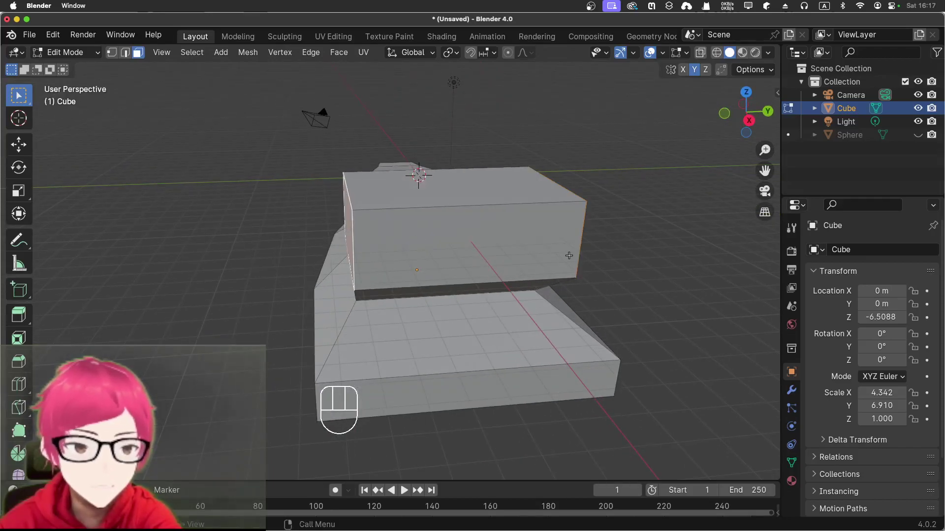
{"action": "key", "text": "KP_7"}
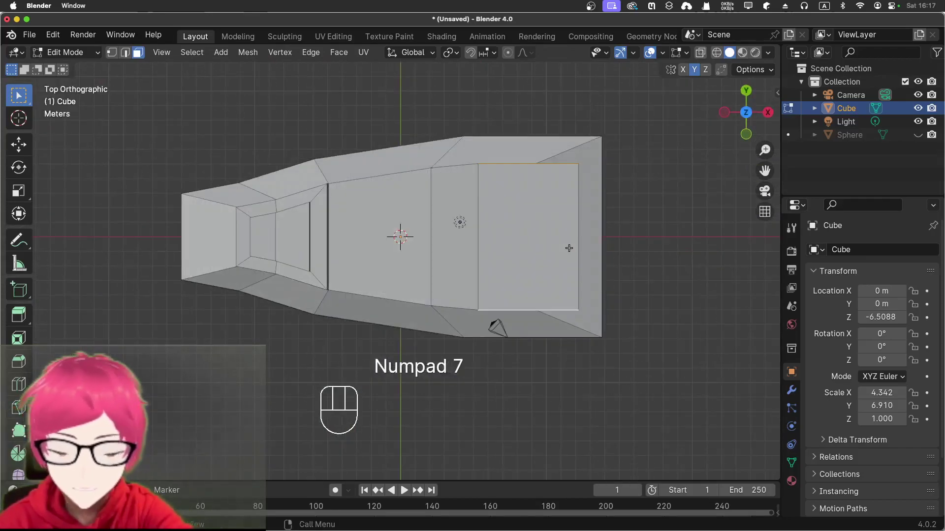
Step: Cancel an accidental extrusion and return to a perspective view of the whole ship
{"action": "key", "text": "e"}
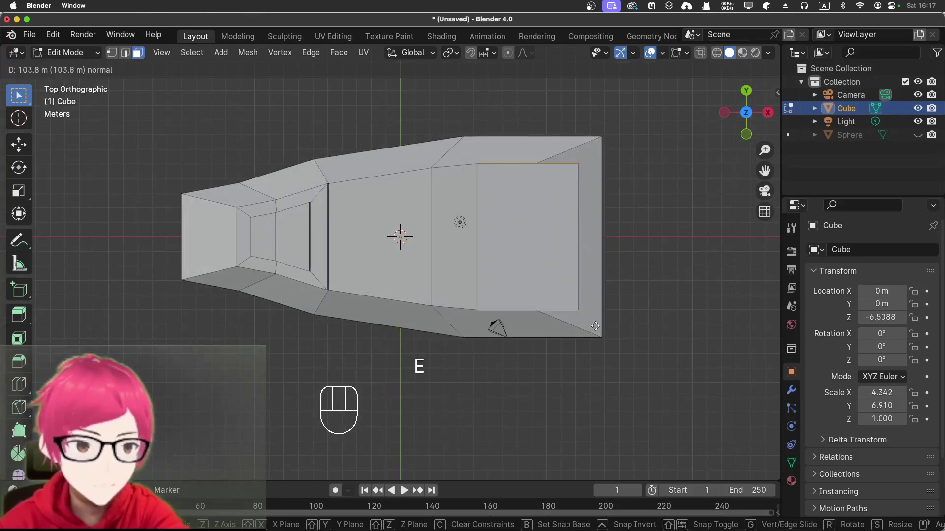
{"action": "right_click", "coordinate": [587, 258]}
{"action": "left_click", "coordinate": [676, 267]}
{"action": "left_click_drag", "start_coordinate": [658, 277], "coordinate": [510, 162]}
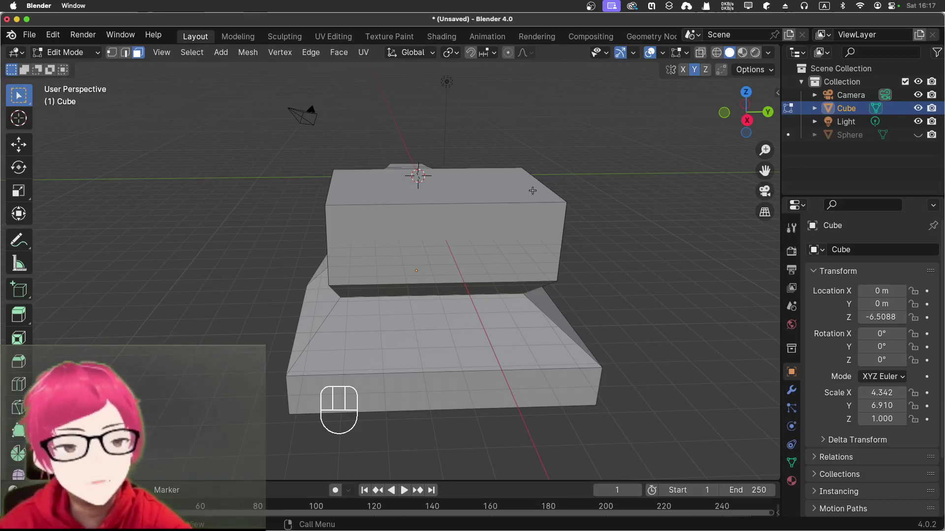
{"action": "left_click_drag", "start_coordinate": [578, 182], "coordinate": [680, 182]}
{"action": "left_click_drag", "start_coordinate": [599, 188], "coordinate": [597, 187]}
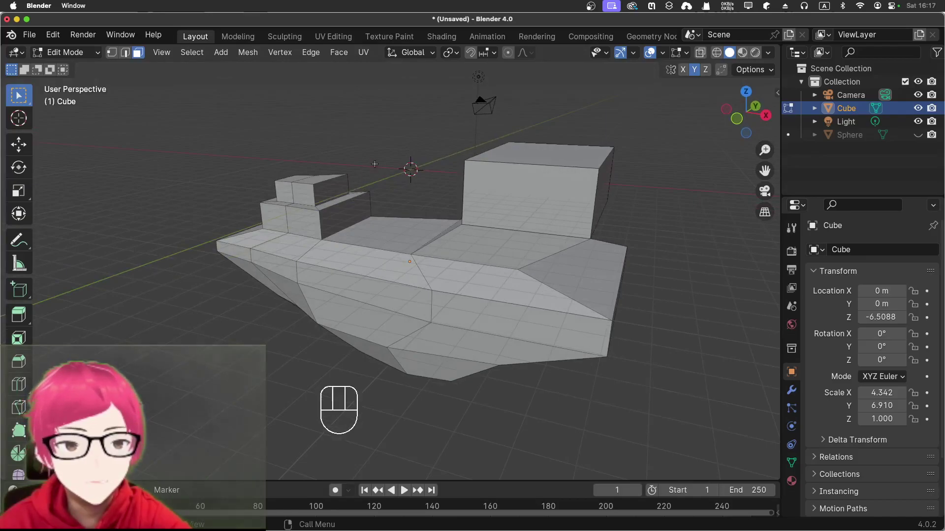
Step: In wireframe edge mode, add two centred horizontal loop cuts around the rear box, then pick a side face
{"action": "left_click", "coordinate": [716, 53]}
{"action": "left_click", "coordinate": [704, 50]}
{"action": "left_click_drag", "start_coordinate": [640, 224], "coordinate": [622, 225]}
{"action": "key", "text": "ctrl+r"}
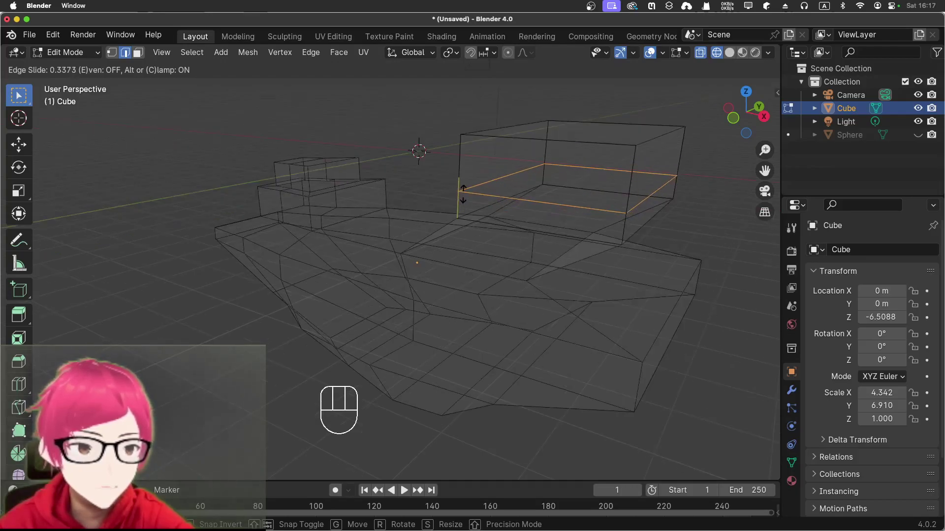
{"action": "right_click", "coordinate": [463, 190]}
{"action": "key", "text": "super+z"}
{"action": "key", "text": "ctrl+r"}
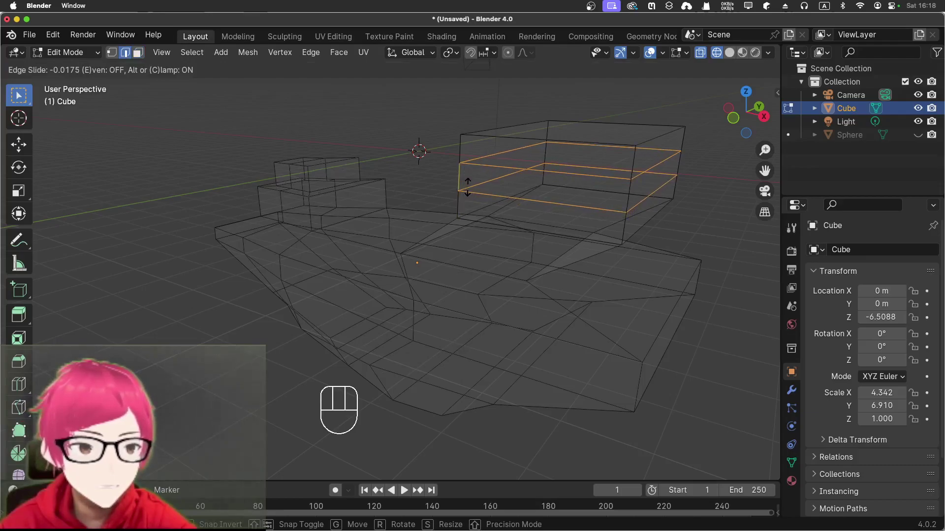
{"action": "left_click", "coordinate": [467, 185]}
{"action": "left_click", "coordinate": [696, 204]}
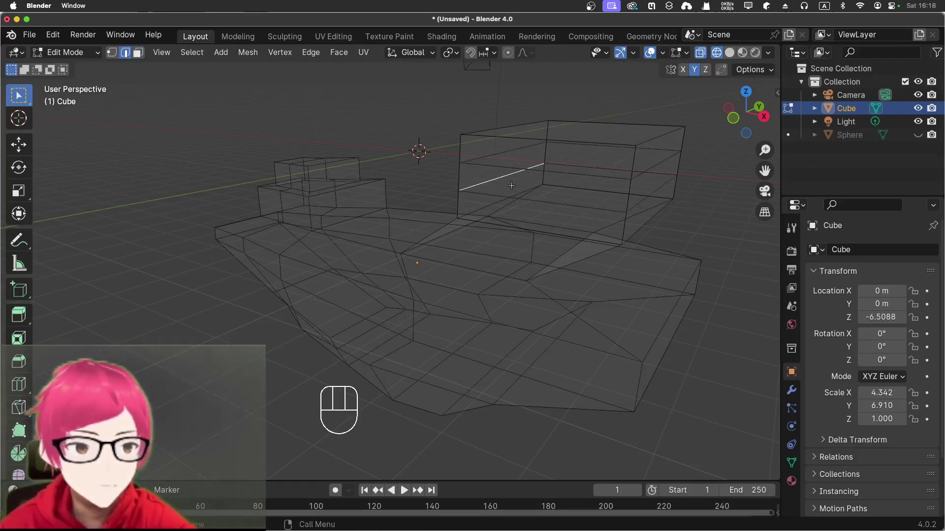
{"action": "left_click", "coordinate": [132, 54]}
{"action": "left_click", "coordinate": [136, 54]}
Step: Select the lower band of faces around the box, try pushing them along normals, and cancel
{"action": "left_click_drag", "start_coordinate": [726, 241], "coordinate": [656, 256]}
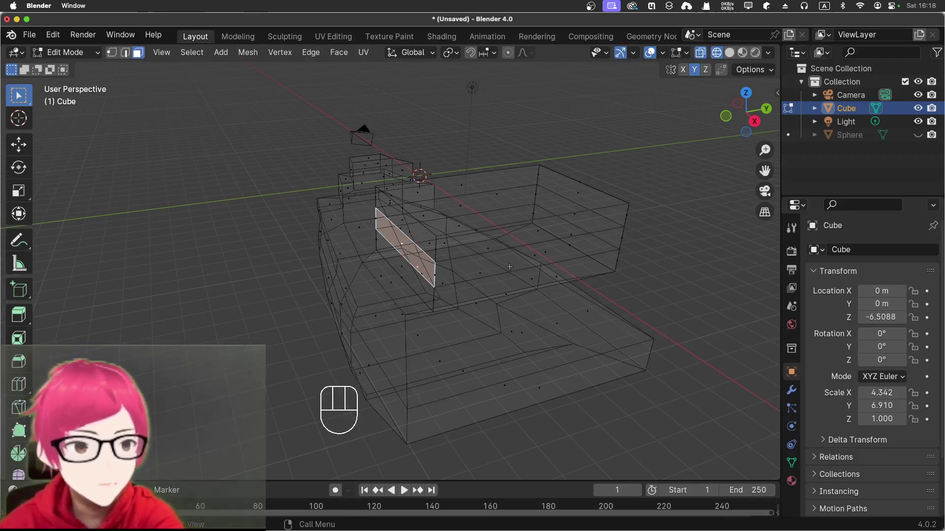
{"action": "left_click", "coordinate": [508, 260]}
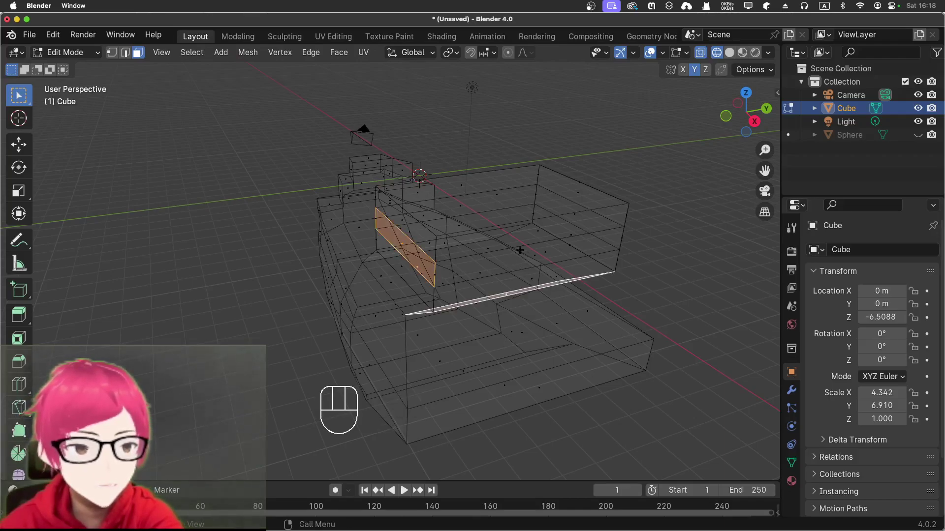
{"action": "key", "text": "super+z"}
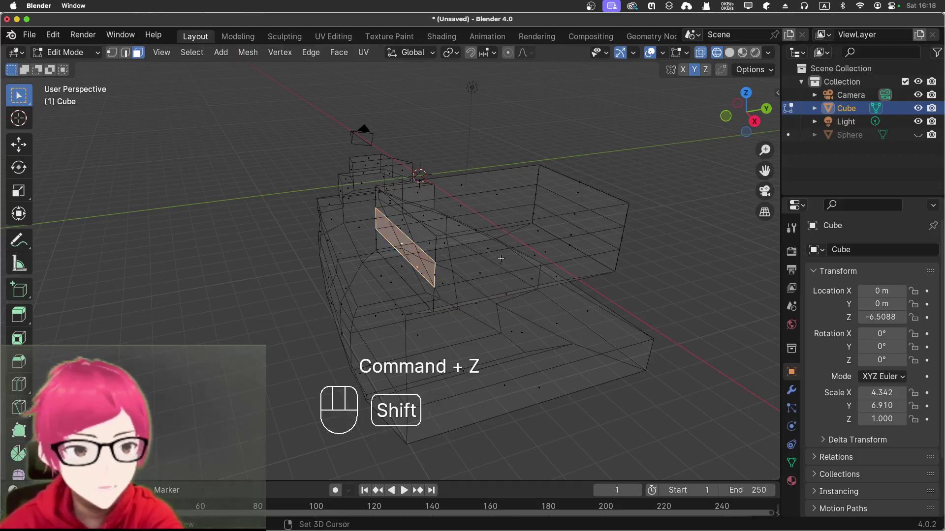
{"action": "key", "text": "super+z"}
{"action": "left_click_drag", "start_coordinate": [697, 332], "coordinate": [582, 313]}
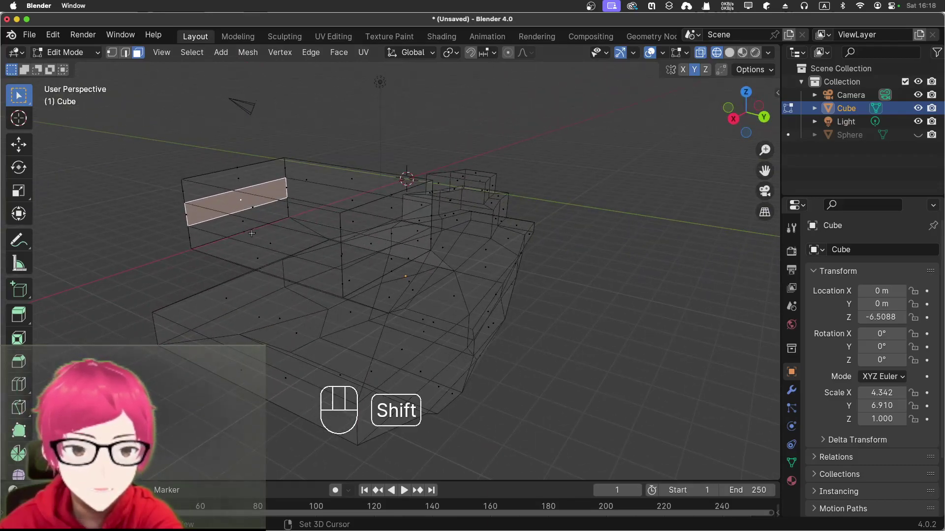
{"action": "left_click", "coordinate": [253, 230]}
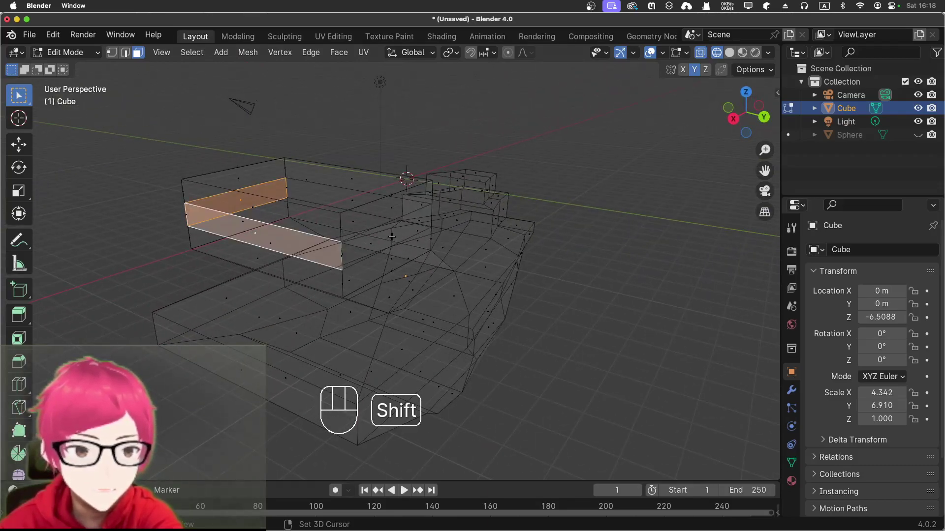
{"action": "left_click", "coordinate": [392, 231]}
{"action": "left_click_drag", "start_coordinate": [590, 329], "coordinate": [649, 337]}
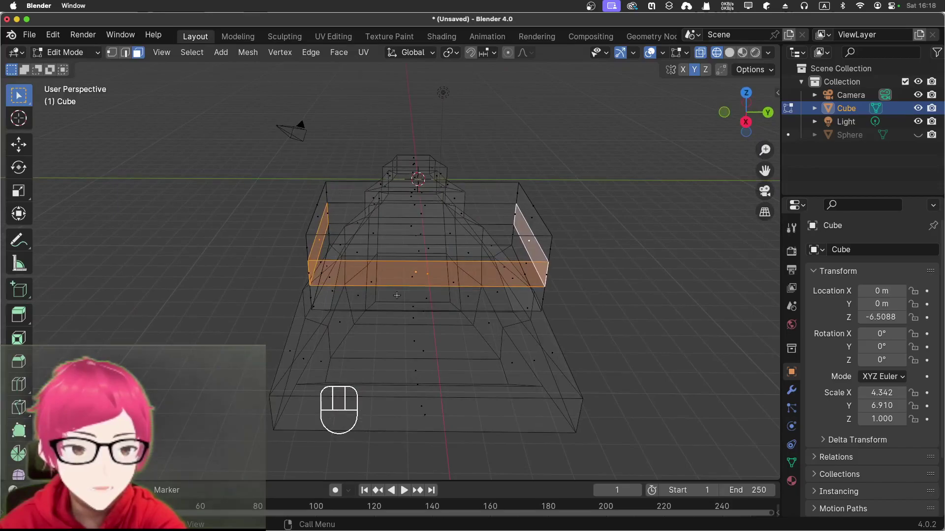
{"action": "key", "text": "e"}
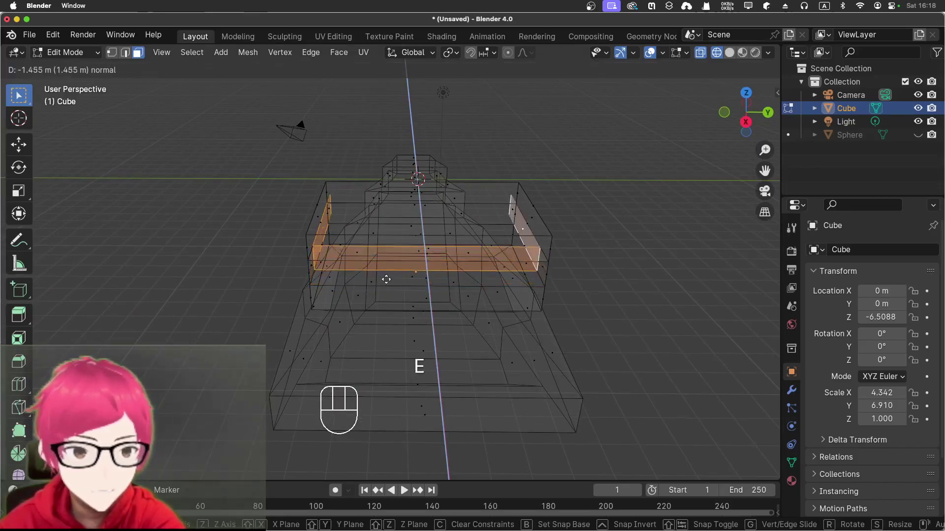
{"action": "right_click", "coordinate": [385, 280]}
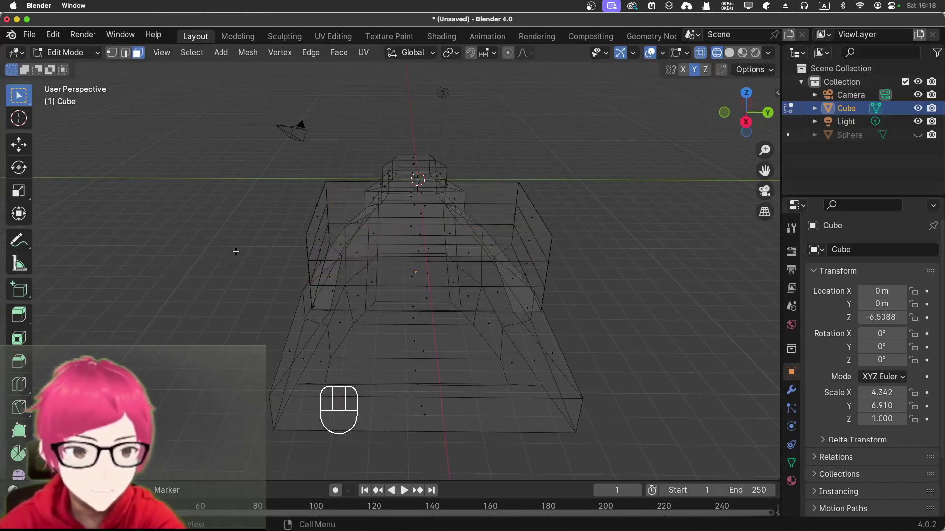
Step: Extrude one narrow side face outward about 0.95 m and scale it down to 0.70
{"action": "left_click_drag", "start_coordinate": [261, 207], "coordinate": [299, 200]}
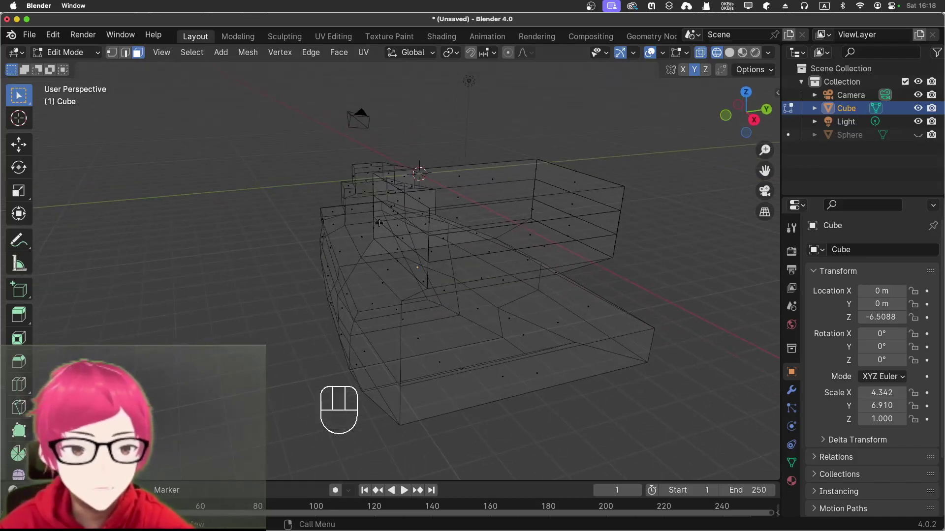
{"action": "left_click", "coordinate": [380, 219]}
{"action": "middle_click", "coordinate": [237, 175]}
{"action": "left_click", "coordinate": [232, 173]}
{"action": "left_click", "coordinate": [358, 162]}
{"action": "key", "text": "e"}
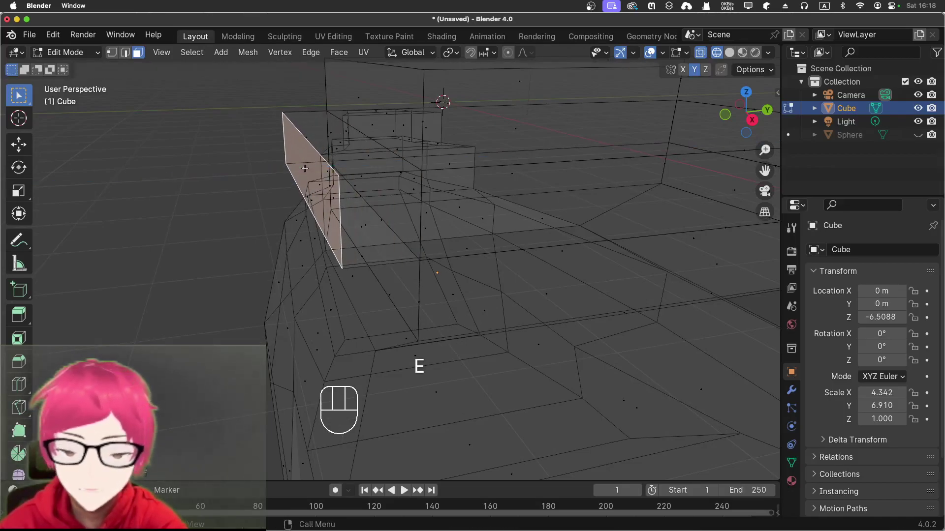
{"action": "key", "text": "s"}
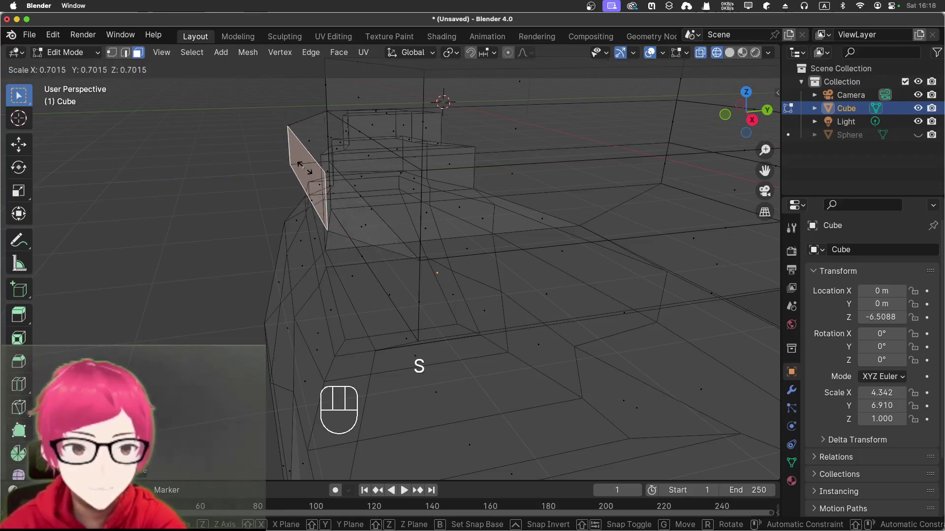
{"action": "left_click", "coordinate": [304, 166]}
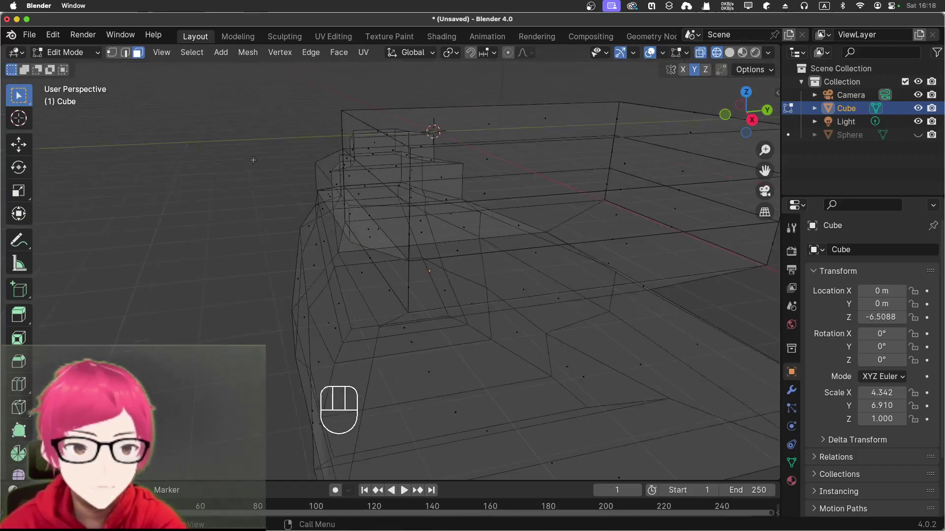
{"action": "left_click_drag", "start_coordinate": [410, 209], "coordinate": [337, 208]}
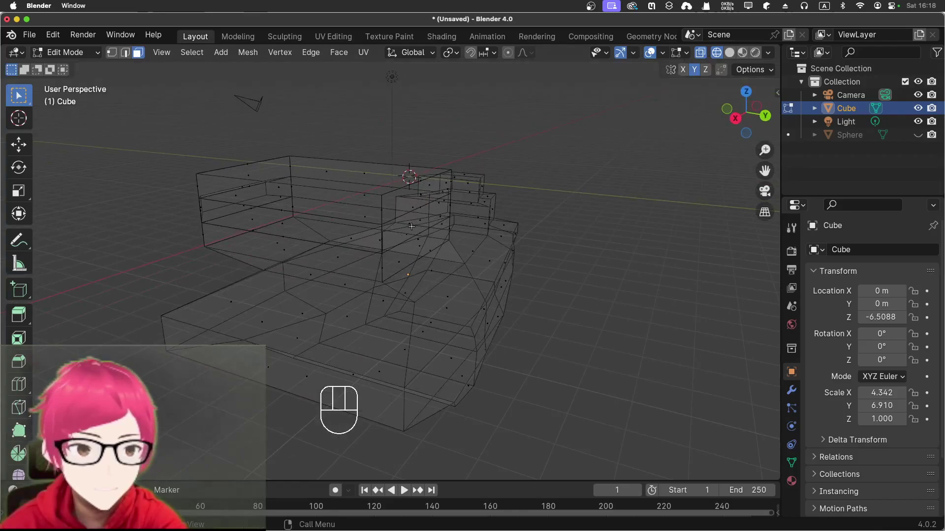
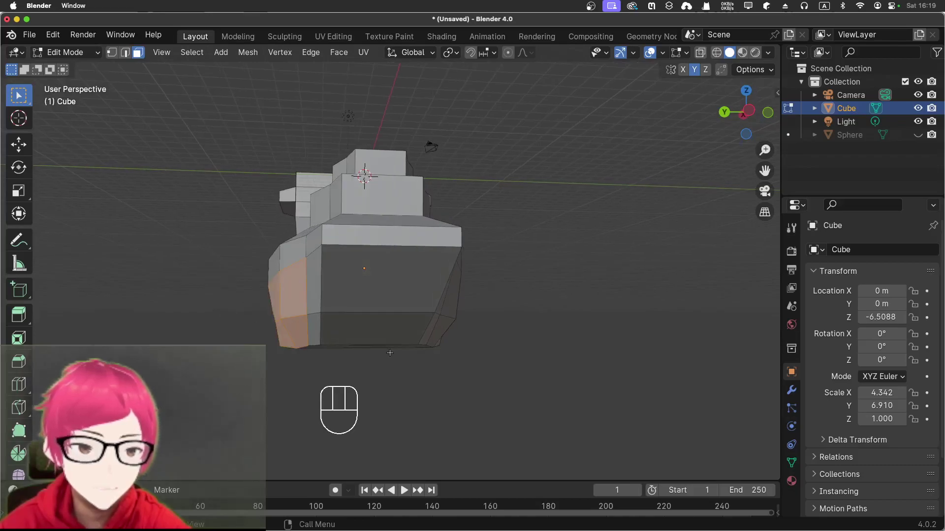
Step: Extrude the hull's bow face forward and shrink its end toward a point
{"action": "left_click", "coordinate": [482, 344]}
{"action": "left_click_drag", "start_coordinate": [473, 323], "coordinate": [389, 338]}
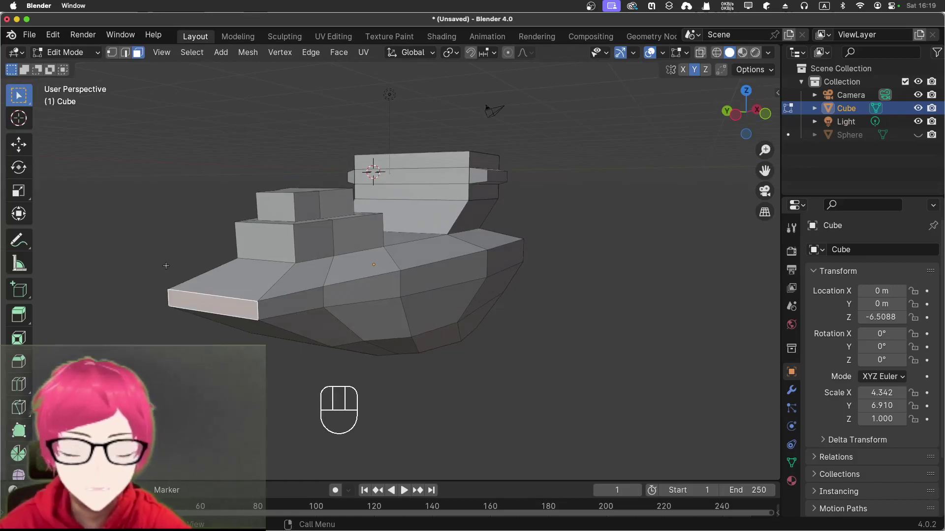
{"action": "key", "text": "e"}
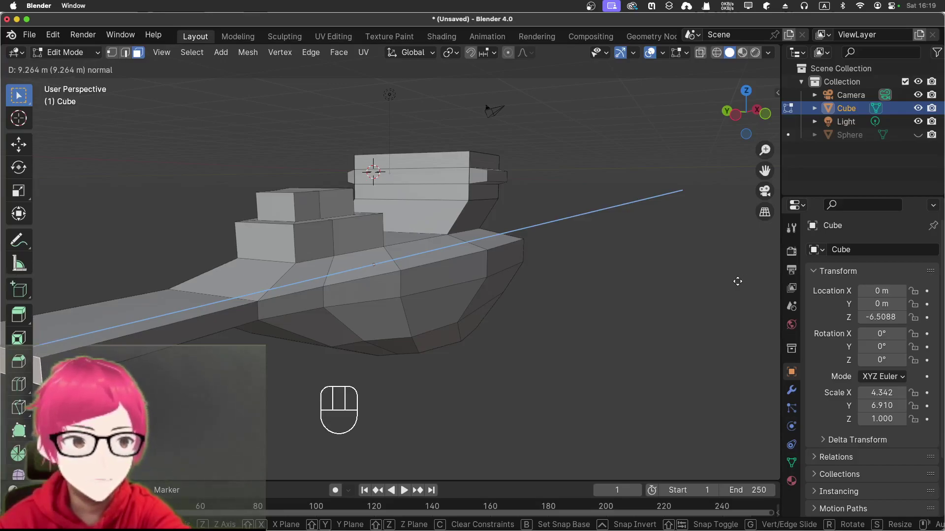
{"action": "left_click_drag", "start_coordinate": [96, 263], "coordinate": [147, 268]}
{"action": "key", "text": "s"}
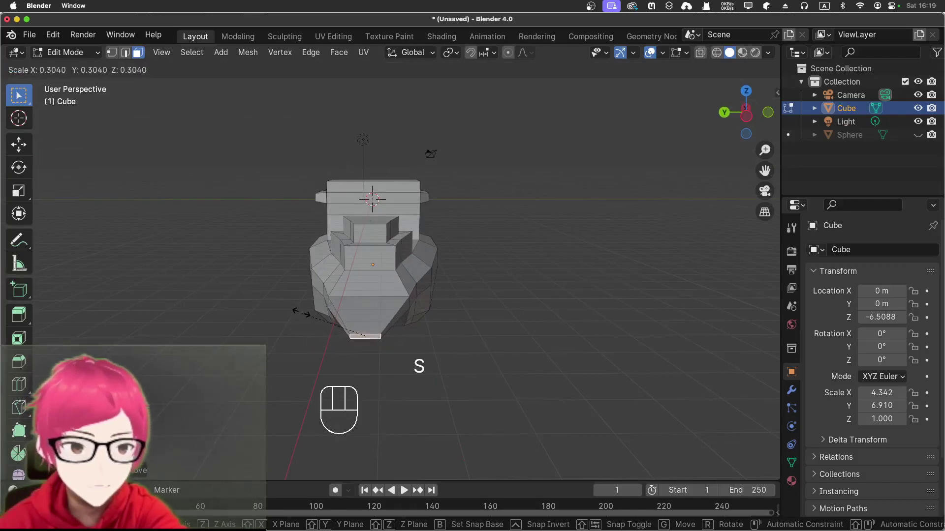
{"action": "left_click", "coordinate": [295, 306]}
Step: Flatten the bow tip by scaling it along Y only
{"action": "left_click_drag", "start_coordinate": [303, 317], "coordinate": [208, 308]}
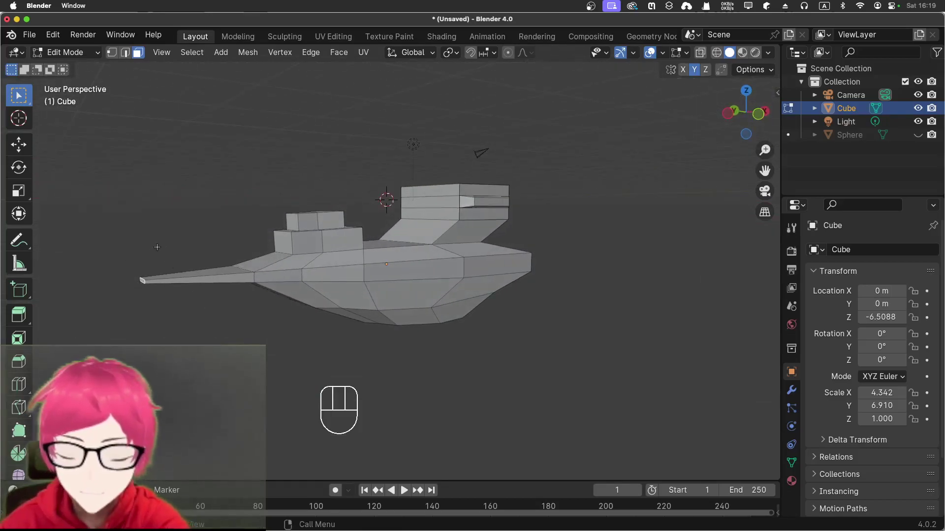
{"action": "left_click_drag", "start_coordinate": [151, 247], "coordinate": [253, 260]}
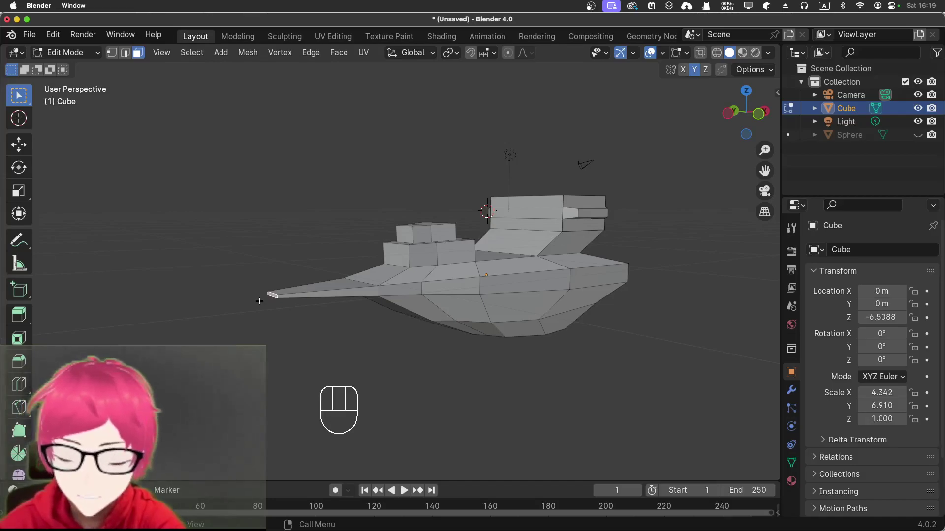
{"action": "key", "text": "s"}
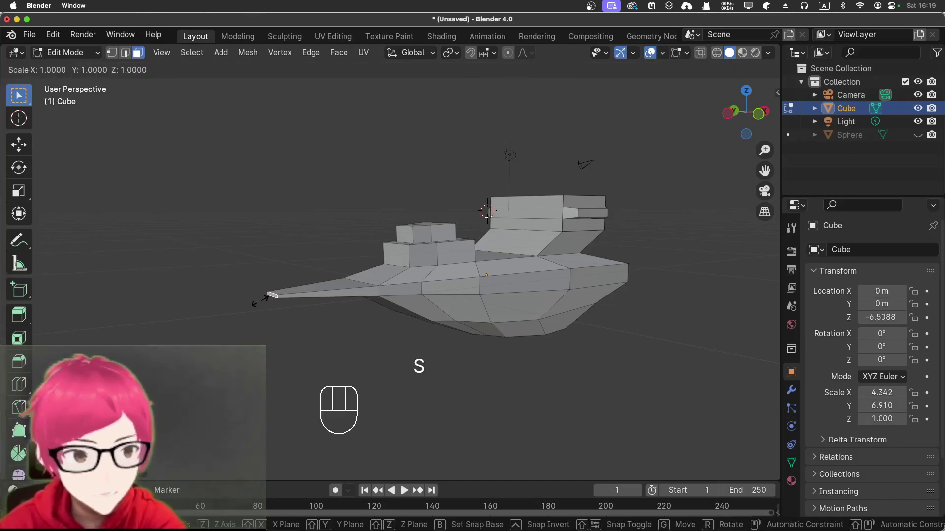
{"action": "key", "text": "y"}
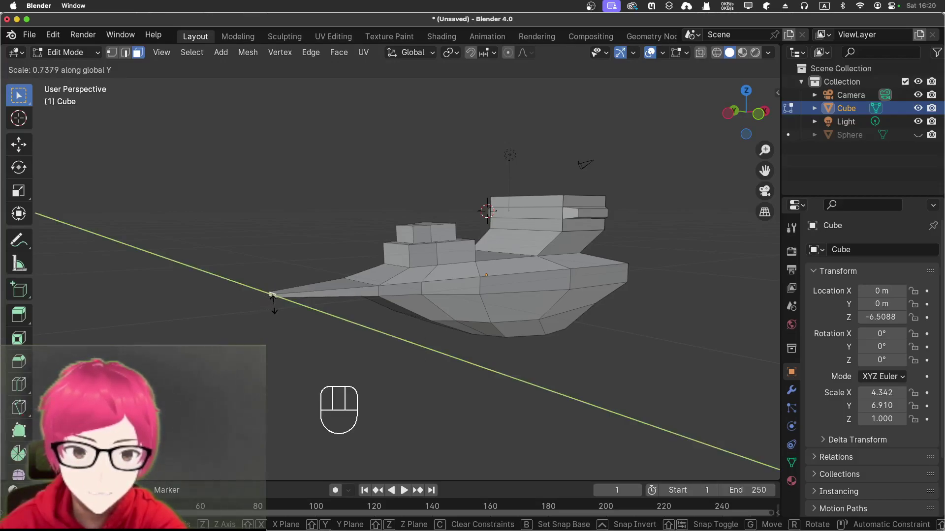
{"action": "left_click", "coordinate": [271, 300]}
Step: Extrude the tip further into a long thin spike about 12.6 m forward
{"action": "key", "text": "e"}
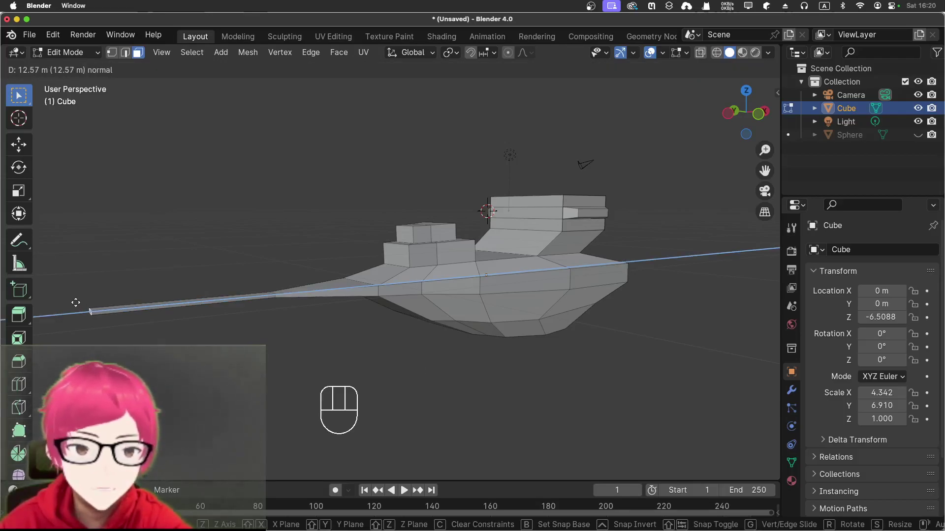
{"action": "left_click", "coordinate": [75, 299]}
{"action": "key", "text": "s"}
{"action": "left_click", "coordinate": [81, 304]}
{"action": "left_click", "coordinate": [201, 243]}
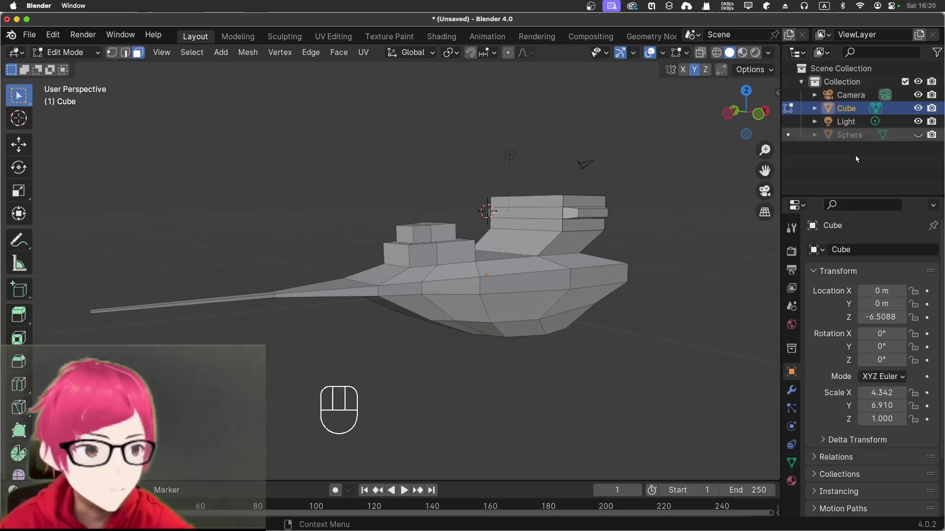
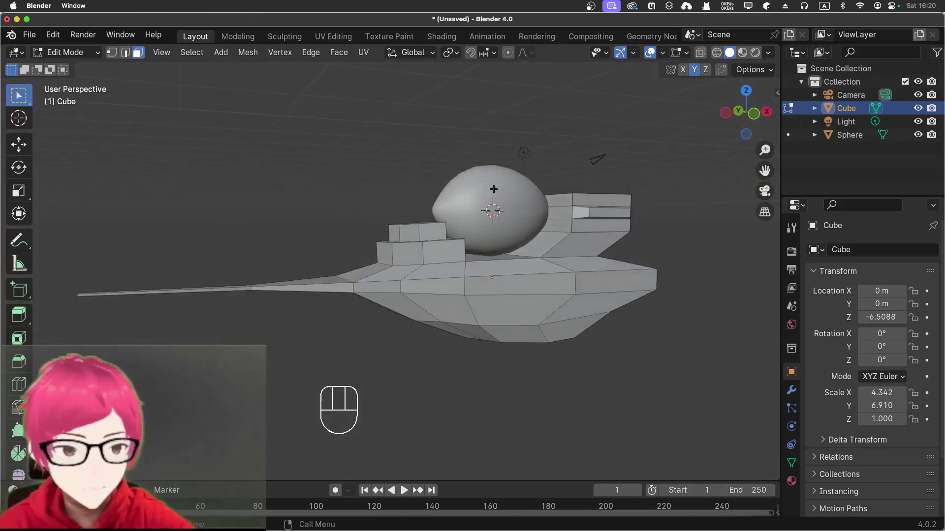
Step: In Object Mode, raise the balloon sphere vertically above the hull
{"action": "key", "text": "Tab"}
{"action": "left_click", "coordinate": [494, 189]}
{"action": "key", "text": "g"}
{"action": "key", "text": "z"}
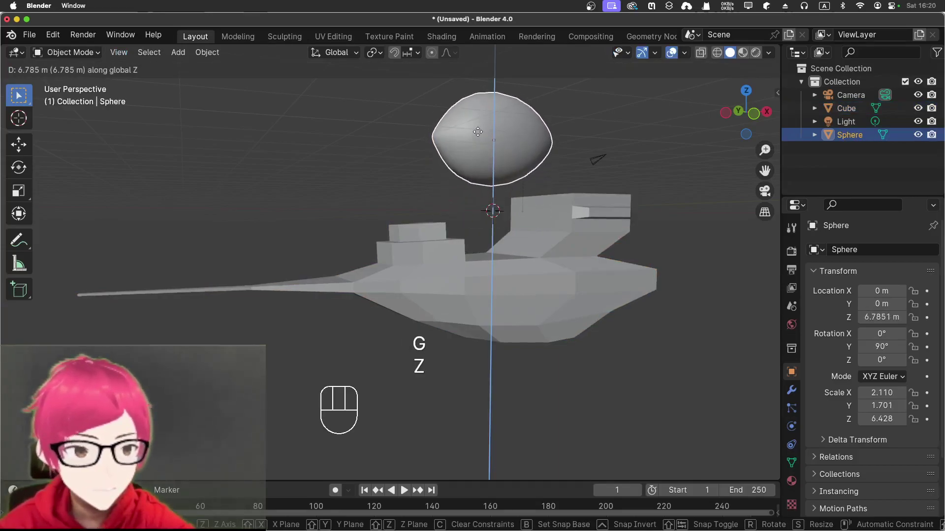
{"action": "left_click", "coordinate": [482, 138]}
{"action": "left_click_drag", "start_coordinate": [419, 110], "coordinate": [256, 196]}
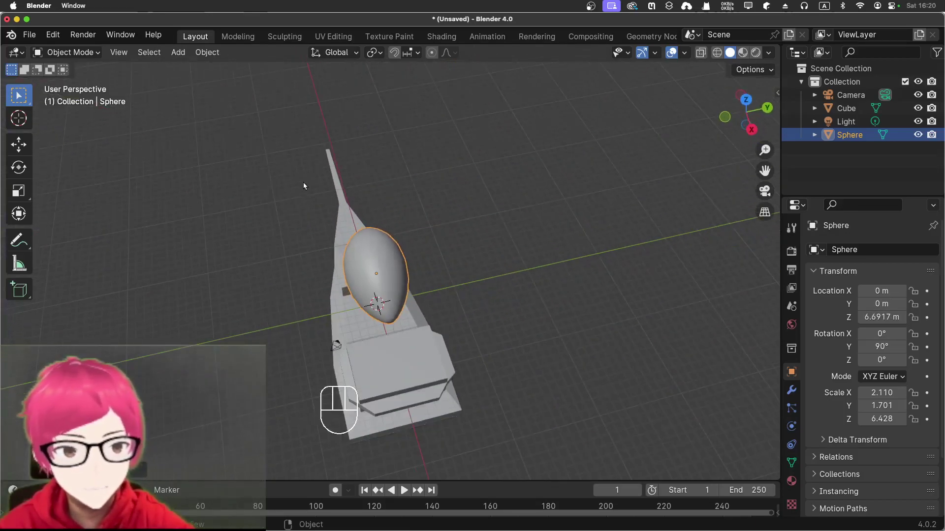
{"action": "left_click_drag", "start_coordinate": [368, 185], "coordinate": [464, 120]}
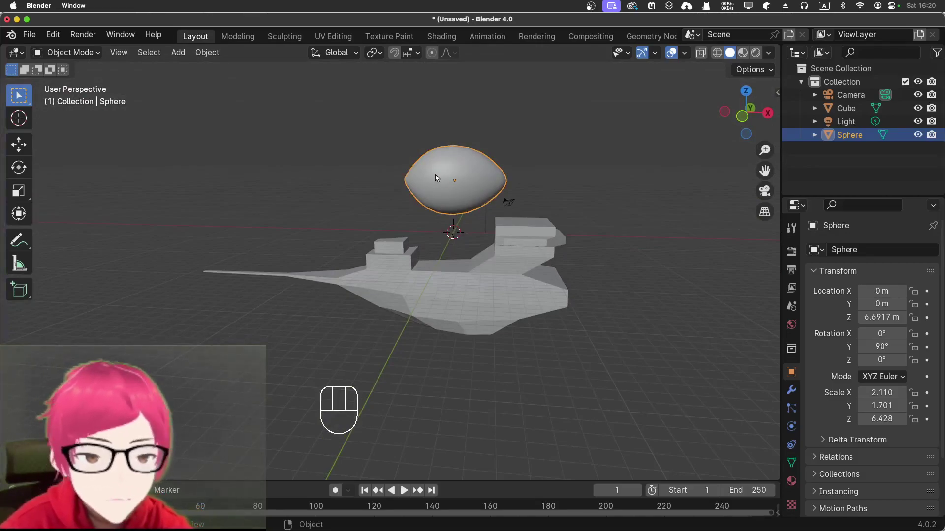
Step: Enlarge the balloon to a much bigger size
{"action": "key", "text": "s"}
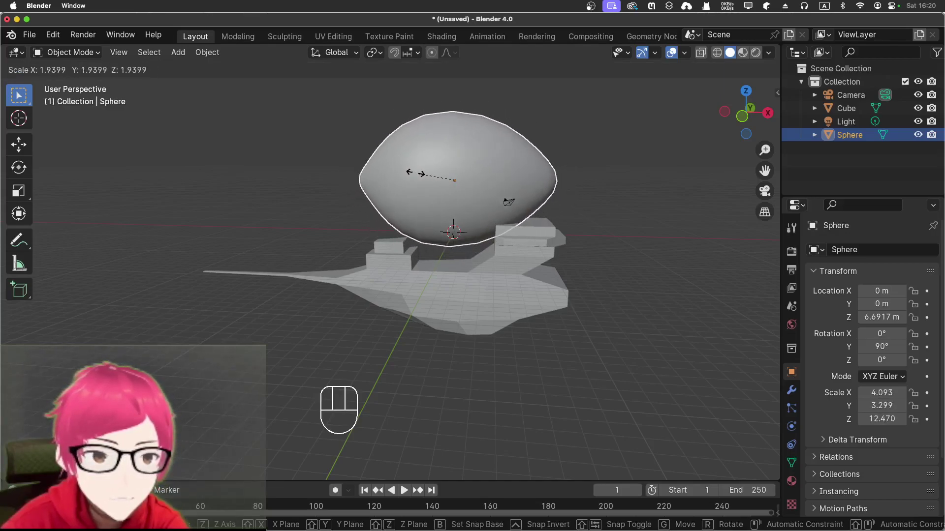
{"action": "left_click", "coordinate": [419, 179]}
{"action": "left_click_drag", "start_coordinate": [450, 194], "coordinate": [452, 168]}
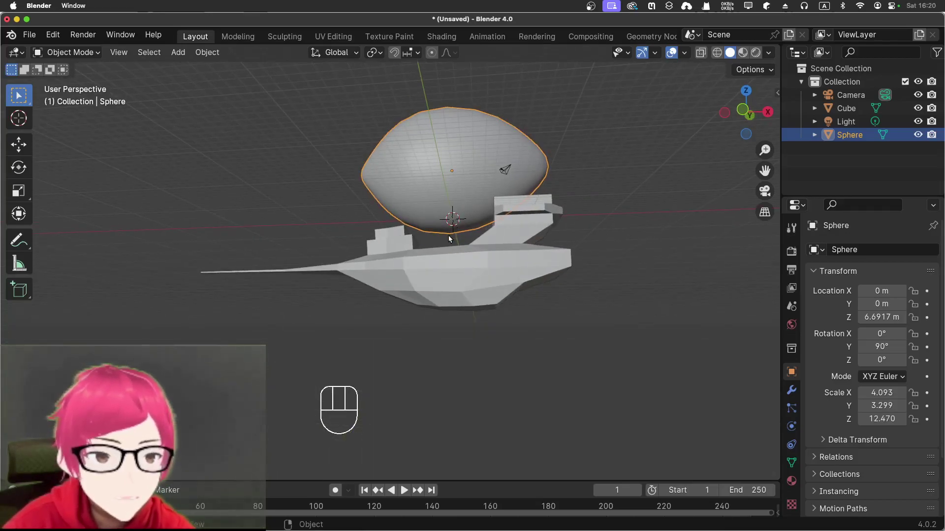
{"action": "left_click_drag", "start_coordinate": [440, 241], "coordinate": [456, 245]}
{"action": "left_click_drag", "start_coordinate": [520, 218], "coordinate": [518, 242]}
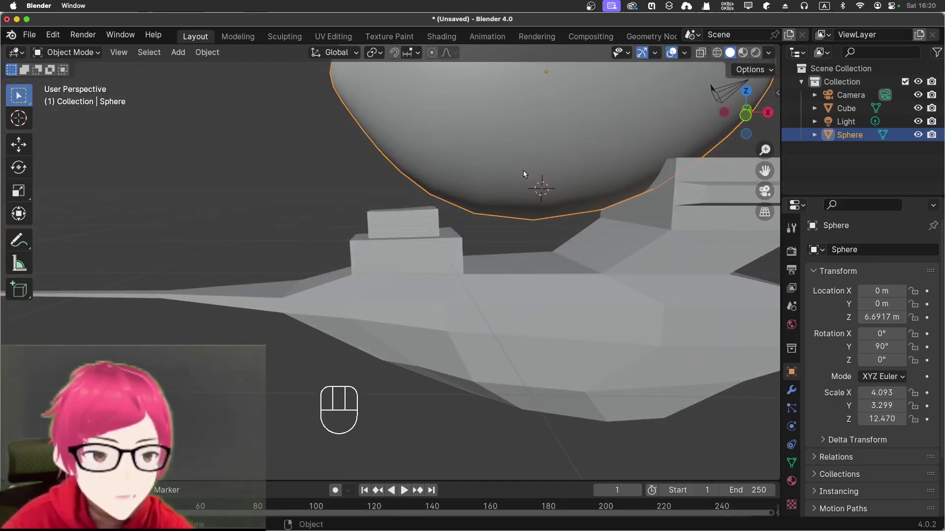
Step: Shift the balloon along X and raise it to about 8 m, floating just above the cabins
{"action": "key", "text": "g"}
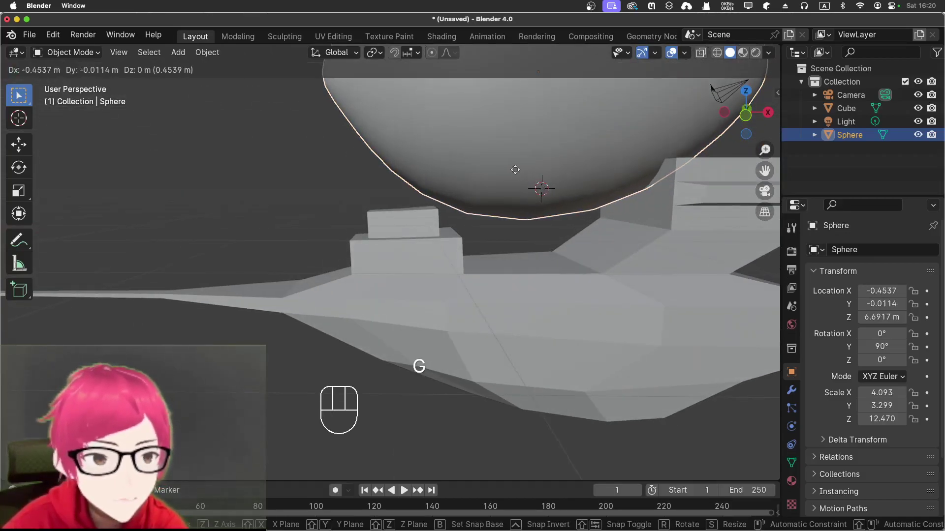
{"action": "key", "text": "x"}
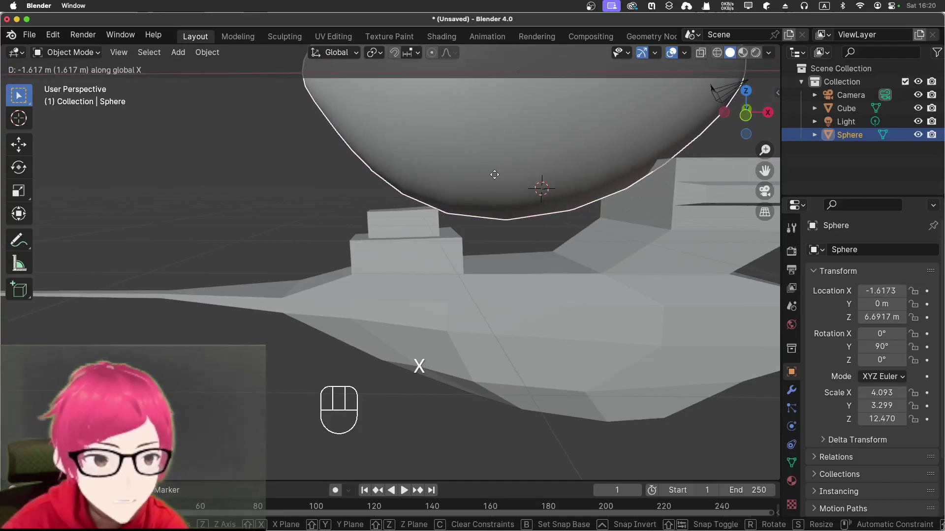
{"action": "left_click", "coordinate": [495, 177]}
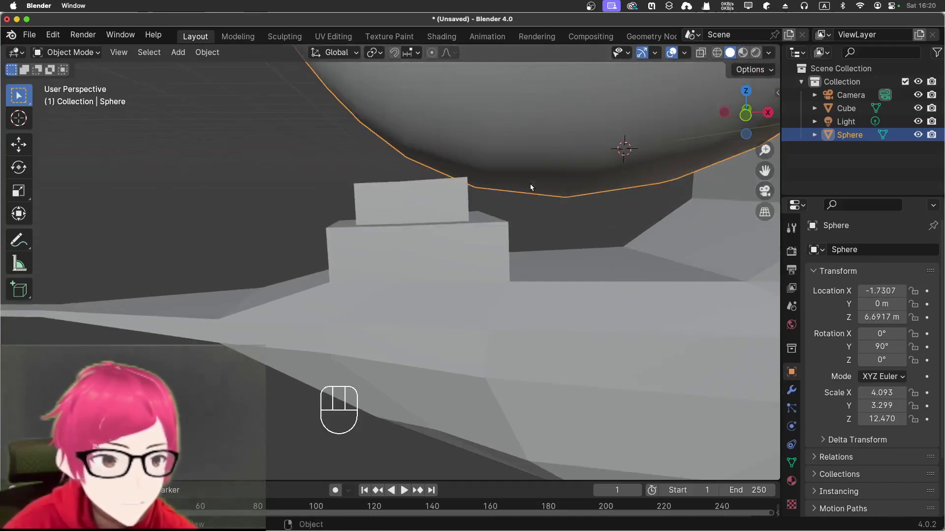
{"action": "left_click_drag", "start_coordinate": [547, 188], "coordinate": [534, 187]}
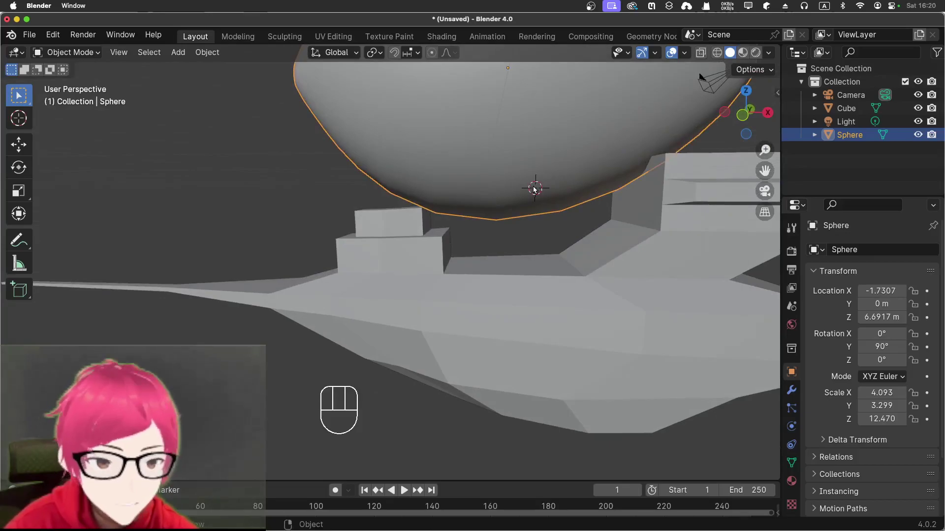
{"action": "key", "text": "g"}
{"action": "key", "text": "z"}
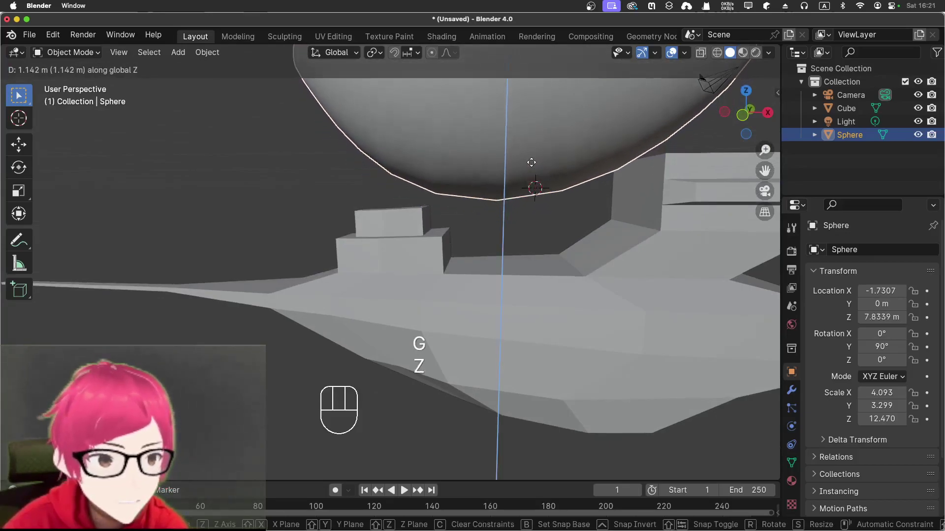
{"action": "left_click", "coordinate": [534, 165]}
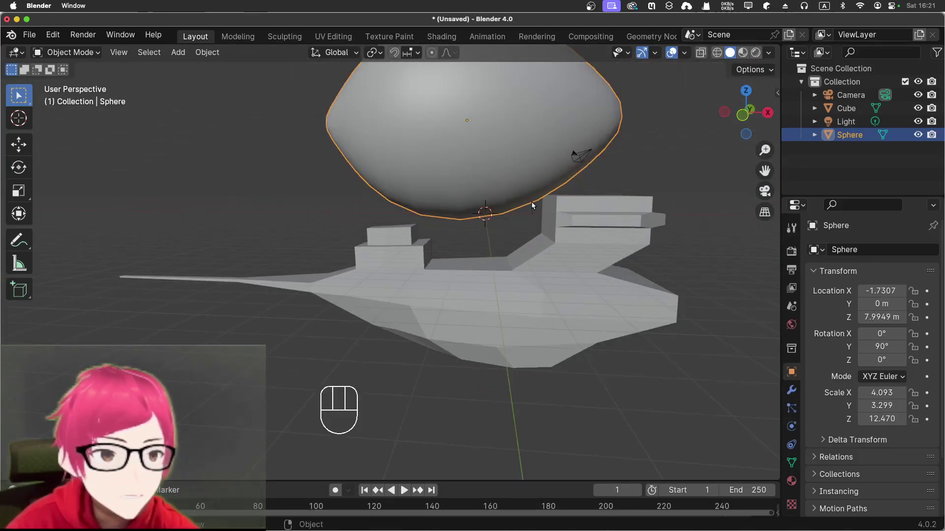
{"action": "left_click_drag", "start_coordinate": [502, 205], "coordinate": [511, 227]}
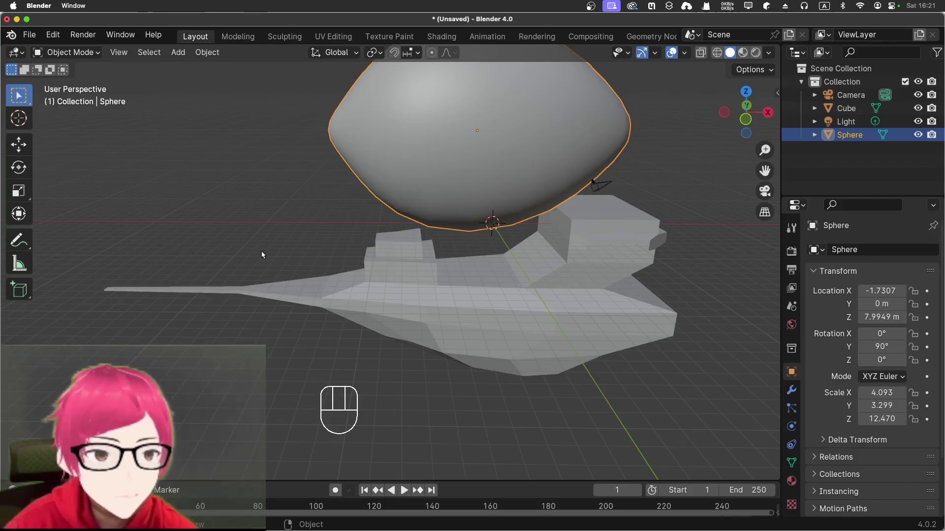
{"action": "left_click_drag", "start_coordinate": [524, 242], "coordinate": [511, 217]}
{"action": "left_click_drag", "start_coordinate": [496, 234], "coordinate": [503, 278]}
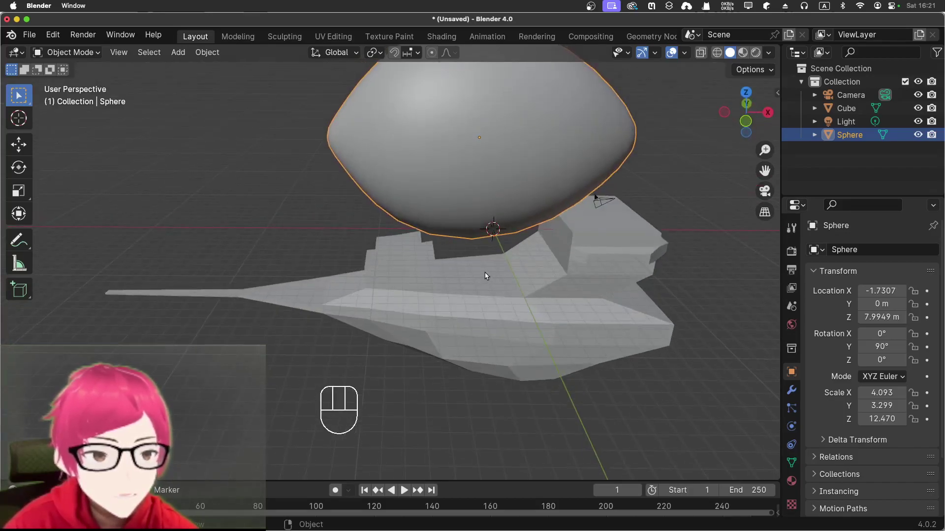
Step: Add a cylinder and place it vertically as a strut between the hull deck and balloon
{"action": "left_click", "coordinate": [488, 275]}
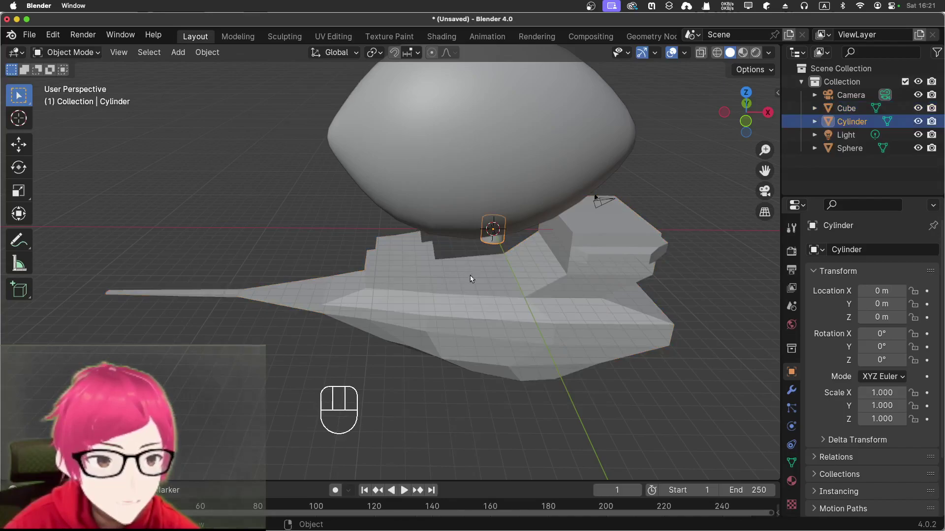
{"action": "left_click_drag", "start_coordinate": [501, 213], "coordinate": [504, 194]}
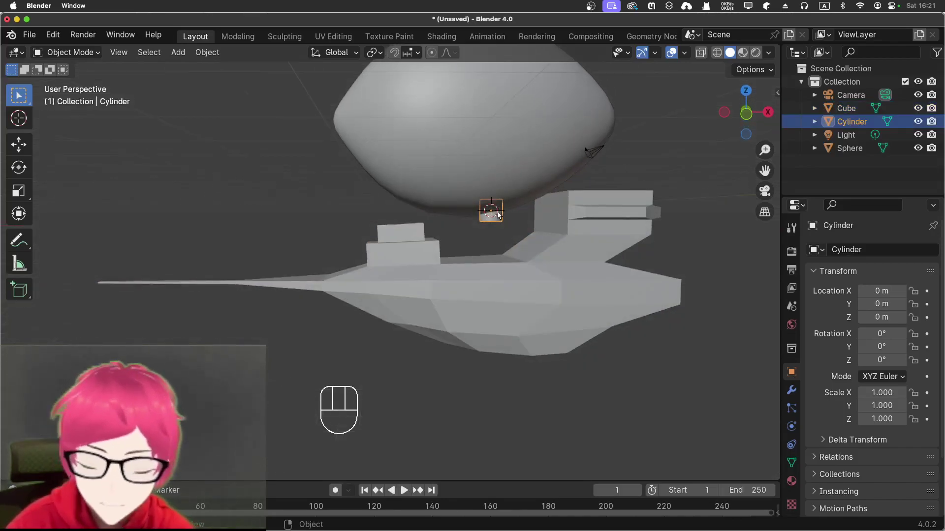
{"action": "key", "text": "g"}
{"action": "key", "text": "z"}
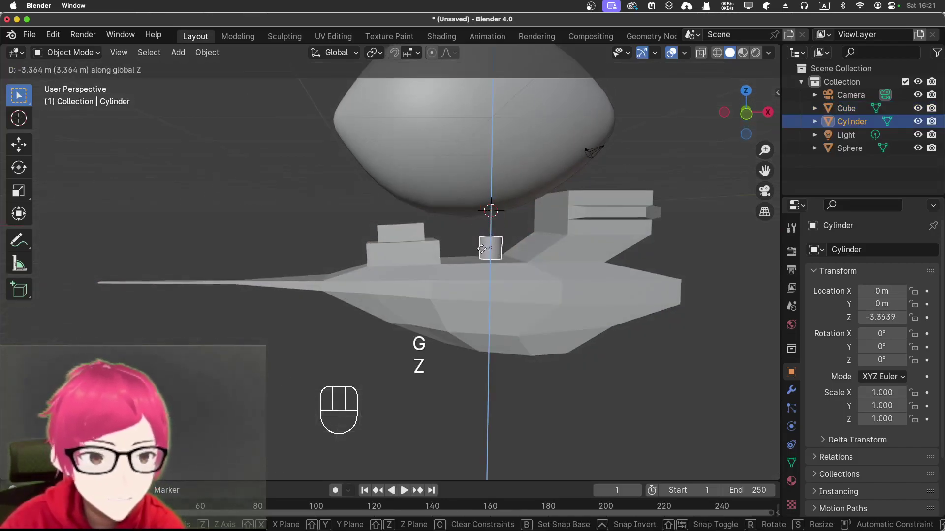
{"action": "left_click", "coordinate": [485, 253]}
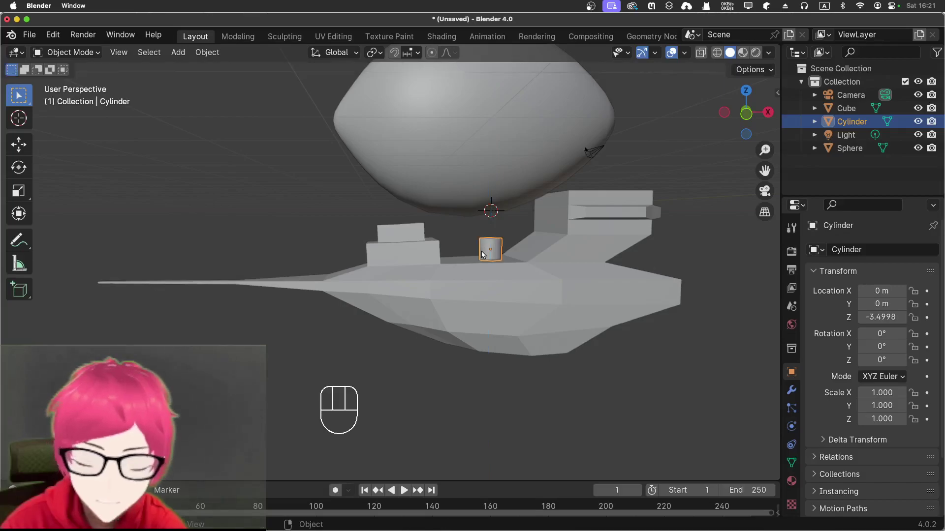
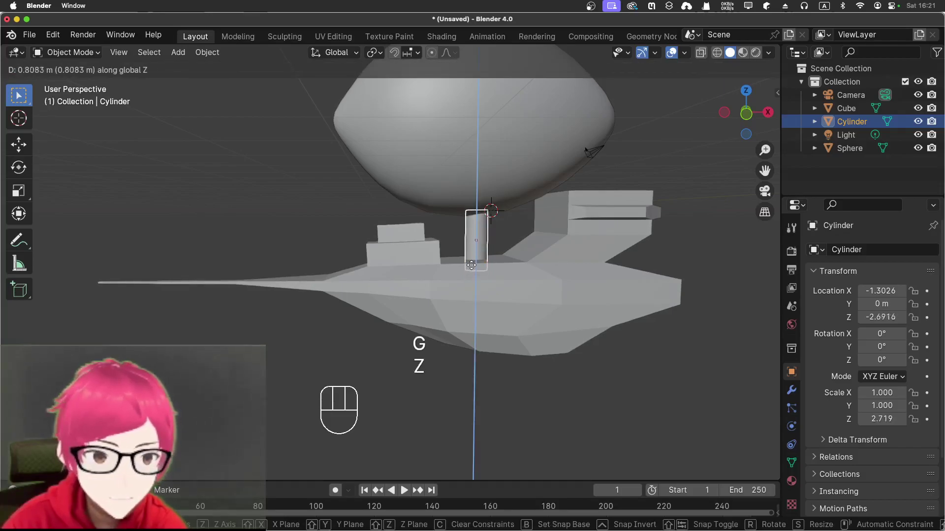
{"action": "left_click", "coordinate": [475, 268]}
Step: Duplicate the cylinder and start scaling the copy into a flat wide disc
{"action": "left_click_drag", "start_coordinate": [435, 225], "coordinate": [430, 226]}
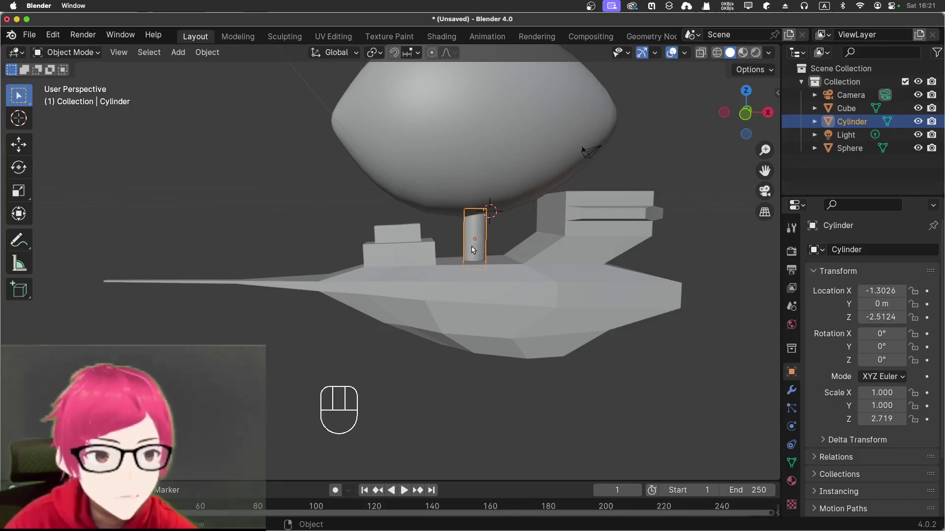
{"action": "key", "text": "shift+d"}
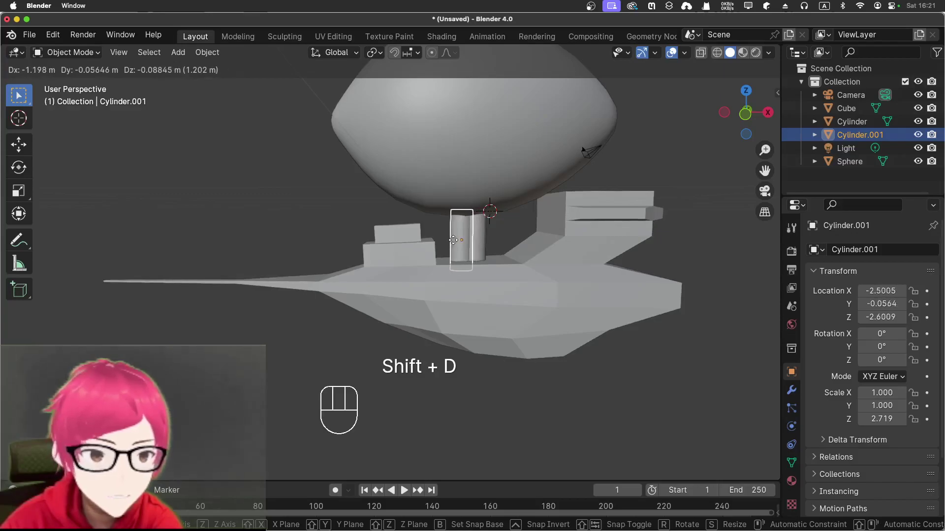
{"action": "key", "text": "s"}
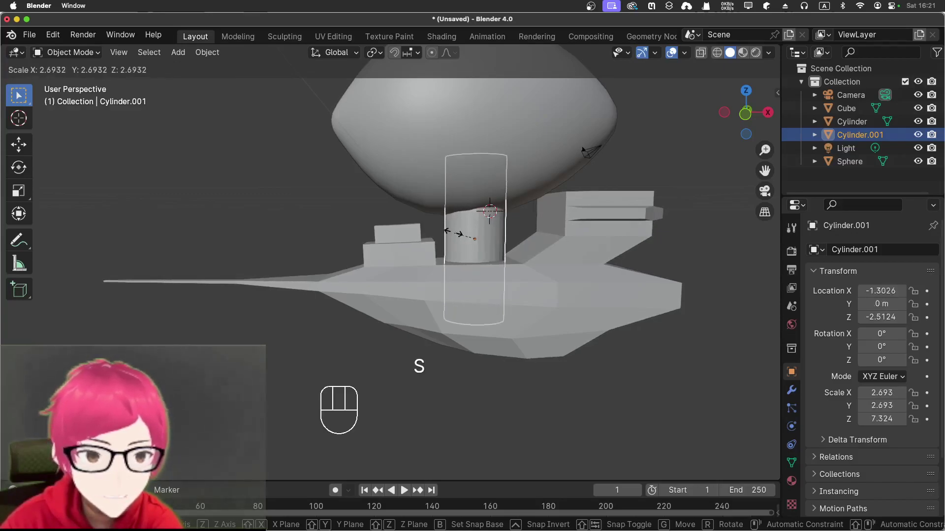
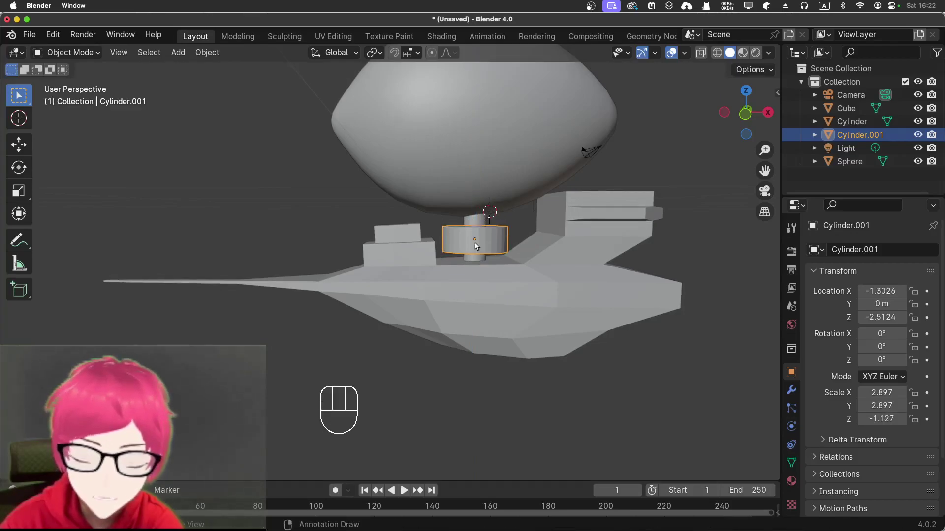
Step: Raise the wide disc to sit just under the balloon
{"action": "key", "text": "g"}
{"action": "key", "text": "z"}
{"action": "left_click", "coordinate": [478, 219]}
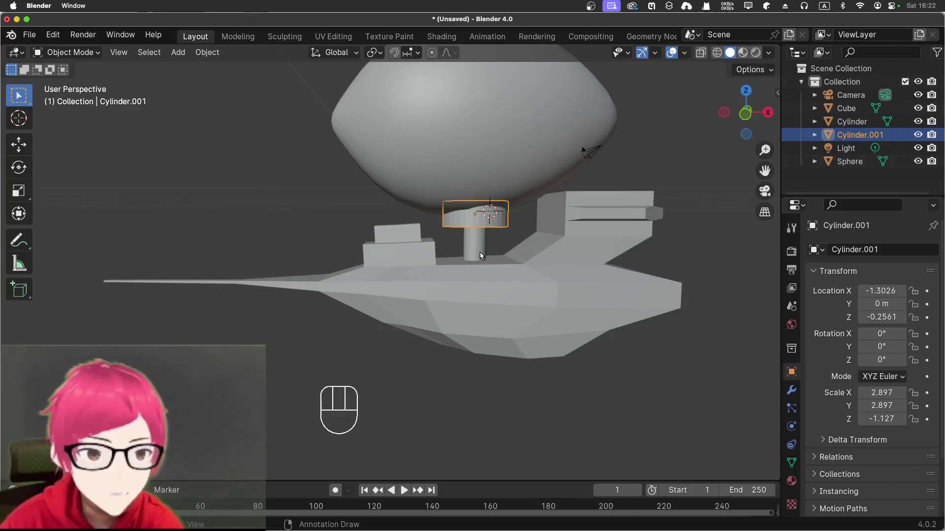
Step: Duplicate the disc, shrink the copy keeping its height, and lower it beneath as a stepped collar
{"action": "key", "text": "shift+d"}
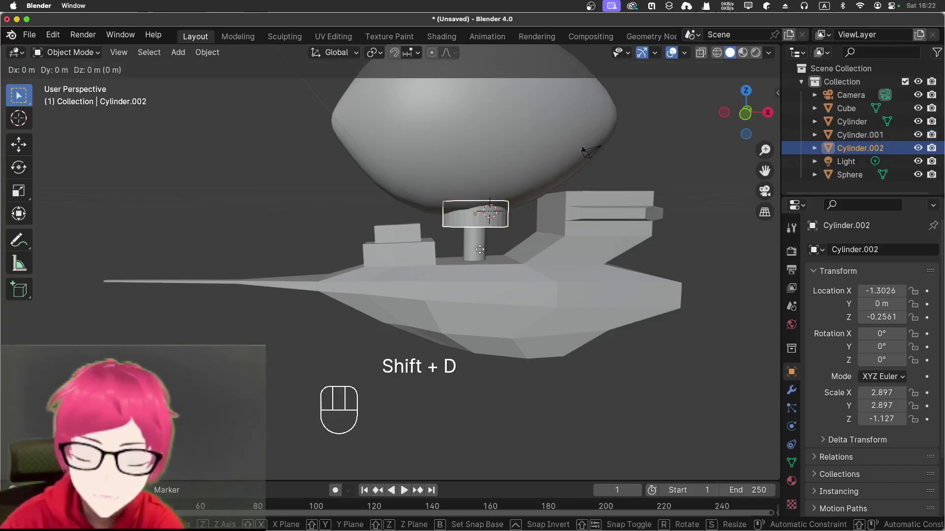
{"action": "key", "text": "s"}
{"action": "key", "text": "shift+z"}
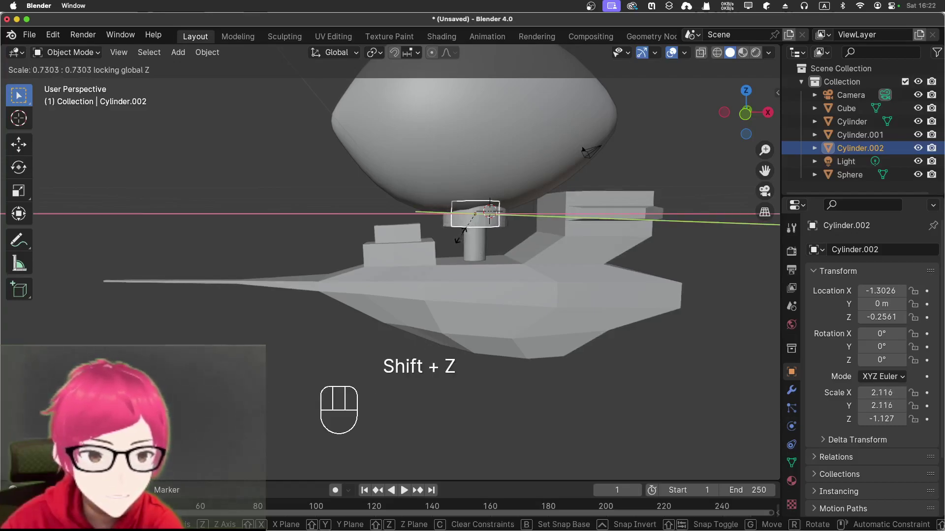
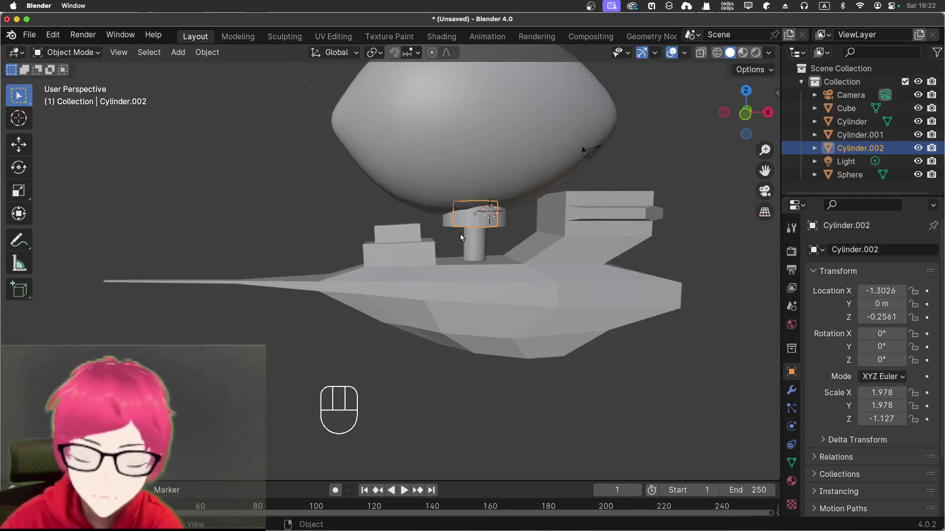
{"action": "key", "text": "g"}
{"action": "key", "text": "z"}
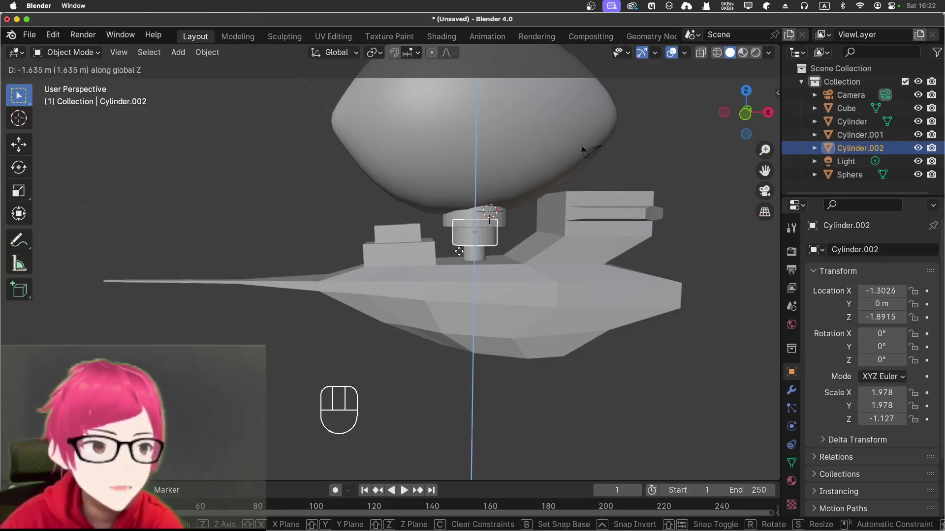
{"action": "left_click", "coordinate": [463, 256]}
{"action": "left_click_drag", "start_coordinate": [463, 254], "coordinate": [445, 254]}
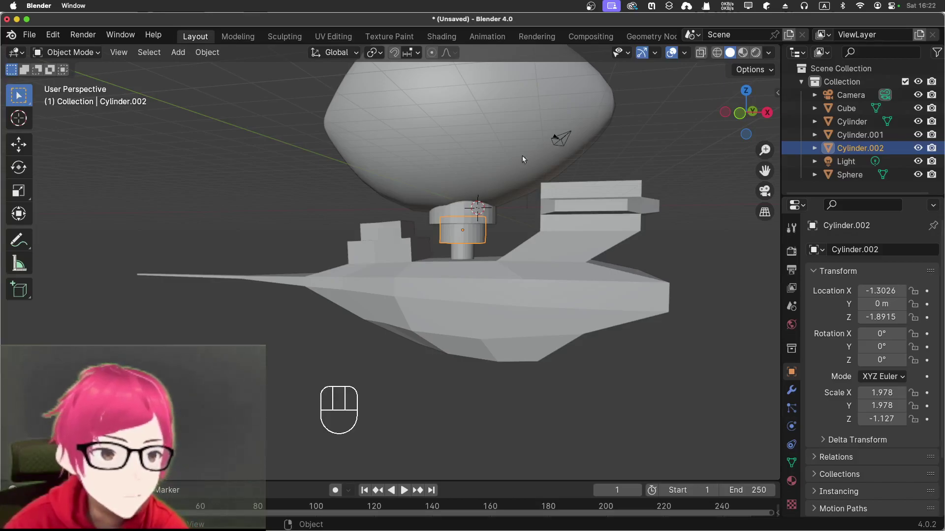
{"action": "left_click_drag", "start_coordinate": [437, 162], "coordinate": [490, 217]}
{"action": "left_click_drag", "start_coordinate": [422, 171], "coordinate": [402, 129]}
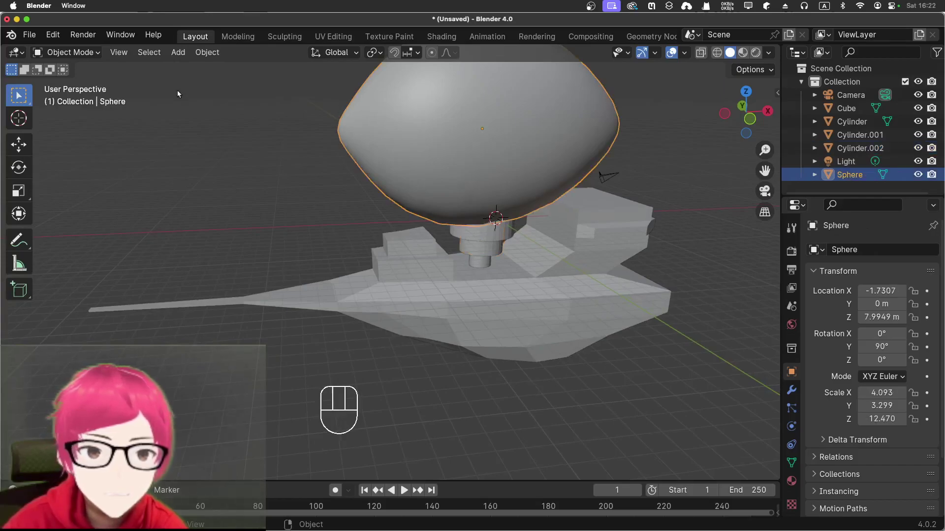
Step: Enter mesh editing on the balloon in a see-through front view framed on its left tip
{"action": "left_click_drag", "start_coordinate": [95, 58], "coordinate": [89, 76]}
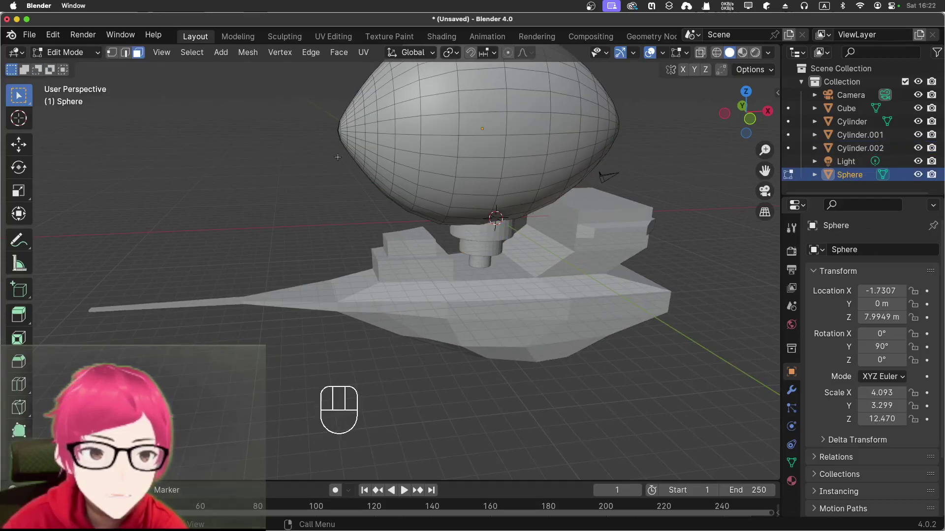
{"action": "middle_click", "coordinate": [320, 124]}
{"action": "left_click_drag", "start_coordinate": [302, 139], "coordinate": [362, 218]}
{"action": "left_click_drag", "start_coordinate": [326, 113], "coordinate": [342, 134]}
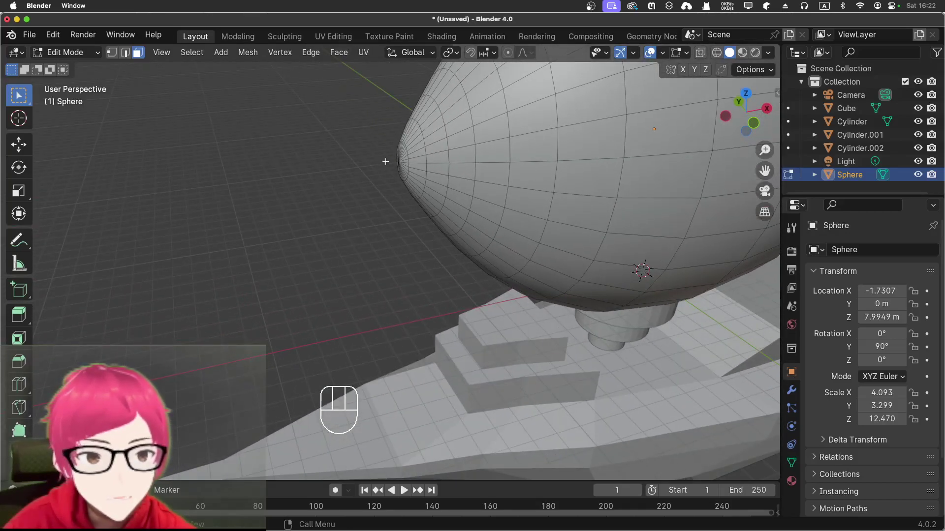
{"action": "left_click_drag", "start_coordinate": [364, 151], "coordinate": [411, 150]}
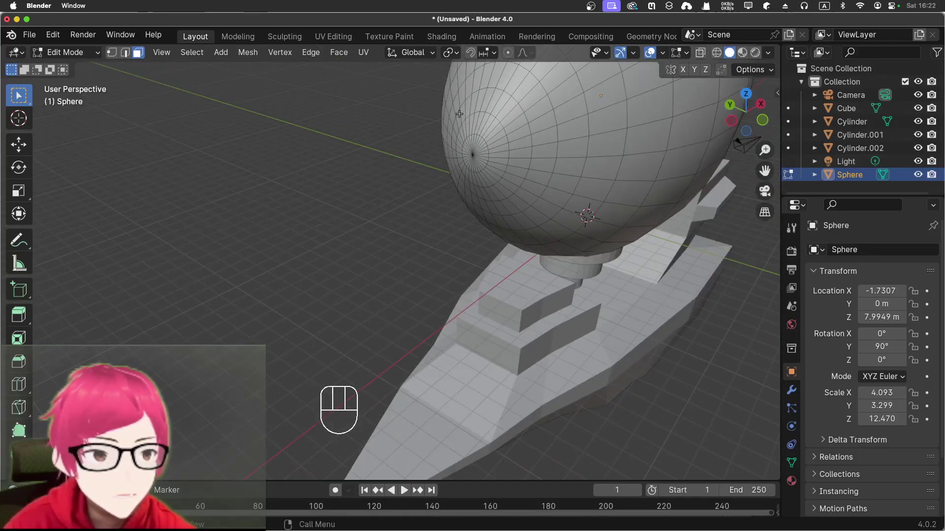
{"action": "left_click", "coordinate": [707, 60]}
{"action": "left_click_drag", "start_coordinate": [357, 154], "coordinate": [314, 136]}
{"action": "key", "text": "KP_1"}
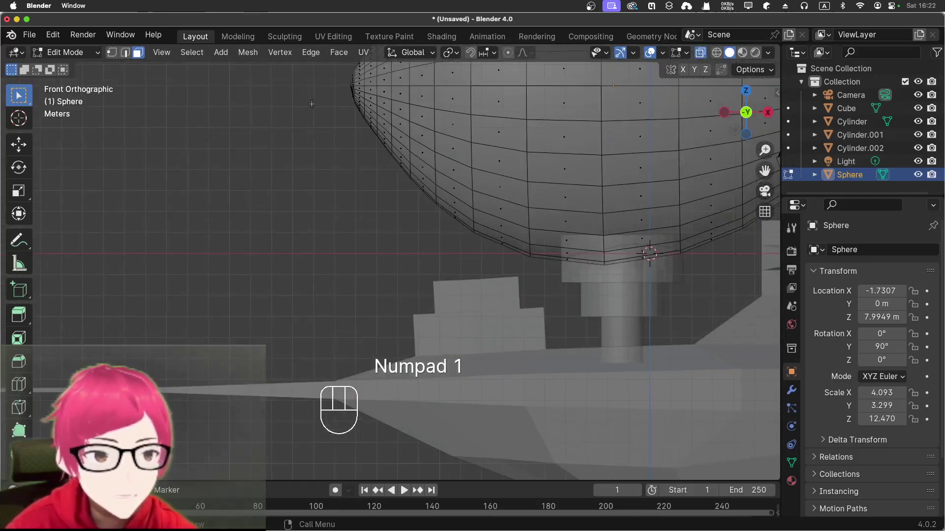
{"action": "left_click_drag", "start_coordinate": [312, 101], "coordinate": [197, 209]}
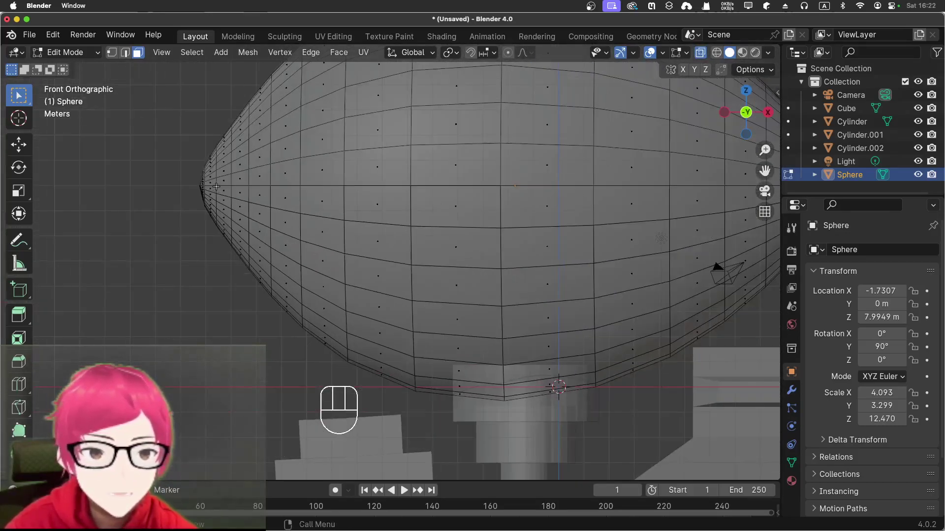
Step: With proportional editing on, box-select the left pole and move it about 1.3 m along X
{"action": "left_click", "coordinate": [191, 169]}
{"action": "left_click_drag", "start_coordinate": [192, 172], "coordinate": [204, 195]}
{"action": "left_click_drag", "start_coordinate": [179, 153], "coordinate": [207, 207]}
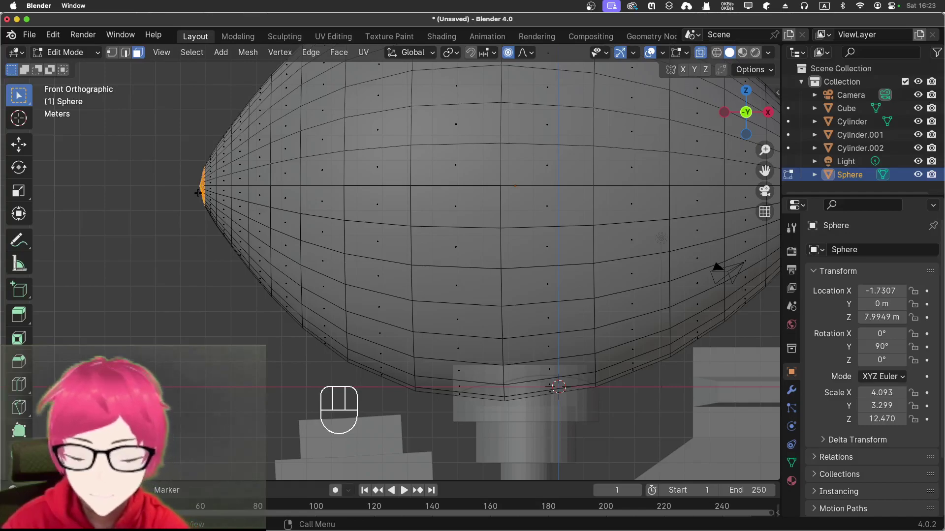
{"action": "key", "text": "g"}
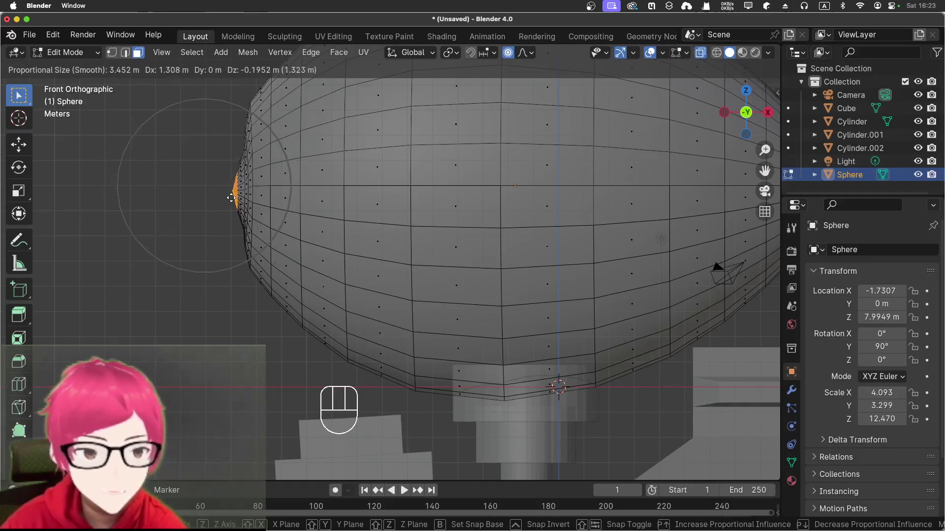
{"action": "key", "text": "x"}
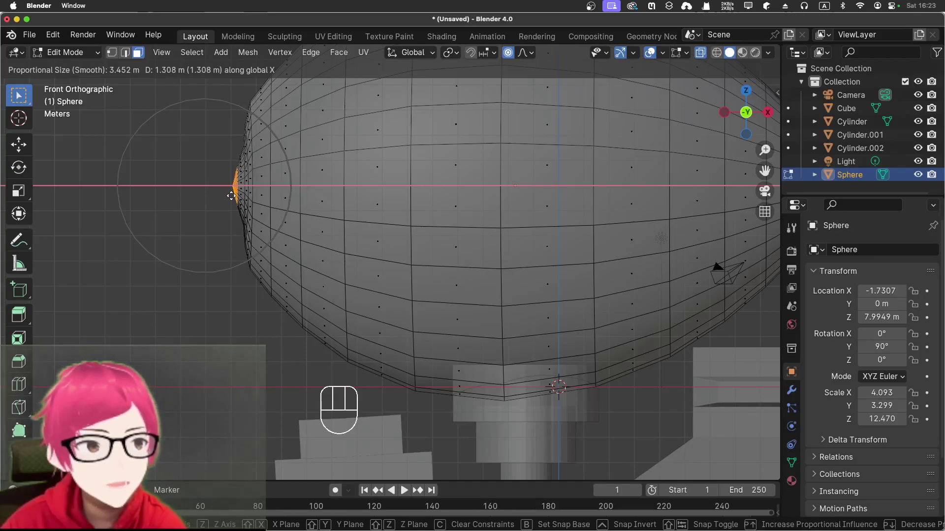
{"action": "left_click", "coordinate": [231, 193]}
{"action": "left_click_drag", "start_coordinate": [170, 156], "coordinate": [193, 174]}
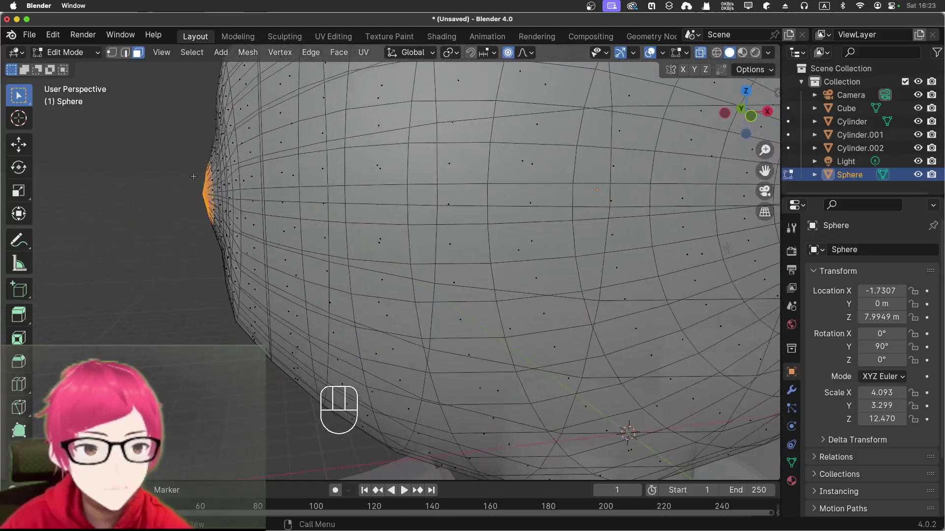
{"action": "middle_click", "coordinate": [297, 208]}
{"action": "left_click_drag", "start_coordinate": [281, 205], "coordinate": [213, 202]}
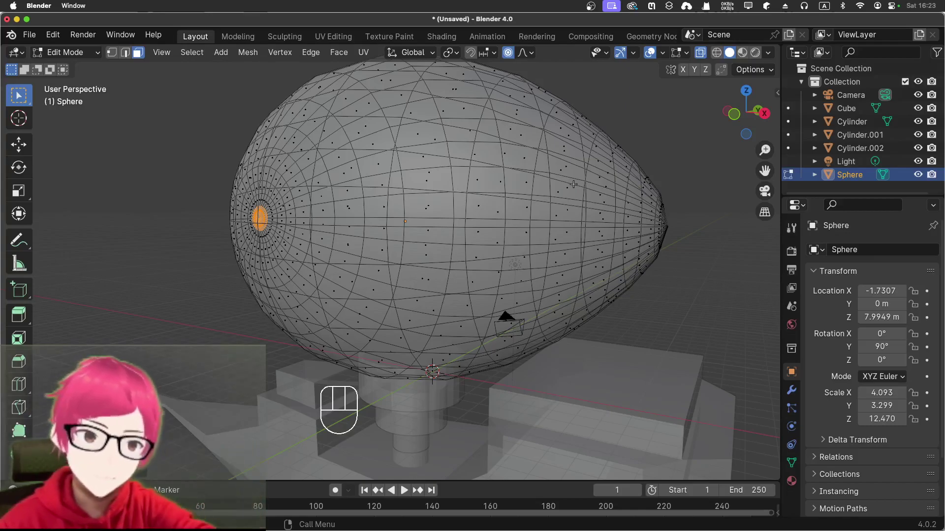
Step: From front view, stretch the balloon's right-tip vertices outward along X into an egg shape
{"action": "key", "text": "KP_1"}
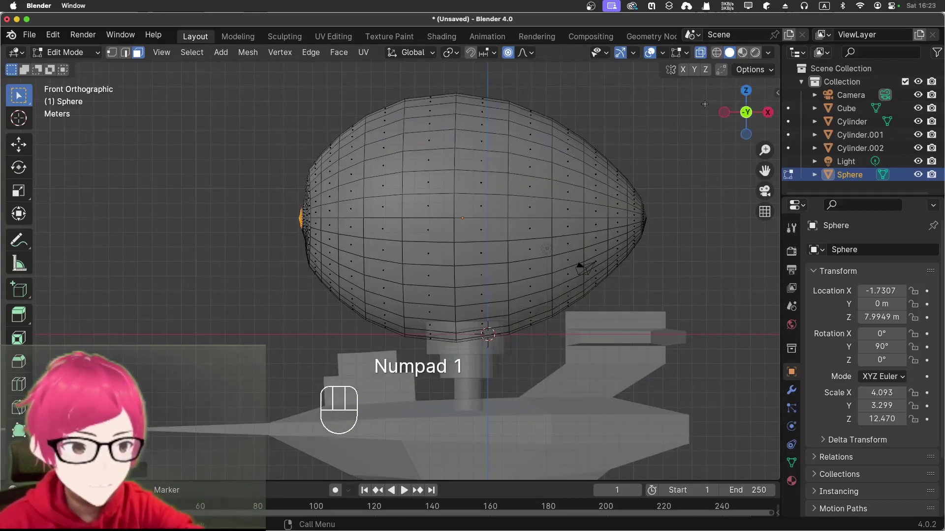
{"action": "left_click_drag", "start_coordinate": [637, 183], "coordinate": [674, 258]}
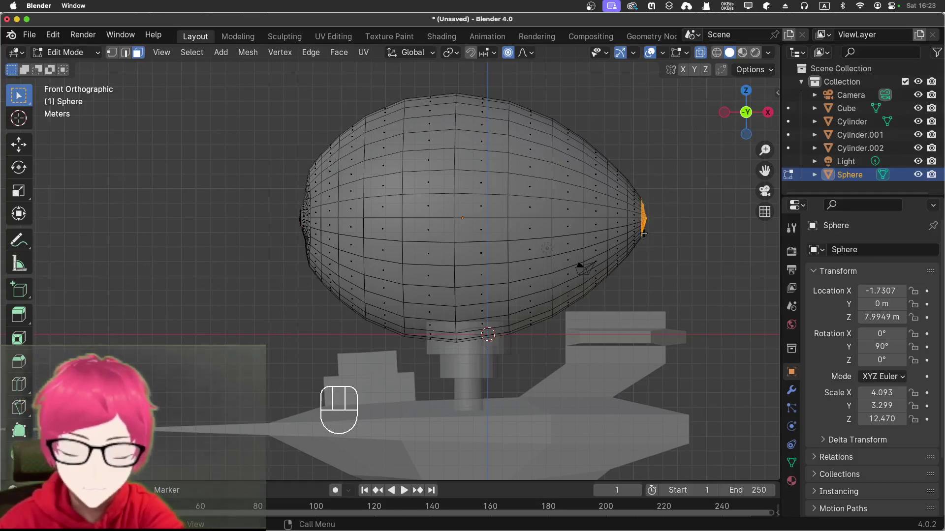
{"action": "key", "text": "g"}
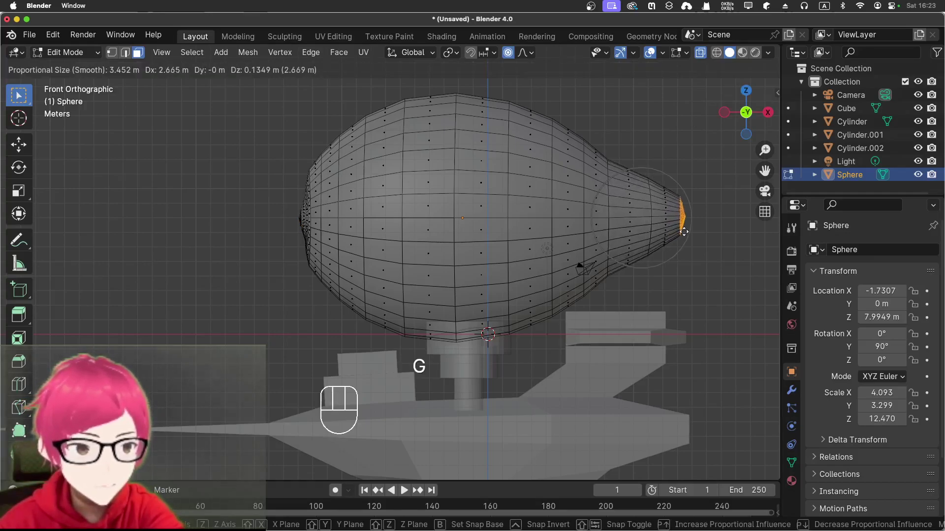
{"action": "key", "text": "x"}
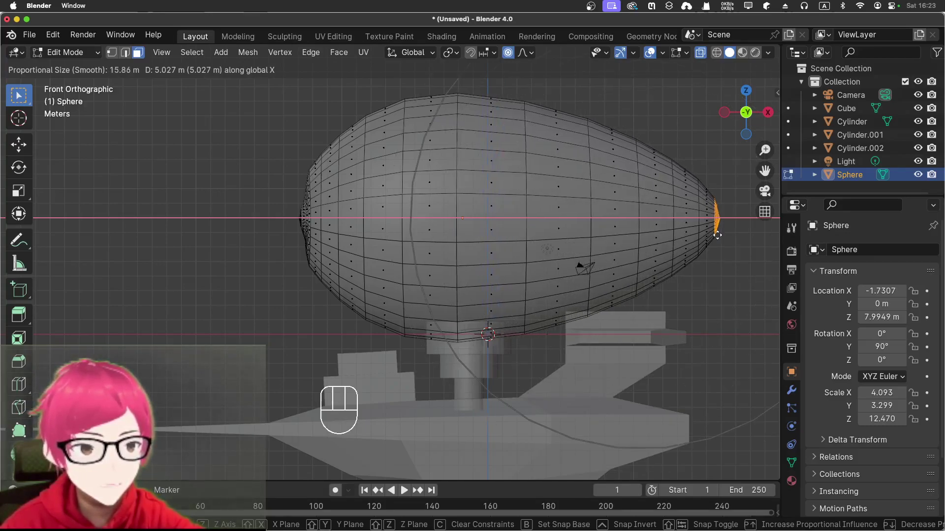
{"action": "left_click", "coordinate": [720, 230]}
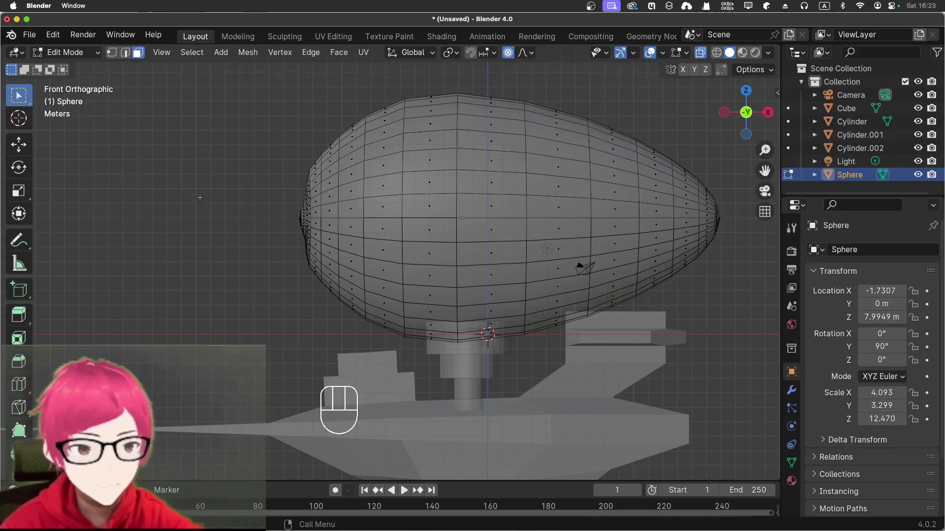
Step: Leave Edit Mode and orbit around the reshaped balloon to inspect it
{"action": "left_click_drag", "start_coordinate": [221, 218], "coordinate": [324, 248]}
{"action": "left_click", "coordinate": [309, 243]}
{"action": "left_click_drag", "start_coordinate": [312, 227], "coordinate": [330, 217]}
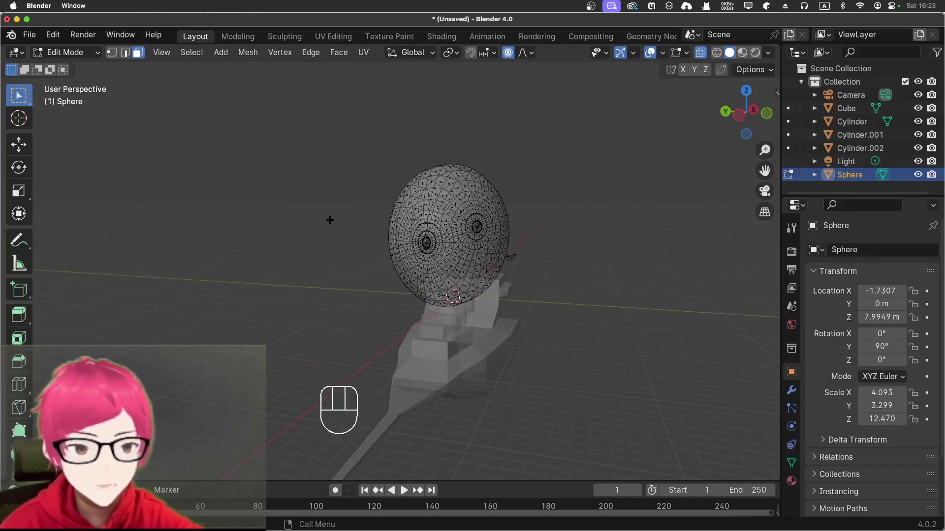
{"action": "left_click_drag", "start_coordinate": [324, 219], "coordinate": [243, 193]}
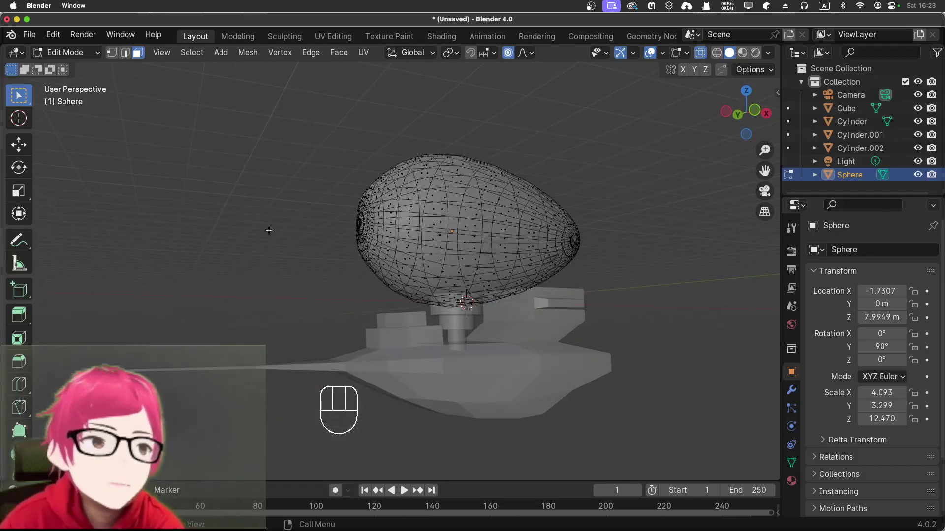
{"action": "left_click_drag", "start_coordinate": [298, 254], "coordinate": [290, 262]}
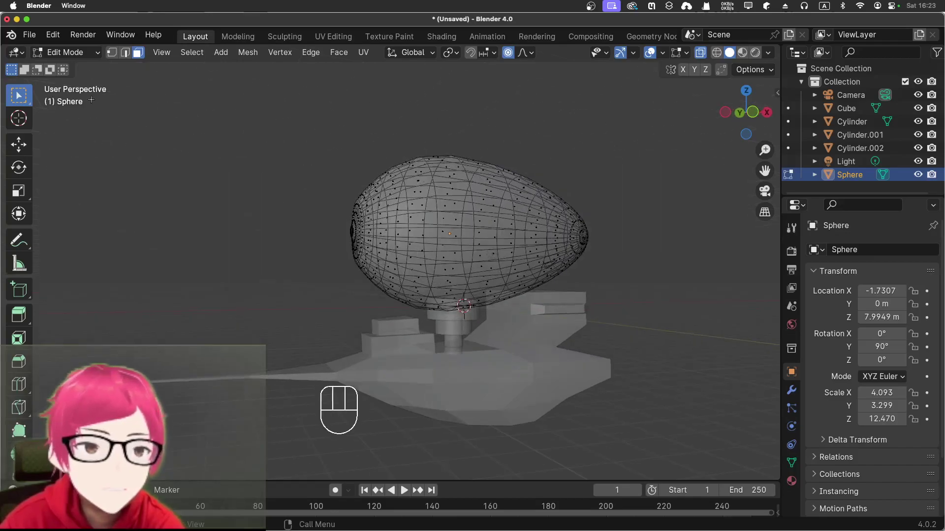
{"action": "left_click_drag", "start_coordinate": [73, 56], "coordinate": [69, 75]}
{"action": "left_click", "coordinate": [288, 245]}
{"action": "left_click_drag", "start_coordinate": [316, 266], "coordinate": [430, 288]}
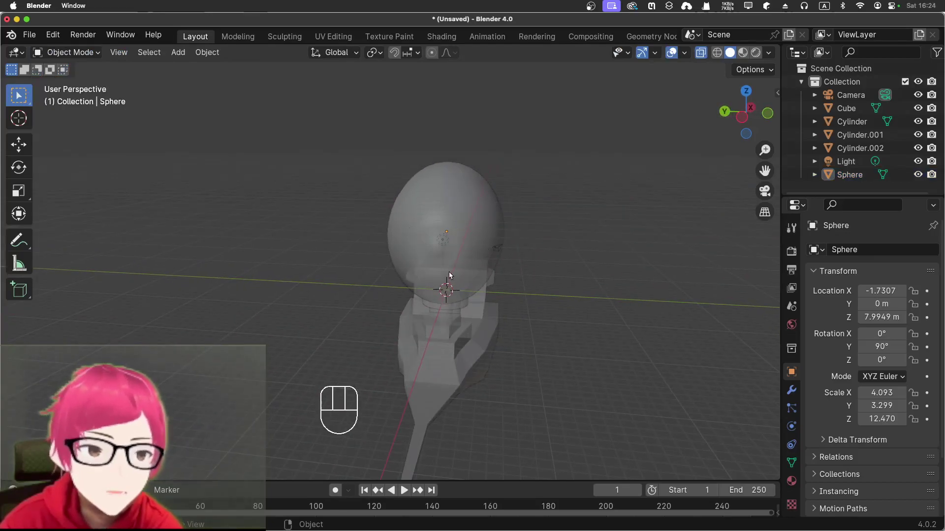
Step: Duplicate the balloon from the right side view and place the copy lower down
{"action": "left_click_drag", "start_coordinate": [441, 273], "coordinate": [418, 252]}
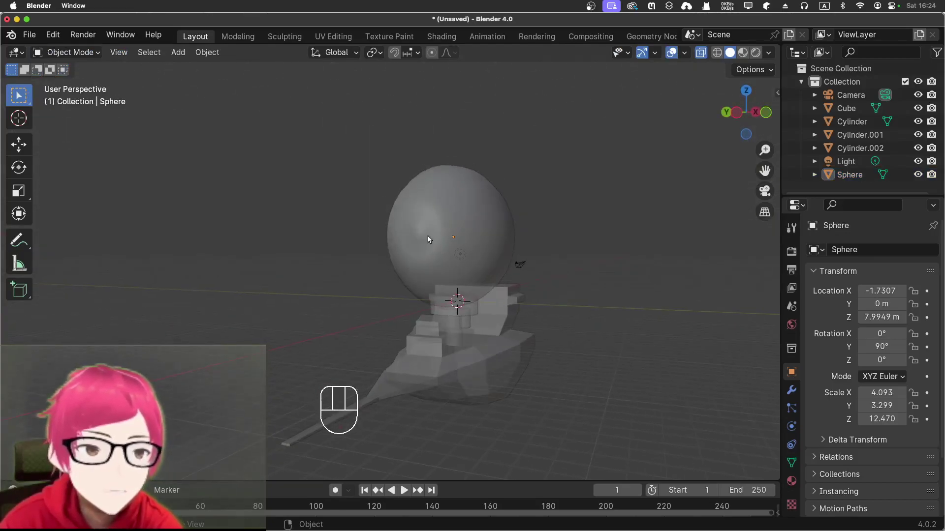
{"action": "left_click", "coordinate": [433, 237]}
{"action": "key", "text": "KP_1"}
{"action": "key", "text": "KP_3"}
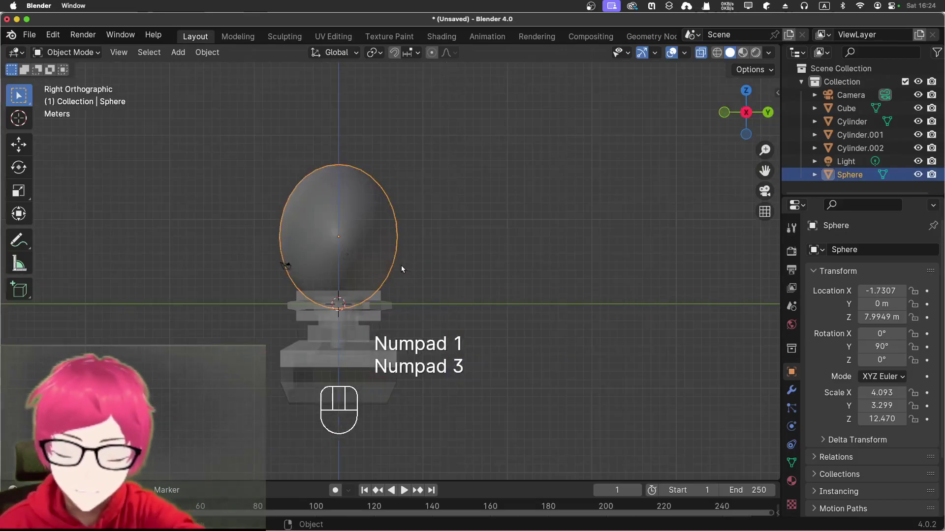
{"action": "key", "text": "shift+d"}
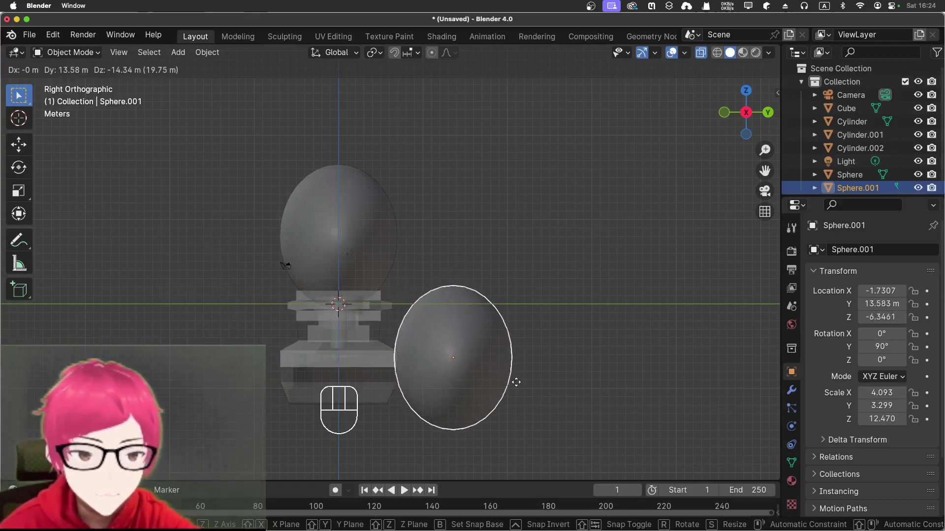
{"action": "left_click", "coordinate": [519, 387]}
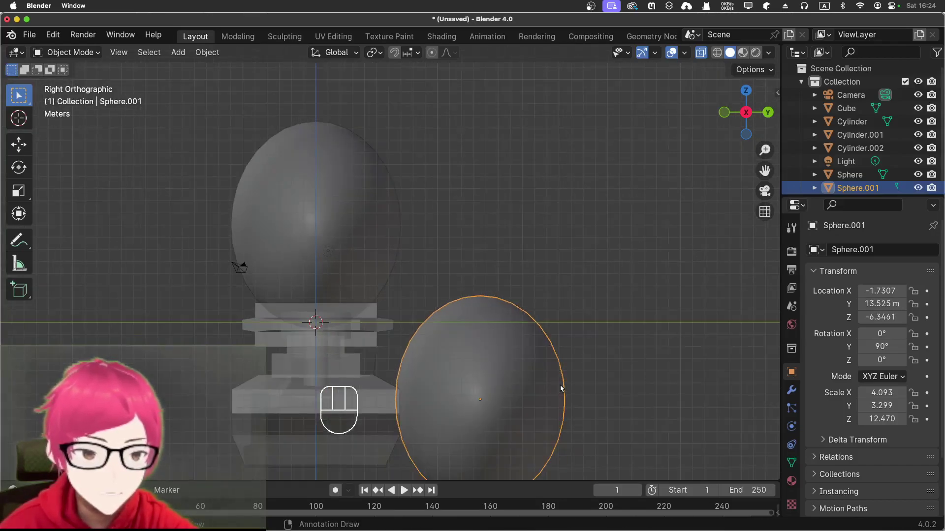
{"action": "left_click_drag", "start_coordinate": [561, 393], "coordinate": [581, 360]}
Step: Show the scene as see-through wireframe from the right and select the second sphere
{"action": "key", "text": "KP_1"}
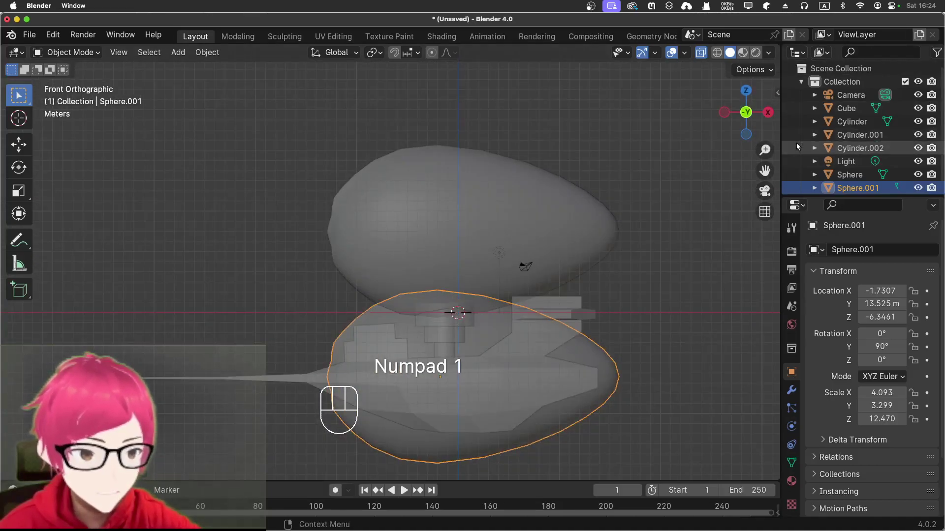
{"action": "key", "text": "KP_3"}
{"action": "key", "text": "KP_1"}
{"action": "key", "text": "KP_3"}
{"action": "left_click", "coordinate": [703, 57]}
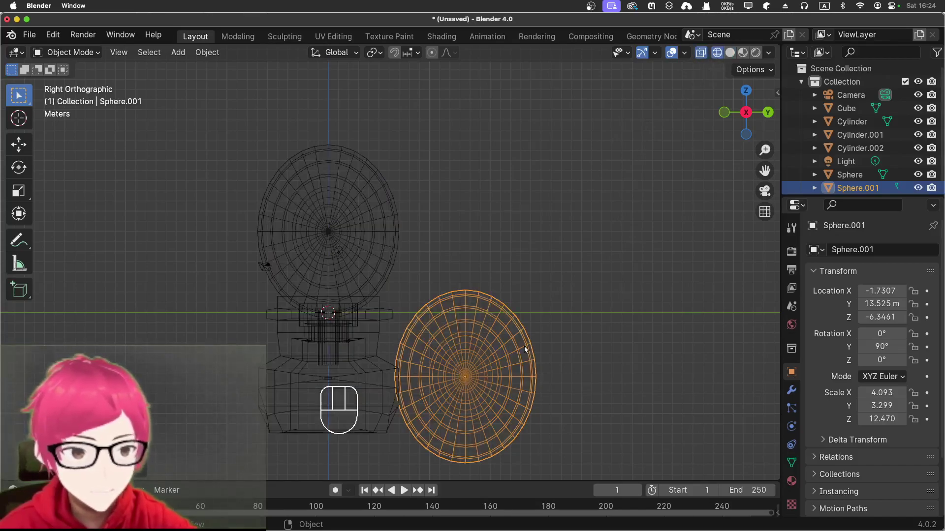
Step: Scale the second sphere much smaller, then stretch it lengthwise along global X
{"action": "key", "text": "s"}
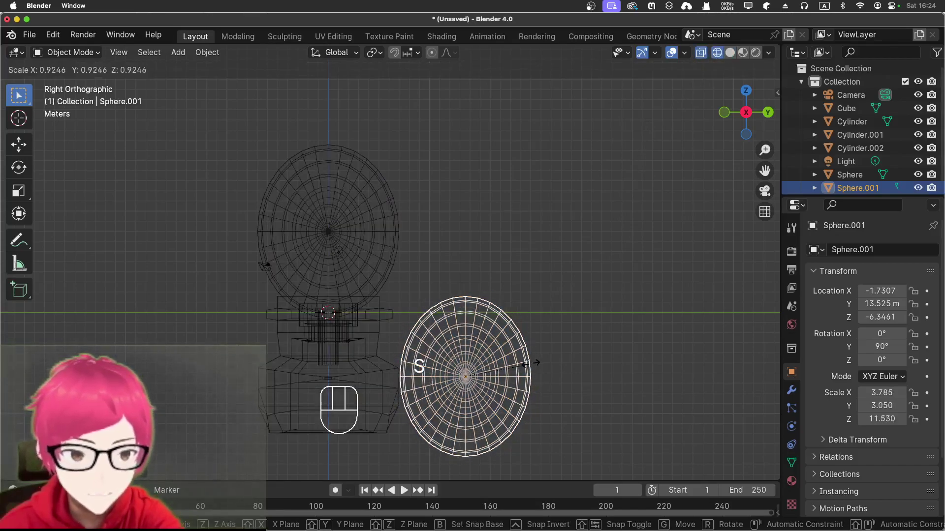
{"action": "left_click", "coordinate": [489, 366]}
{"action": "key", "text": "KP_1"}
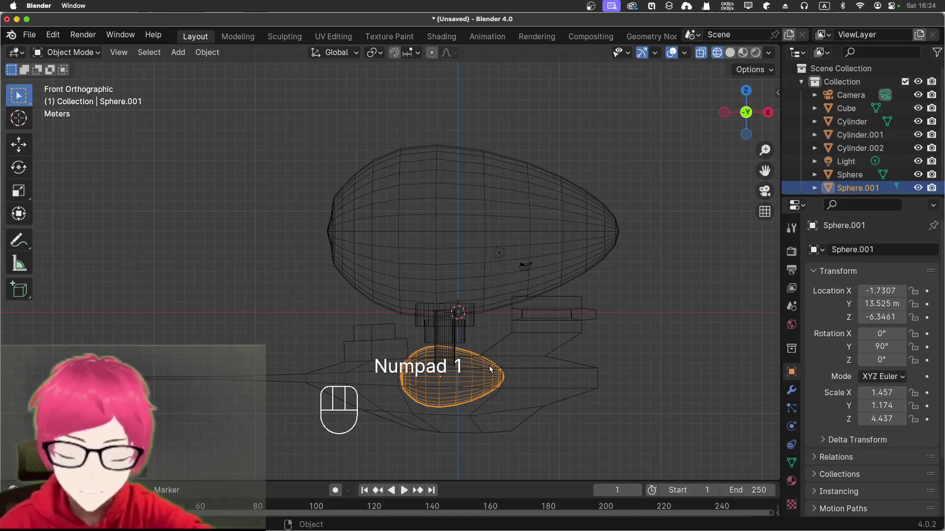
{"action": "key", "text": "s"}
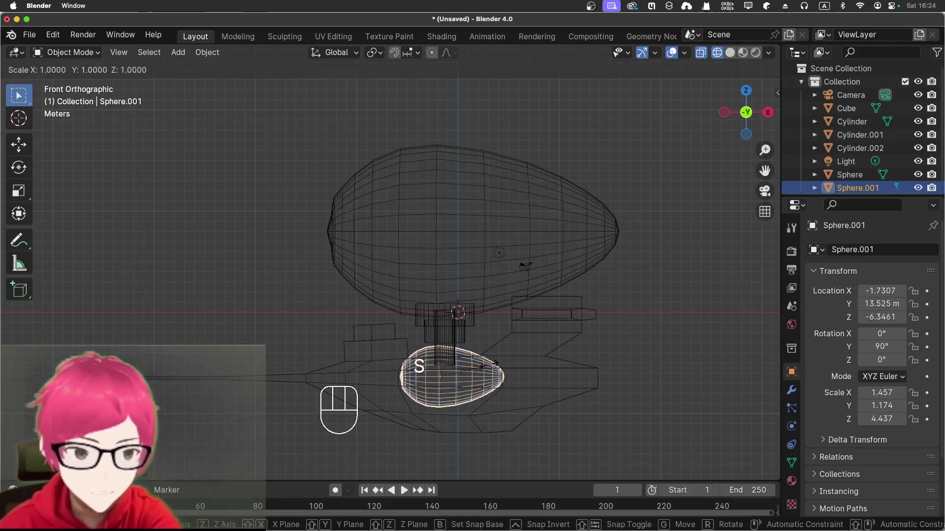
{"action": "key", "text": "x"}
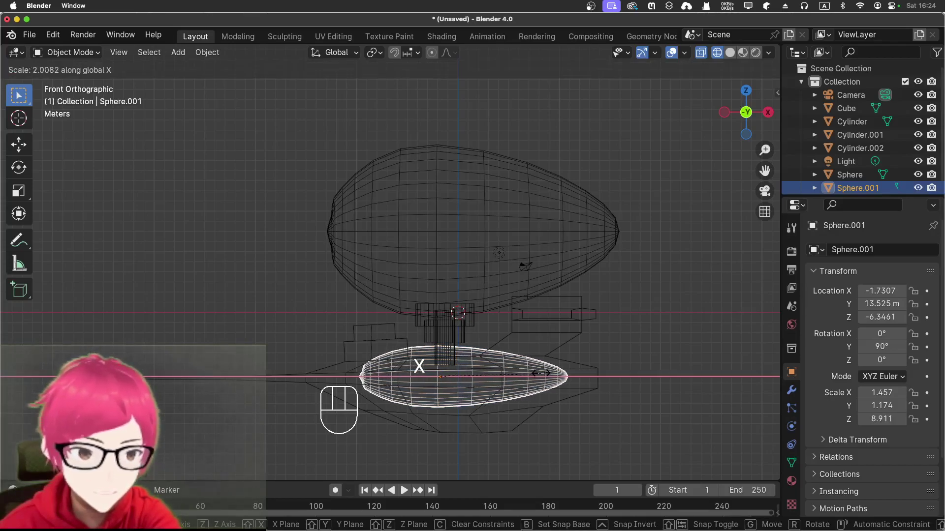
{"action": "left_click", "coordinate": [546, 379]}
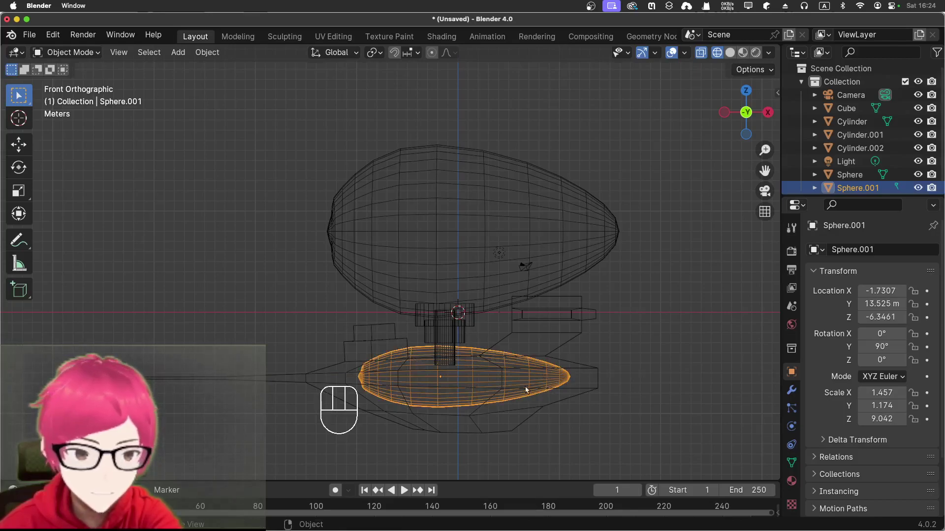
Step: From the side view, move the second sphere lower toward the hull
{"action": "left_click_drag", "start_coordinate": [457, 401], "coordinate": [594, 398]}
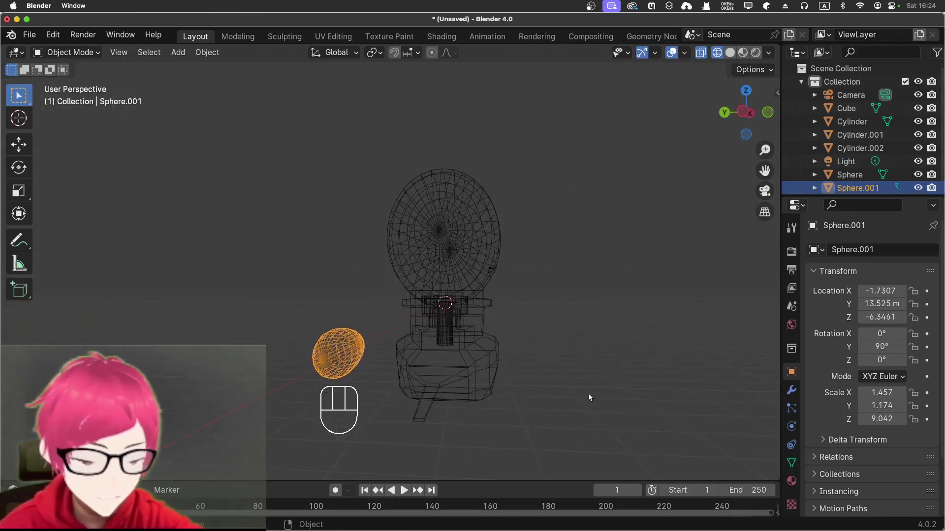
{"action": "key", "text": "KP_1"}
{"action": "key", "text": "KP_3"}
{"action": "key", "text": "g"}
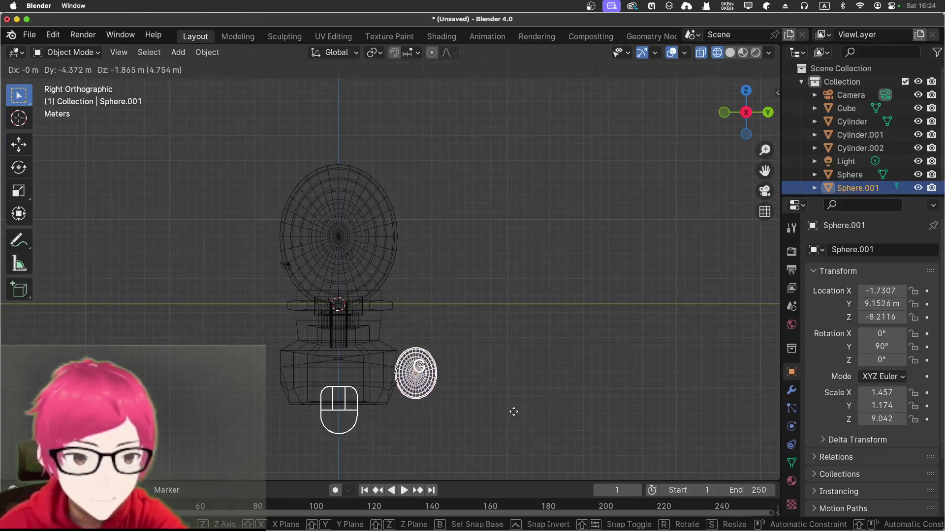
{"action": "left_click", "coordinate": [517, 414]}
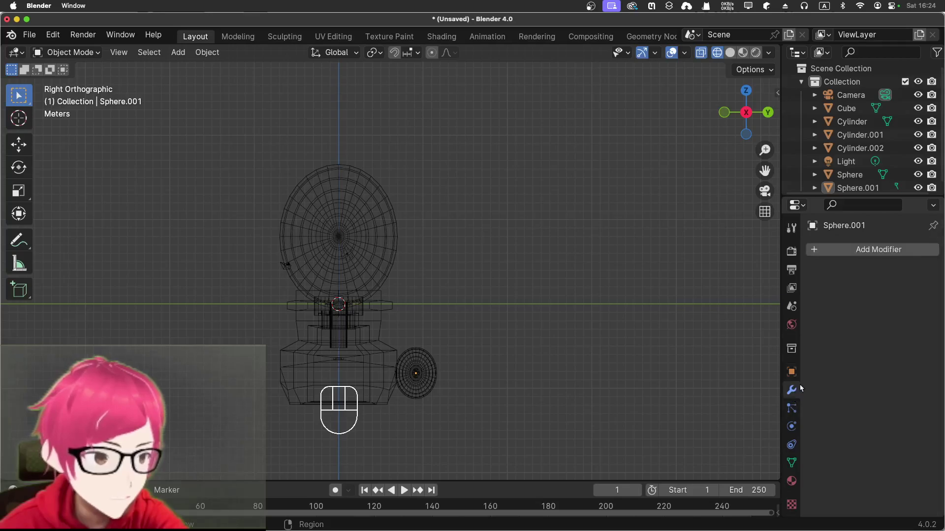
Step: Add a Mirror modifier to the sphere, try the Y axis, then undo the modifier
{"action": "left_click_drag", "start_coordinate": [866, 253], "coordinate": [769, 270]}
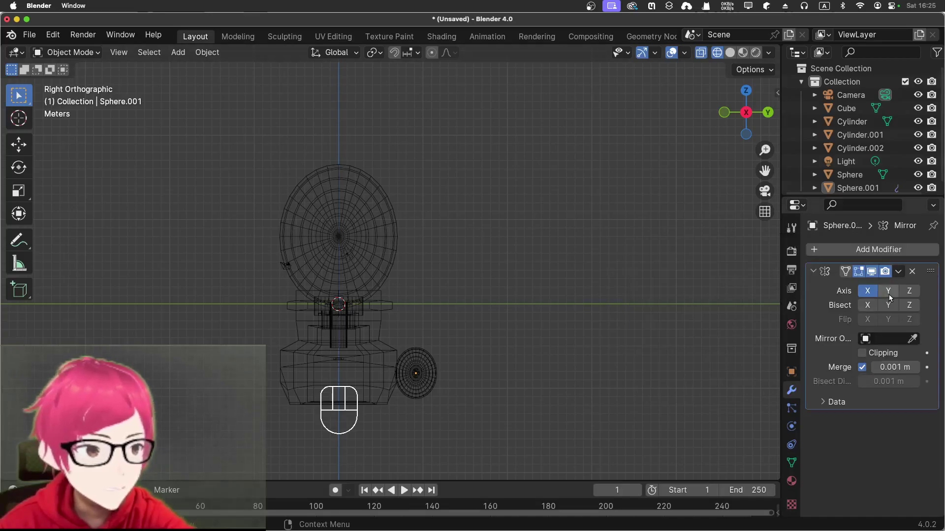
{"action": "left_click", "coordinate": [892, 297]}
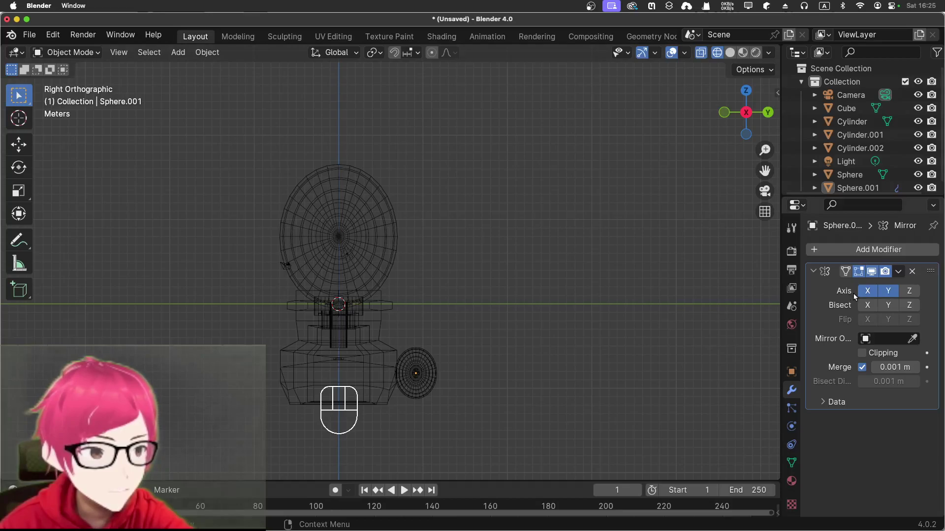
{"action": "left_click", "coordinate": [858, 296]}
{"action": "left_click_drag", "start_coordinate": [617, 331], "coordinate": [548, 323]}
{"action": "key", "text": "super+z"}
{"action": "key", "text": "super+z"}
Step: Re-add the Mirror modifier on the second sphere, mirroring along X
{"action": "left_click", "coordinate": [913, 276]}
{"action": "middle_click", "coordinate": [622, 332]}
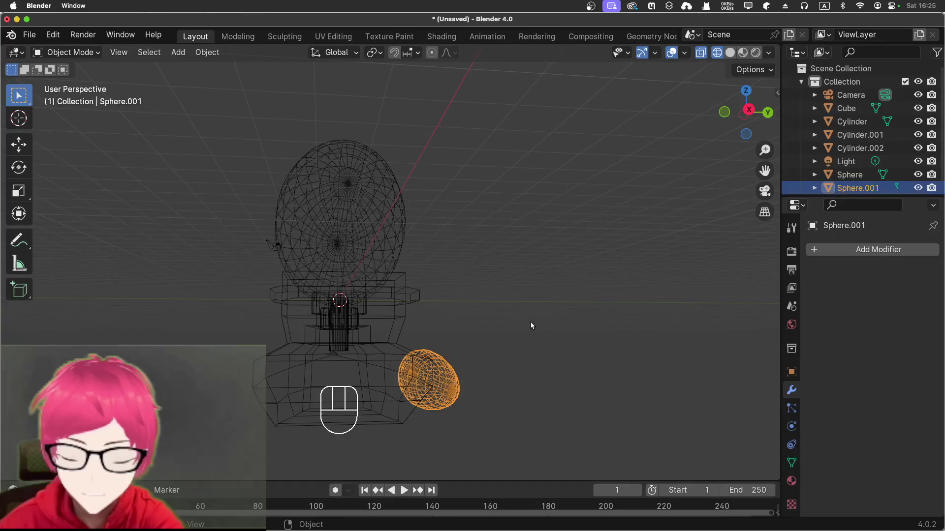
{"action": "key", "text": "alt+a"}
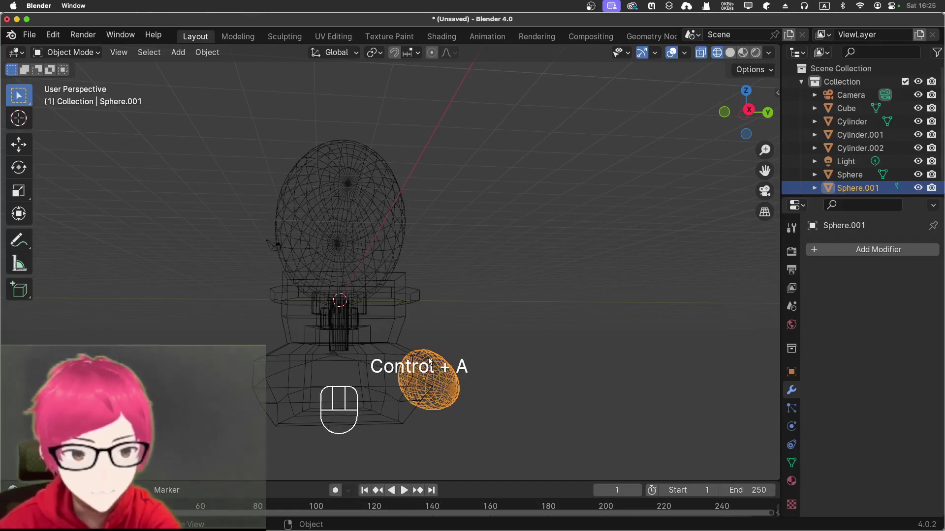
{"action": "key", "text": "ctrl+a"}
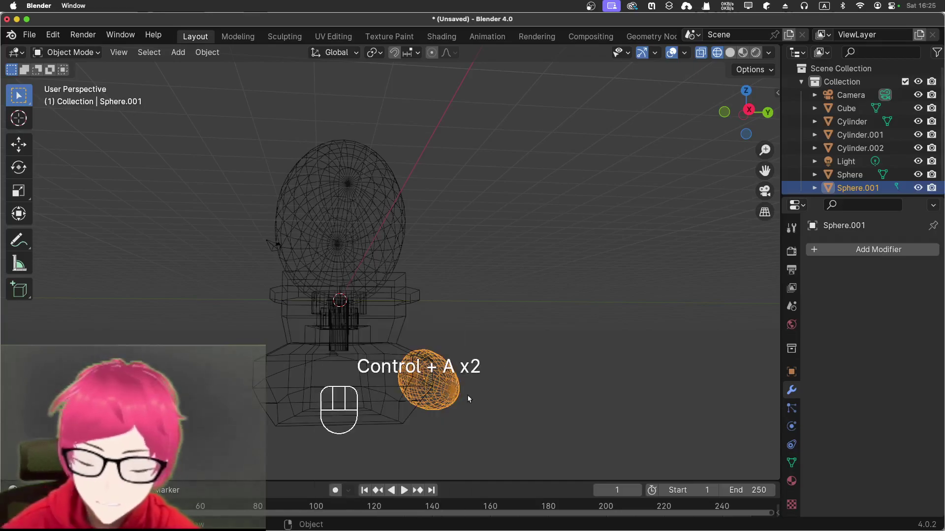
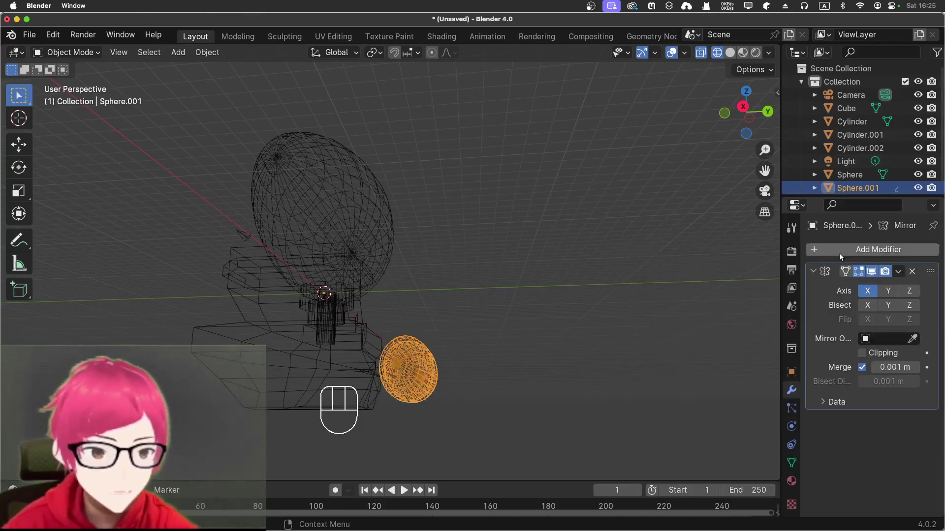
Step: Switch the Mirror modifier to the Y axis instead of X and check the mirrored copy
{"action": "left_click", "coordinate": [885, 292]}
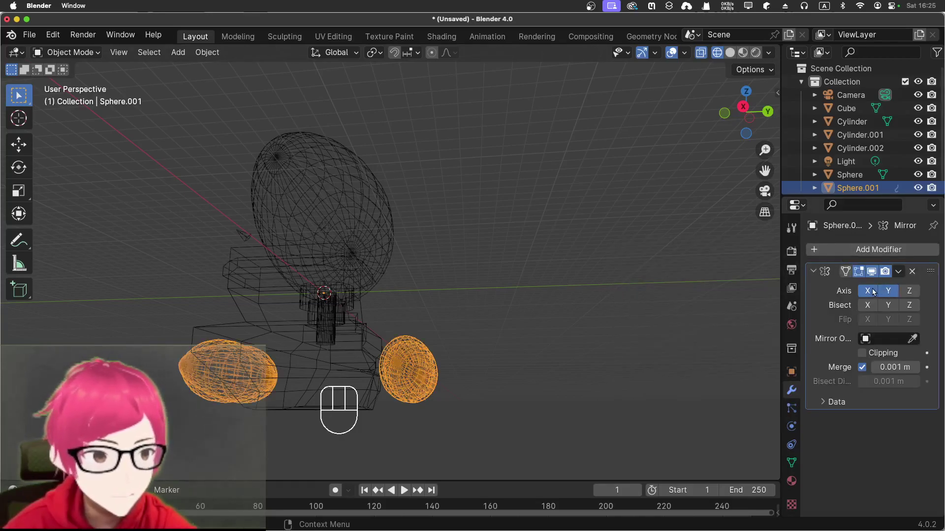
{"action": "left_click", "coordinate": [873, 290]}
{"action": "left_click_drag", "start_coordinate": [645, 296], "coordinate": [514, 288]}
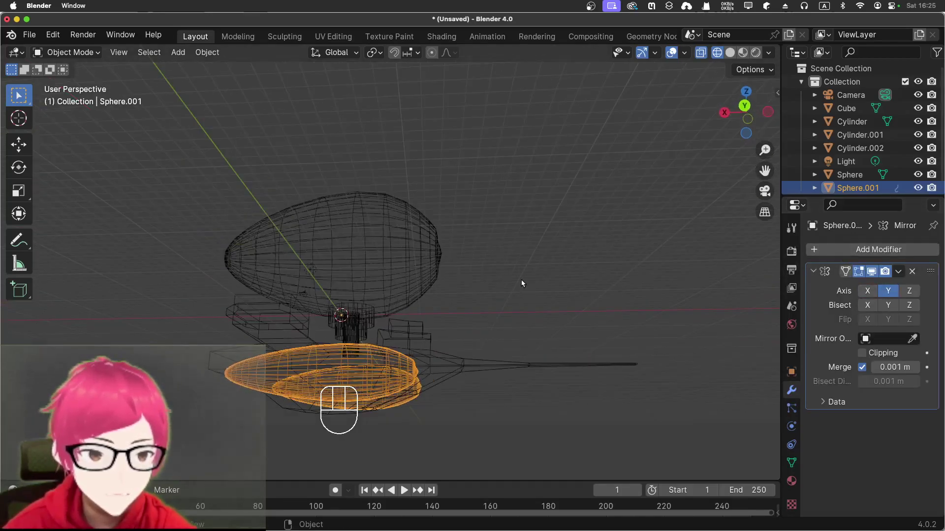
{"action": "left_click_drag", "start_coordinate": [512, 304], "coordinate": [463, 348]}
{"action": "left_click_drag", "start_coordinate": [585, 298], "coordinate": [472, 292]}
{"action": "left_click_drag", "start_coordinate": [597, 329], "coordinate": [510, 318]}
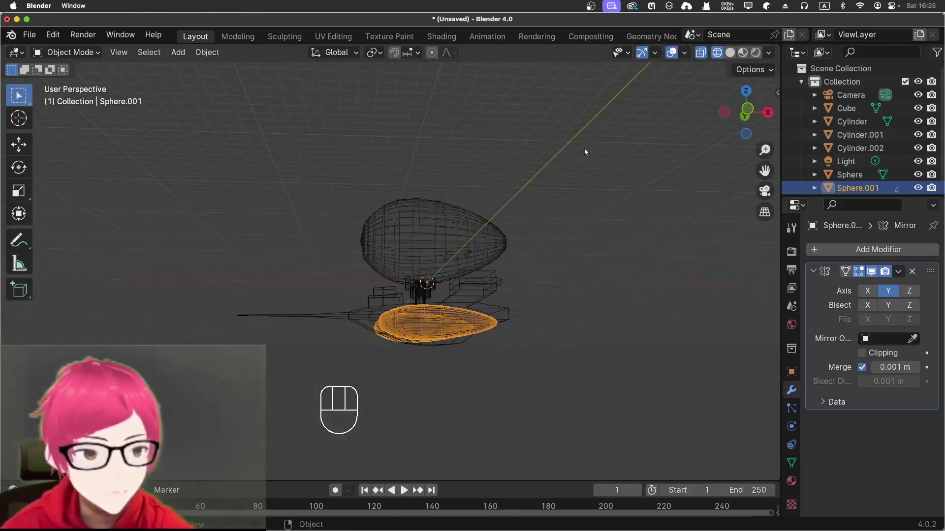
Step: Return the viewport to solid shading and orbit around the airship to review it
{"action": "left_click", "coordinate": [731, 58]}
{"action": "left_click_drag", "start_coordinate": [547, 254], "coordinate": [547, 269]}
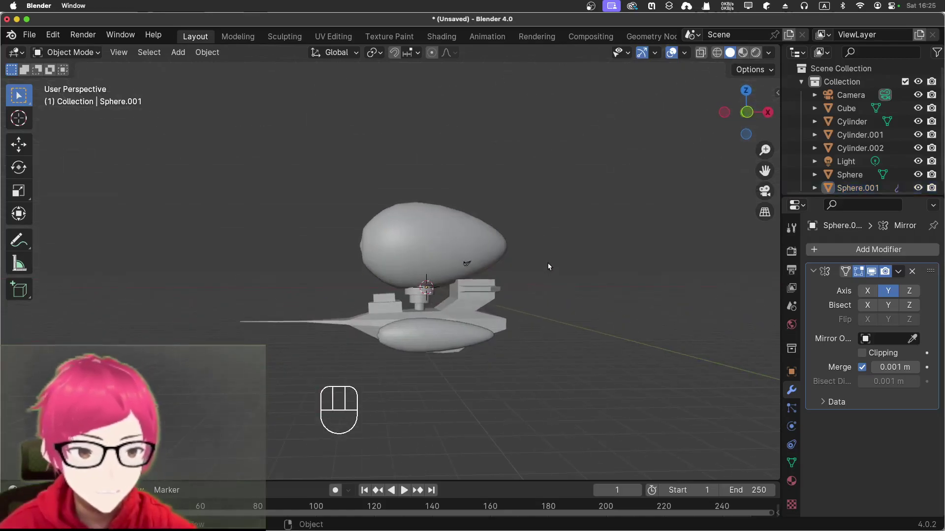
{"action": "key", "text": "KP_1"}
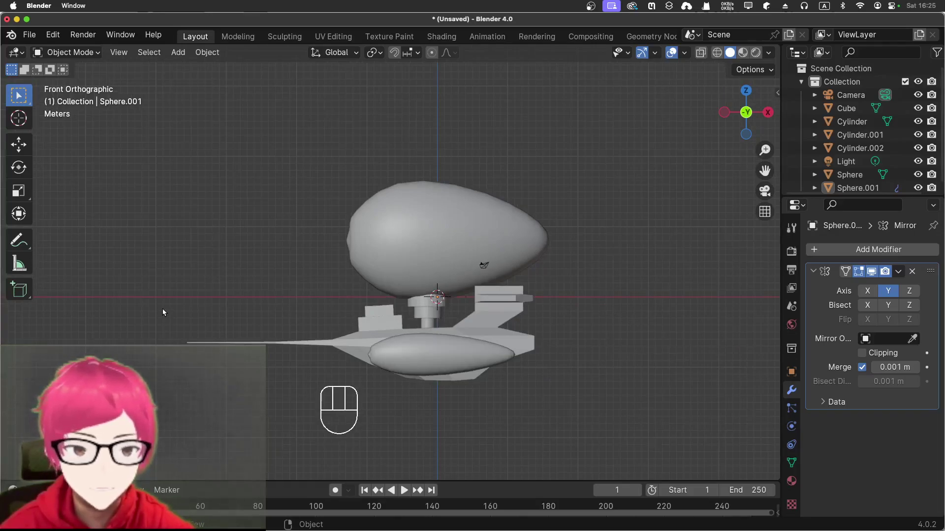
{"action": "left_click_drag", "start_coordinate": [155, 316], "coordinate": [261, 405]}
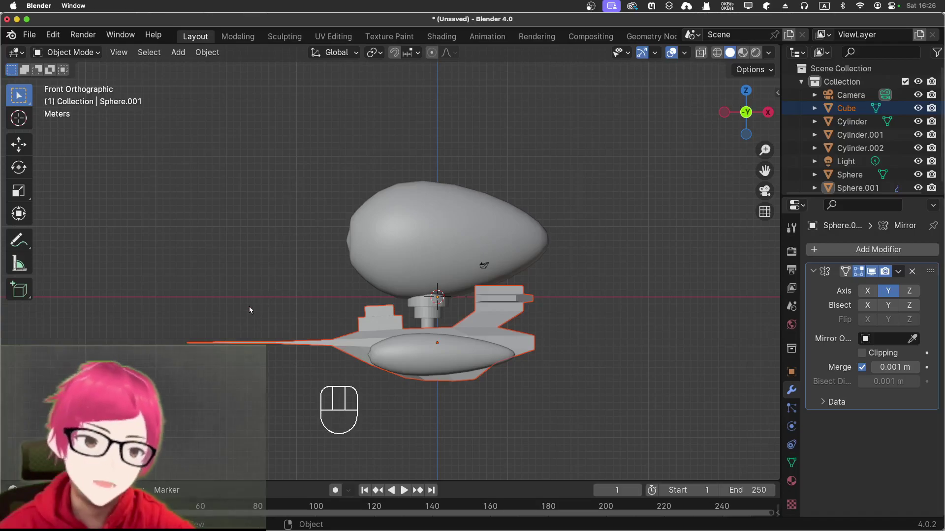
{"action": "left_click_drag", "start_coordinate": [571, 329], "coordinate": [486, 351]}
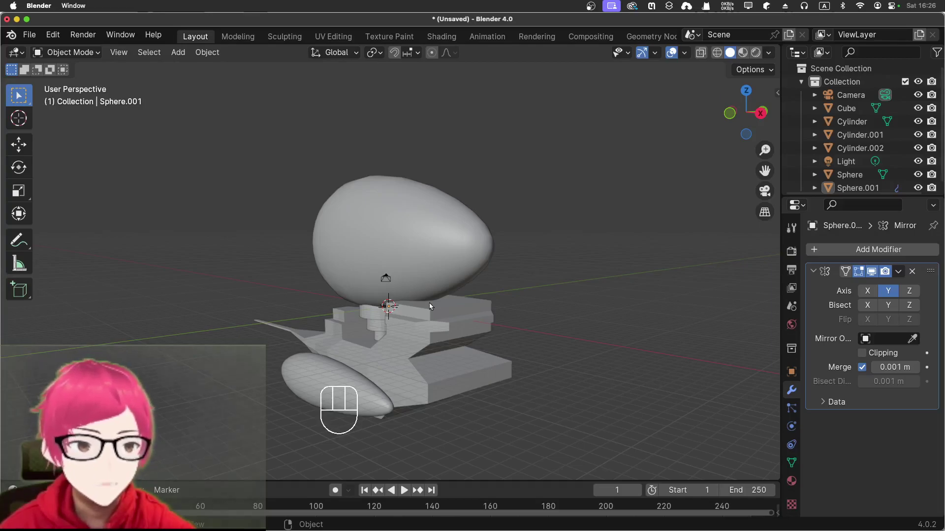
{"action": "middle_click", "coordinate": [280, 323]}
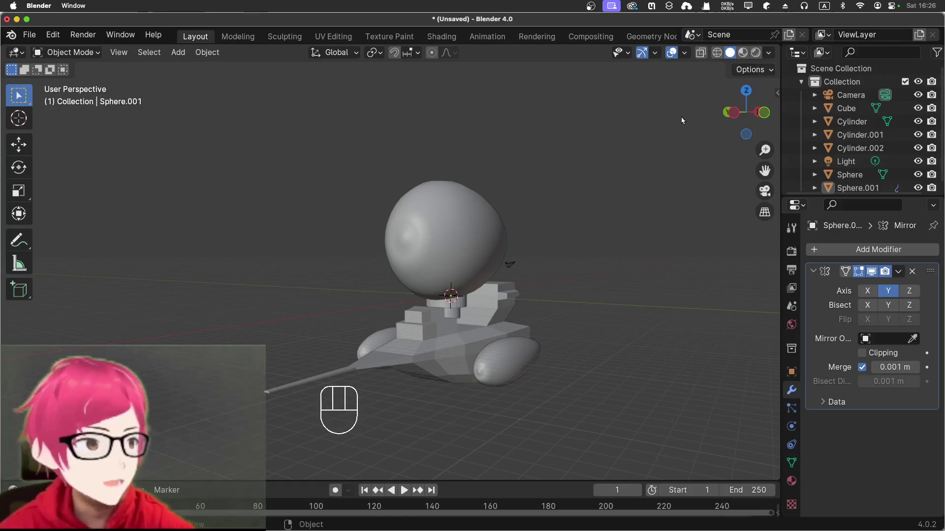